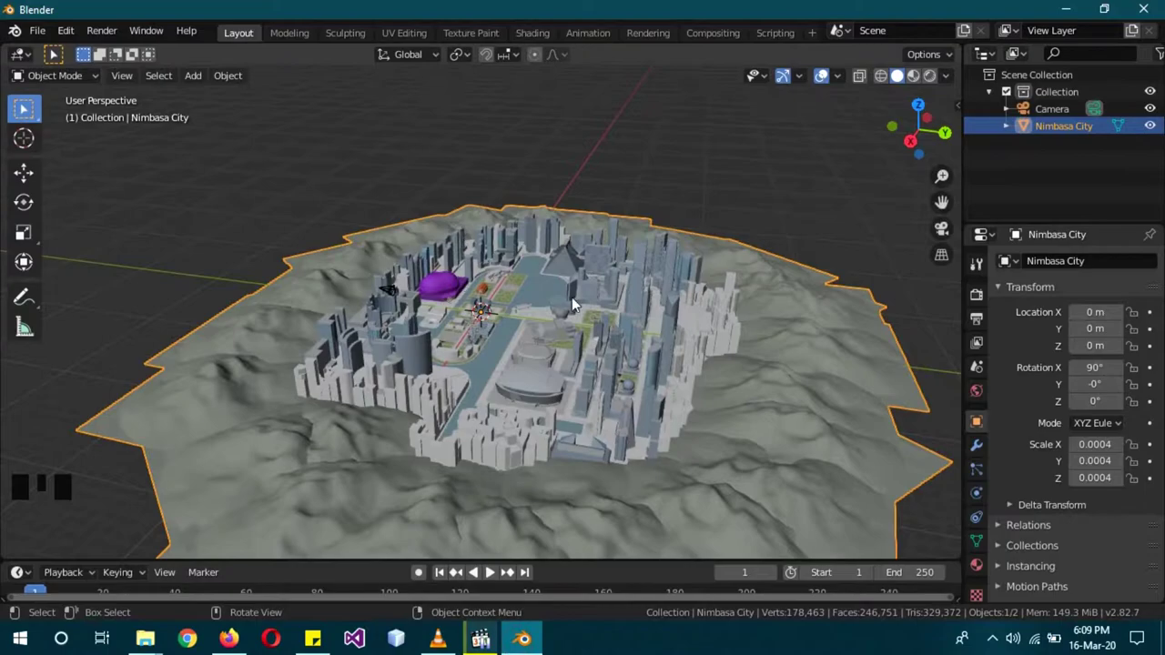
Step: Enable Ambient Occlusion and Bloom in the Eevee render settings for the city scene
left_click_drag(37, 41, 270, 329)
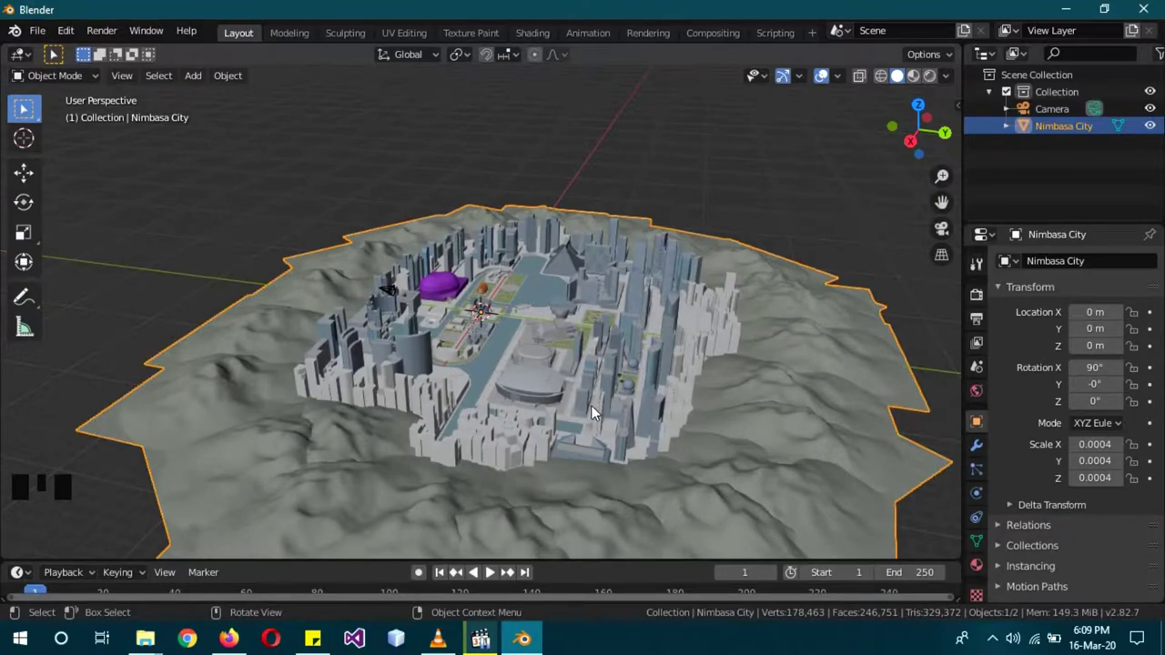
left_click_drag(370, 385, 978, 298)
left_click(979, 298)
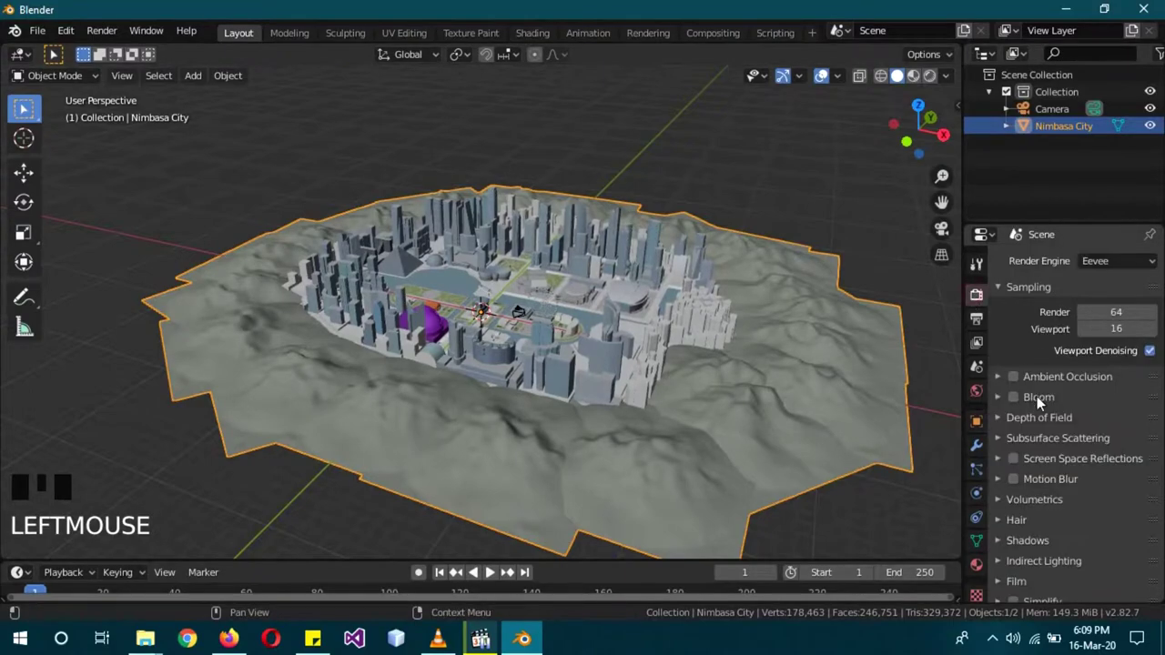
left_click(1024, 403)
left_click(1019, 383)
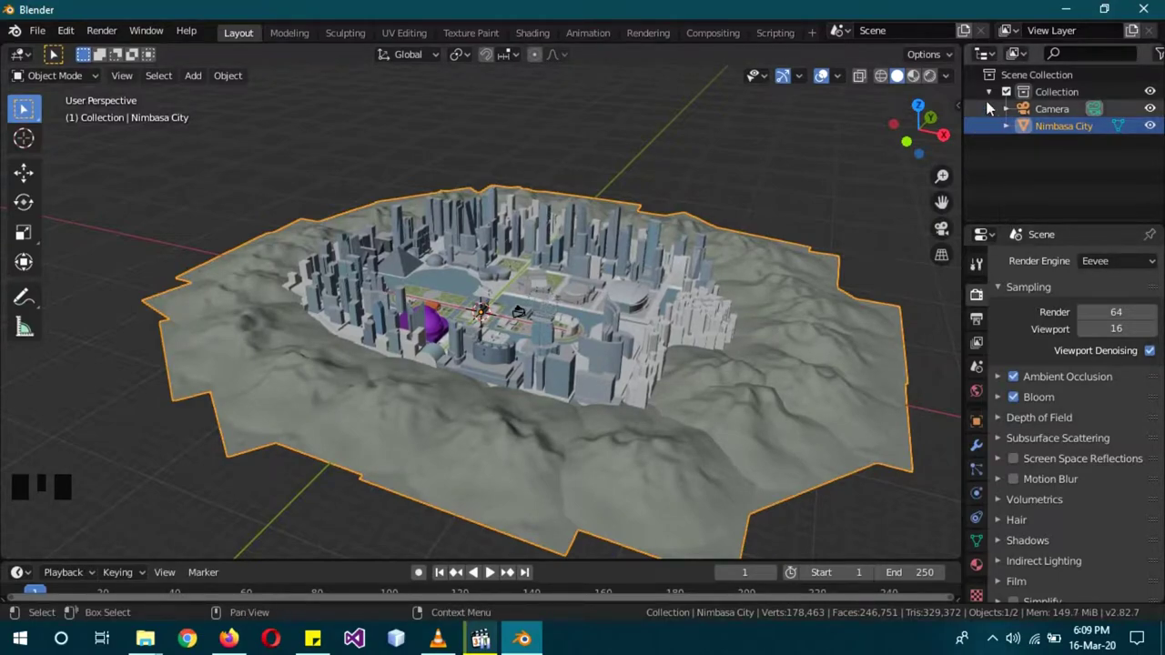
Step: Create the cloud and star collections and make cloud the active one for new objects
left_click(996, 98)
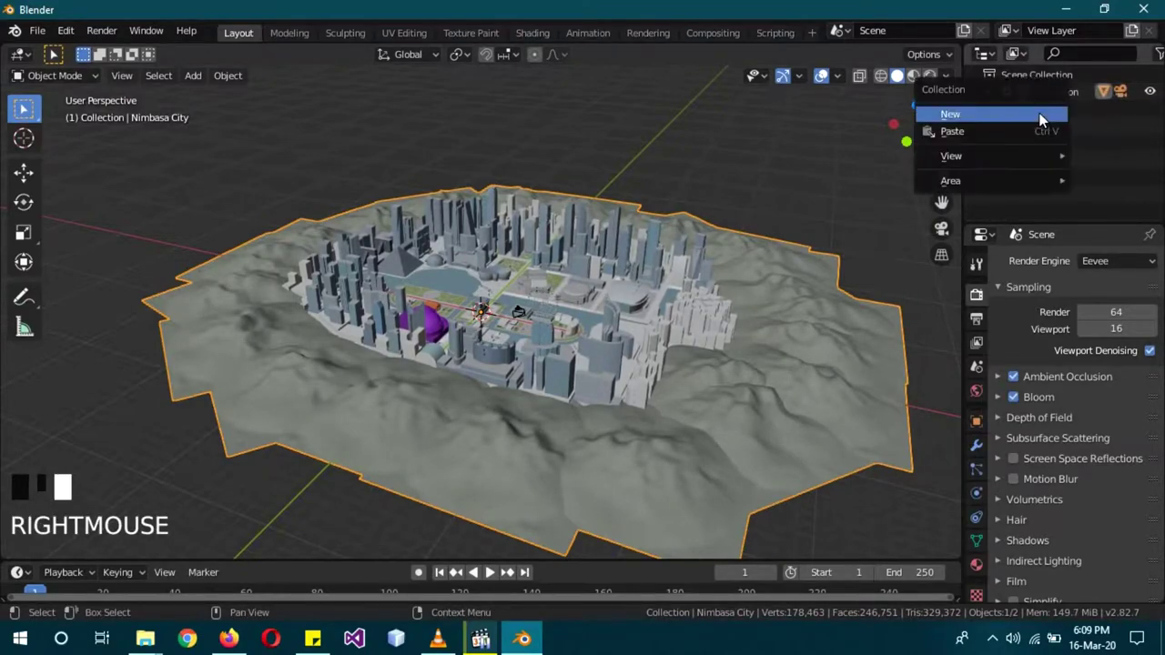
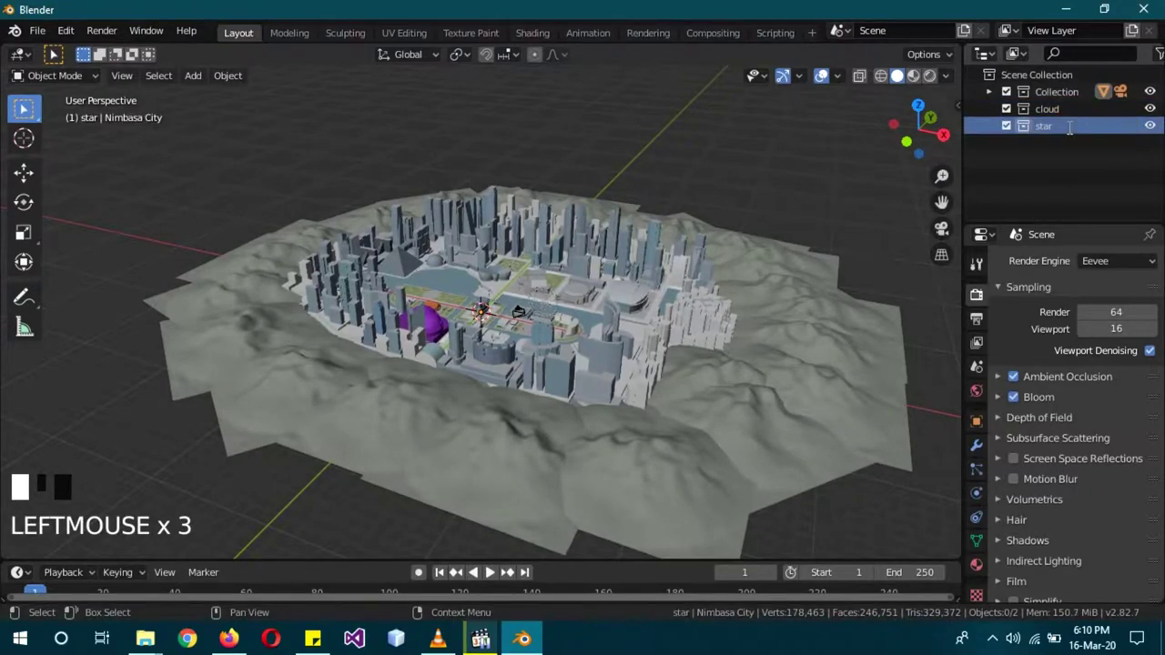
left_click(1050, 112)
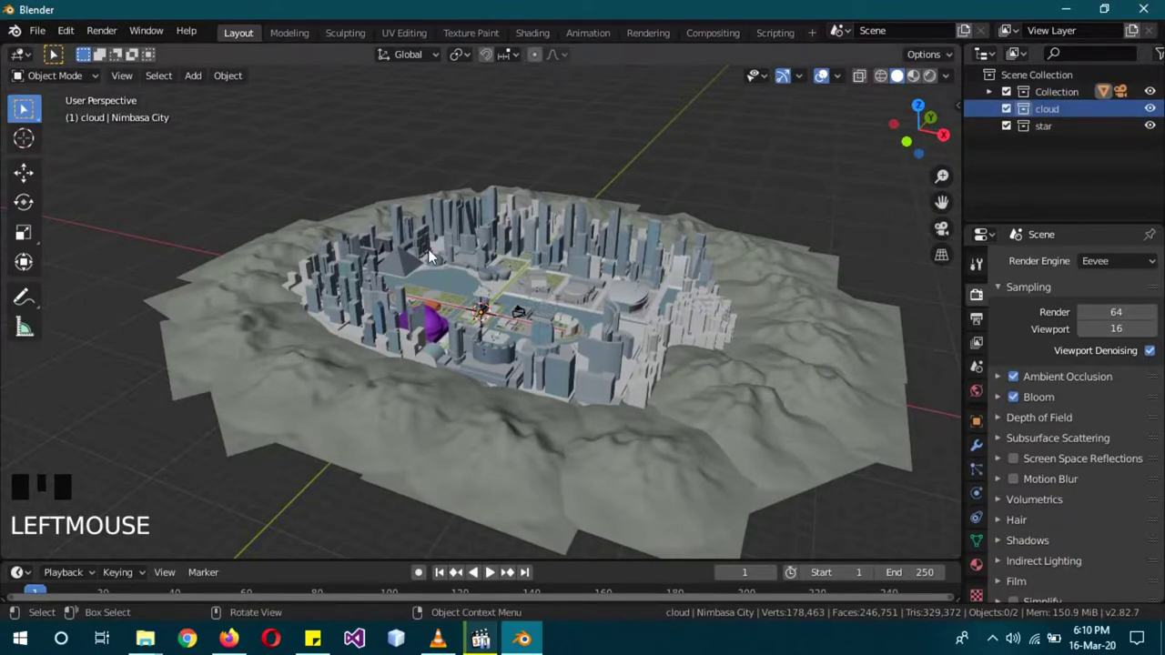
Step: Add a UV sphere scaled over the city, cut to a half-dome 'cloud dom' with a wide base band, then duplicate it
key("shift+a")
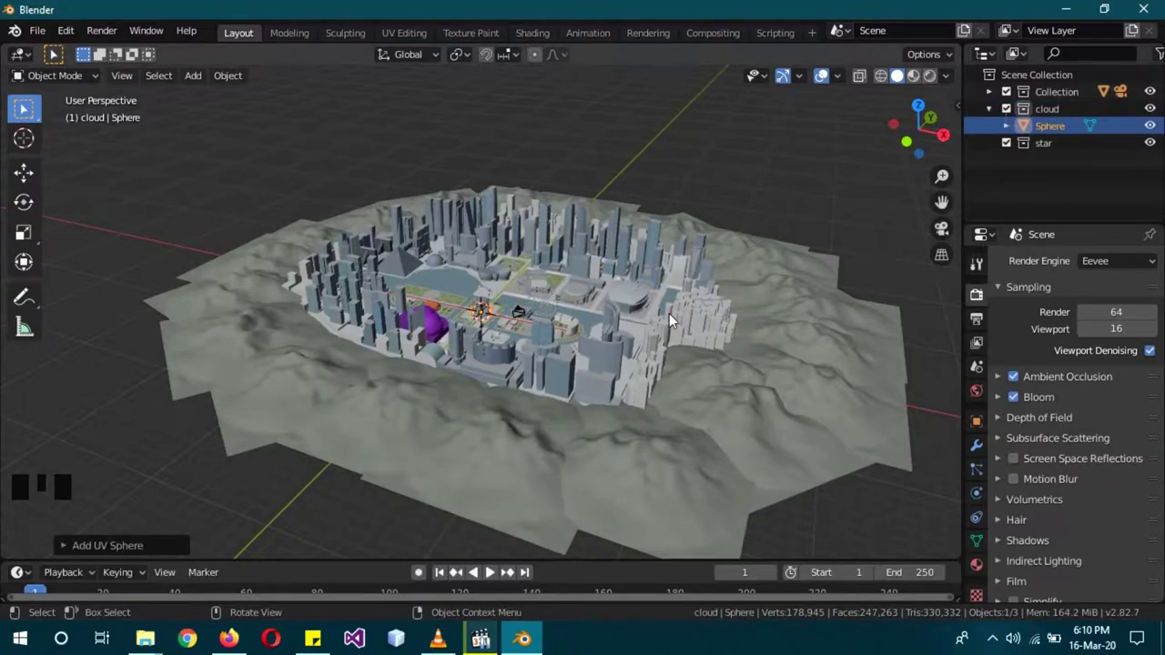
key("KP_1")
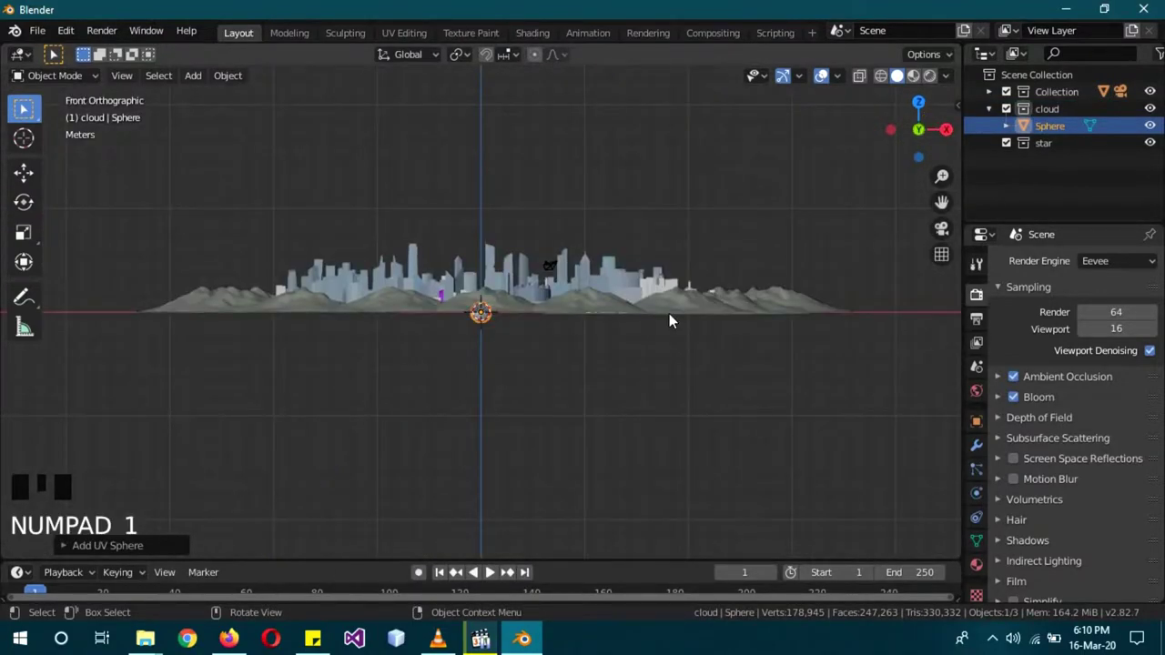
key("s")
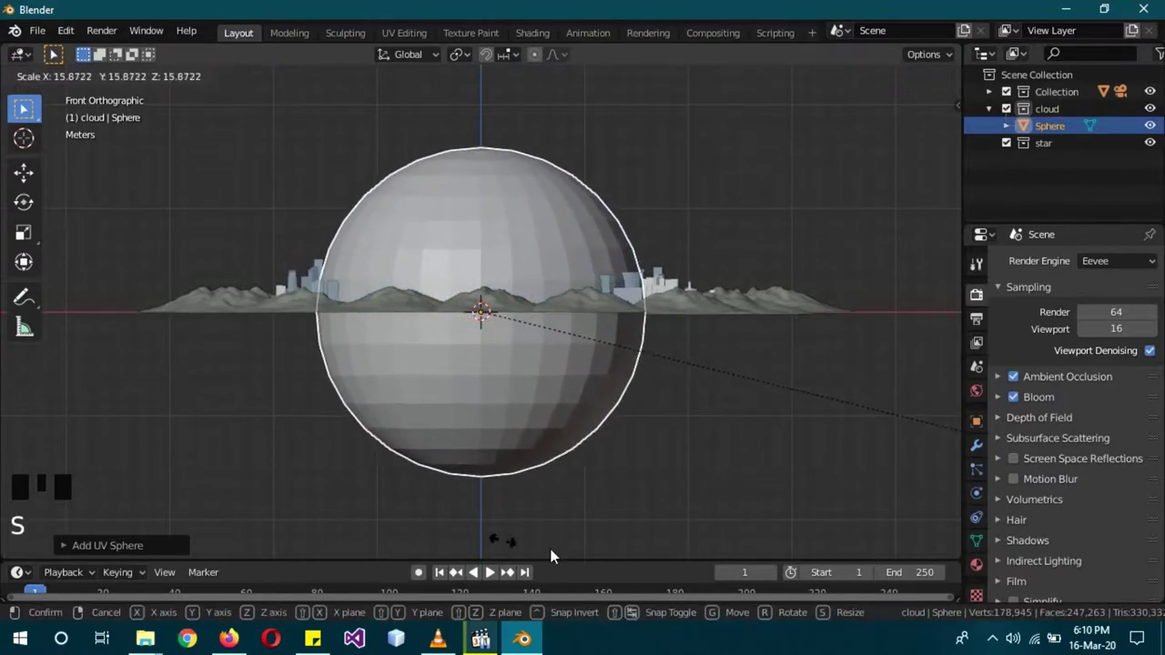
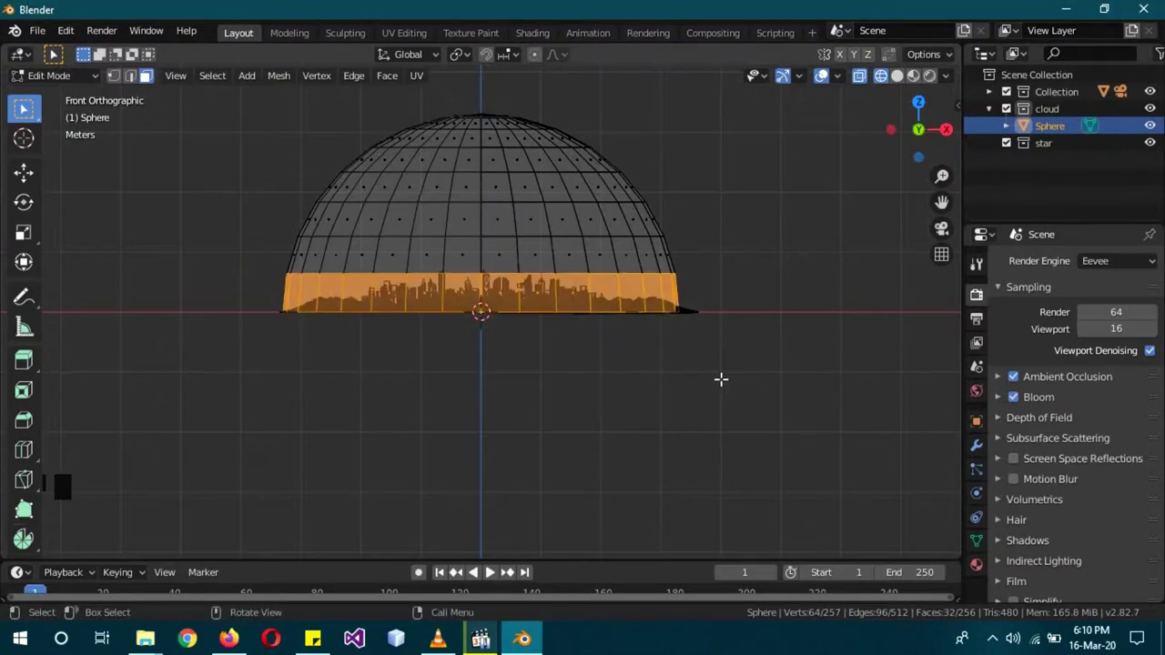
key("shift+d")
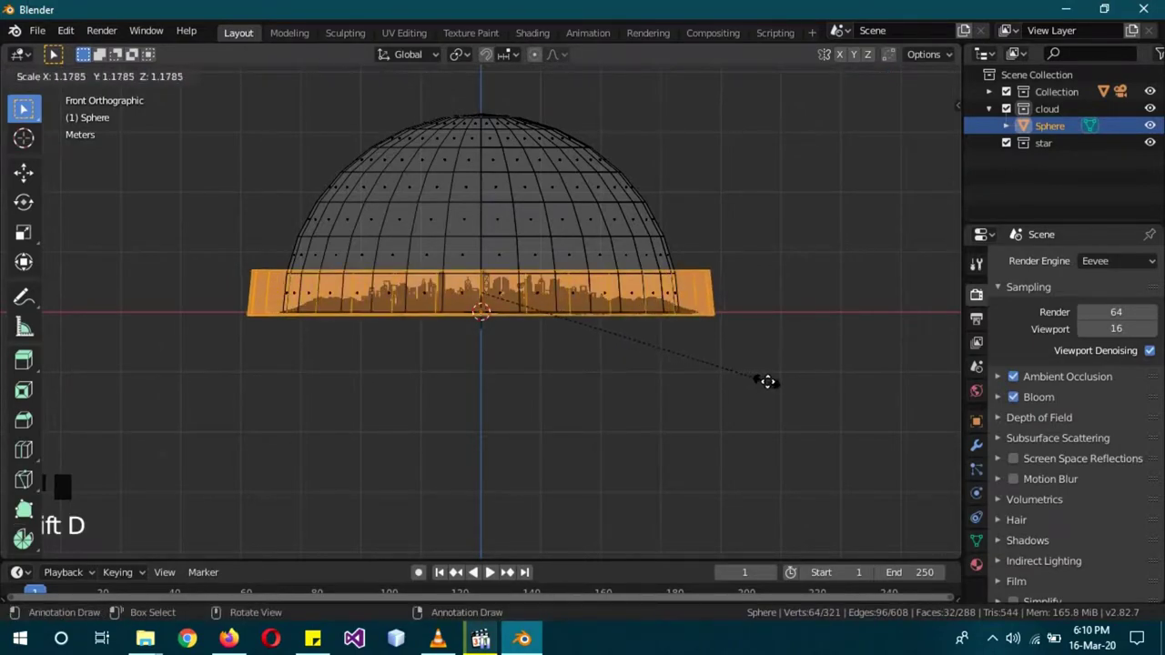
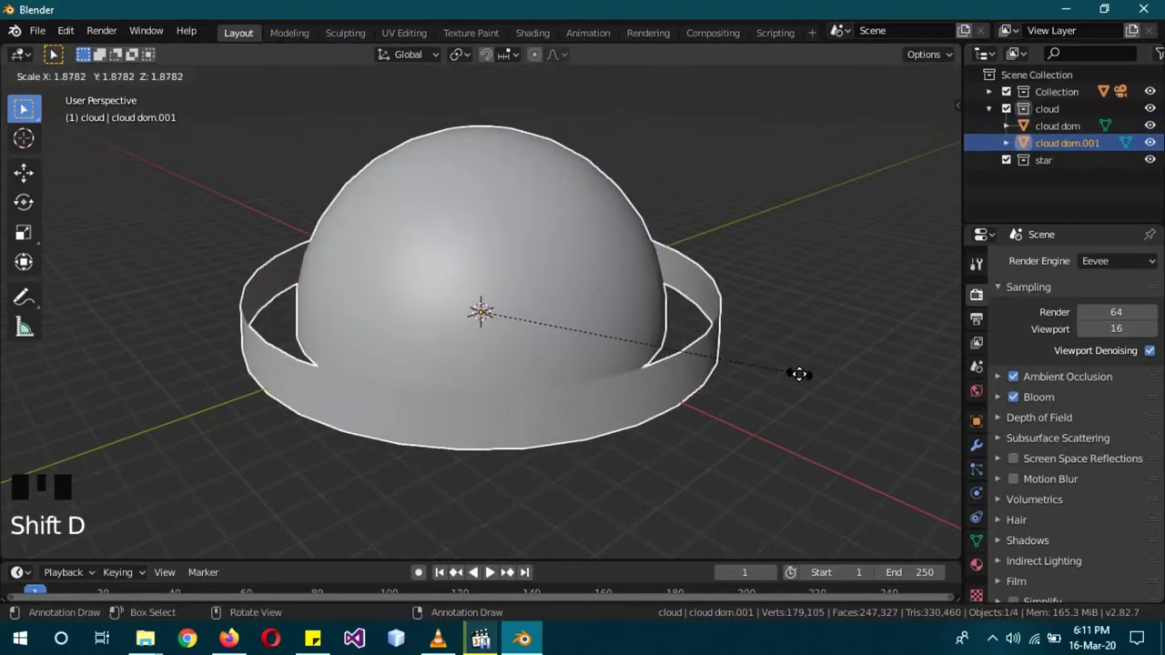
Step: Scale the dome copy well beyond the first and move it into the star collection as star dom
key("z")
left_click_drag(717, 396, 716, 407)
key("s")
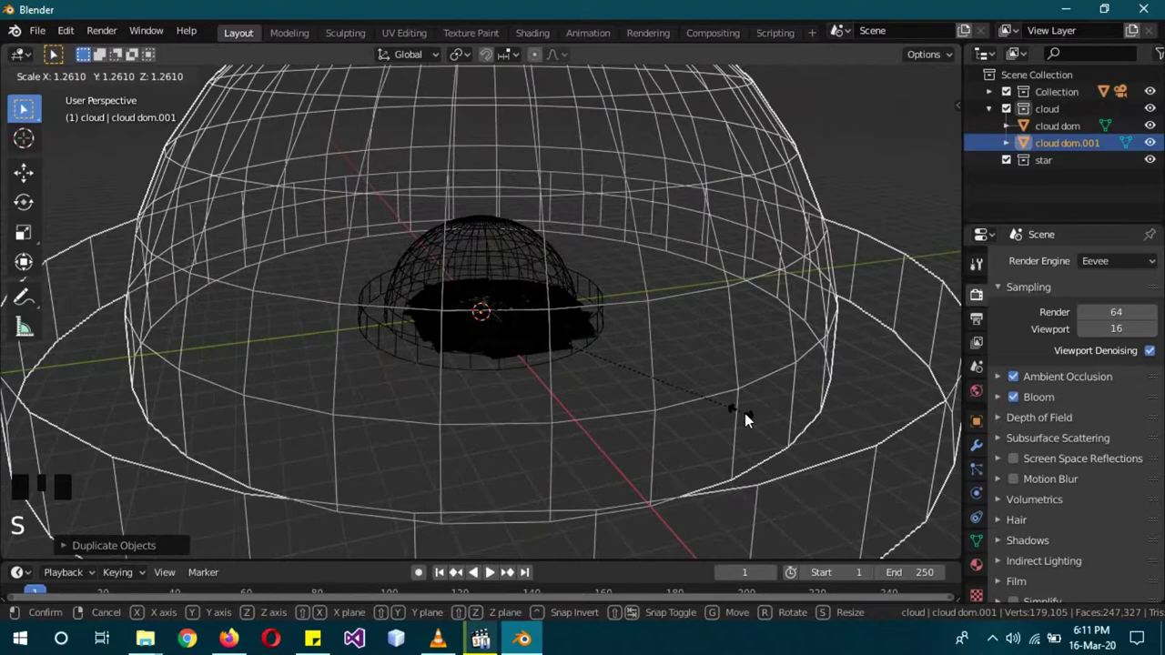
scroll("down", 3)
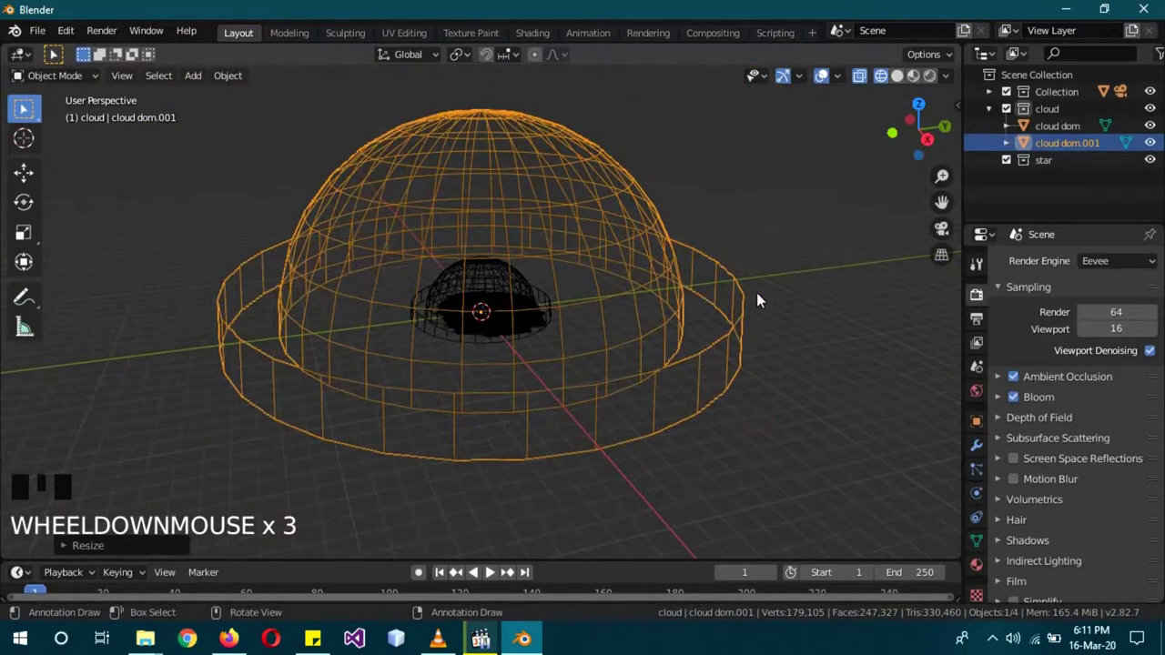
key("z")
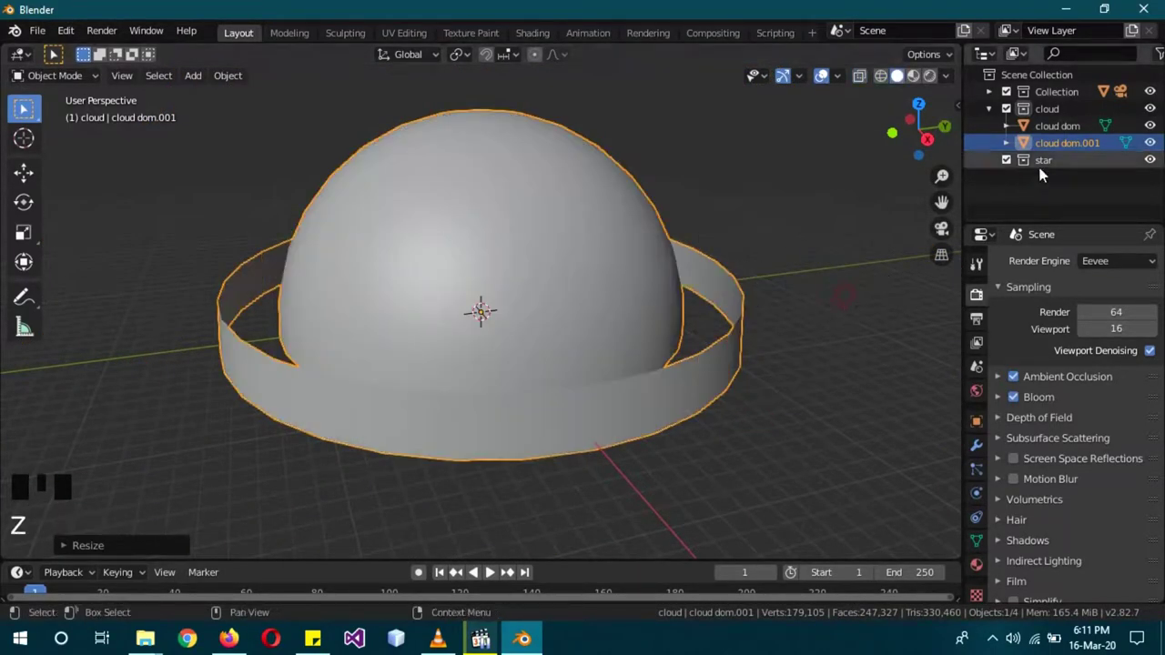
left_click(1052, 145)
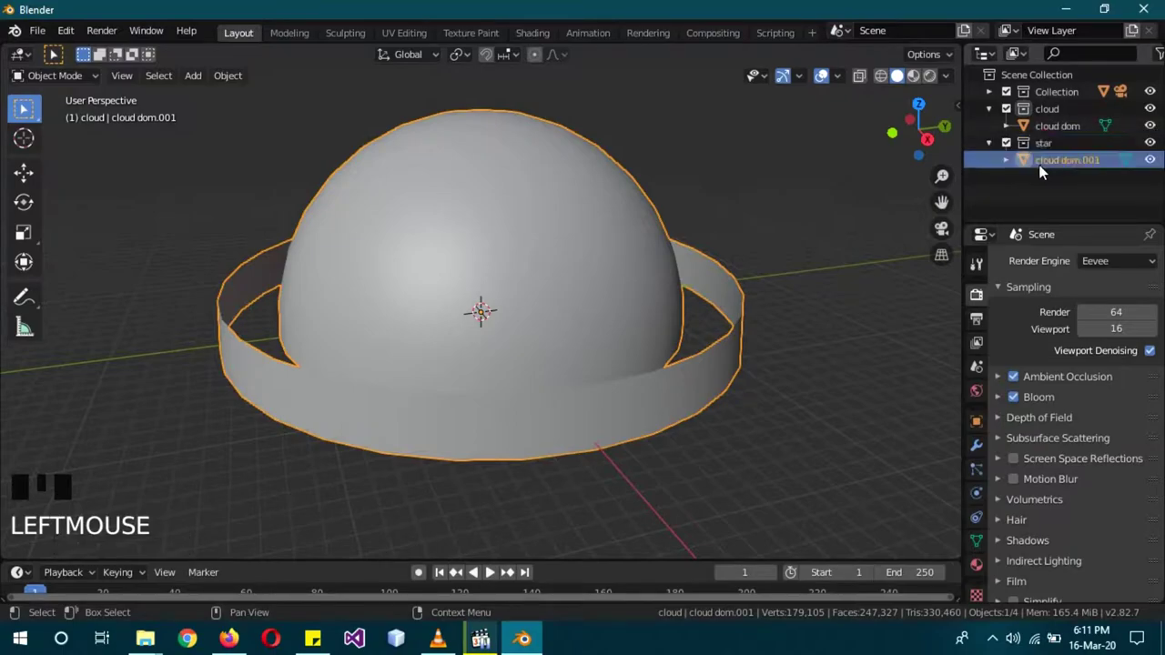
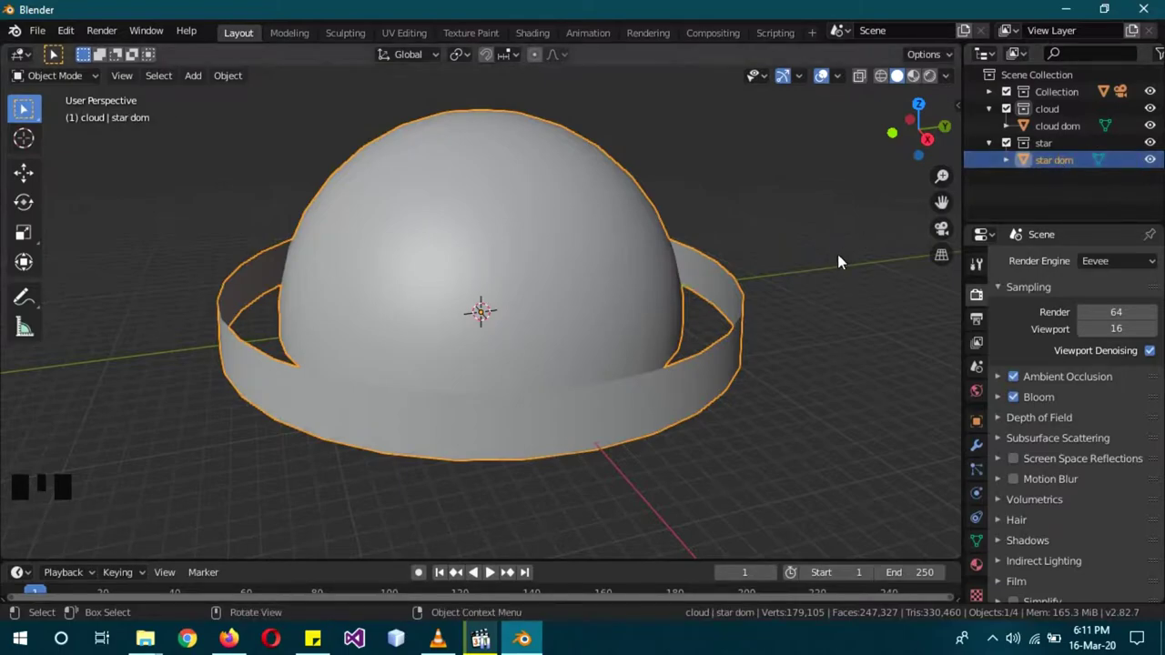
Step: Hide the star collection and add a new UV sphere to the cloud collection
left_click(1054, 136)
left_click_drag(811, 318, 751, 350)
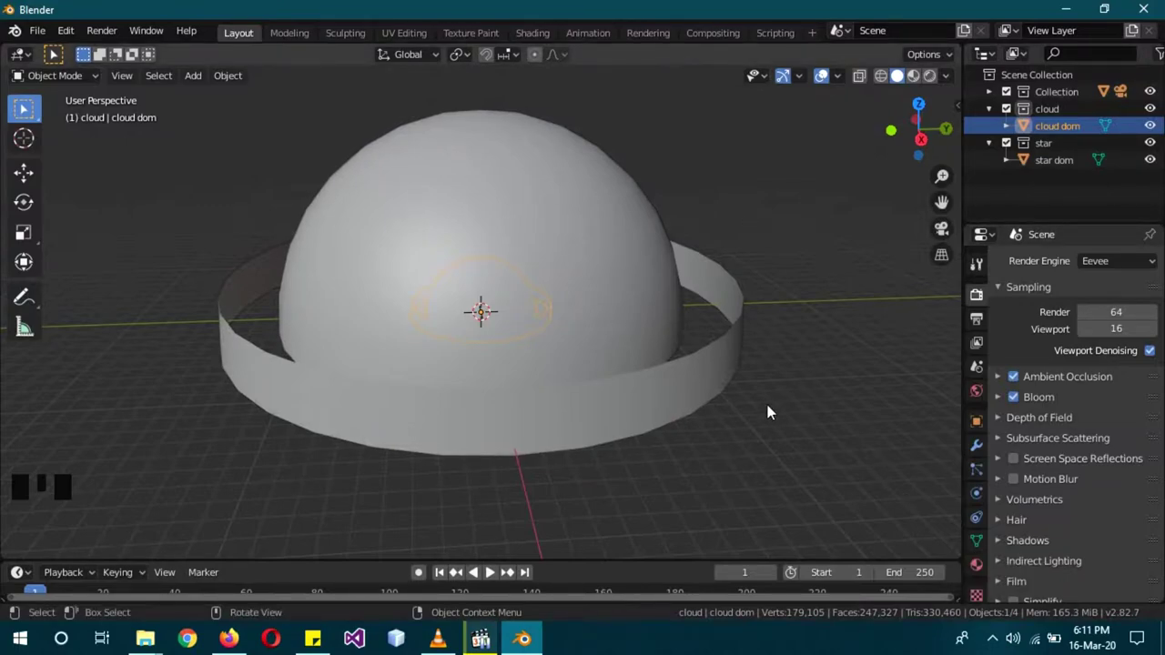
scroll("up", 3)
left_click_drag(793, 423, 1153, 144)
left_click(1154, 144)
key("KP_1")
scroll("up", 3)
key("shift+a")
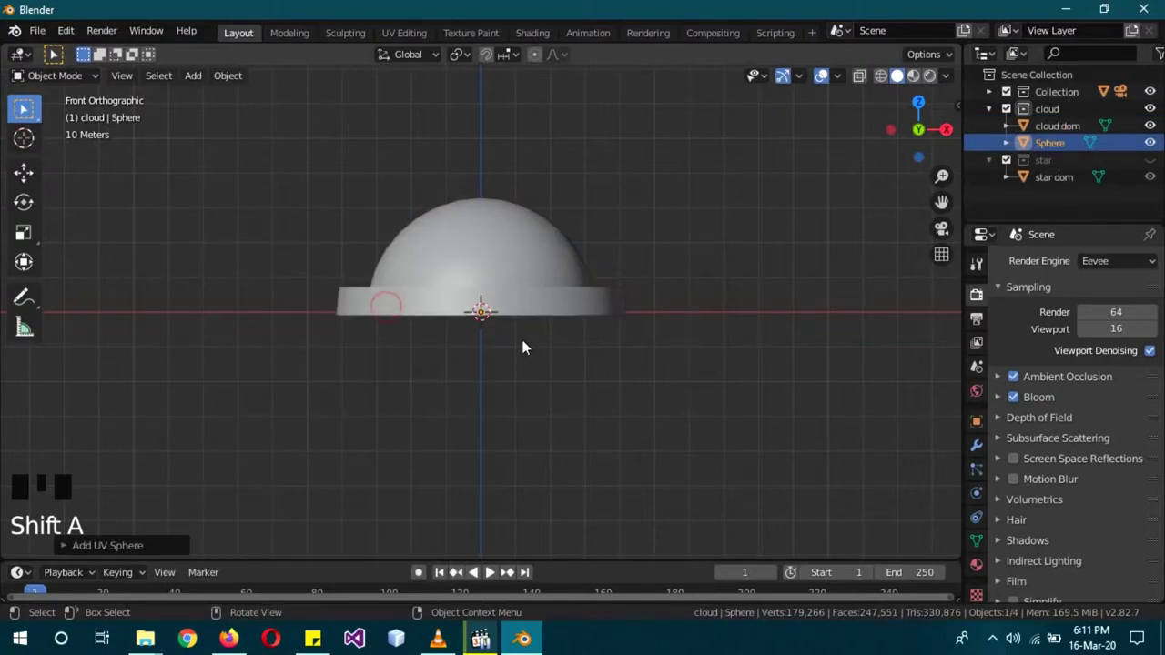
Step: Move the sphere out past the dome's edge along X and Y and shrink it into the small moon
key("g")
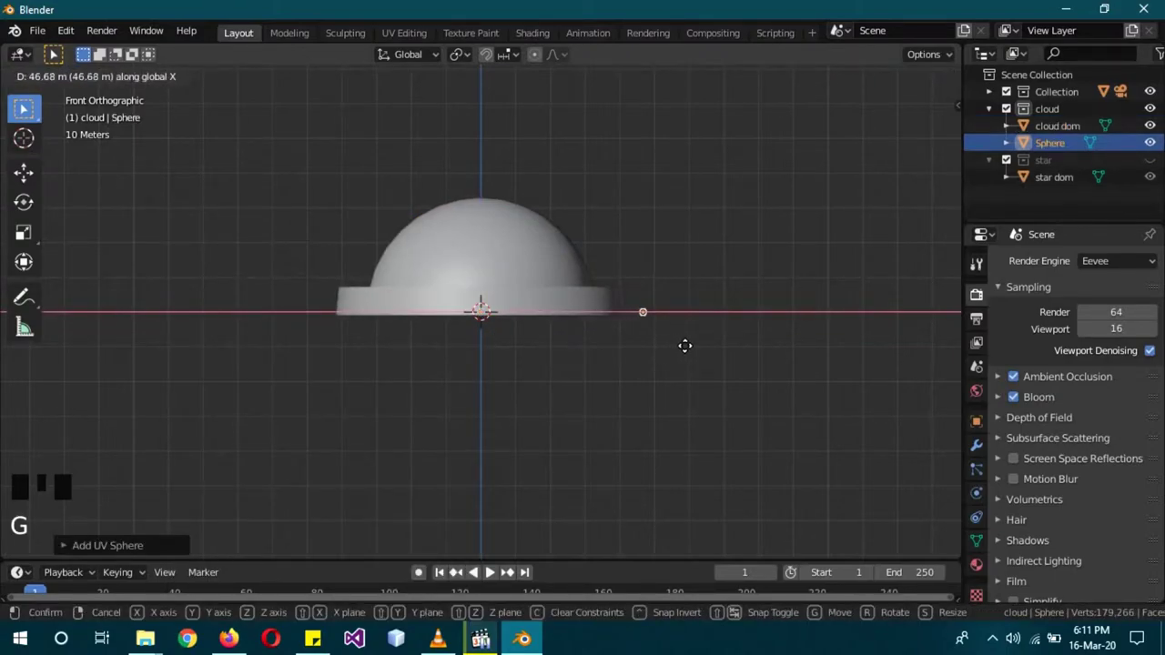
left_click_drag(703, 349, 694, 372)
key("z")
key("KP_1")
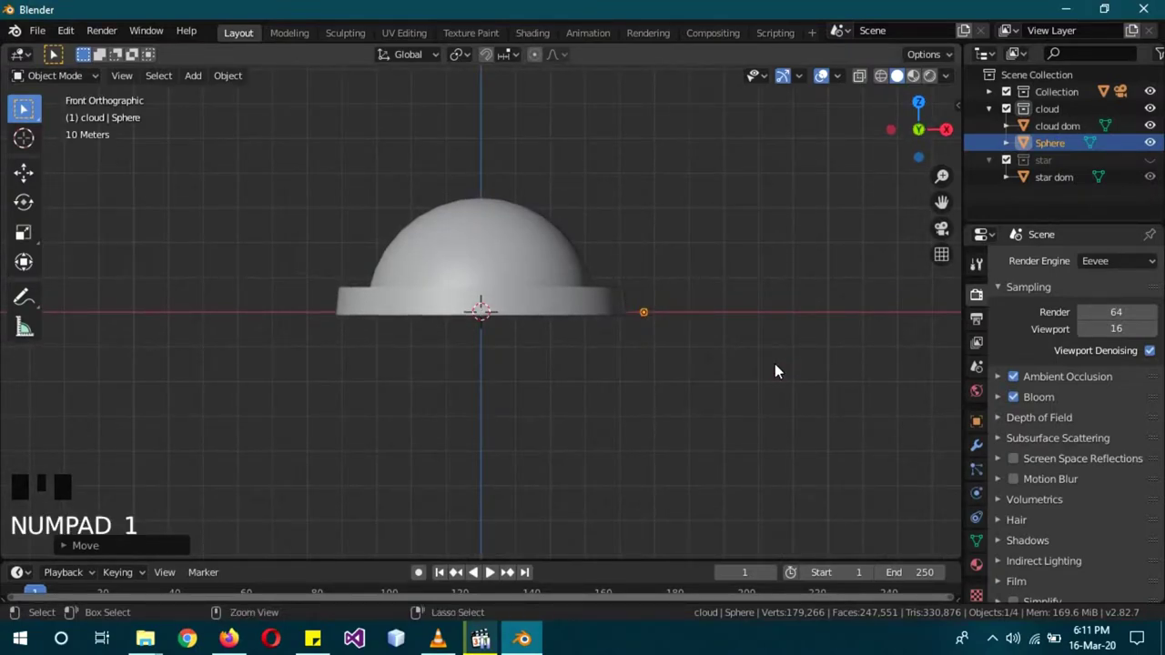
key("ctrl+z")
key("KP_3")
key("g")
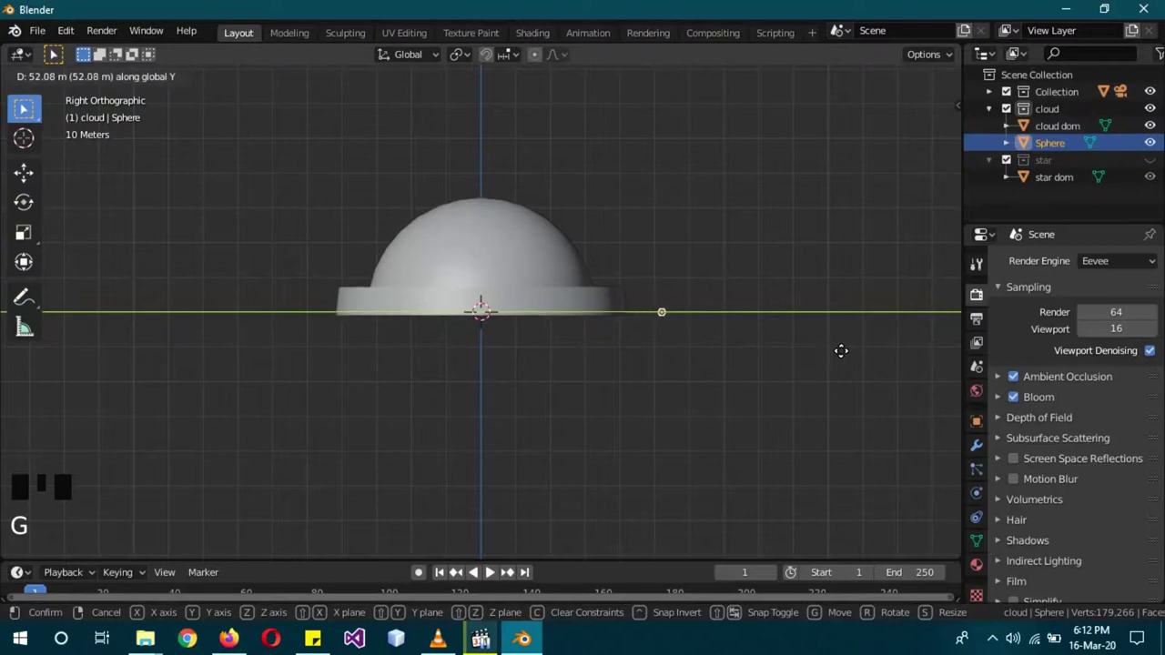
key("s")
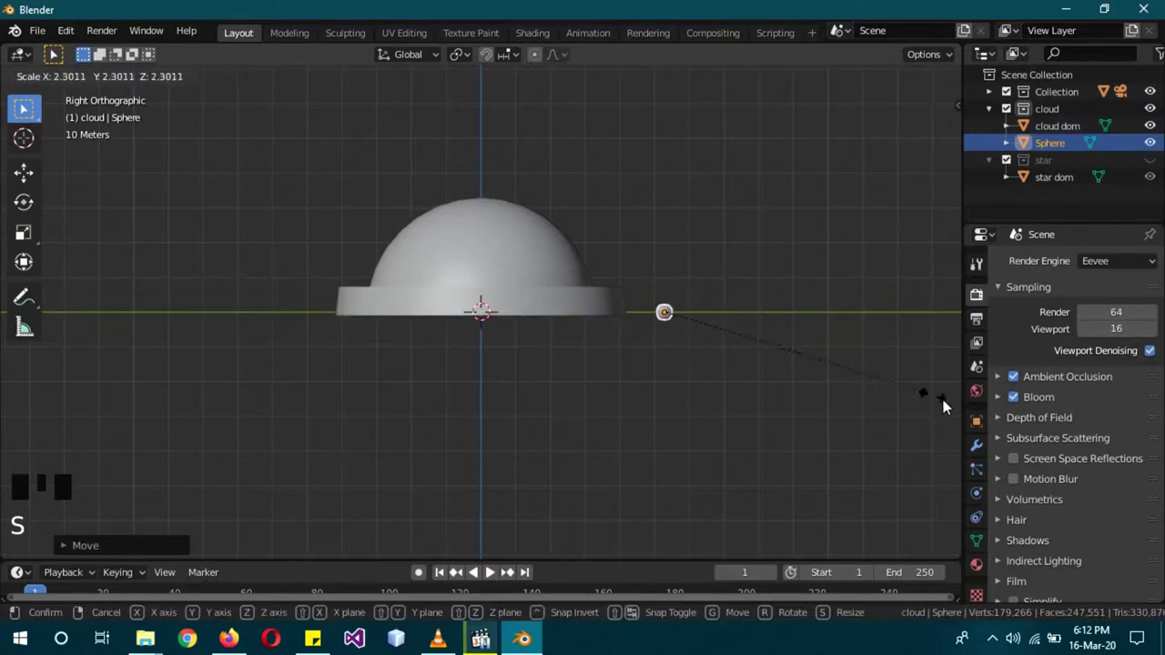
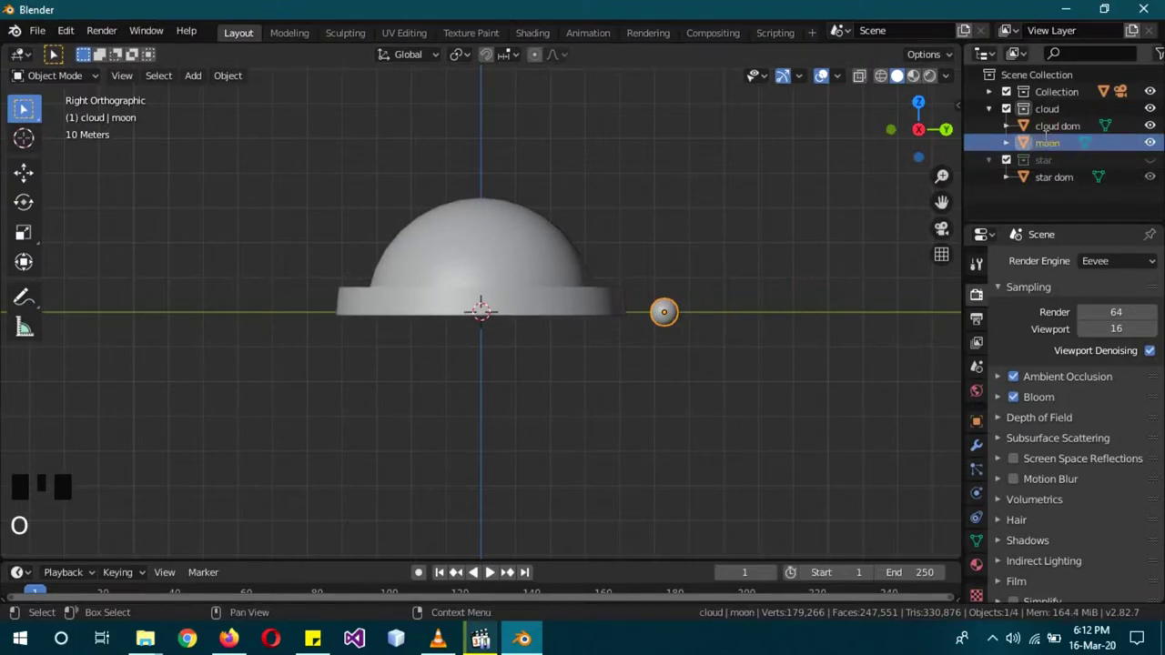
Step: Raise the moon above the dome, add an Empty at its Y location 52.82 m, and reselect the moon to duplicate it
key("g")
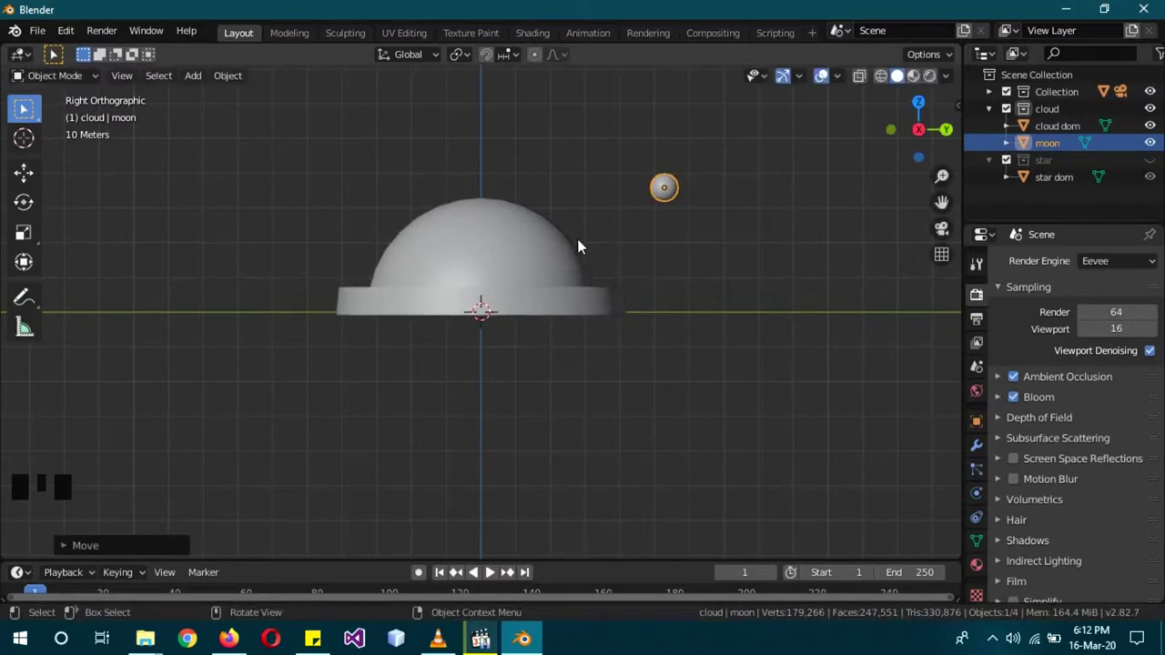
key("shift+a")
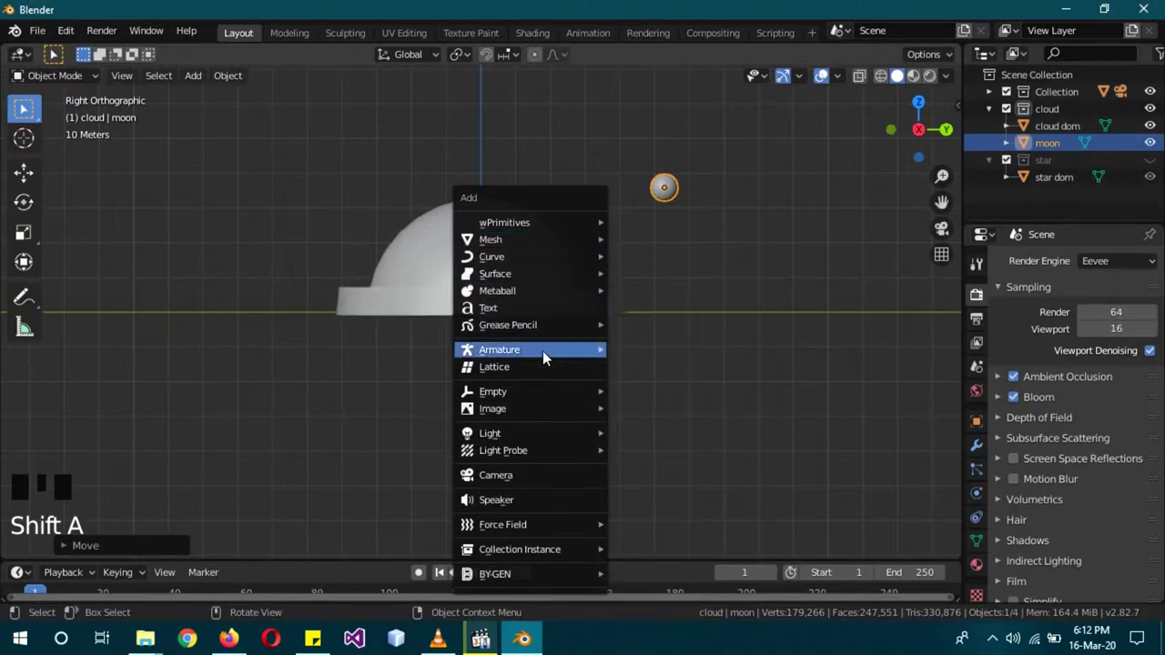
key("g")
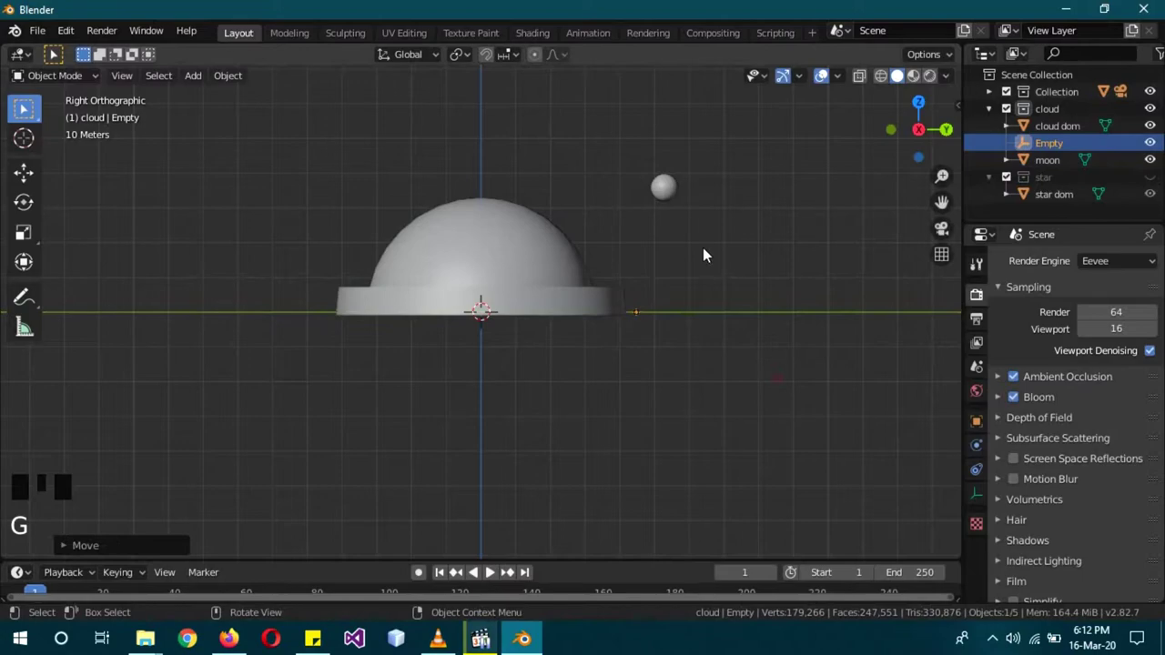
left_click(674, 193)
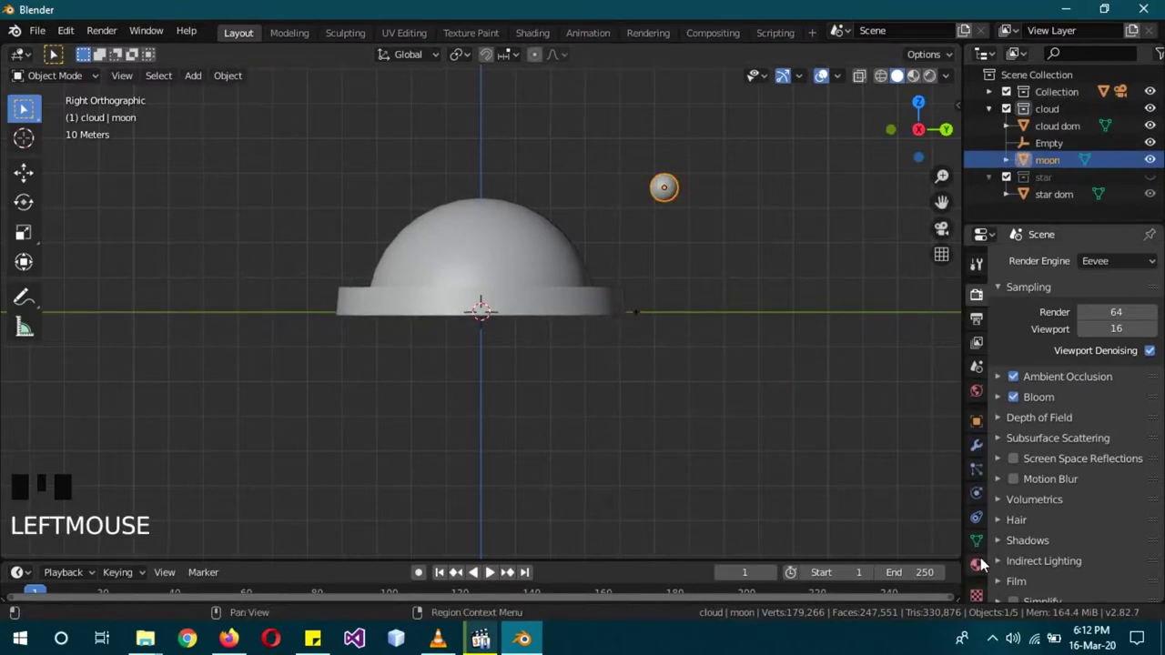
left_click(981, 427)
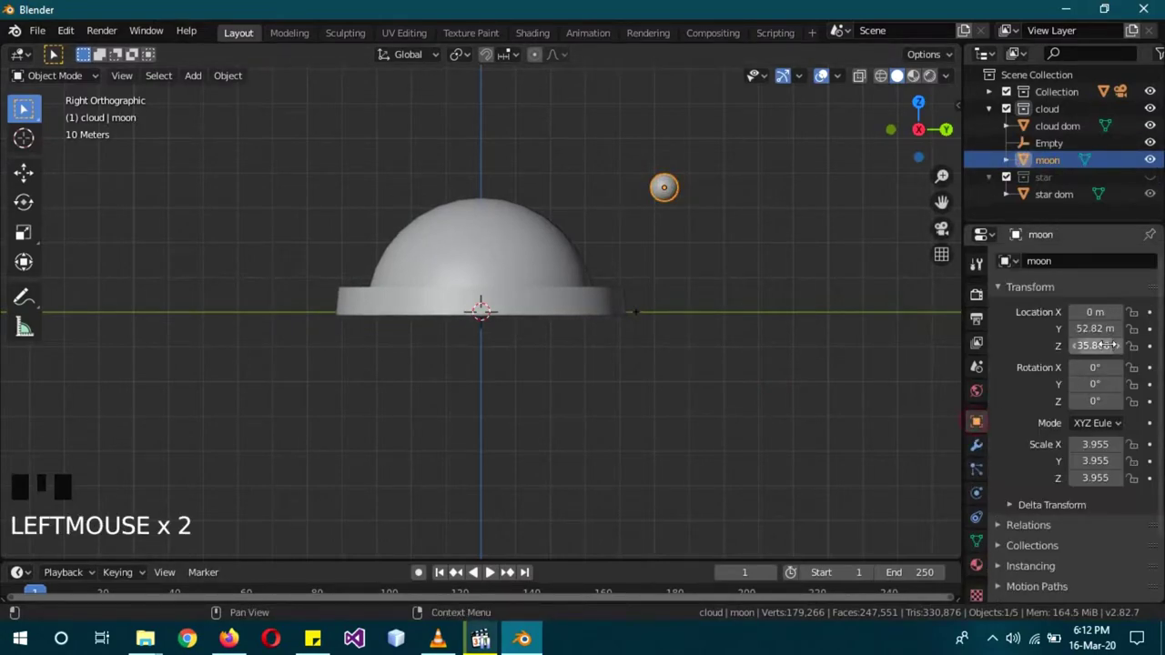
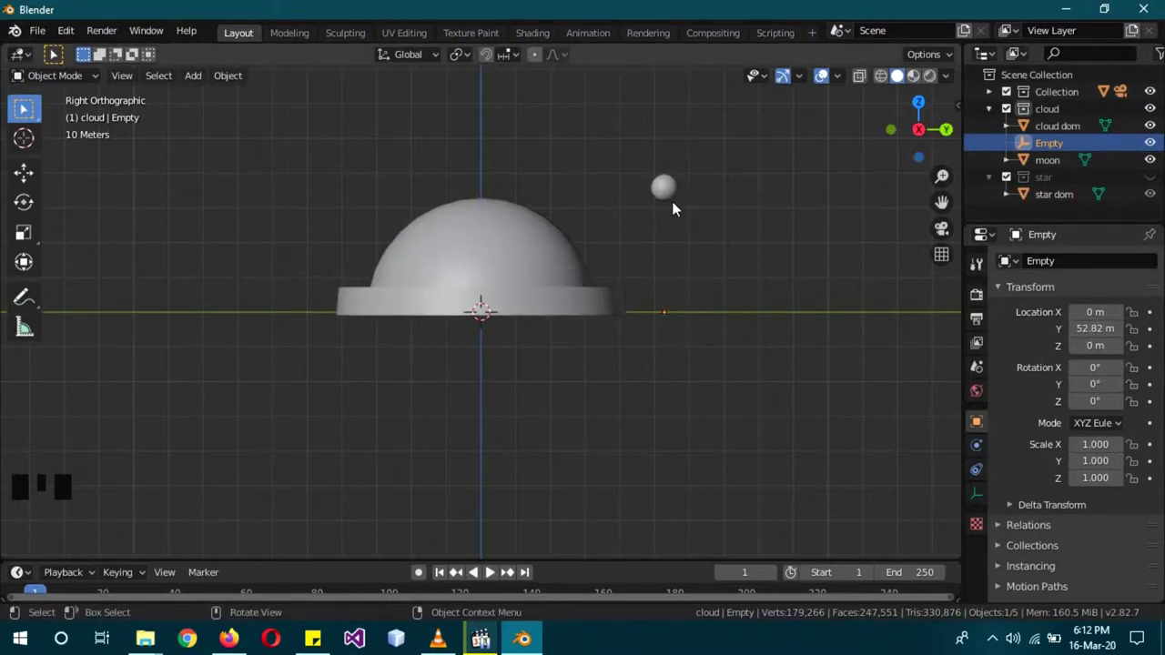
left_click(671, 197)
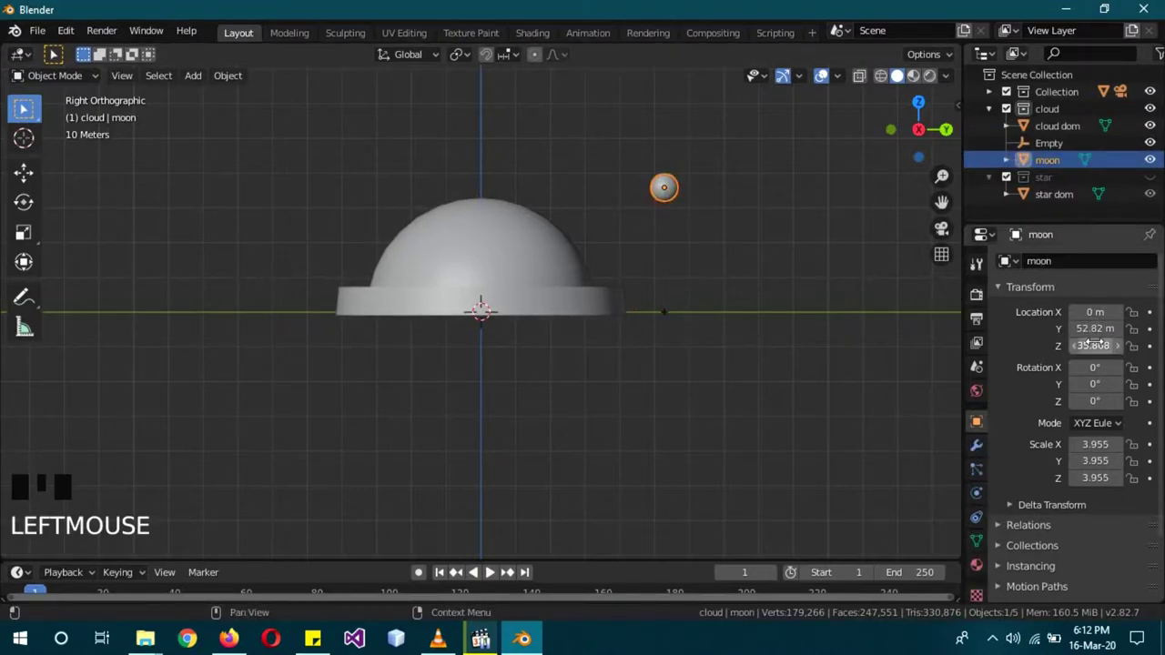
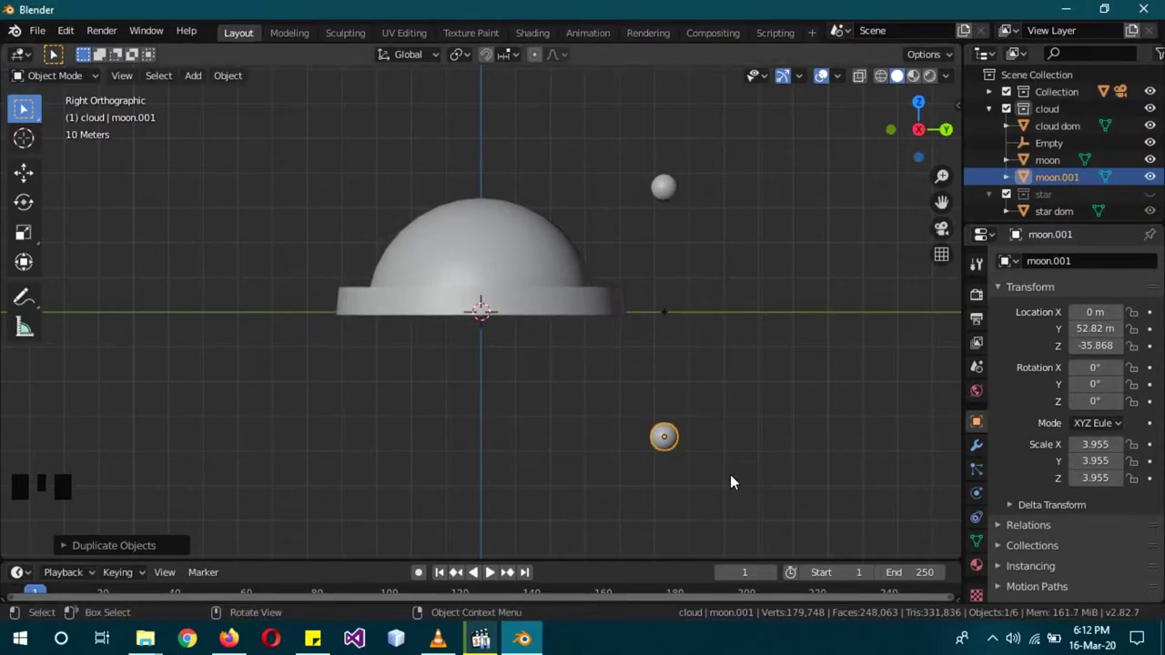
Step: Scale moon.001 up to 8.478, about twice the moon's size, and rename it sun
key("s")
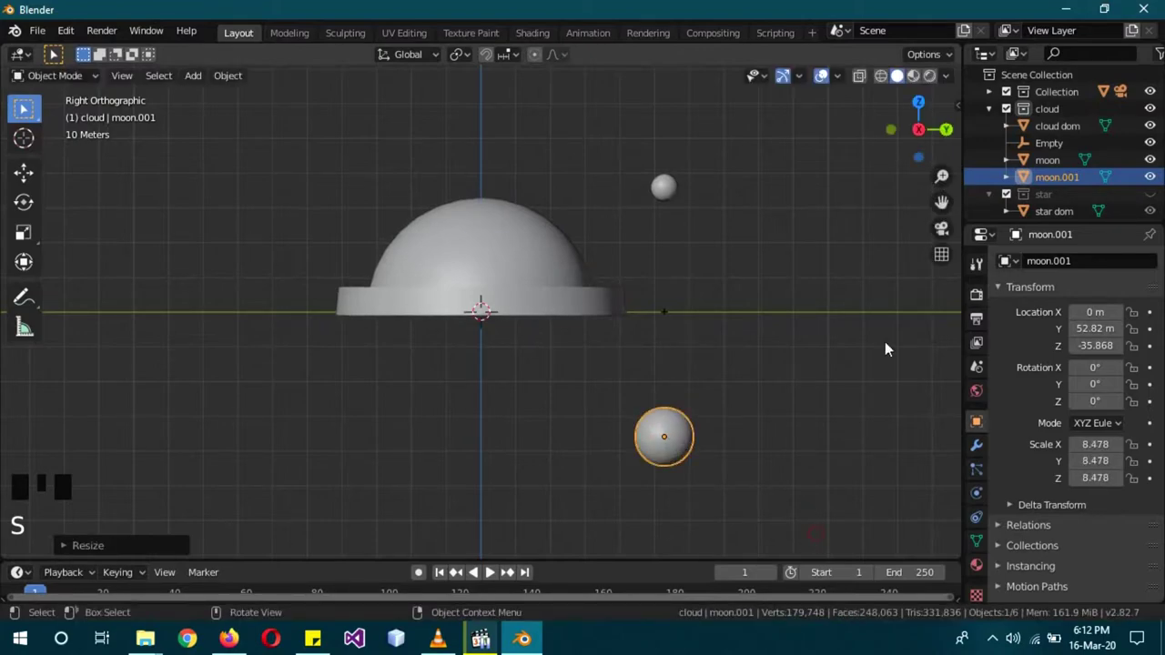
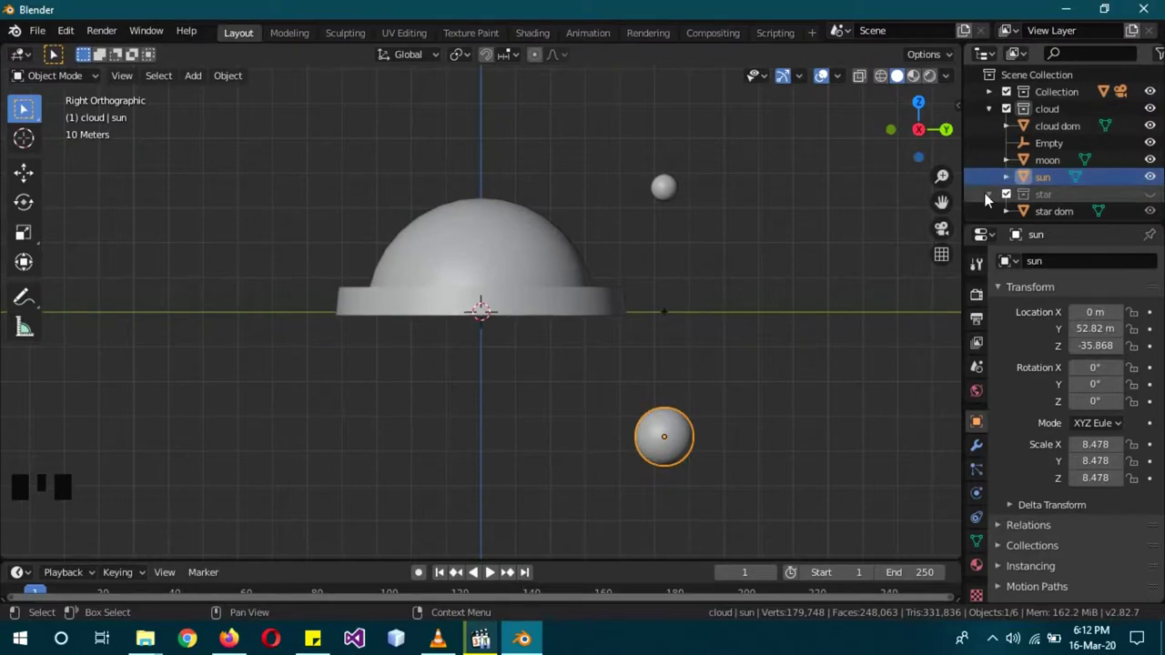
key("a")
left_click(987, 299)
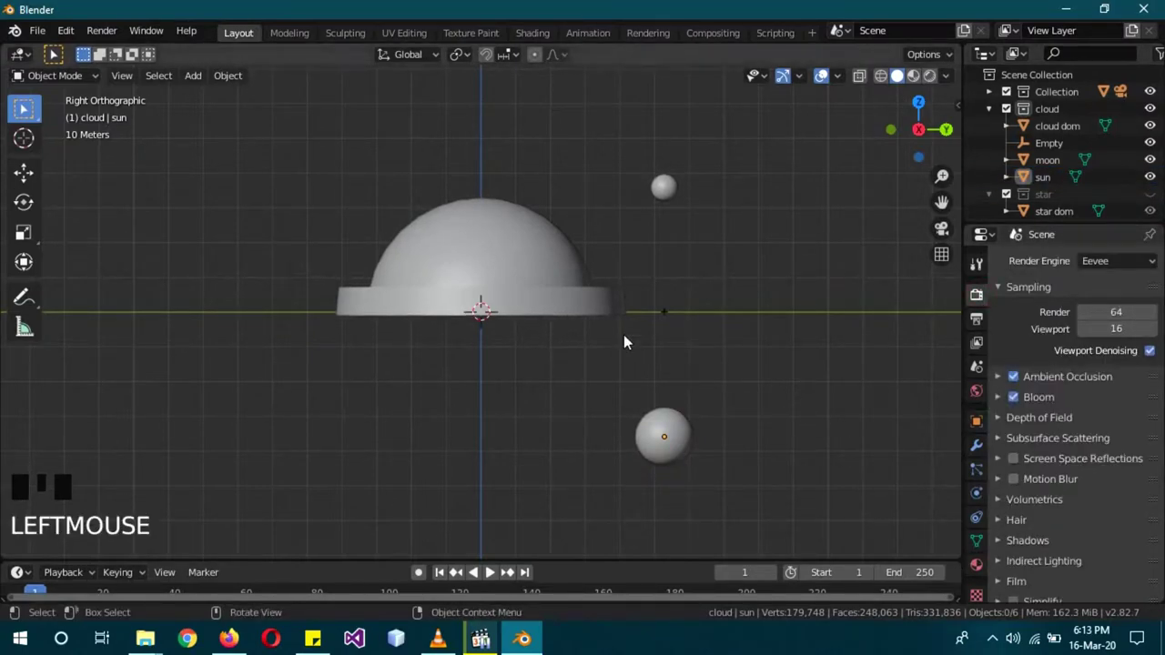
Step: Add a Point light and move it along Y and Z up beside the moon sphere
key("shift+a")
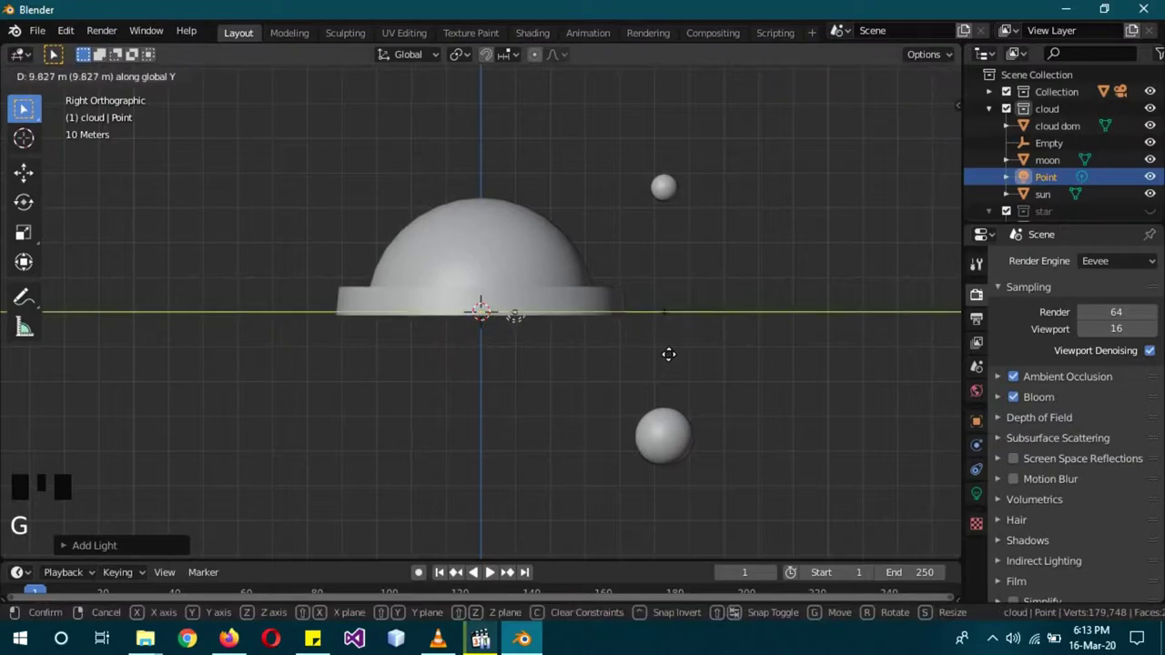
key("g")
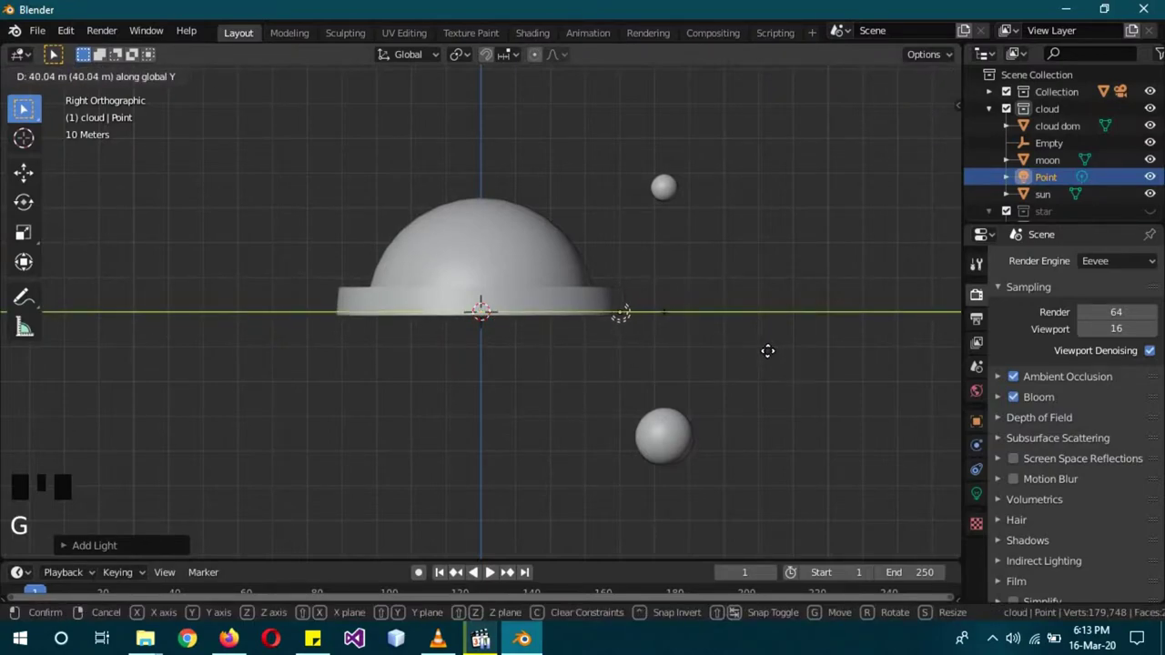
key("g")
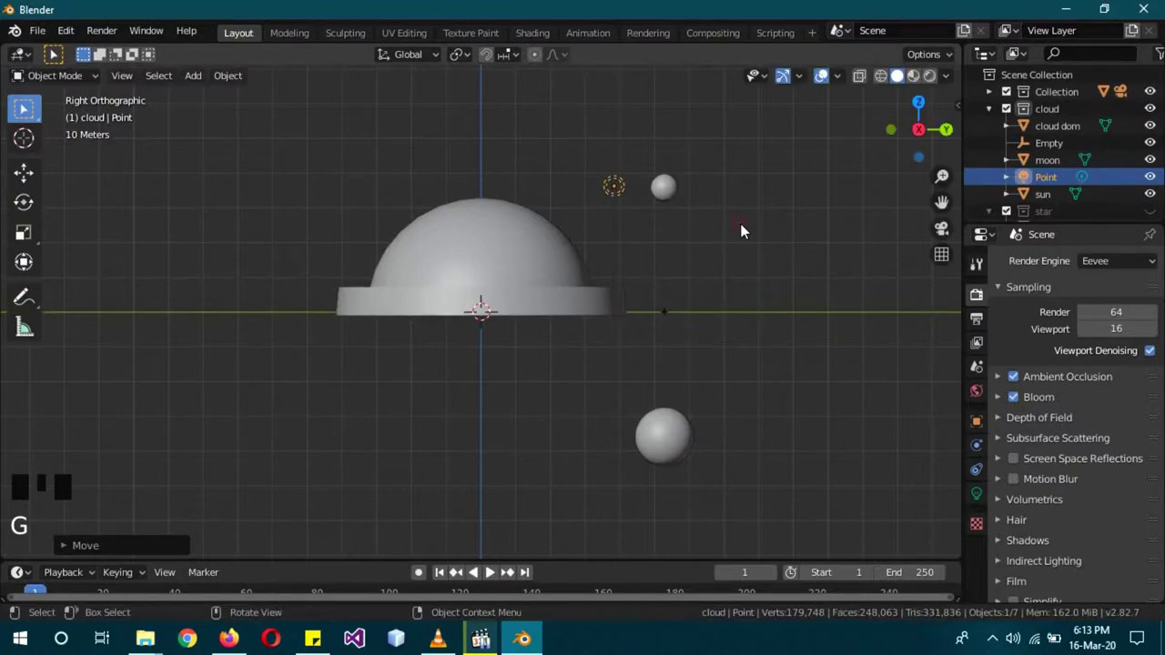
Step: Give the duplicated light Point.001 3000 W power, 0.1 m radius and an orange colour, then unhide the star dome
left_click(981, 502)
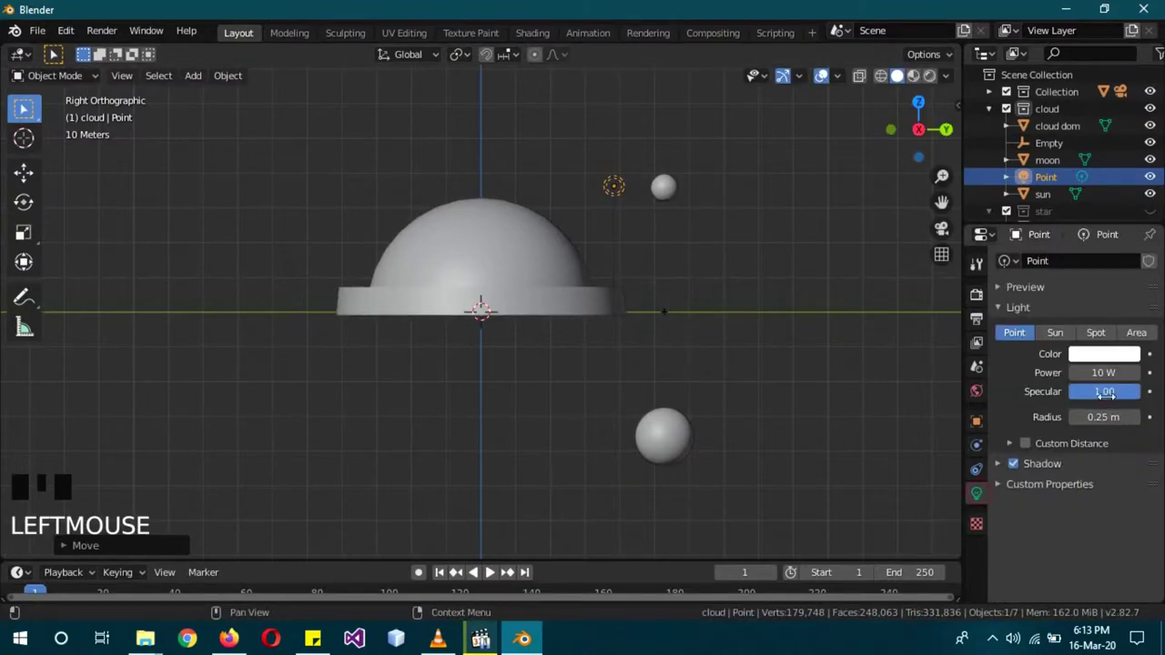
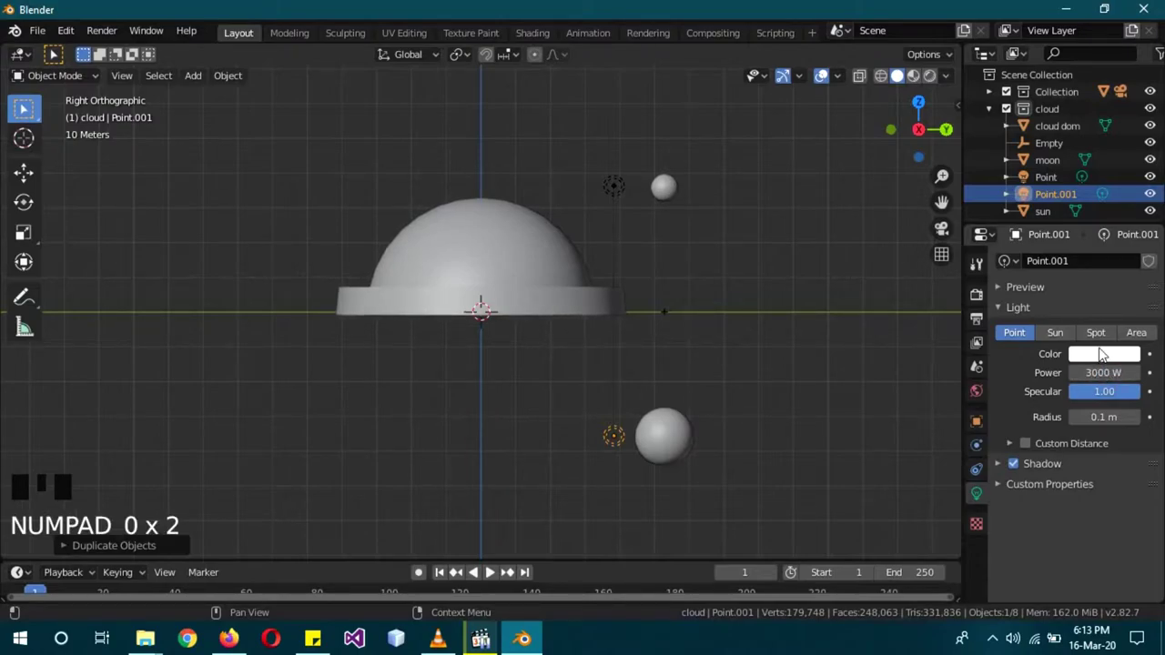
left_click(1107, 356)
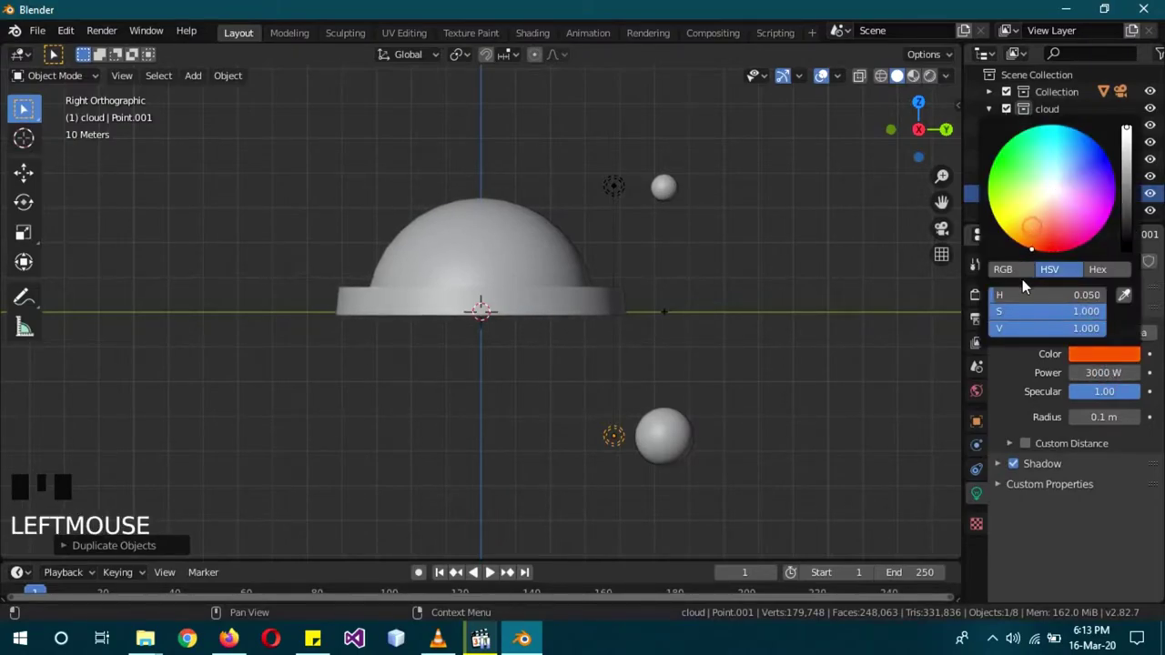
key("a")
left_click(994, 118)
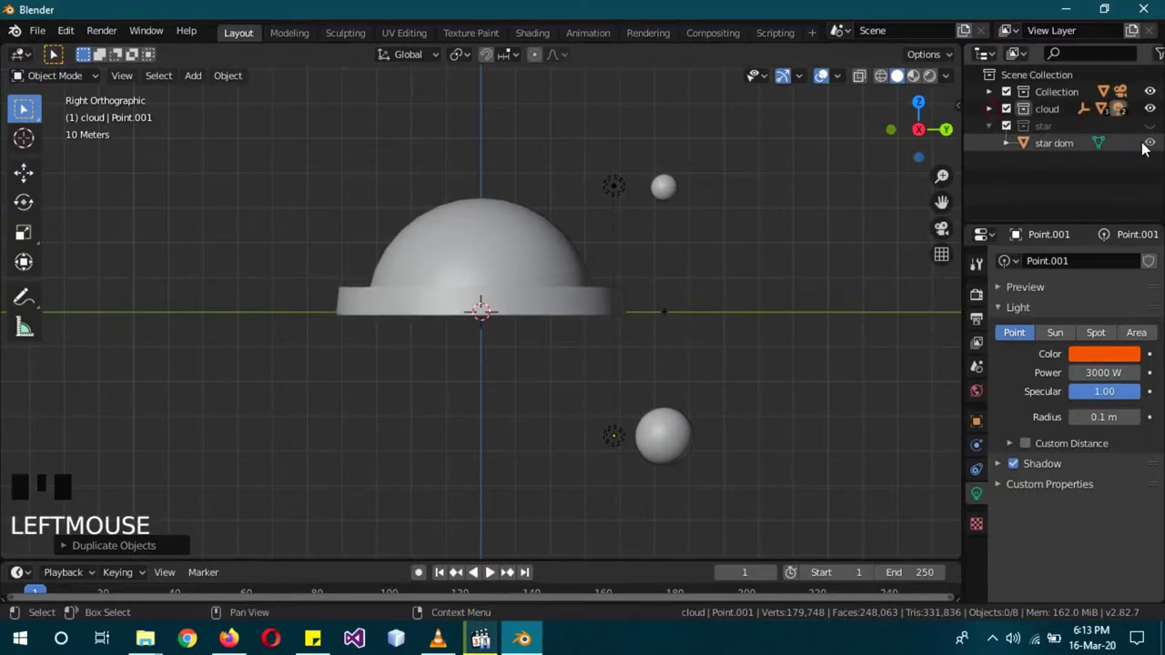
left_click(1155, 130)
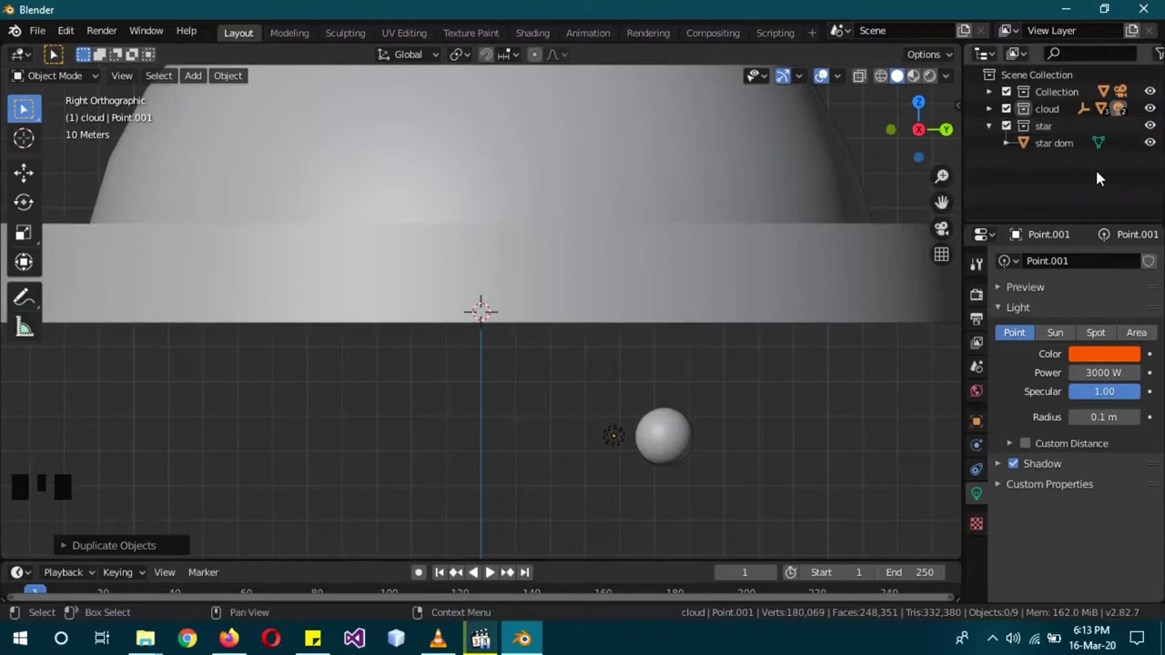
left_click_drag(766, 453, 557, 203)
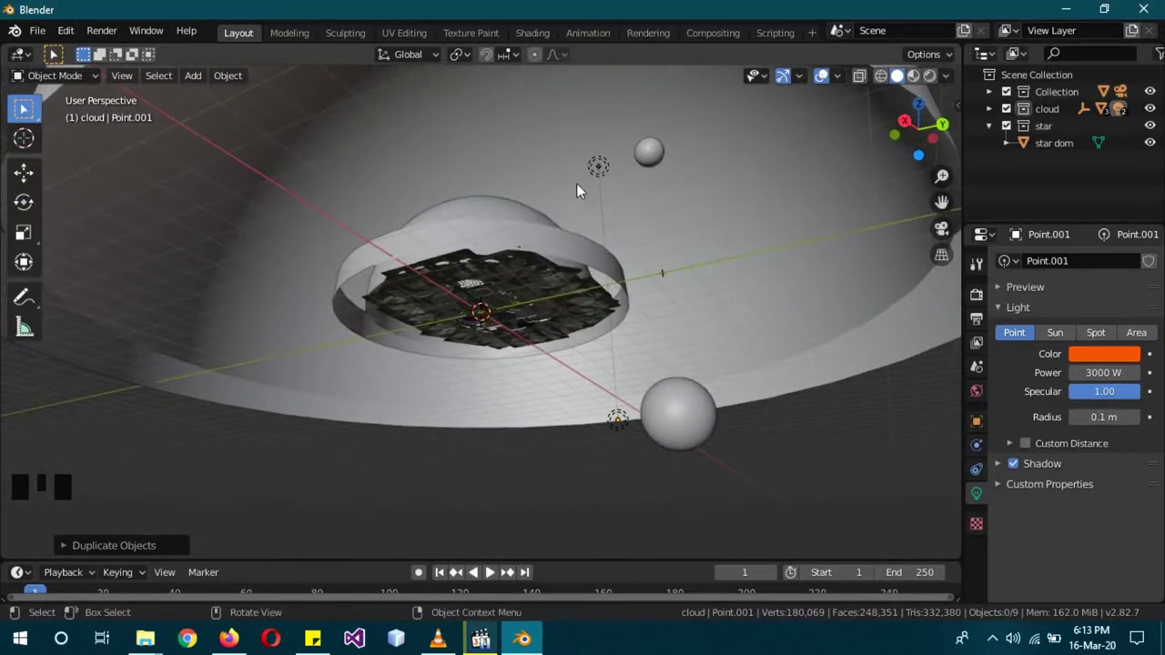
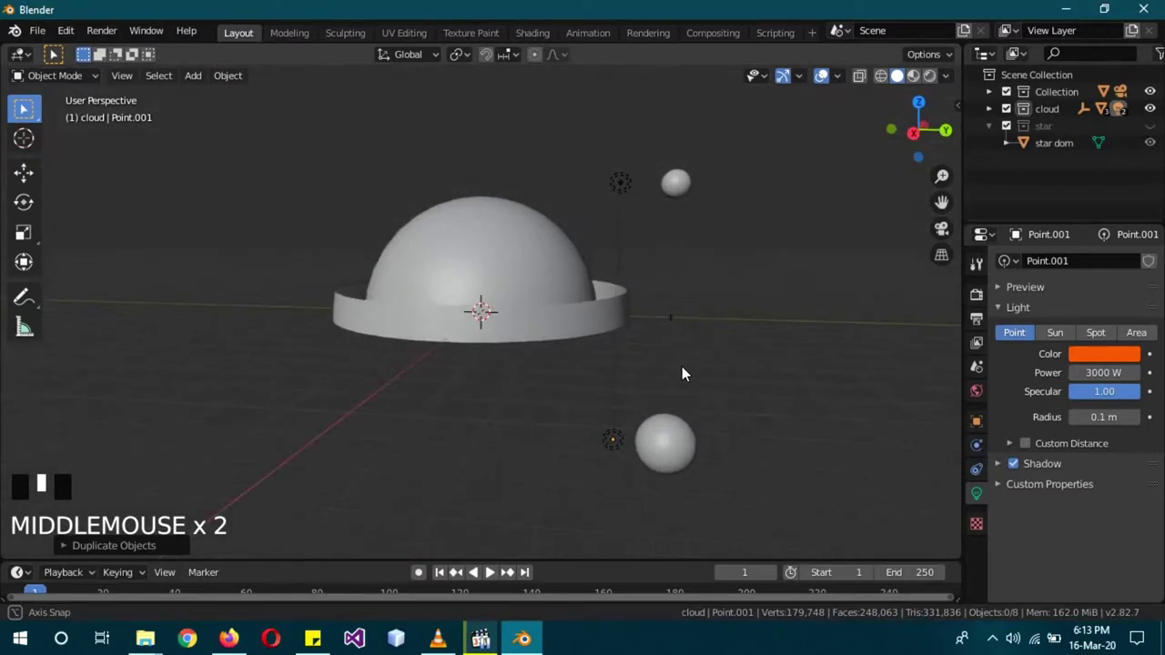
Step: Rename the cloud dome's material to cloud and add a second slot named horizon
scroll("up", 3)
left_click(515, 237)
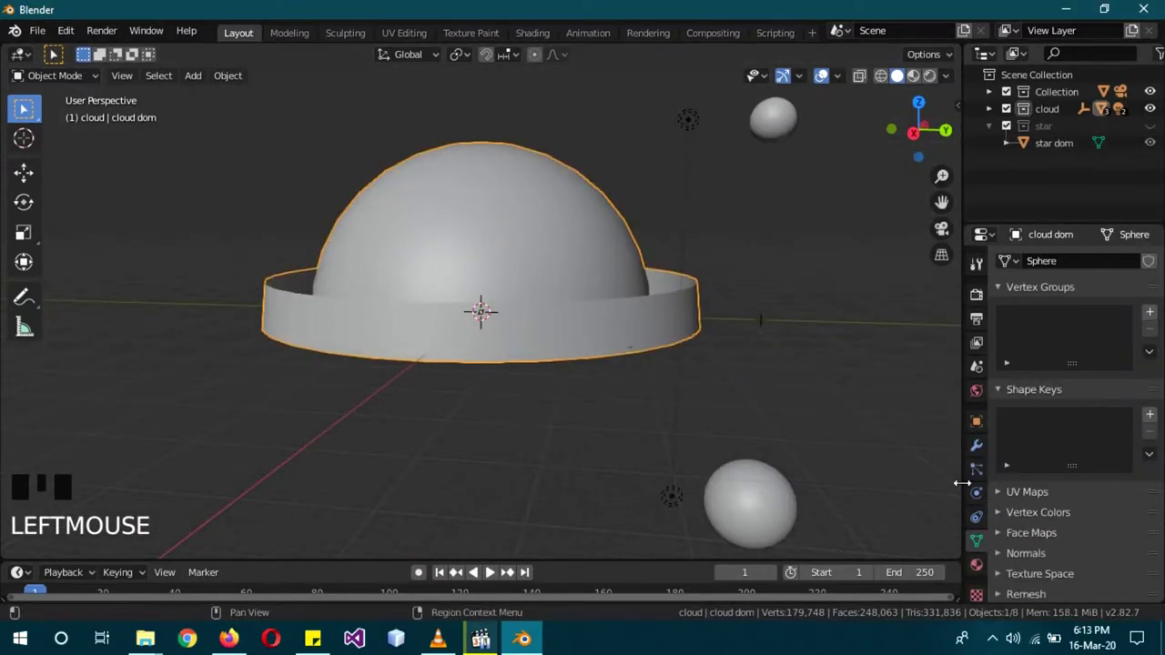
left_click(979, 565)
left_click_drag(1152, 268, 1069, 301)
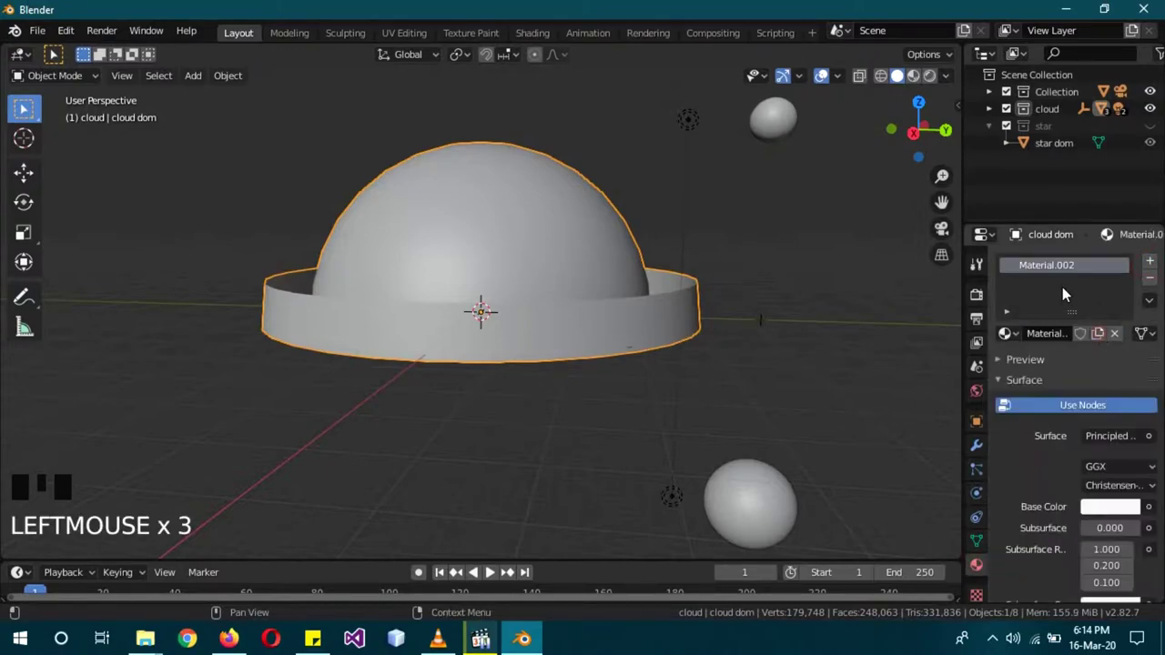
left_click(1062, 271)
left_click_drag(1061, 271, 1129, 249)
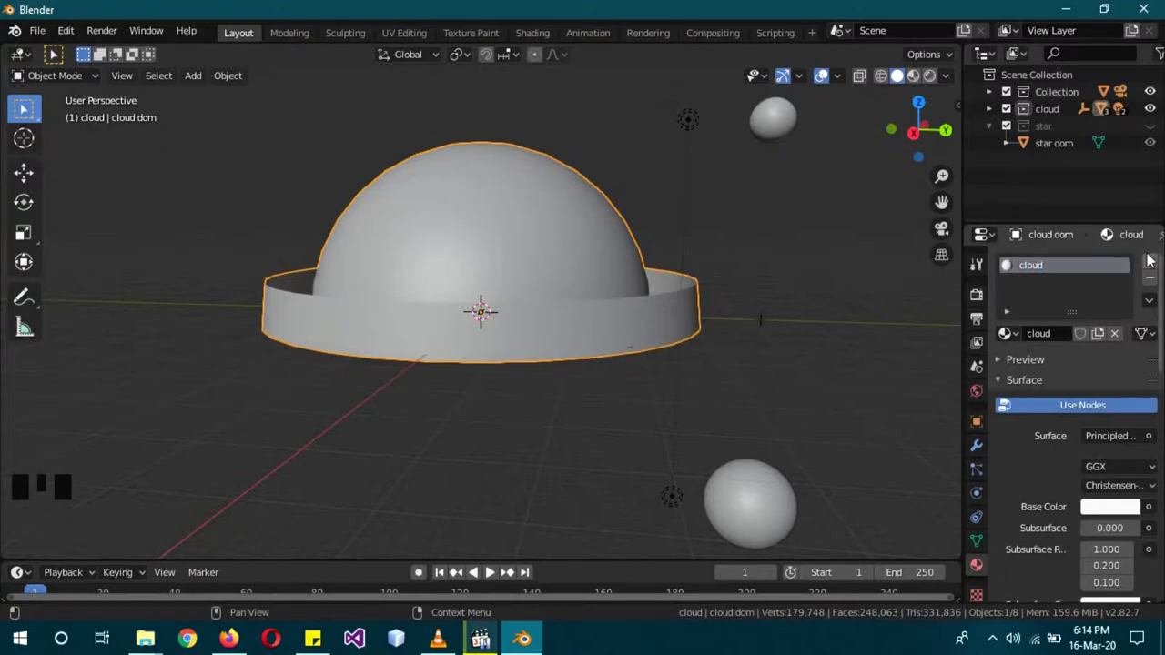
left_click_drag(1156, 260, 1139, 271)
left_click(1077, 371)
left_click_drag(1047, 282, 1010, 280)
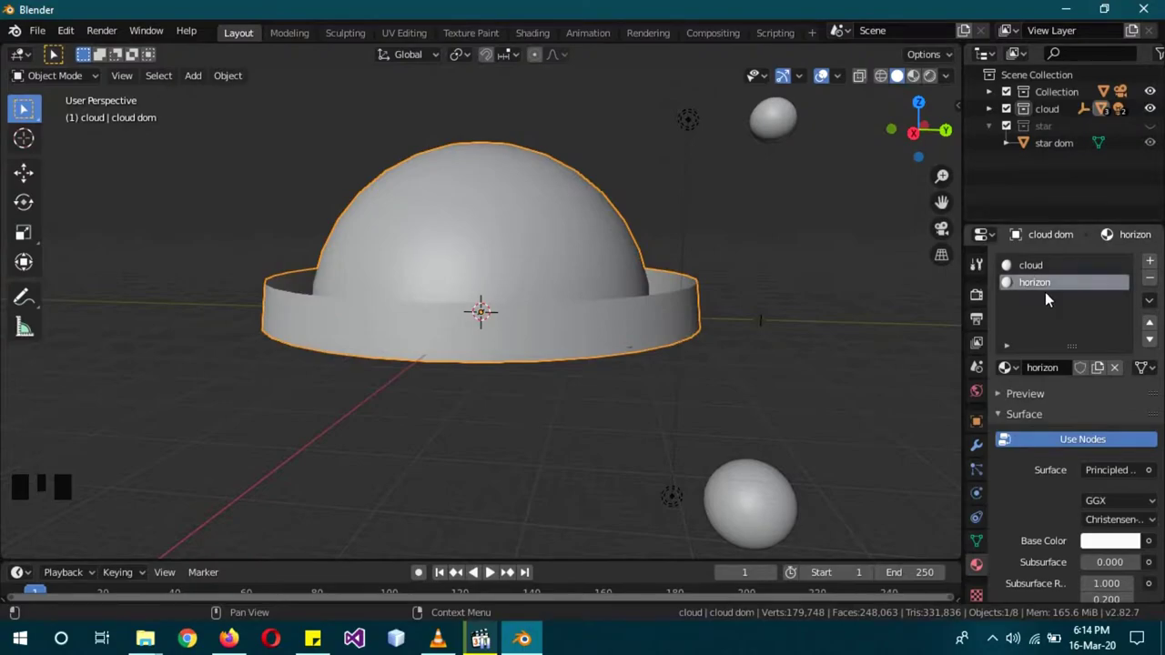
Step: In Edit Mode assign the cloud material to the dome's sphere faces, leaving the base band on horizon
key("b")
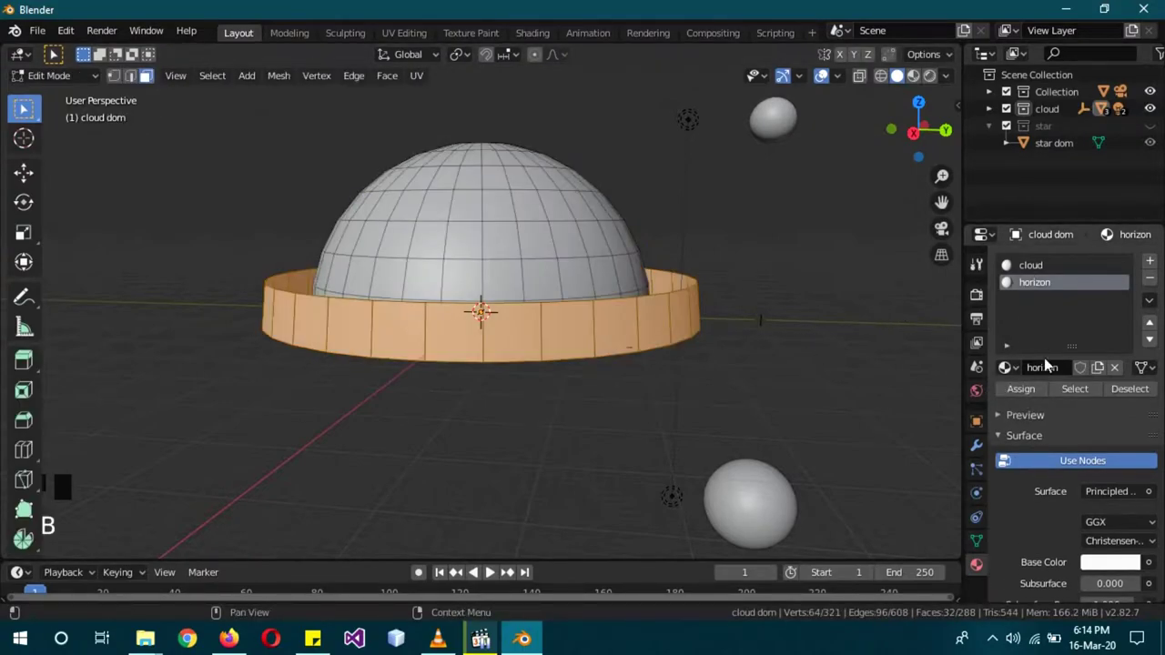
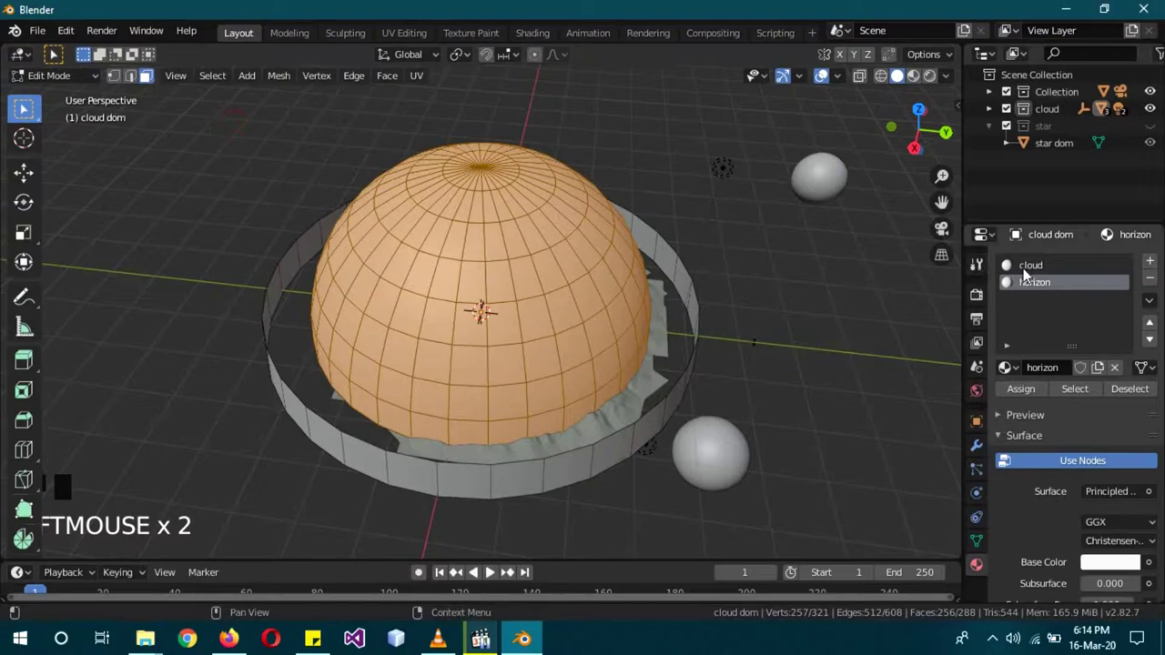
left_click(1031, 273)
left_click(1037, 388)
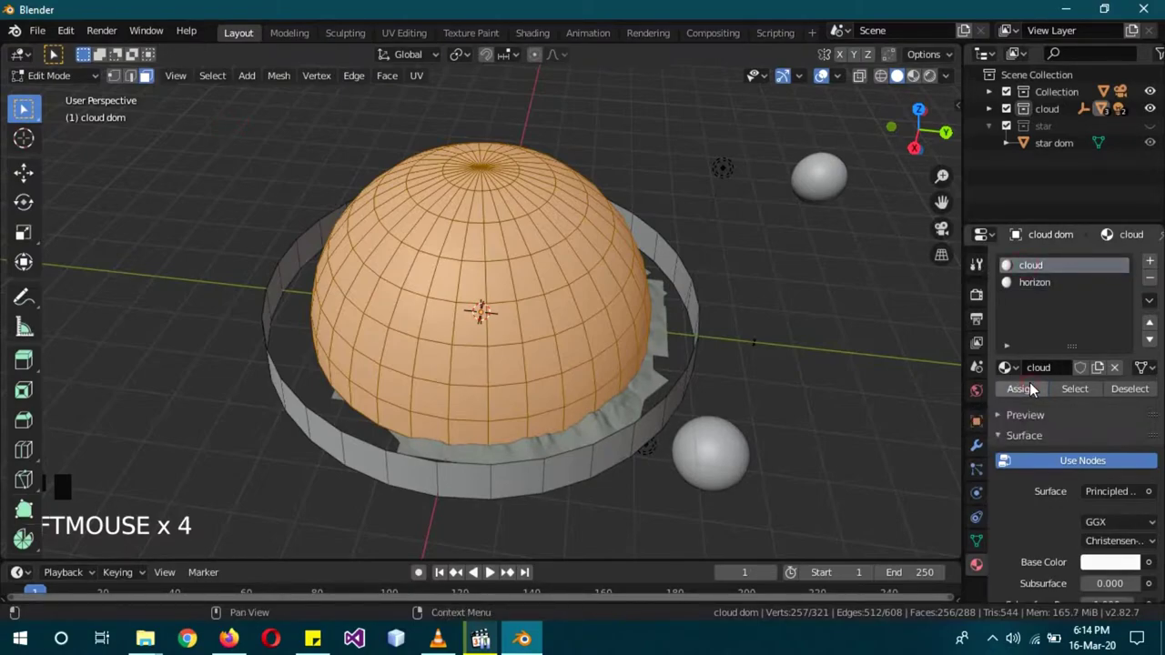
key("Tab")
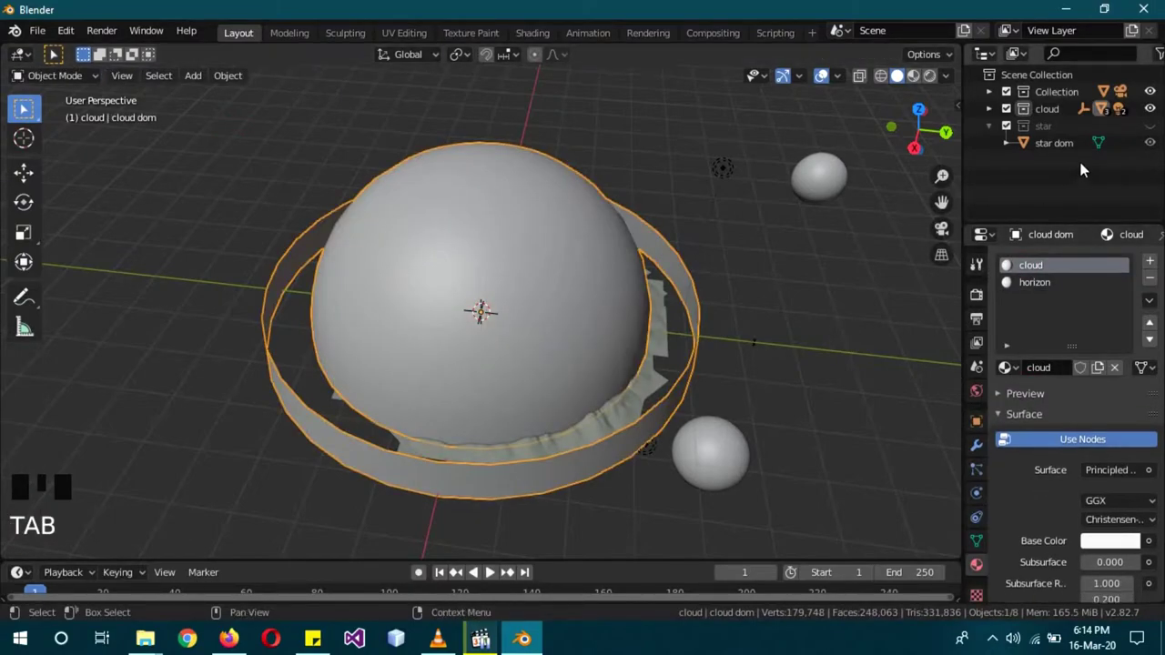
Step: Isolate the star dome in the viewport and add the star and horizon materials to it
left_click(1153, 116)
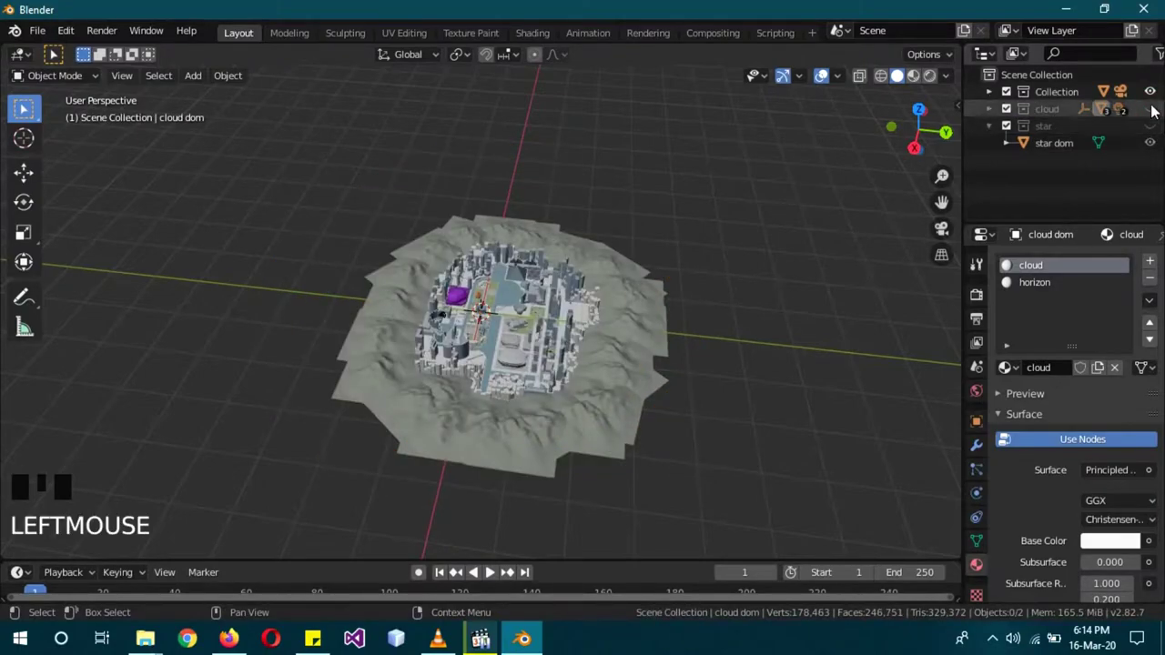
left_click(1153, 91)
left_click(1161, 131)
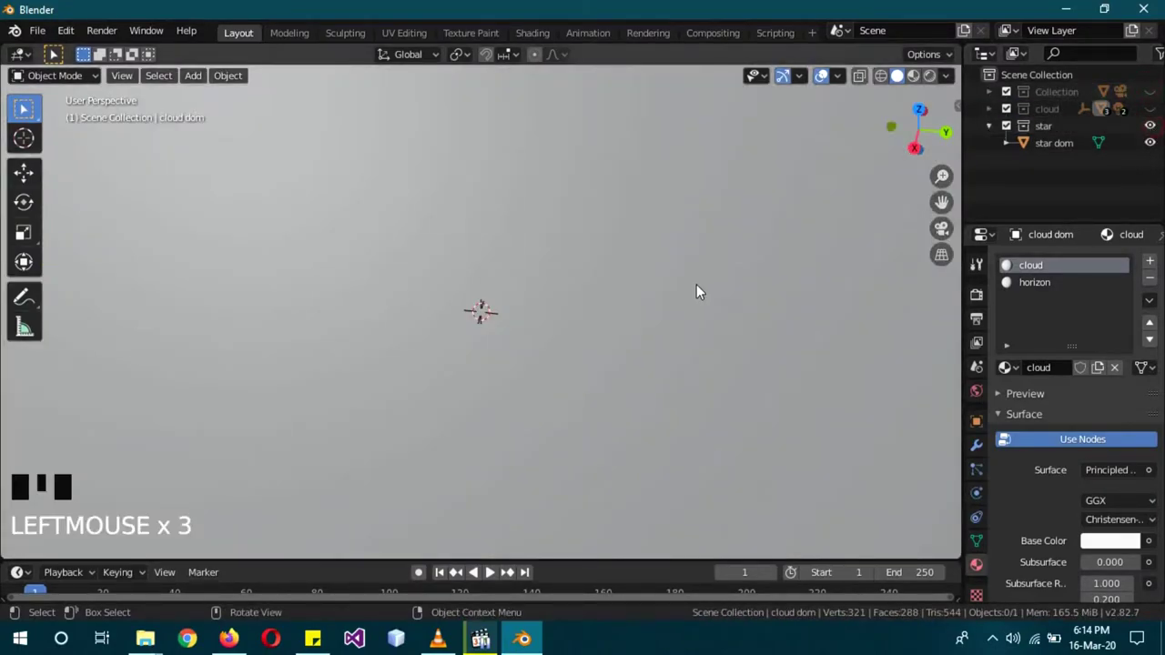
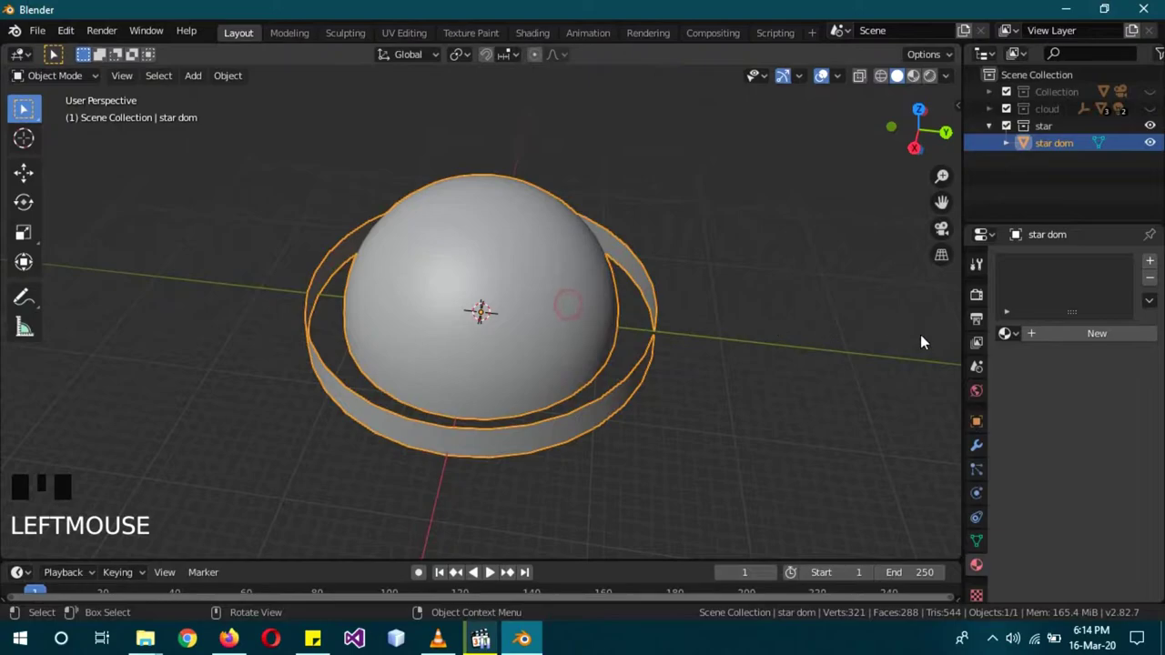
left_click(1009, 346)
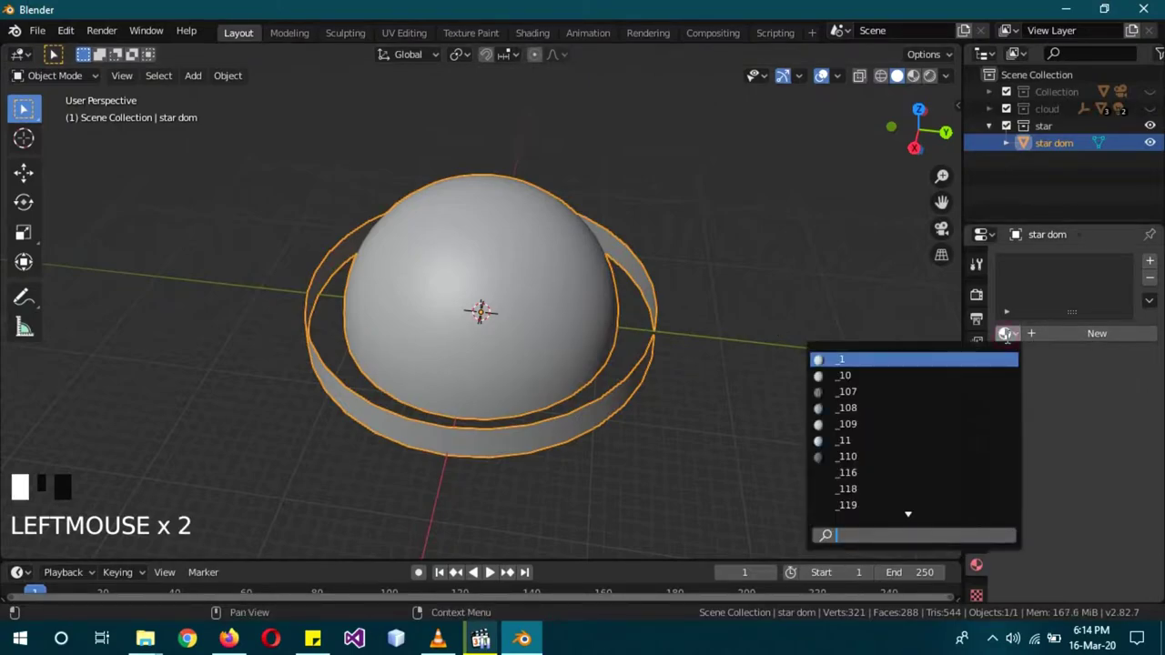
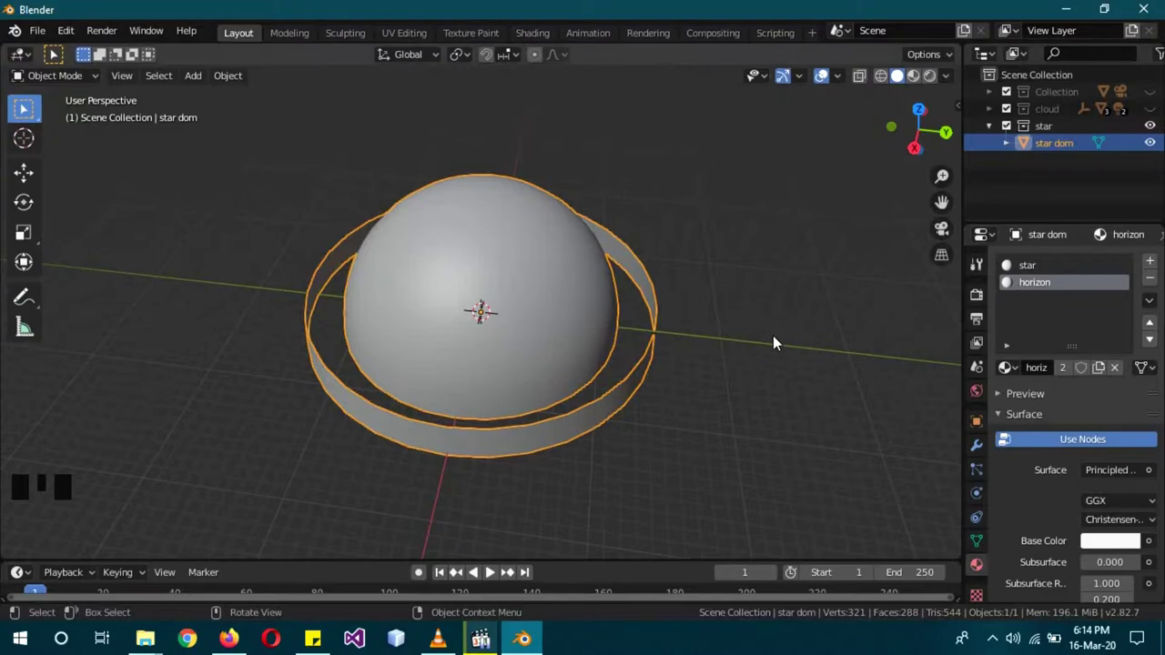
Step: Assign the star material to the dome faces, leaving horizon on the surrounding ring
key("b")
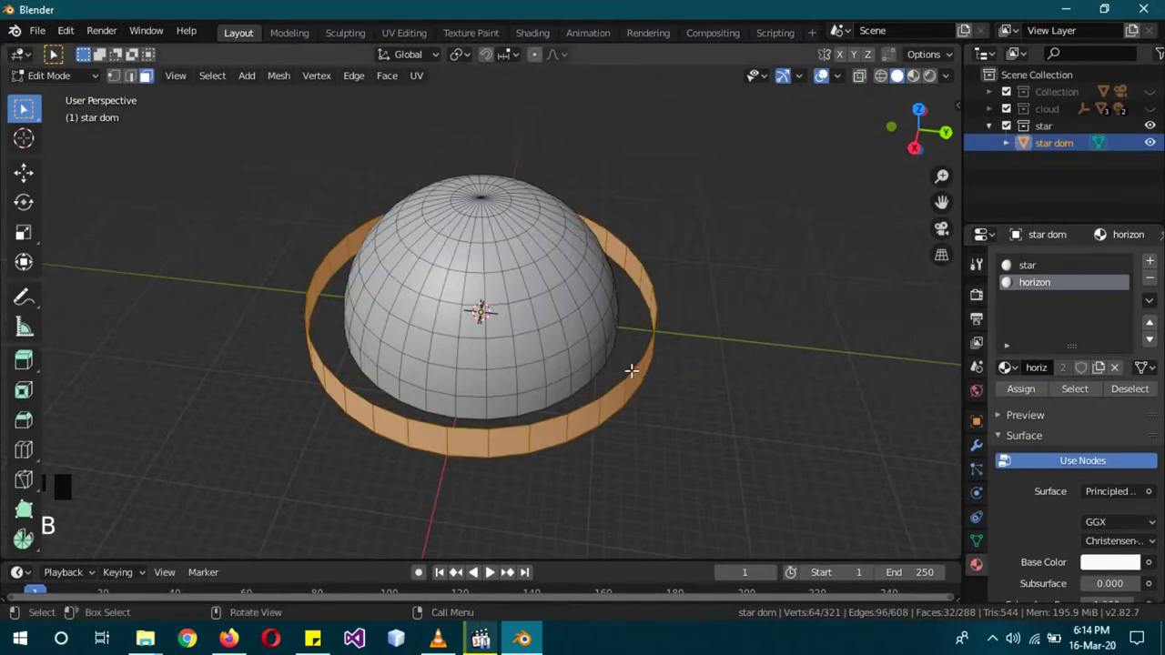
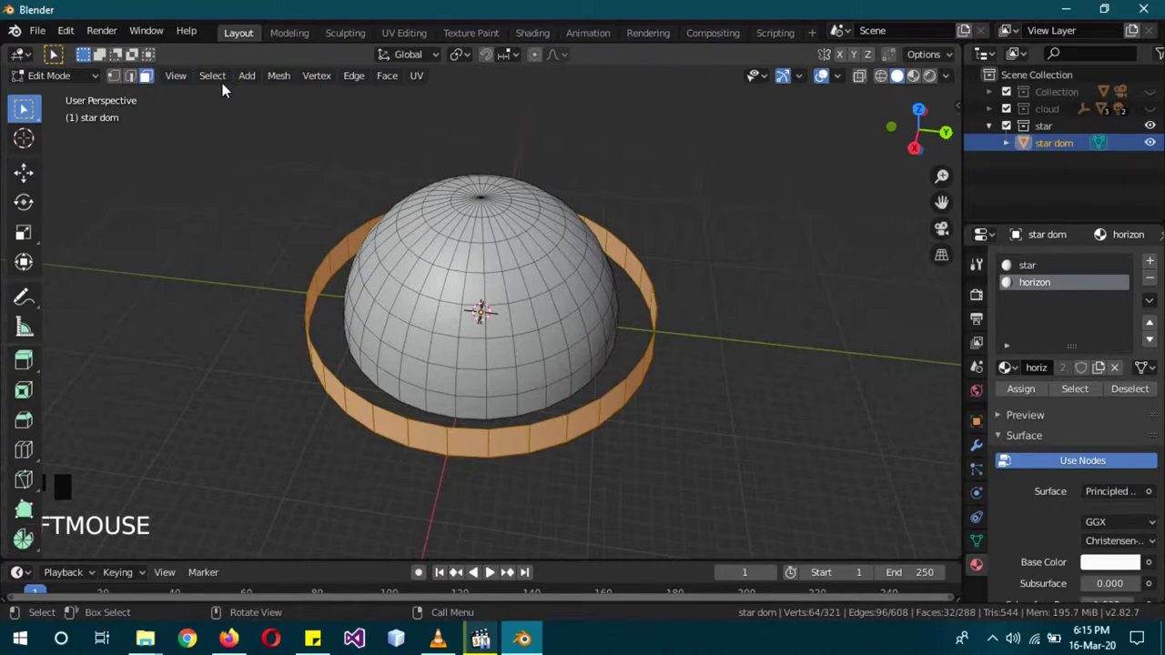
left_click(214, 81)
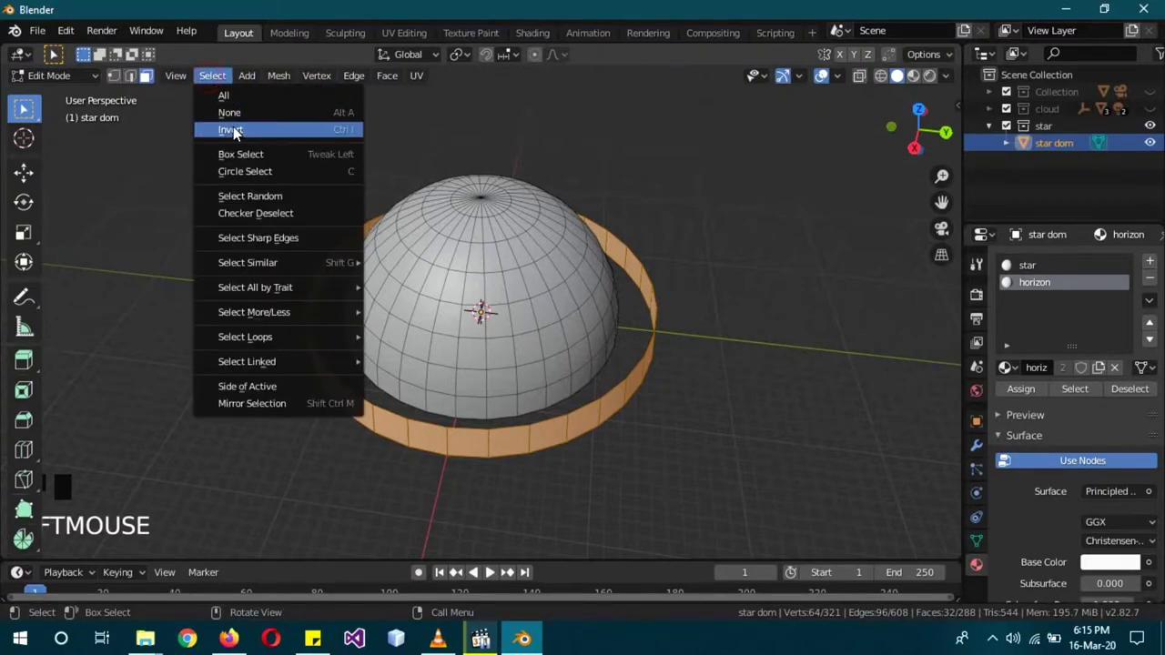
left_click(1013, 269)
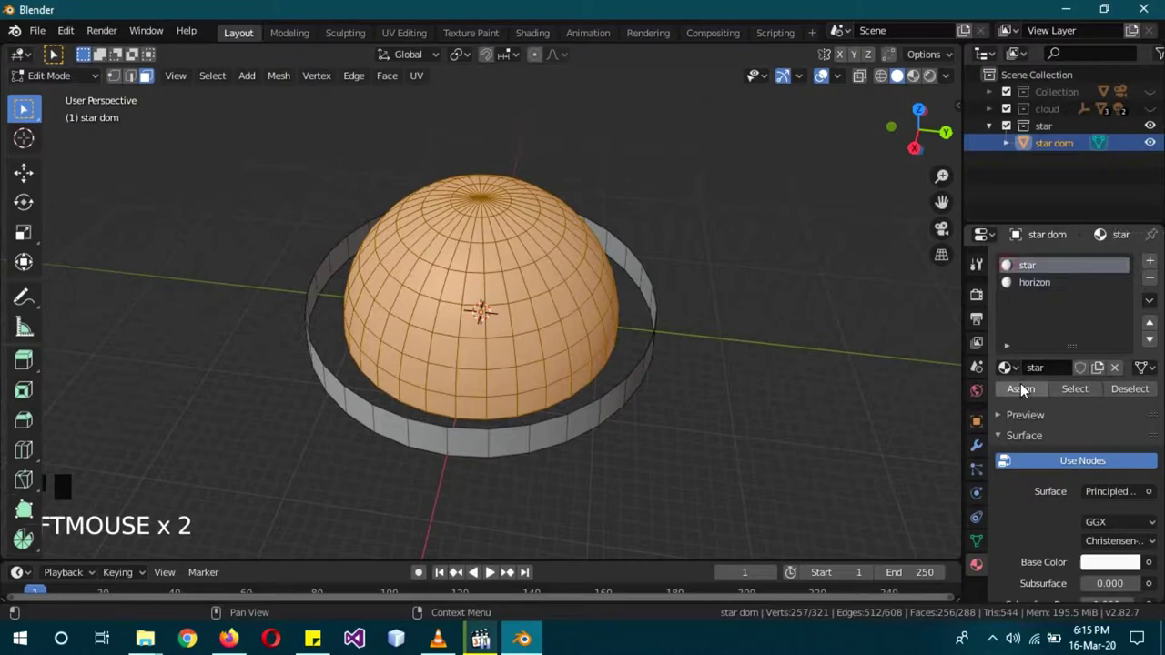
left_click(1029, 396)
key("Tab")
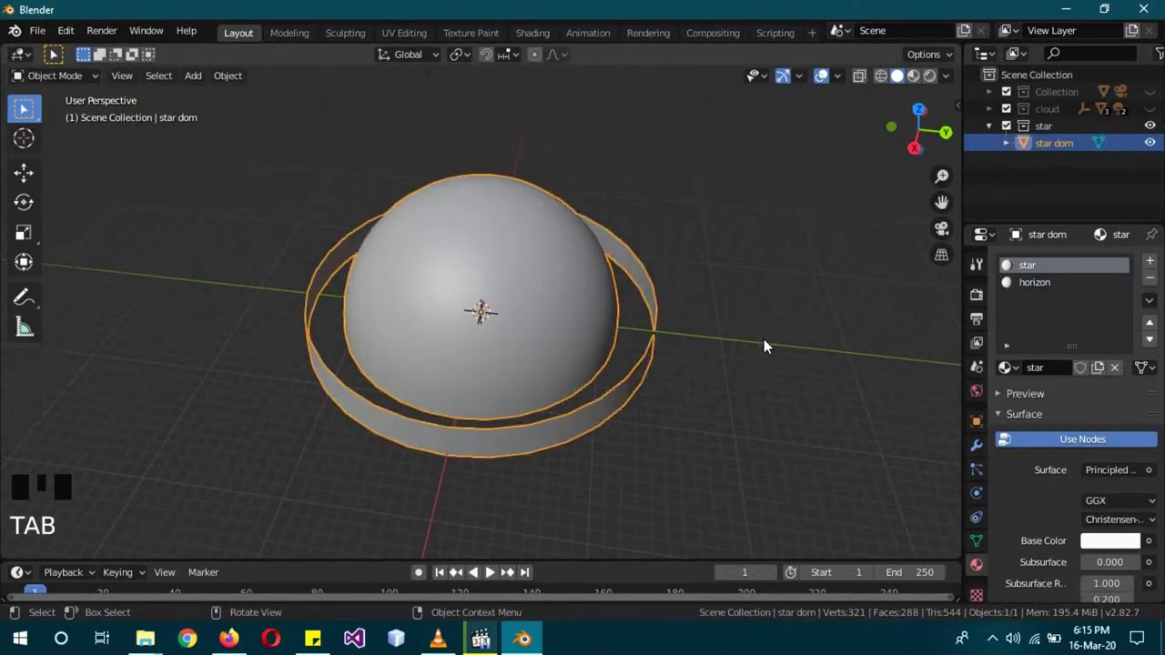
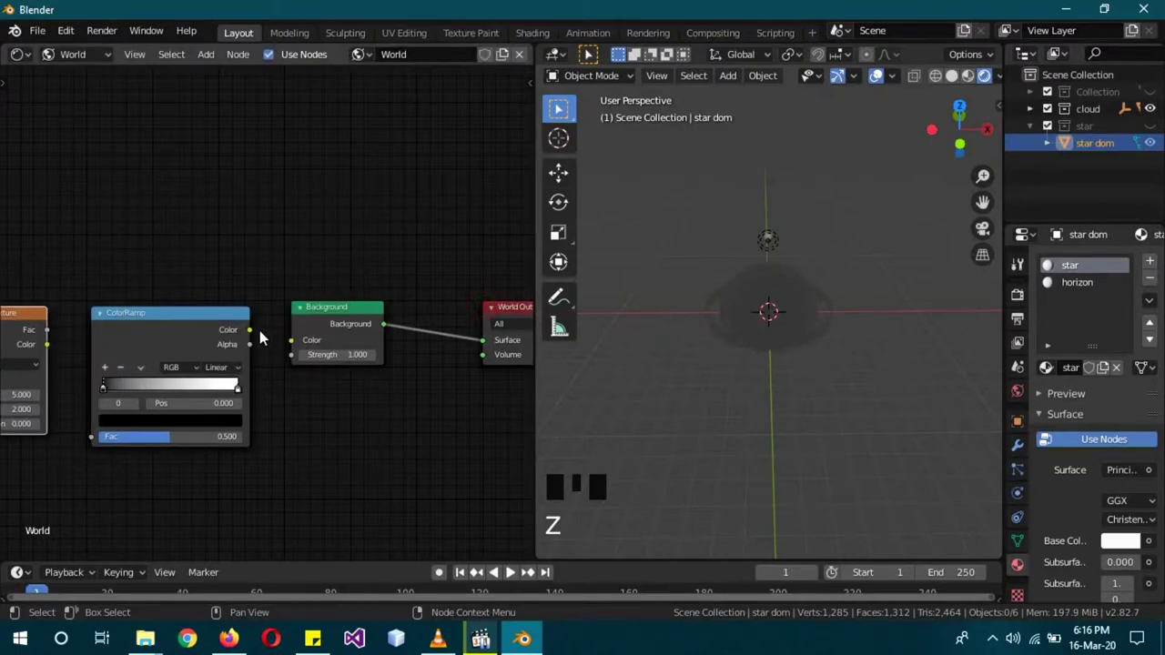
Step: Wire Noise Texture through a black-to-dark-blue ColorRamp into the World background color
left_click(296, 351)
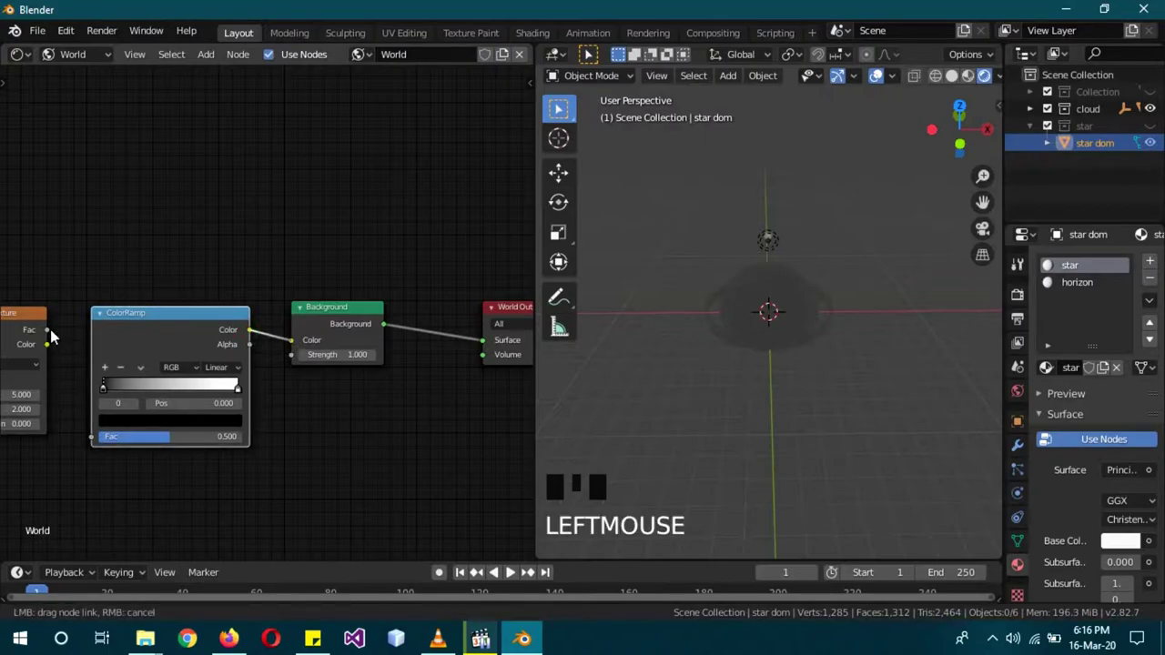
left_click(64, 365)
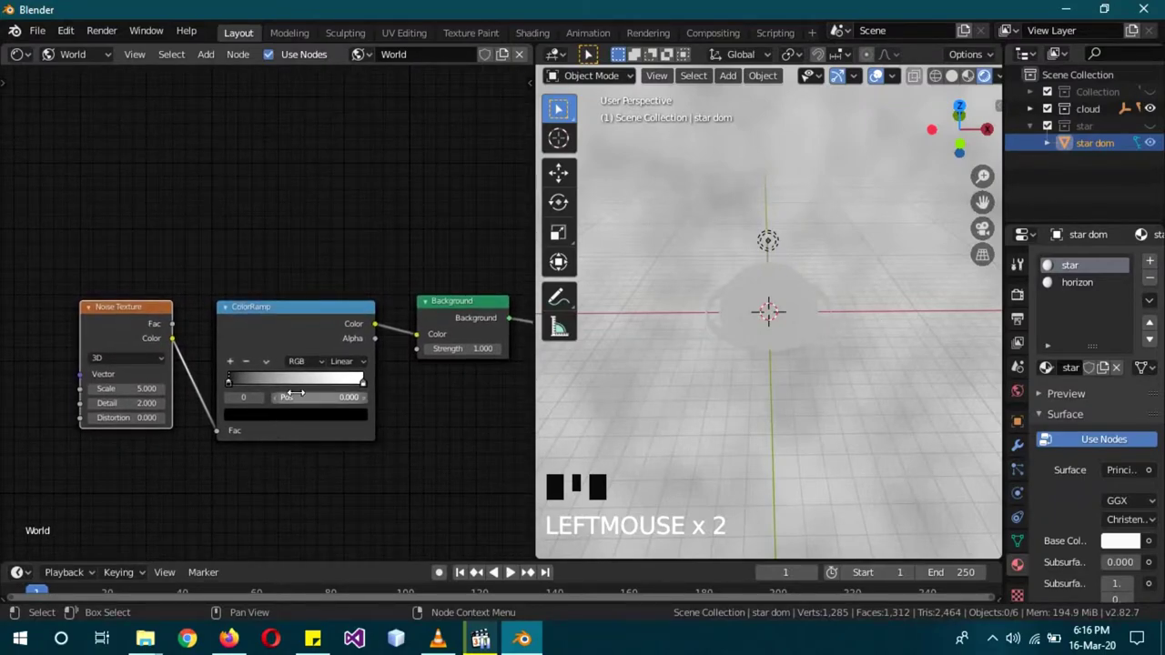
left_click_drag(253, 384, 300, 388)
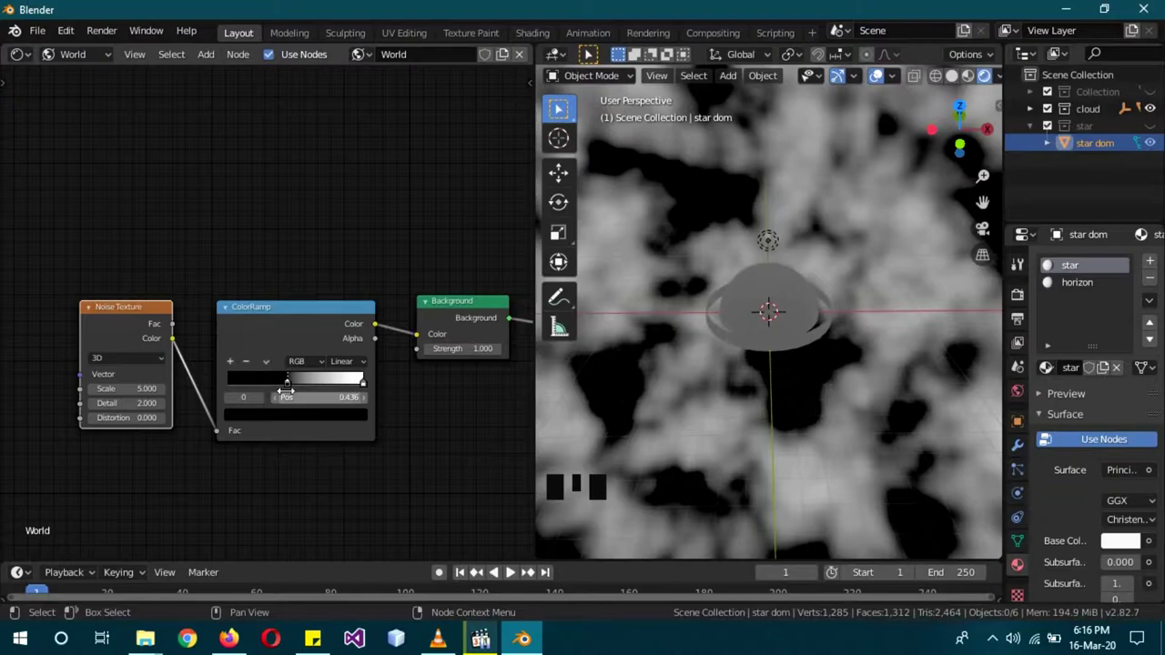
left_click_drag(285, 389, 296, 257)
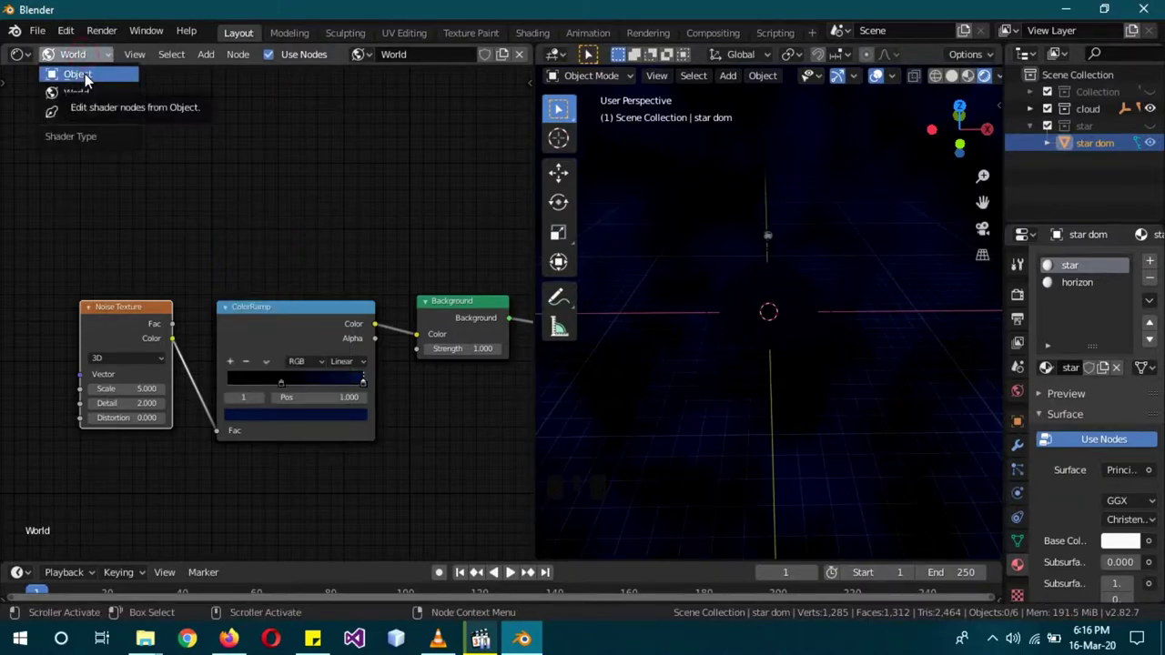
Step: Switch the shader editor to the star dome's material and delete its Principled BSDF
left_click_drag(736, 399, 1043, 188)
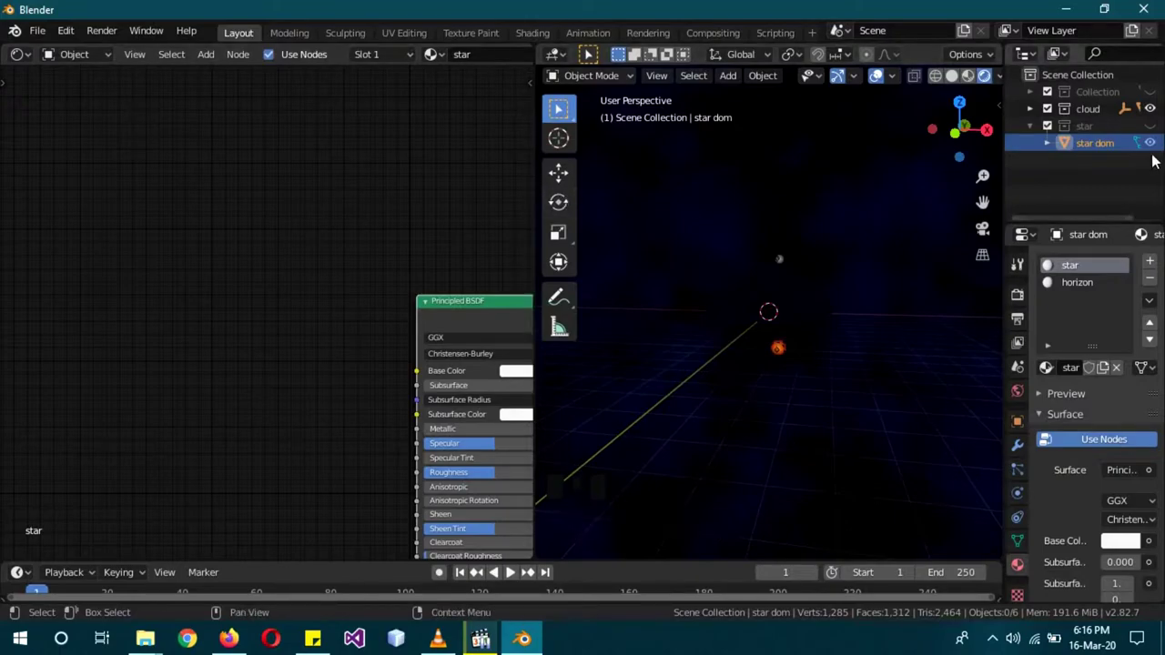
left_click(1153, 112)
left_click(1159, 135)
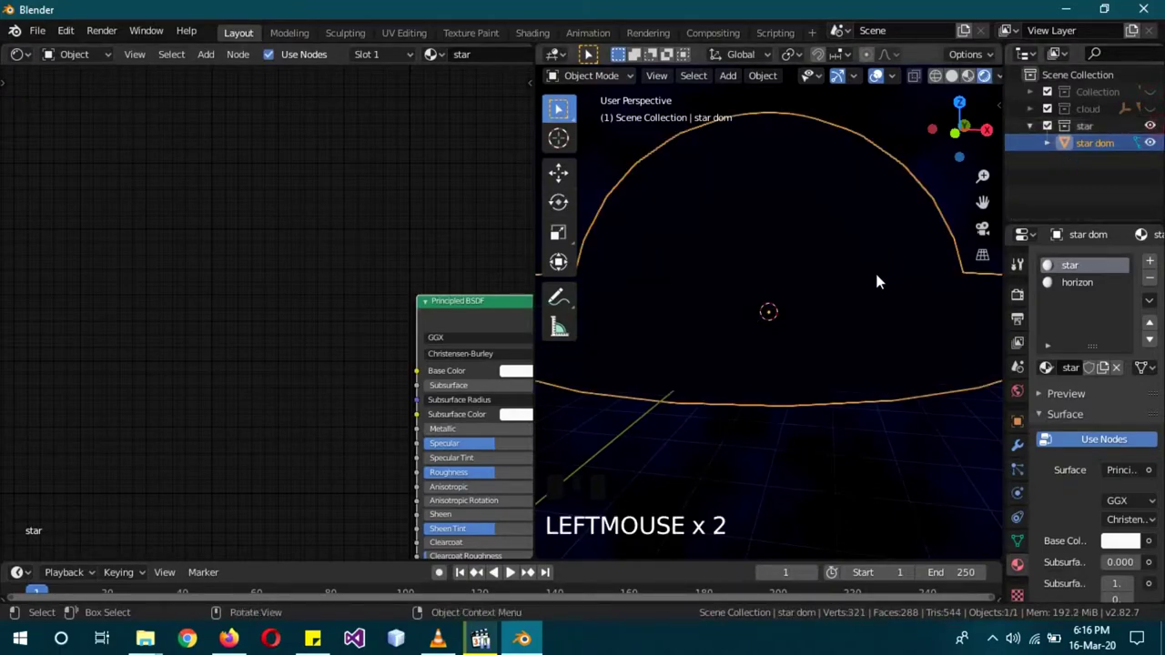
left_click_drag(867, 317, 275, 246)
left_click(275, 247)
key("Delete")
Step: Add two Mix Shaders, the second feeding the first, wired into the material surface
key("shift+a")
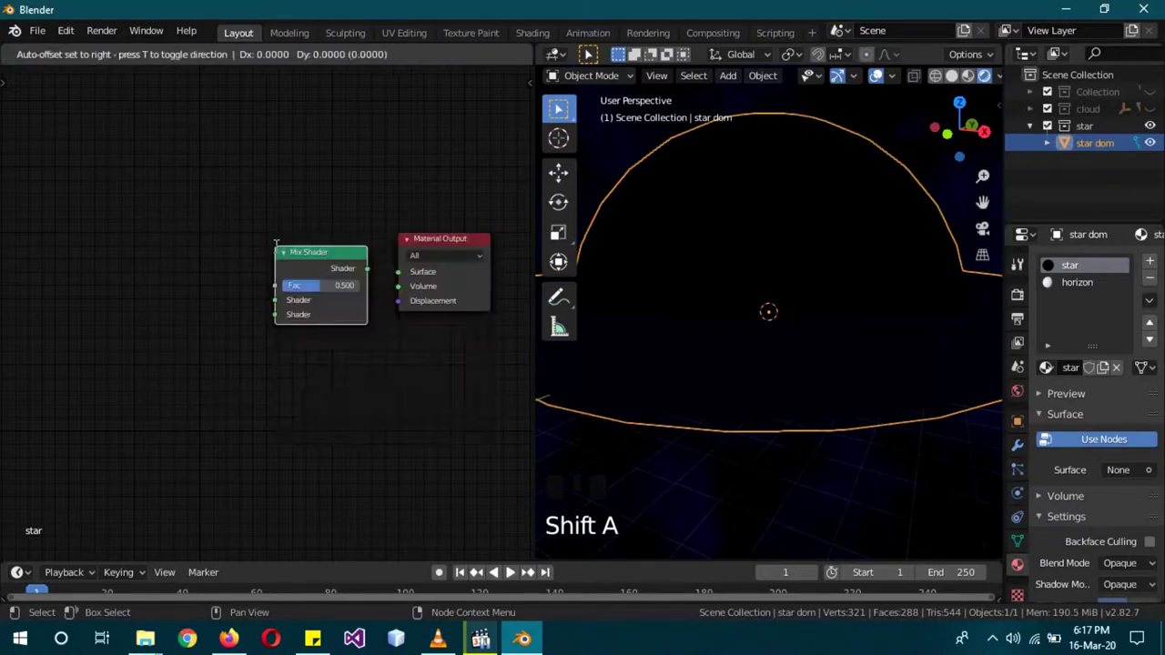
key("shift+d")
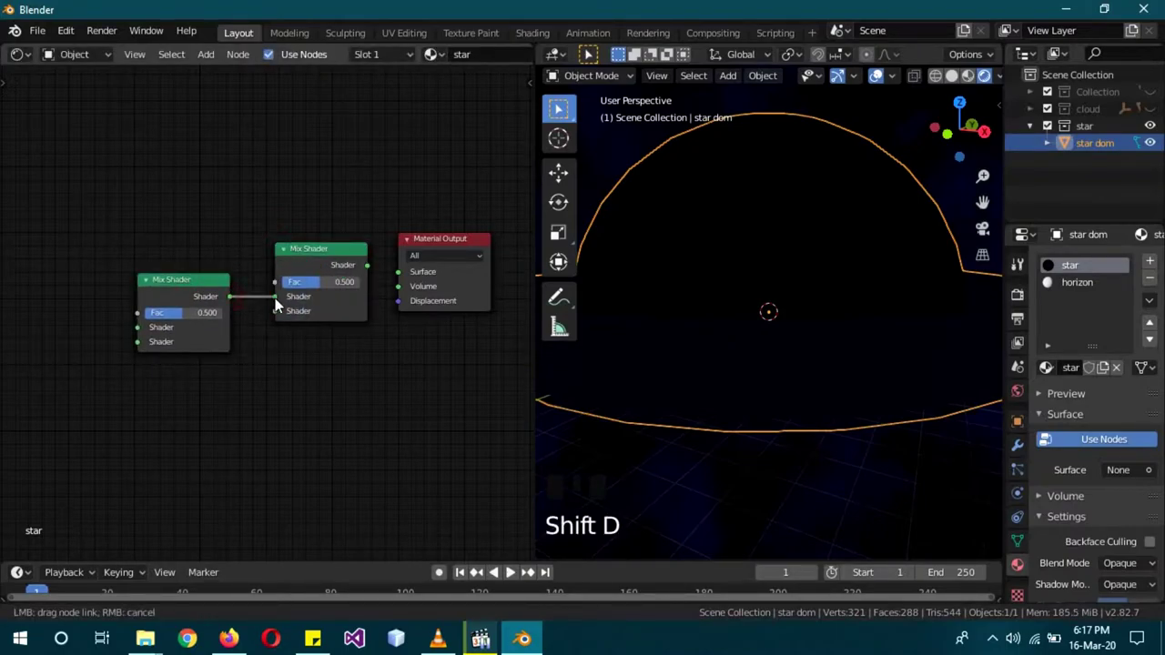
left_click(278, 307)
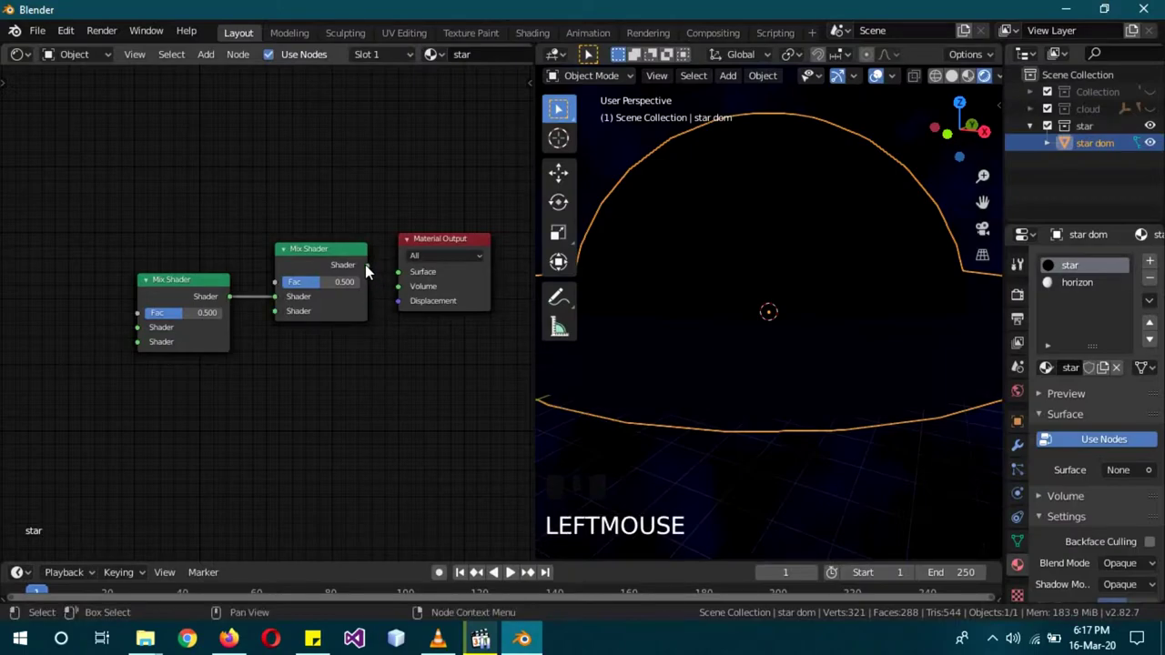
left_click(374, 268)
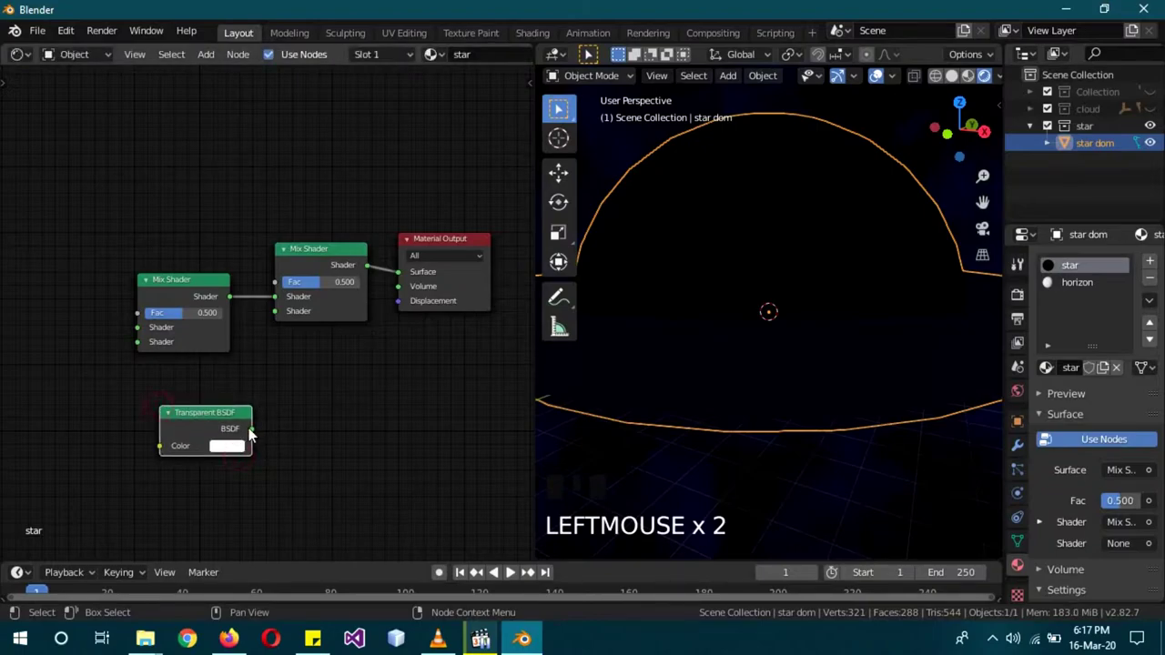
left_click_drag(290, 362, 217, 274)
left_click_drag(217, 274, 205, 342)
left_click_drag(205, 342, 186, 386)
Step: Add a Transparent BSDF and a strength-10 Emission shader into the inner mix
key("Delete")
left_click(373, 426)
key("shift+d")
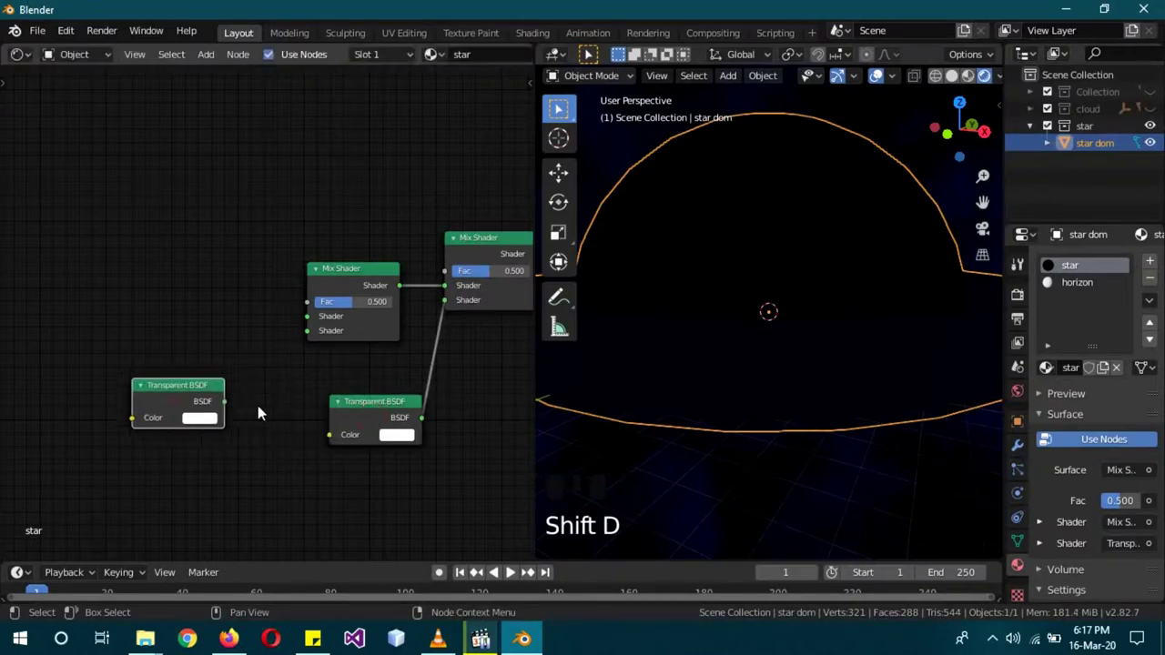
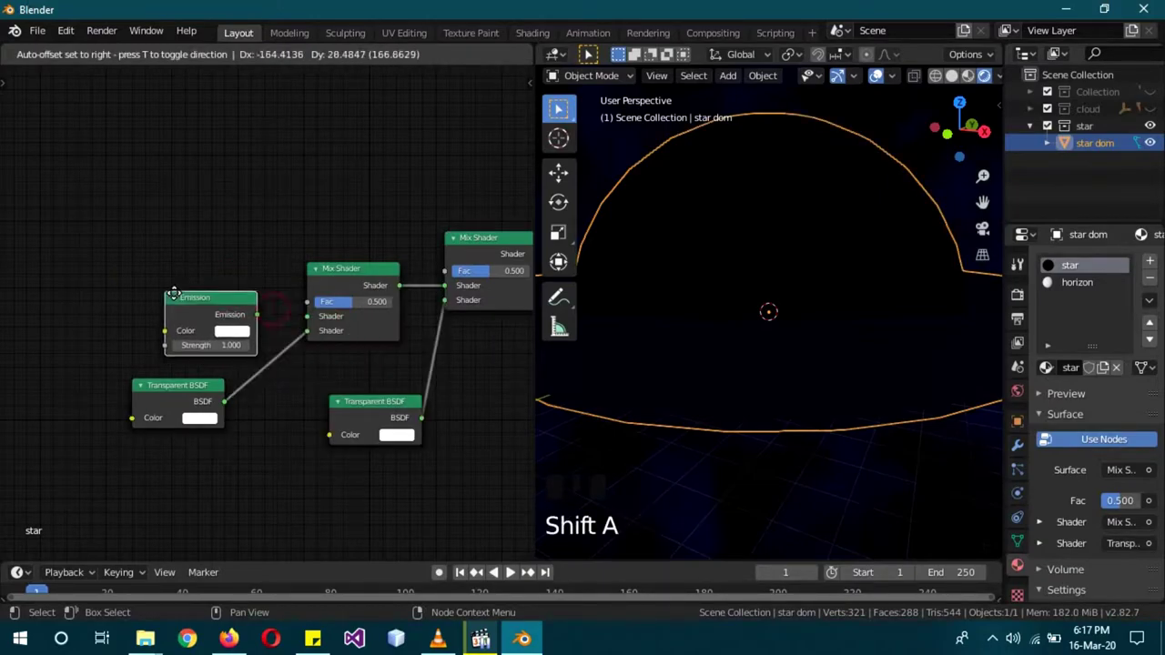
left_click(246, 311)
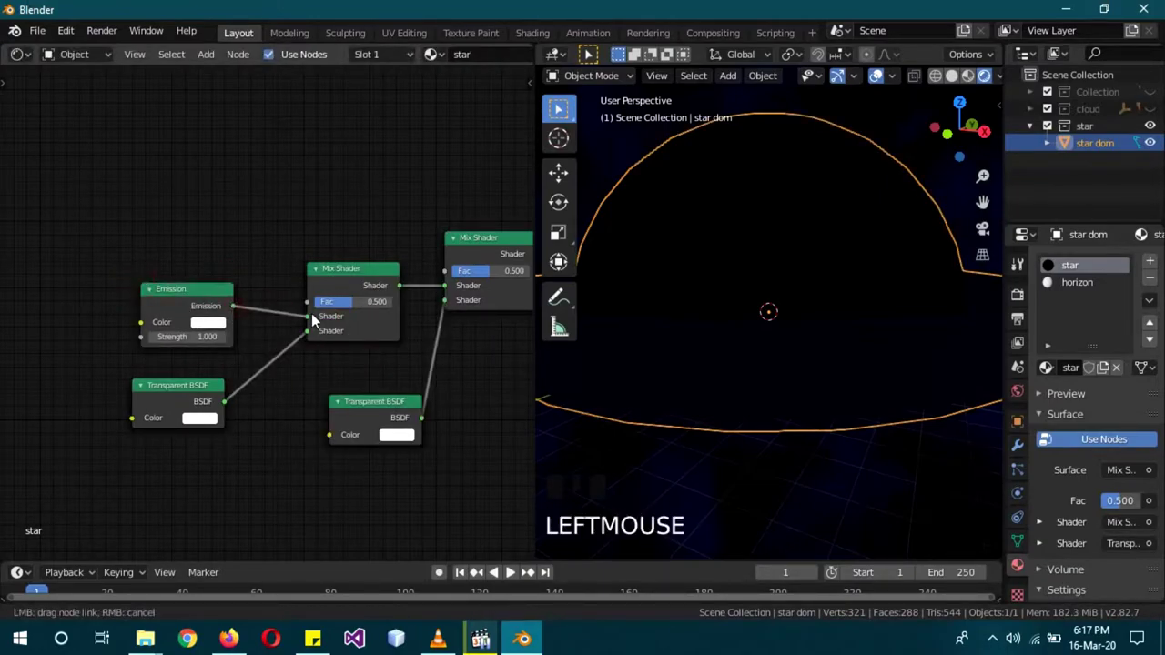
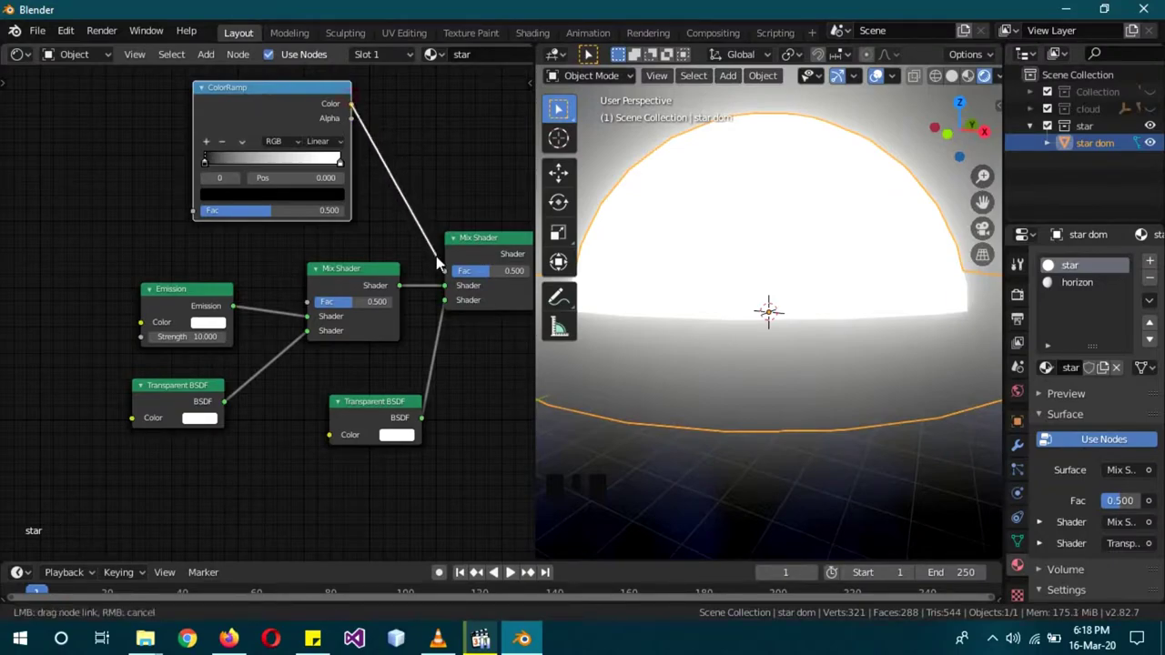
Step: Drive both mix factors with a ColorRamp and its duplicate
left_click_drag(453, 274, 413, 248)
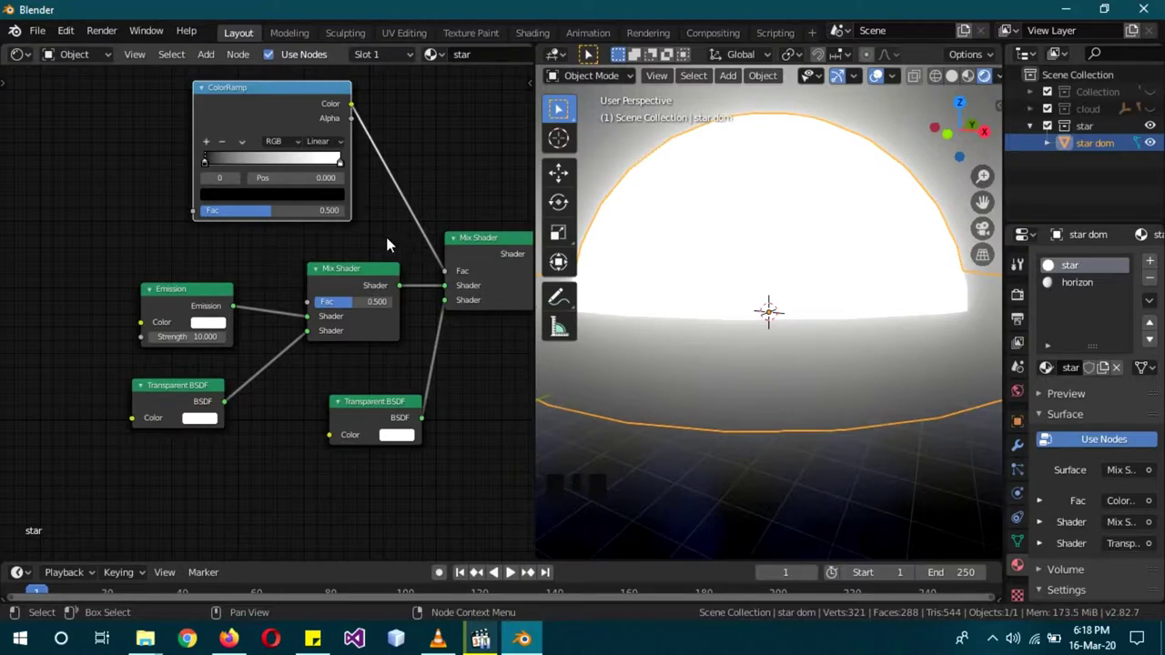
left_click(256, 97)
key("shift+d")
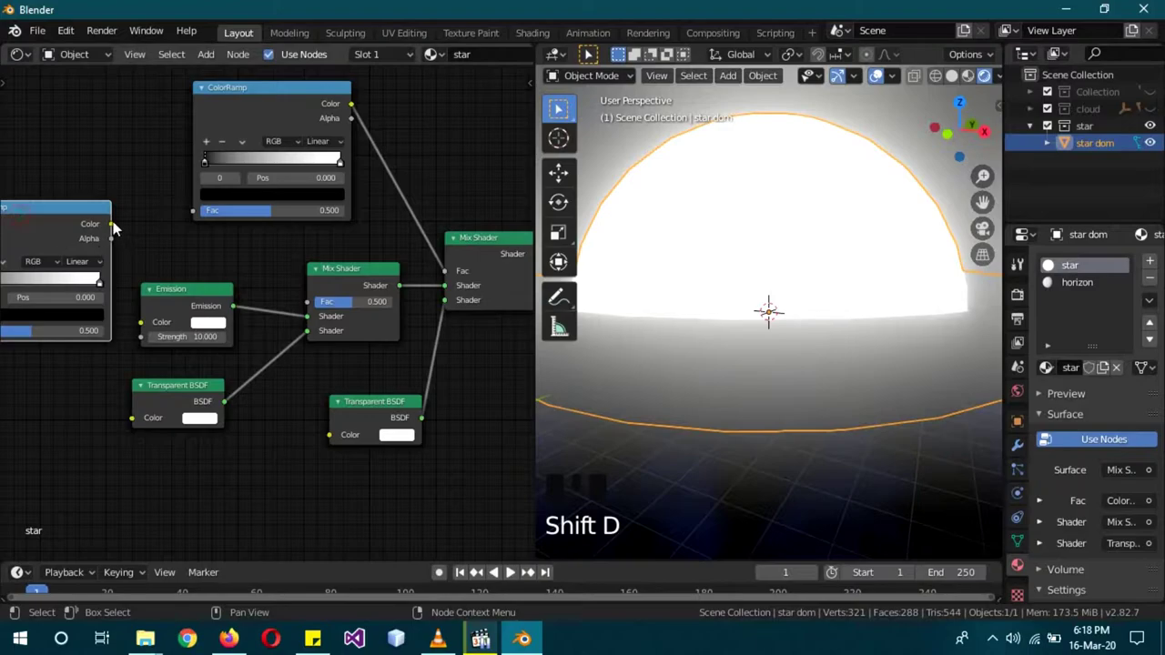
left_click(319, 305)
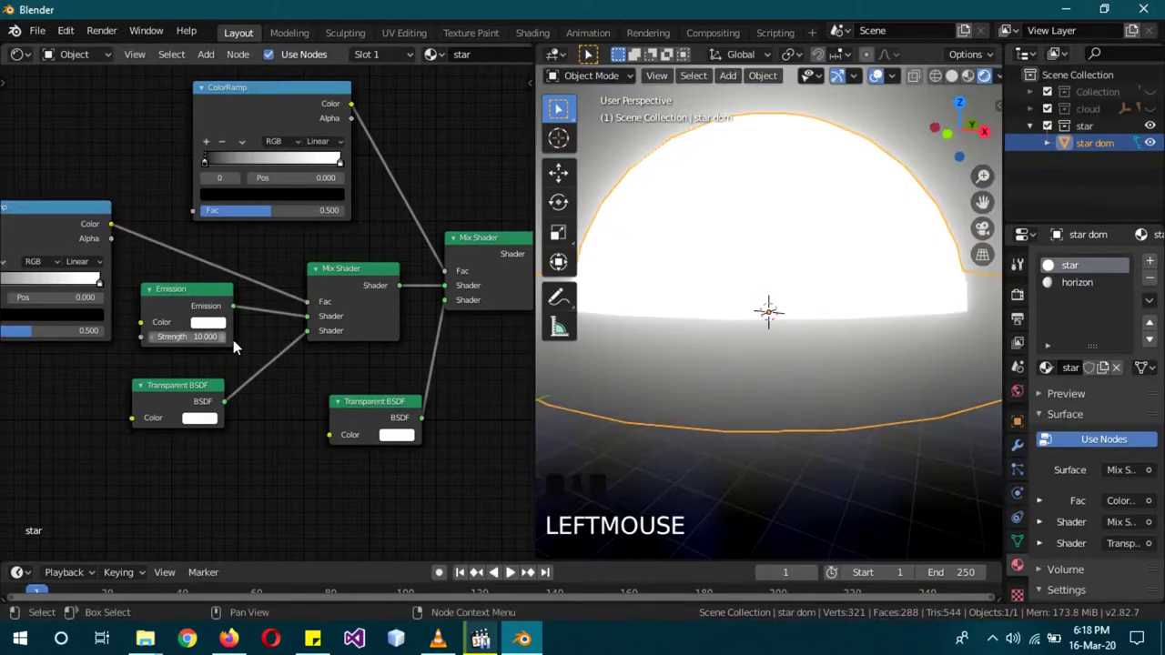
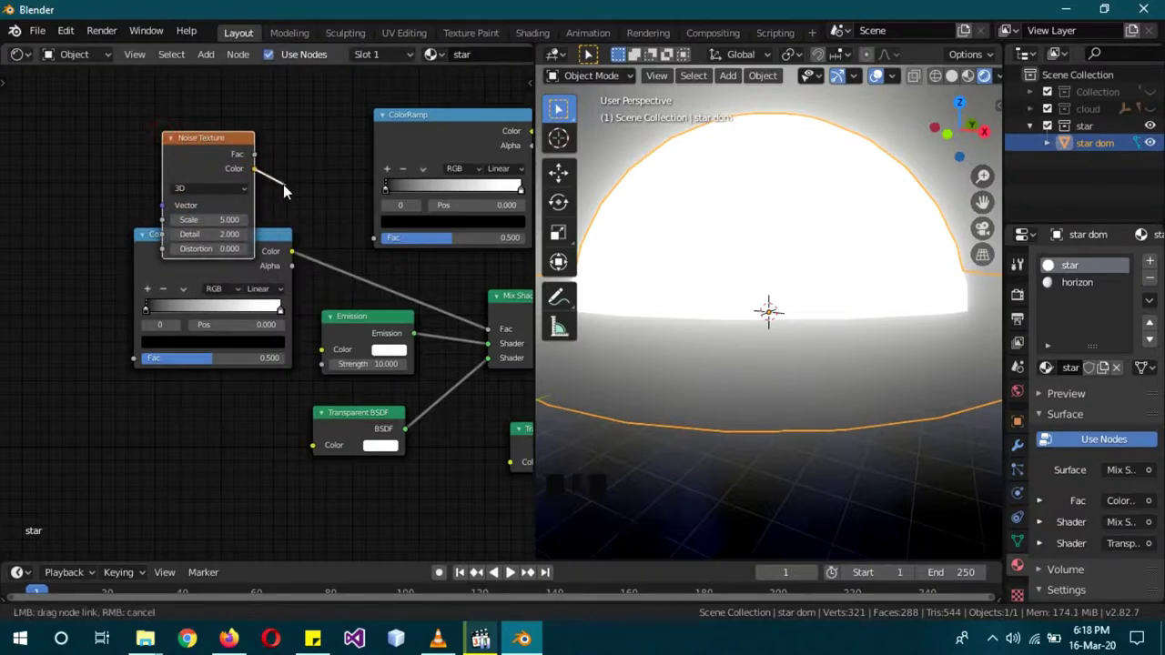
Step: Add a Voronoi Texture whose Distance feeds both inputs of a Multiply node into the color ramp
left_click_drag(376, 255, 197, 401)
key("shift+a")
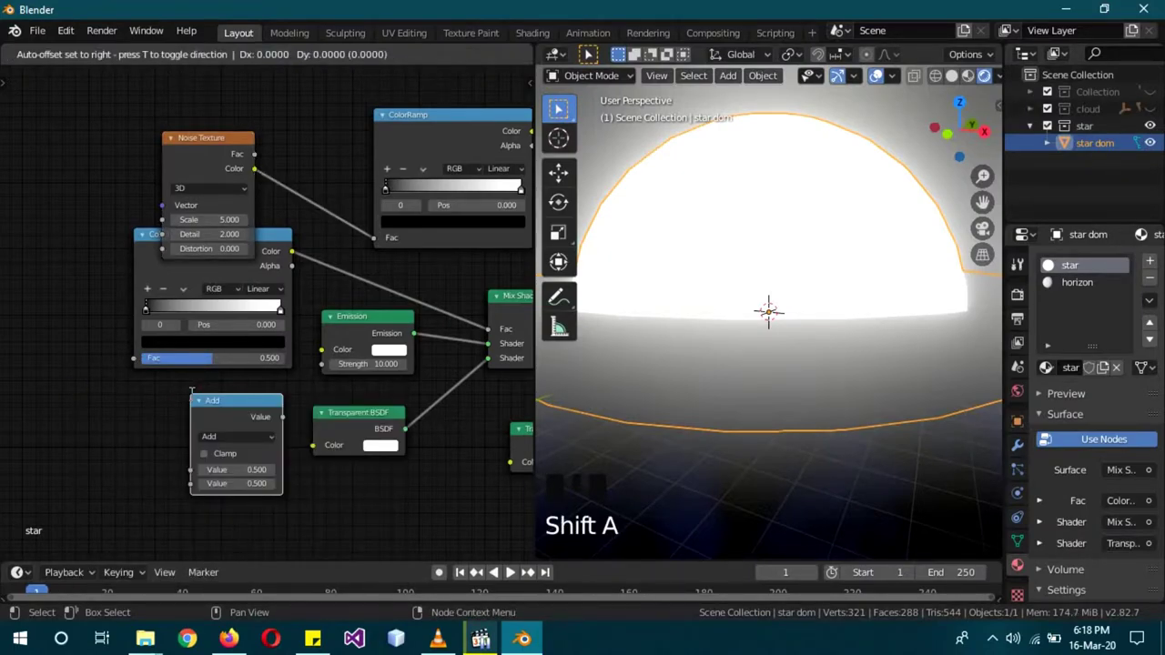
left_click_drag(233, 444, 560, 106)
left_click_drag(560, 106, 560, 106)
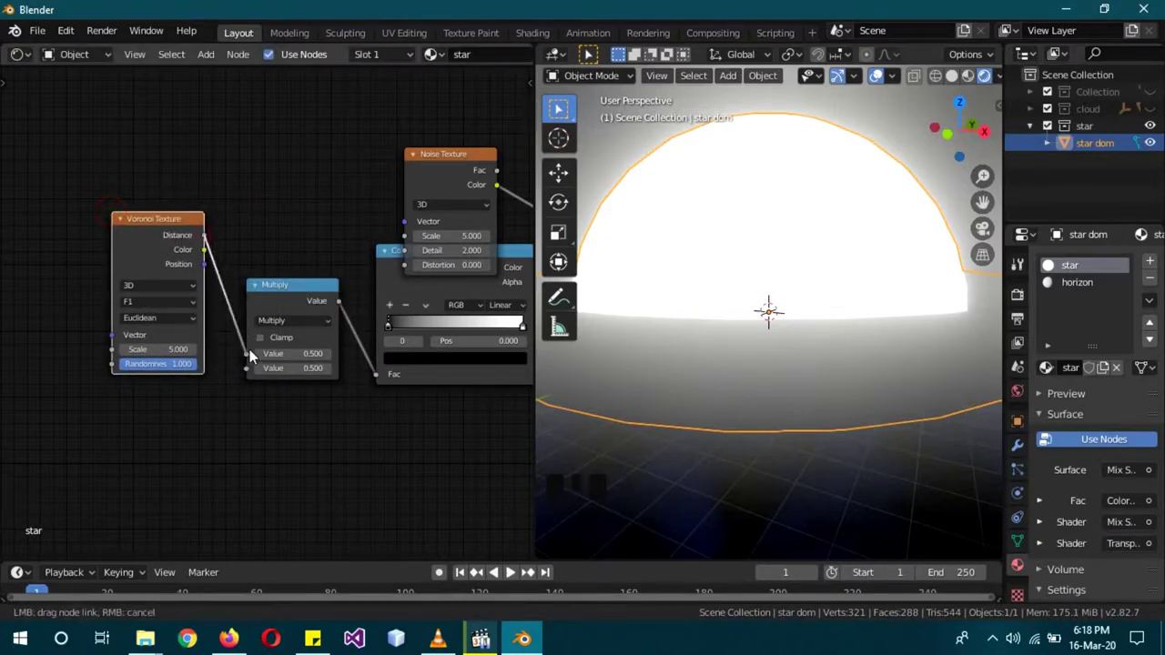
left_click_drag(205, 279, 252, 374)
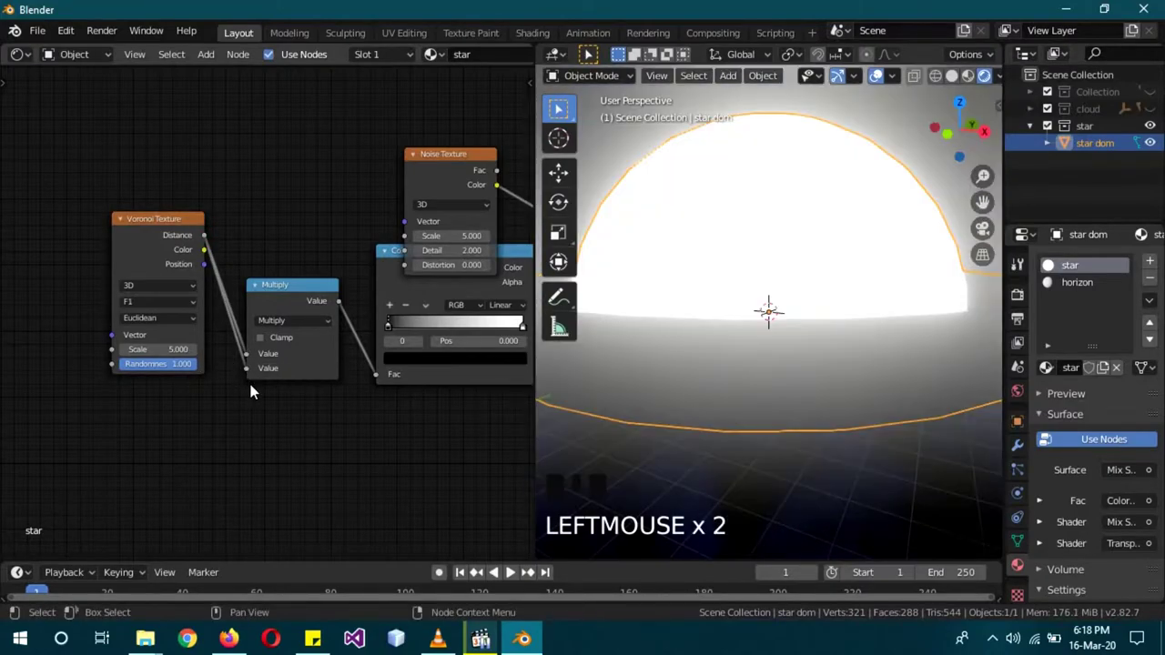
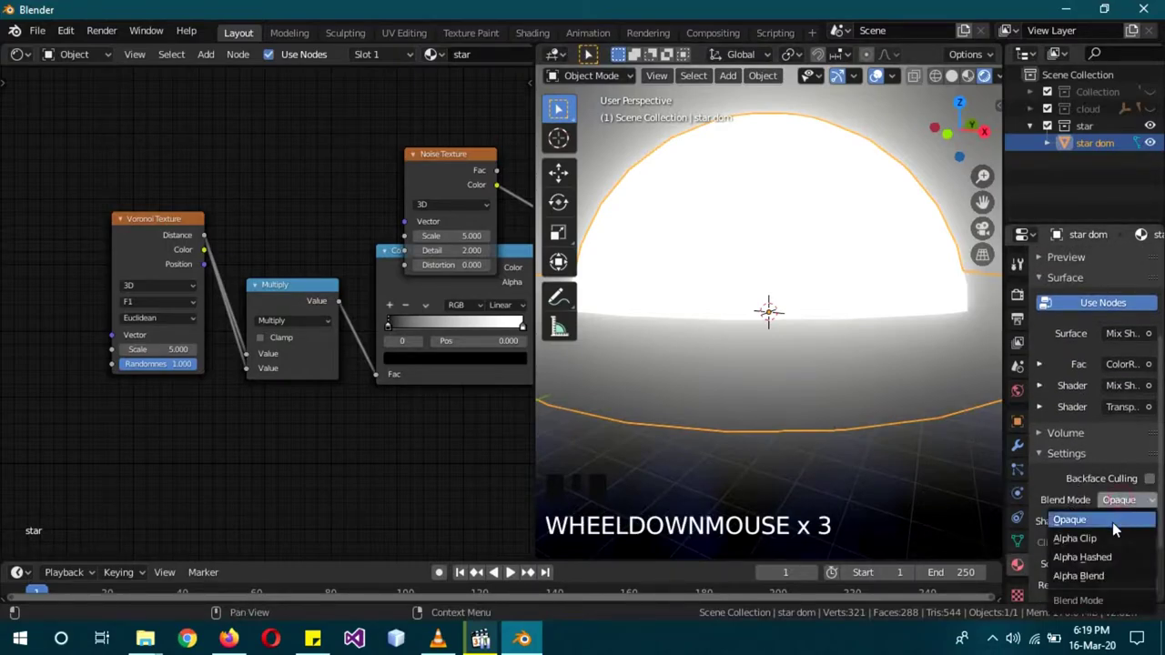
Step: Set Blend and Shadow Mode to Alpha Clip and raise the Voronoi scale to 100
left_click_drag(1098, 544, 1125, 533)
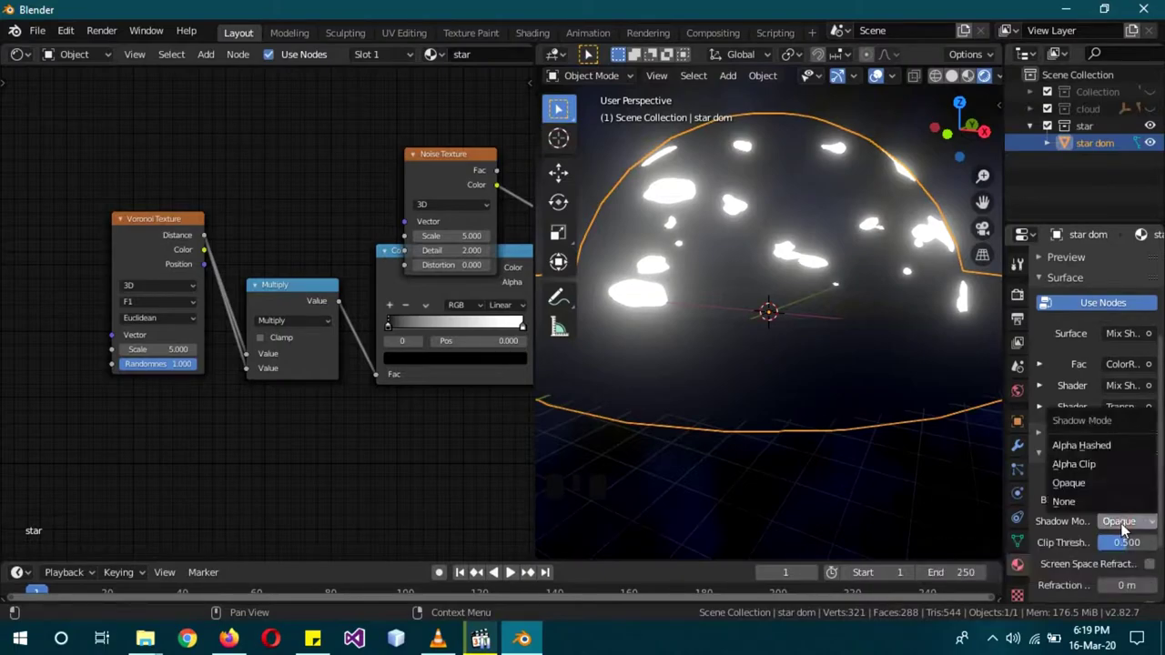
left_click_drag(1097, 472, 1142, 507)
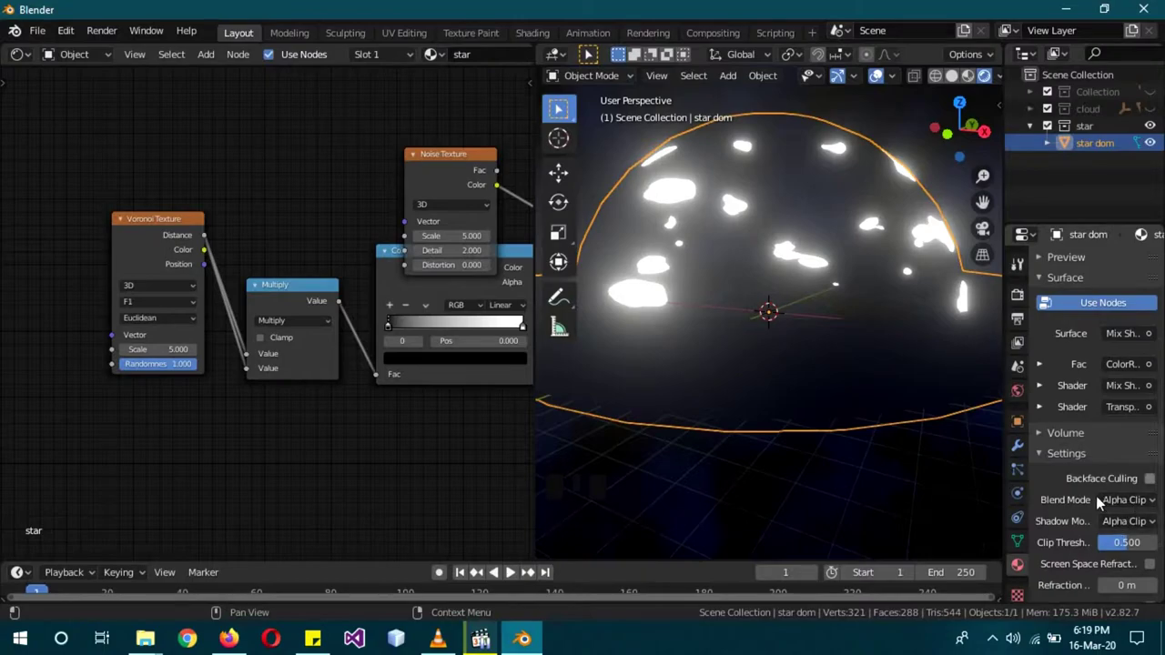
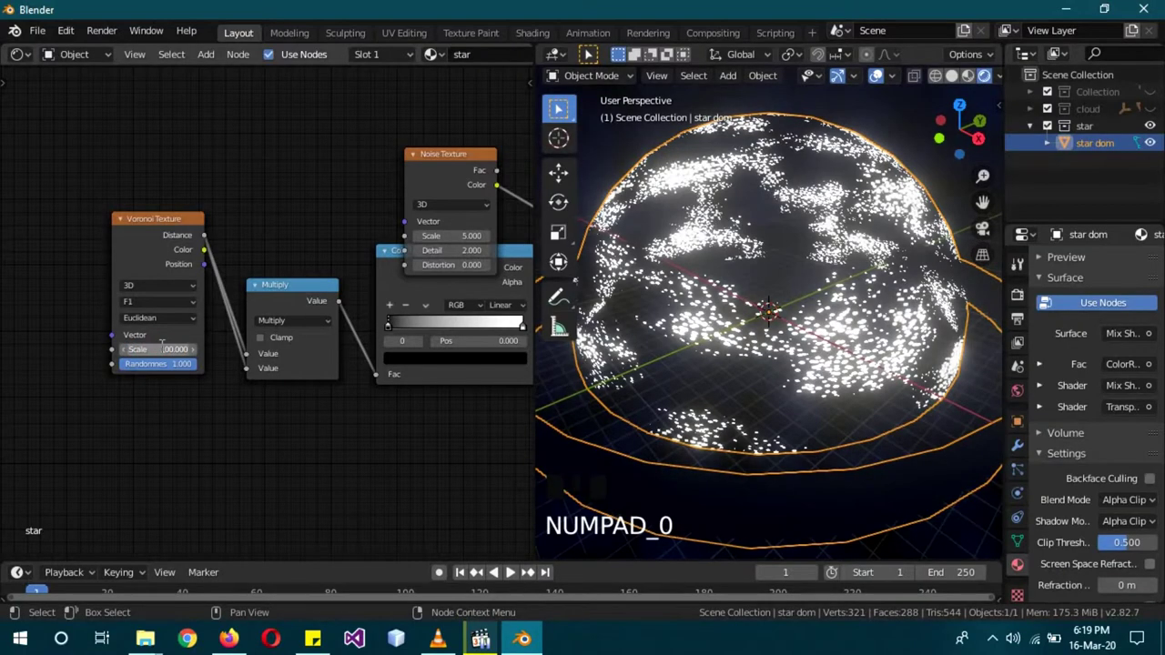
left_click_drag(845, 398, 151, 191)
left_click(150, 190)
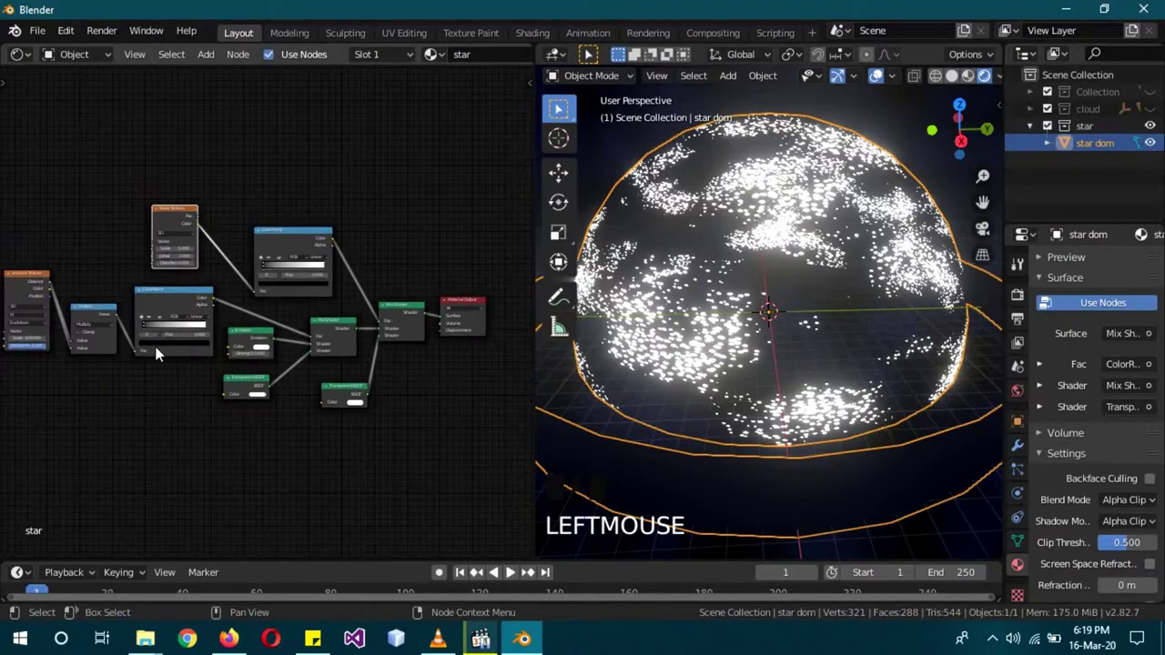
Step: Move the first ColorRamp white stop to about 0.195 to thin out the stars
left_click_drag(161, 345, 79, 356)
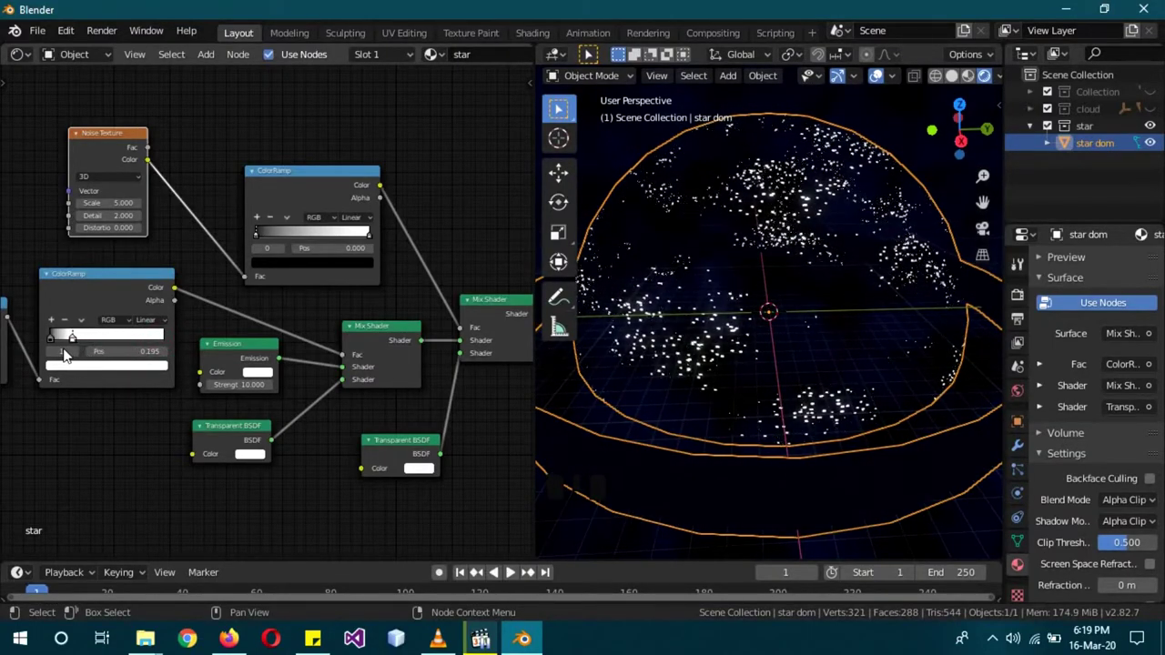
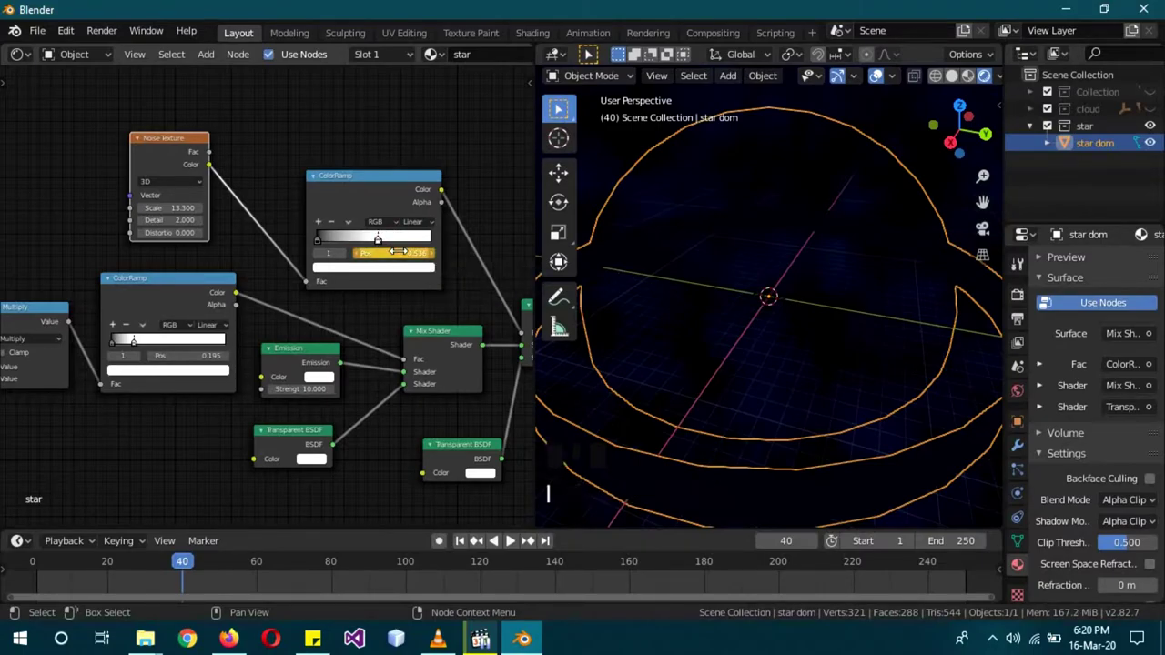
Step: Adjust the noise ColorRamp stop position and keyframe it for the star fade
left_click_drag(184, 562, 520, 545)
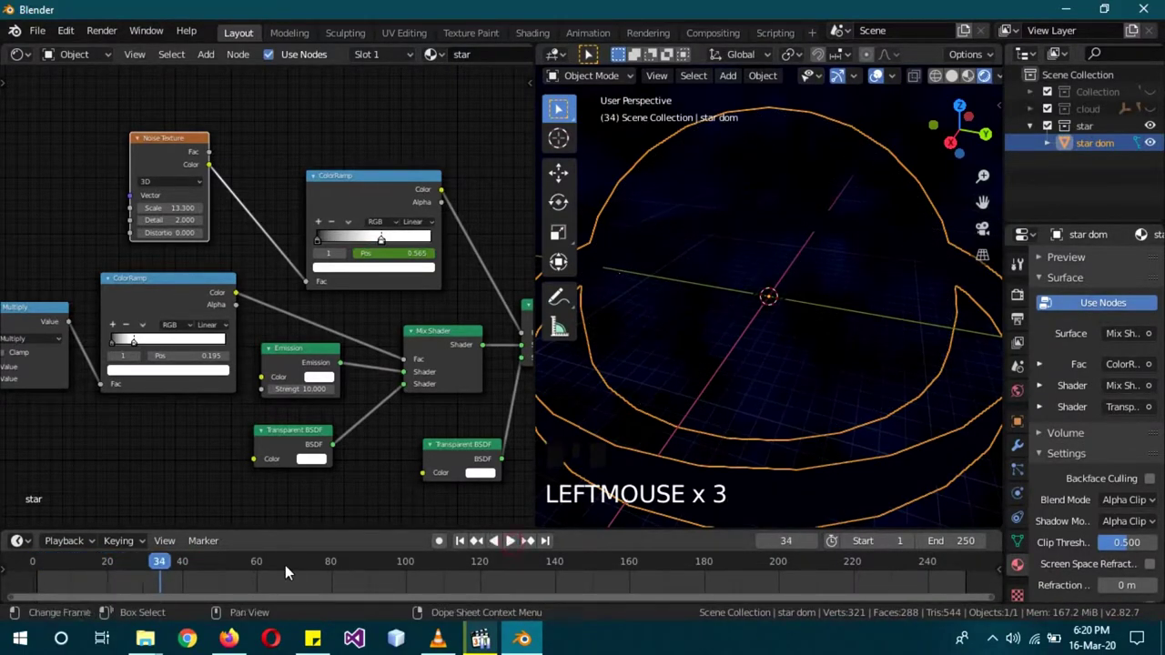
key("ctrl+z")
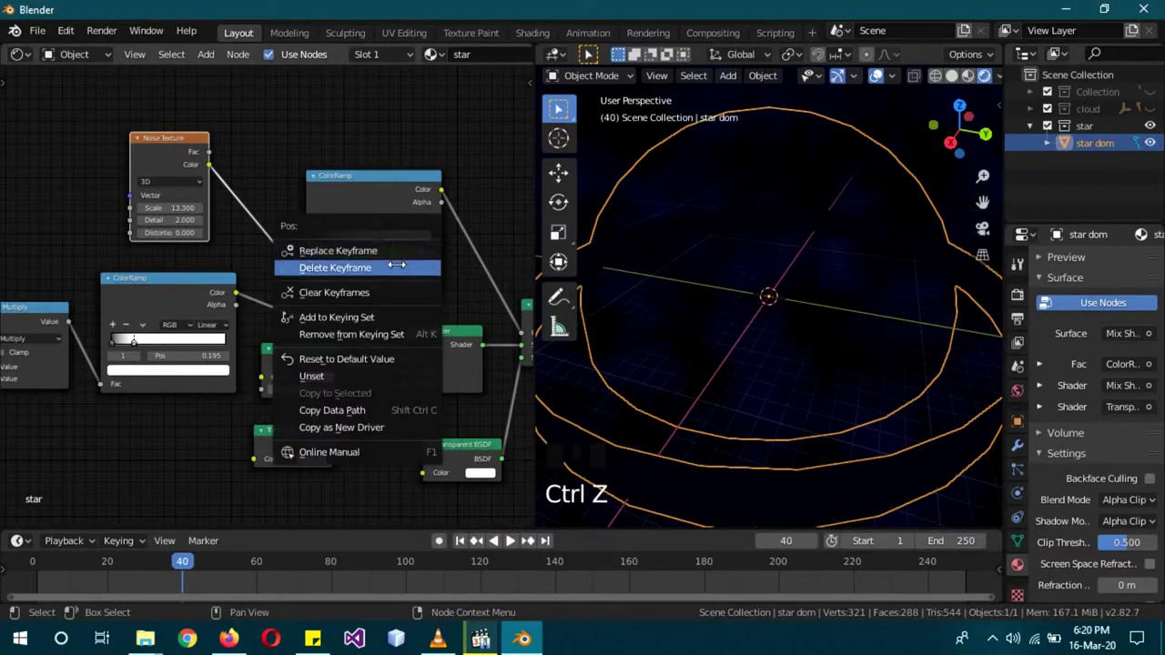
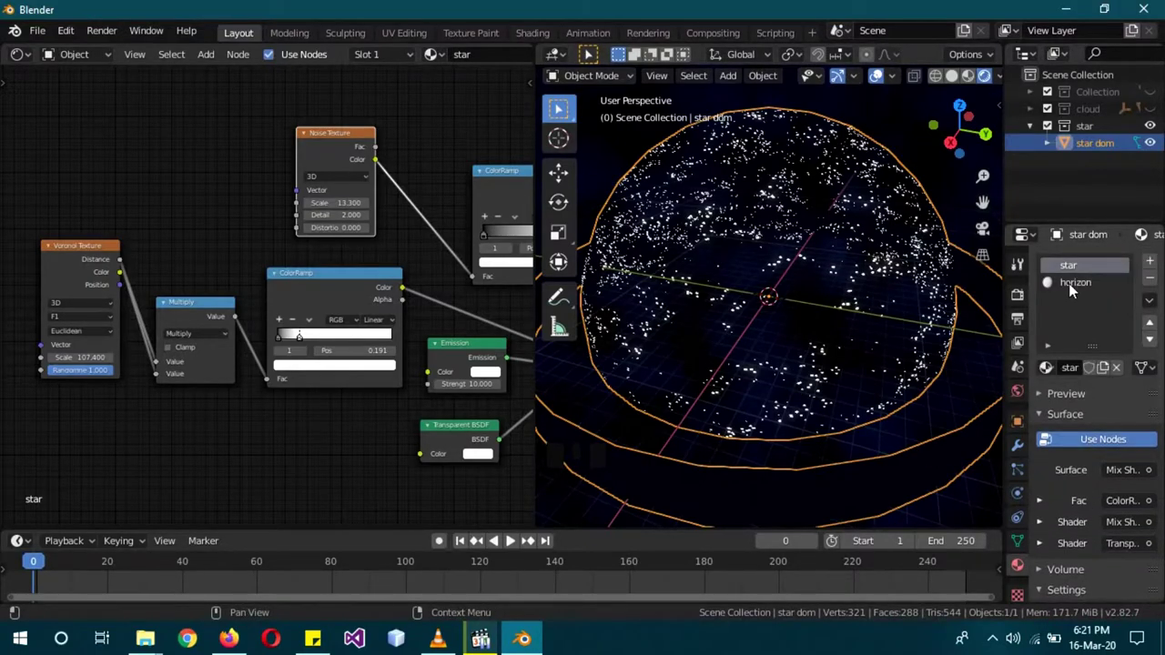
Step: In the horizon material, add an Emission feeding a Mix Shader wired to the surface output
left_click(1075, 287)
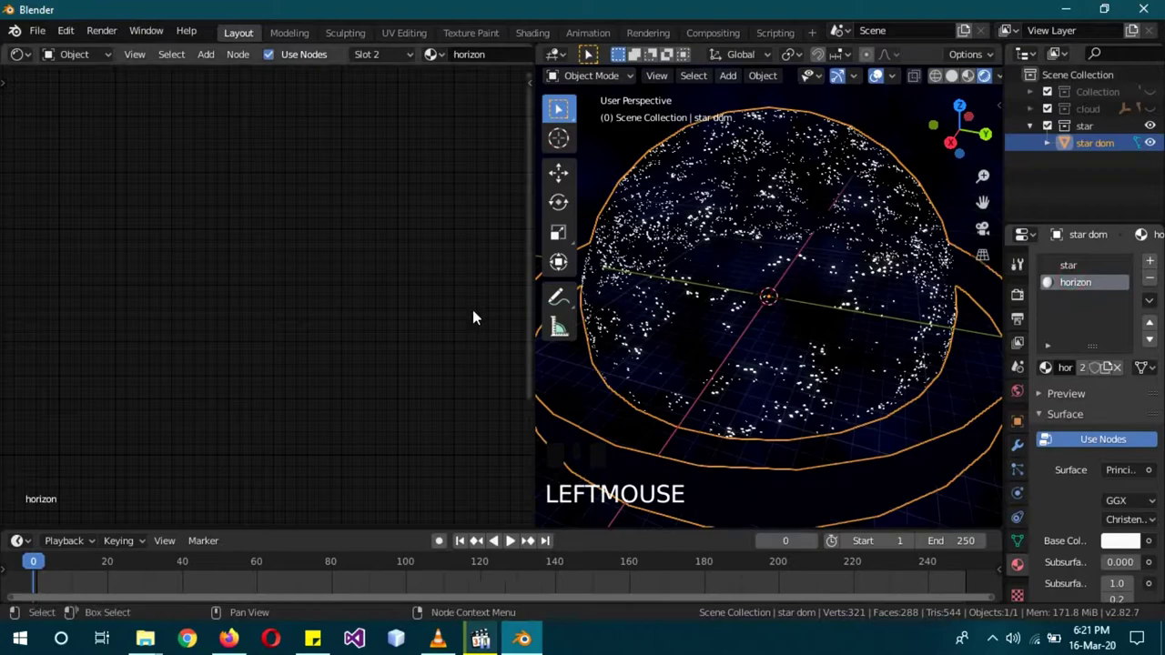
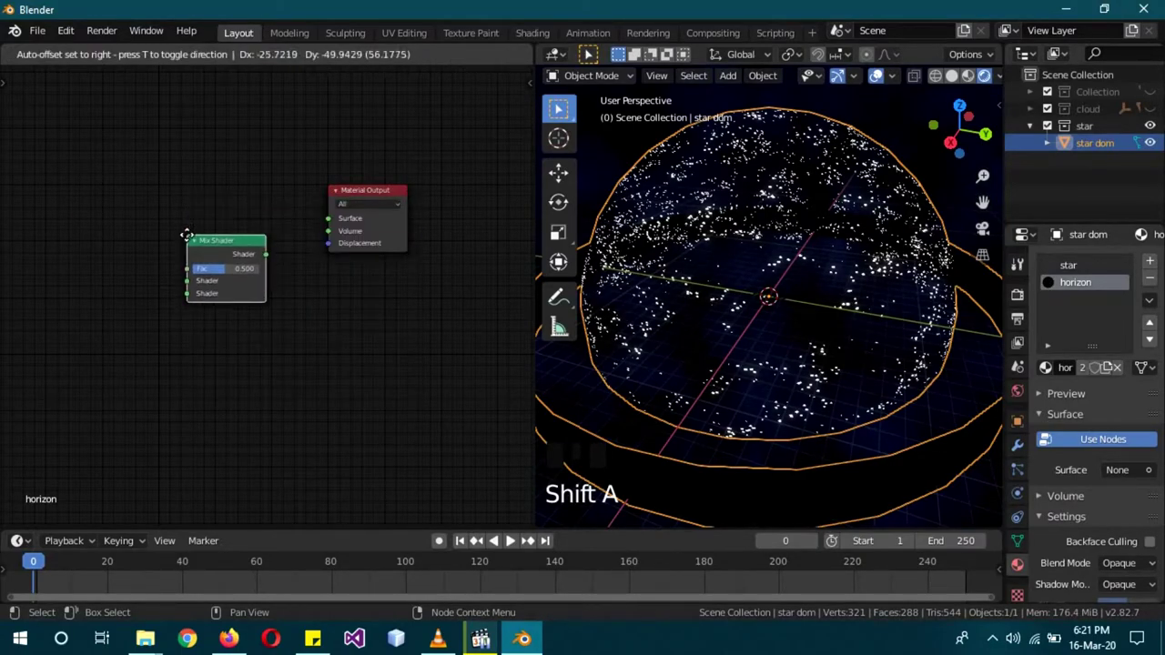
left_click_drag(273, 261, 259, 339)
left_click_drag(260, 339, 286, 311)
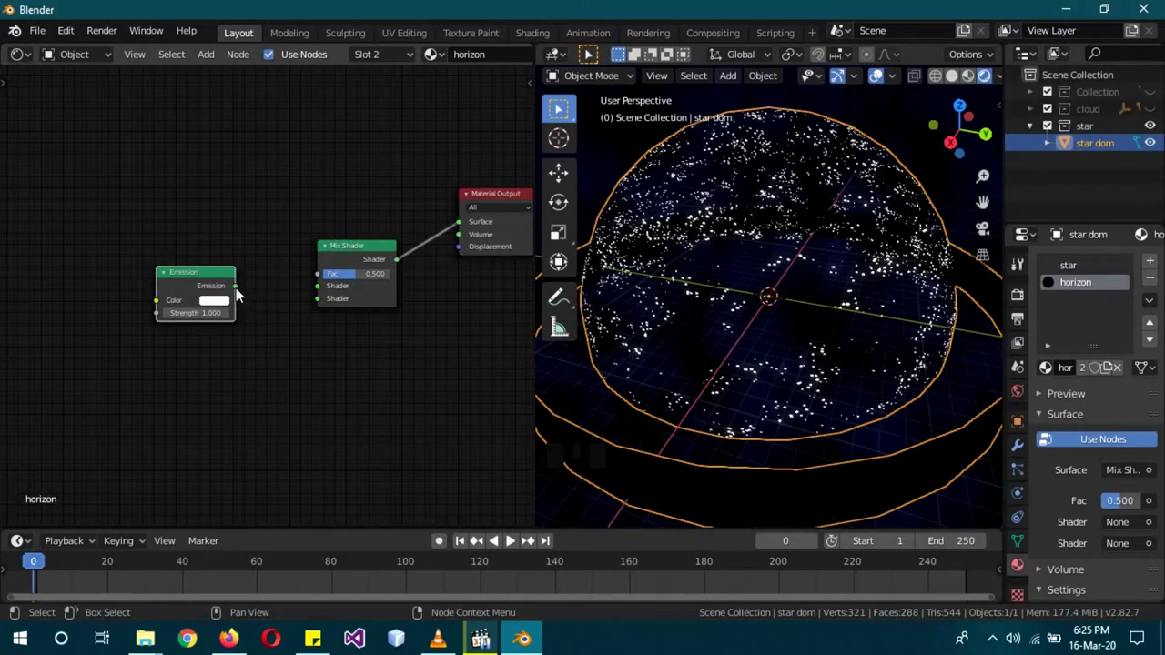
left_click(268, 341)
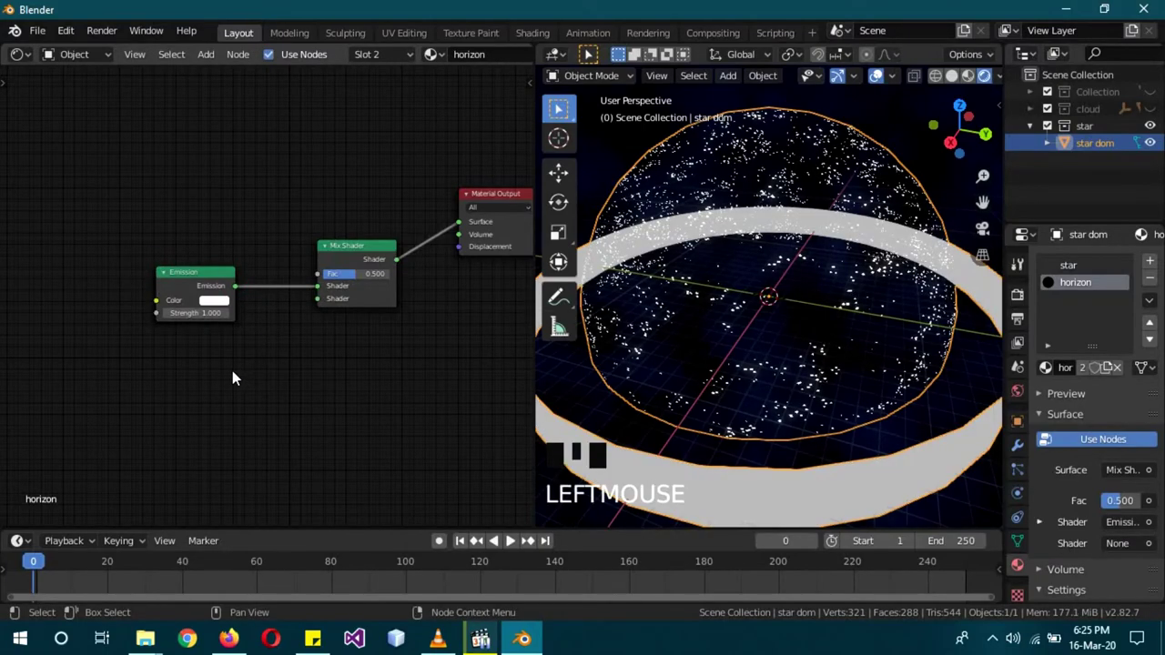
key("shift+a")
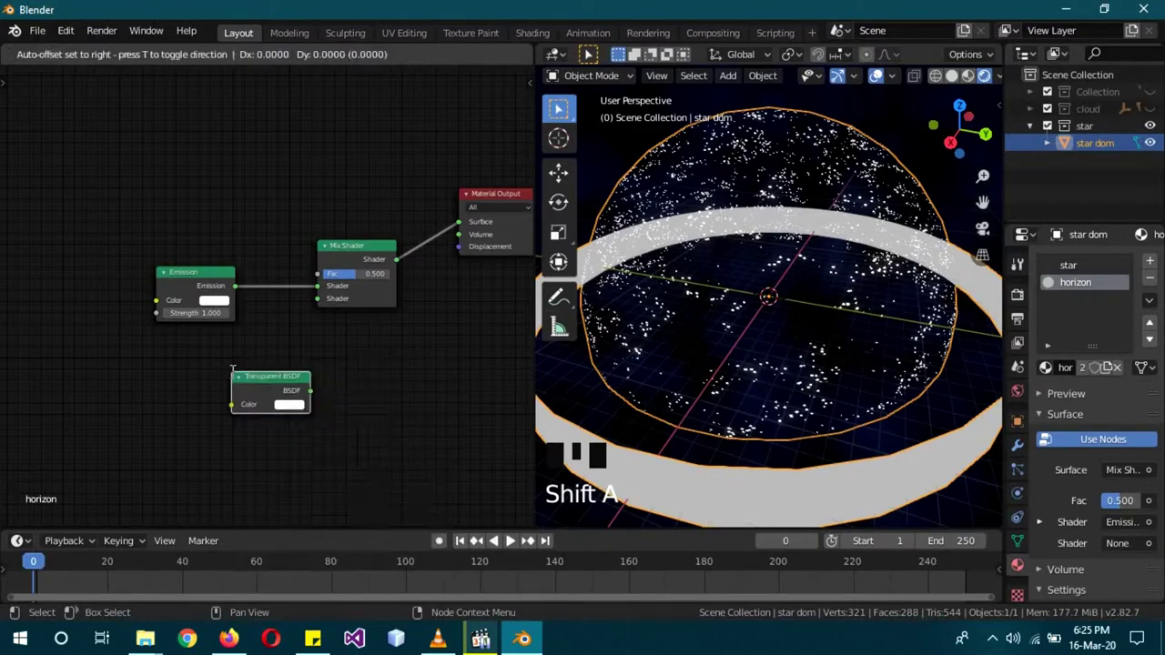
Step: Add Transparent BSDF, Gradient Texture and Separate XYZ with Z feeding the gradient vector
left_click_drag(246, 369, 267, 359)
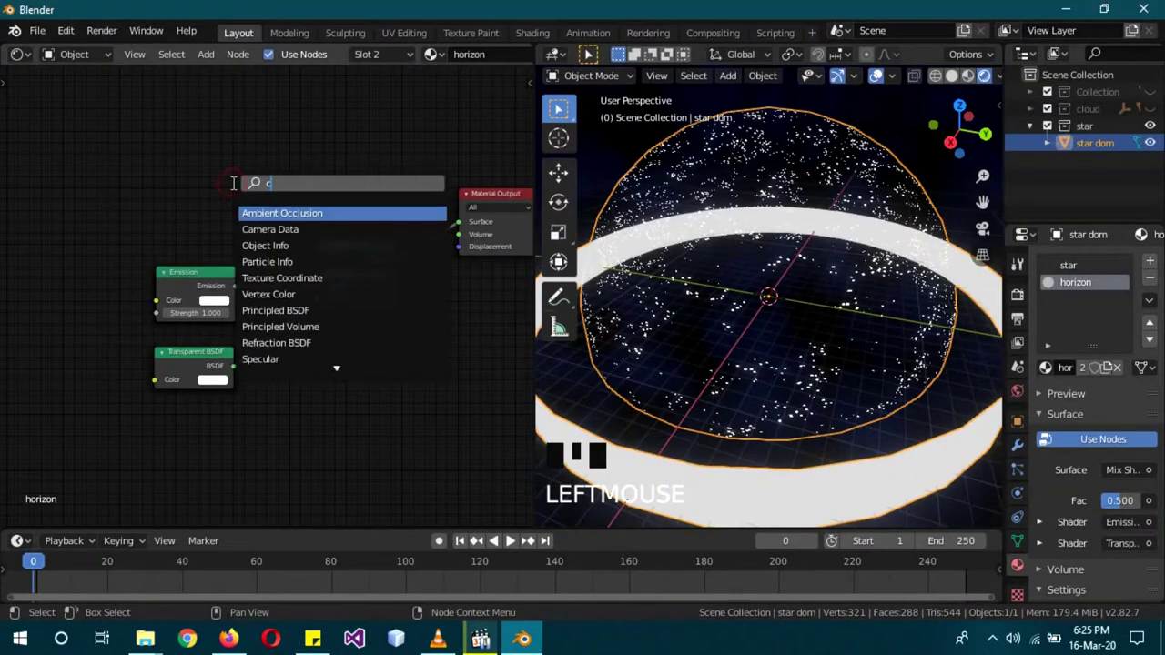
key("shift+a")
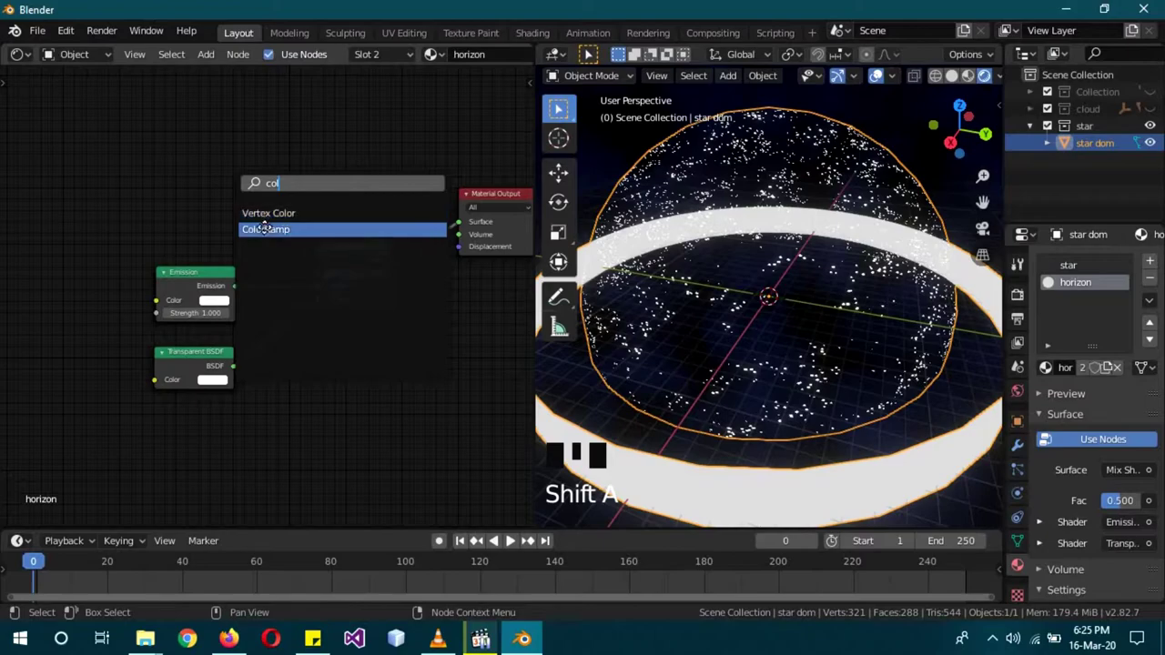
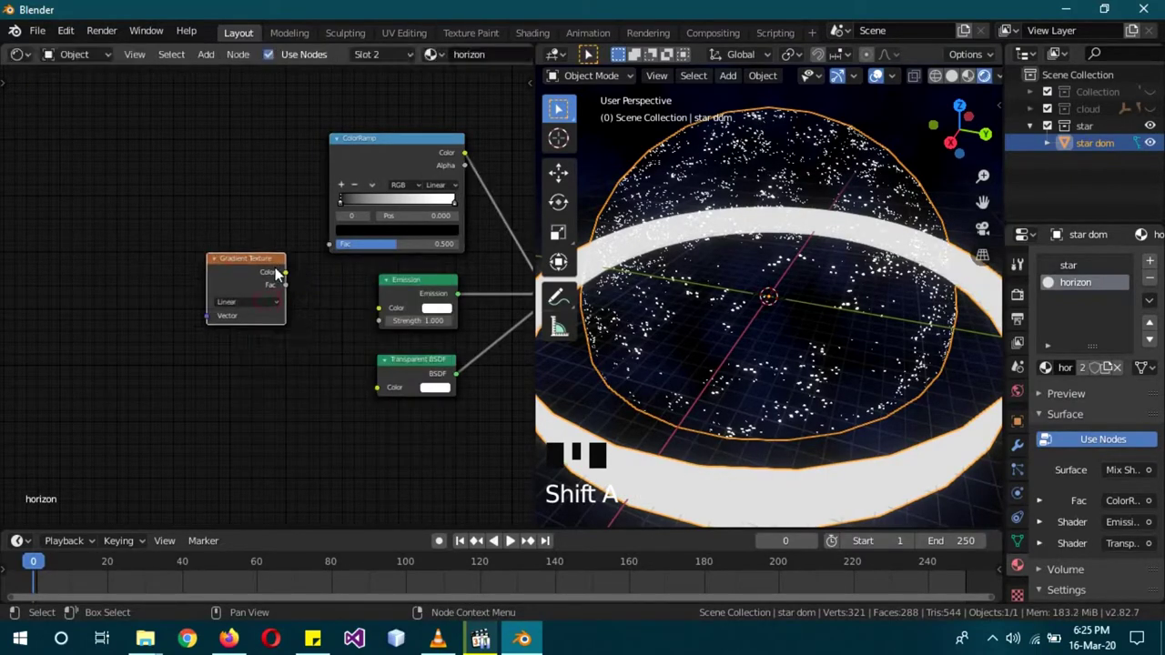
left_click(260, 249)
key("shift+a")
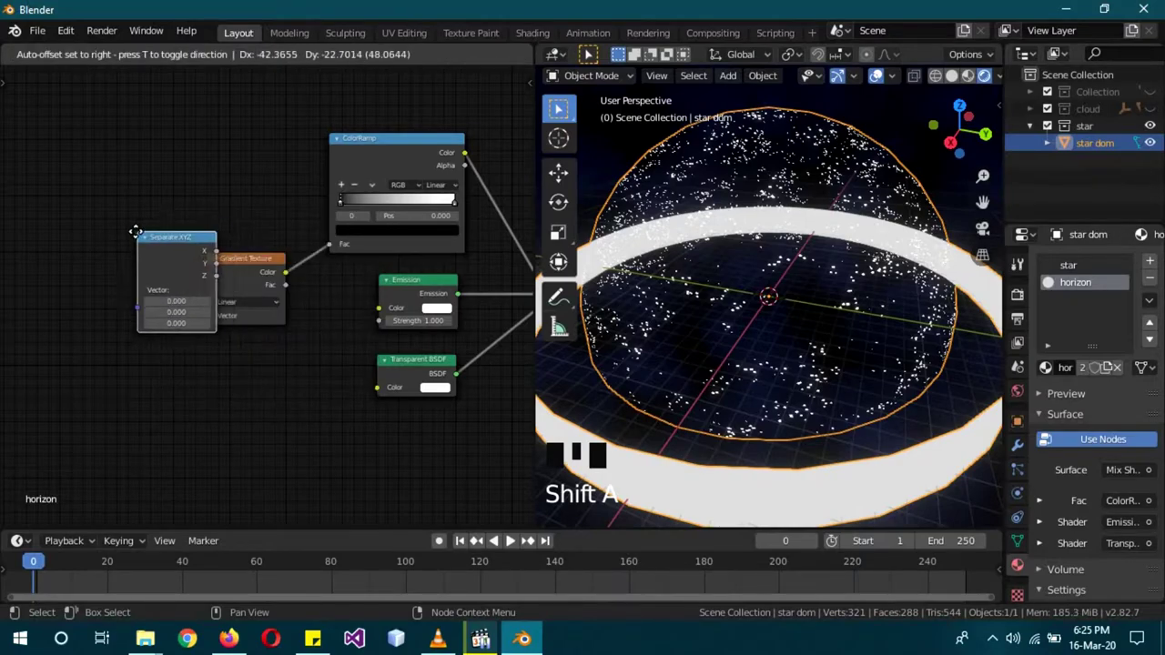
key("Down")
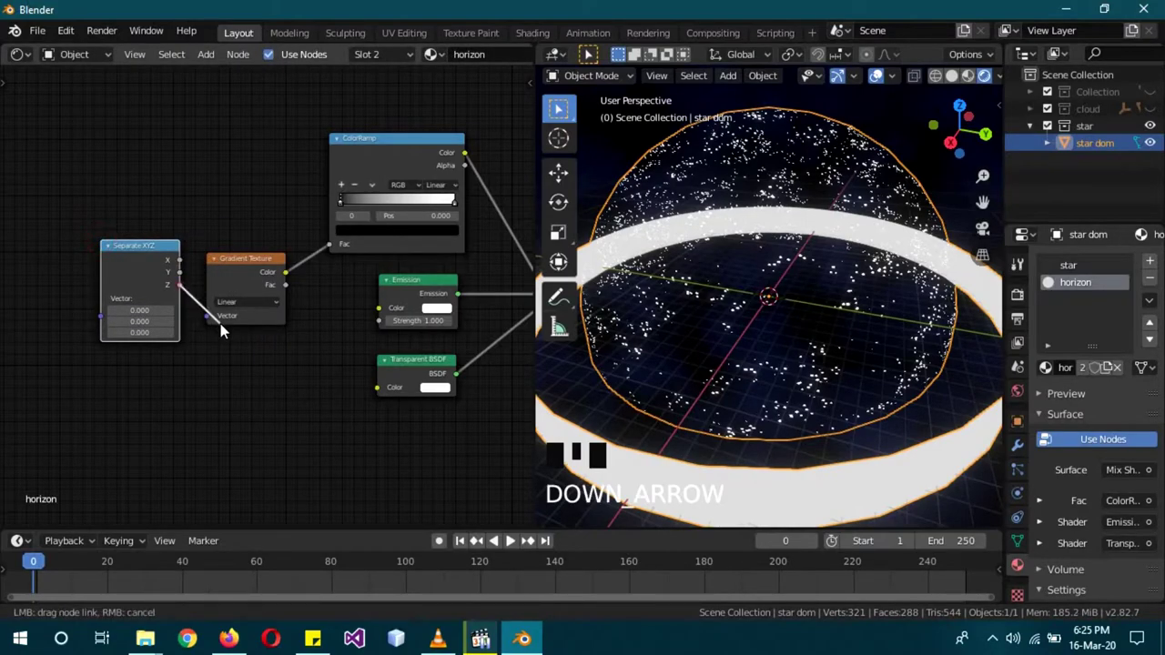
left_click_drag(173, 353, 148, 252)
Step: Add Mapping and Texture Coordinate nodes feeding the Separate XYZ chain
key("shift+a")
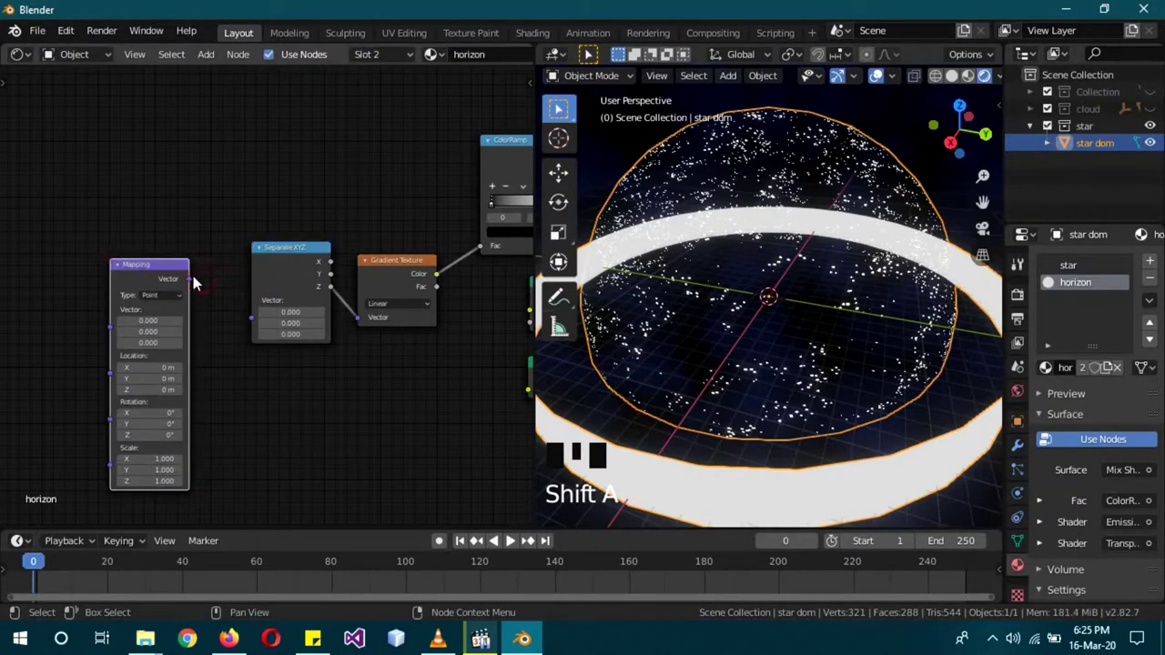
left_click(207, 316)
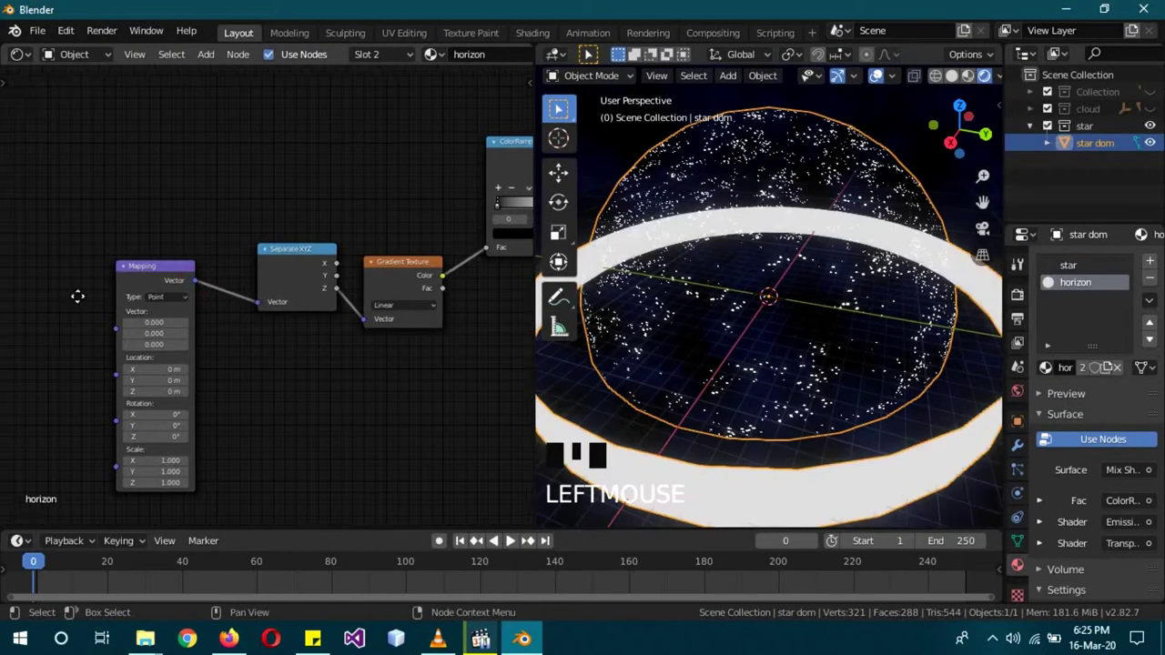
key("shift+a")
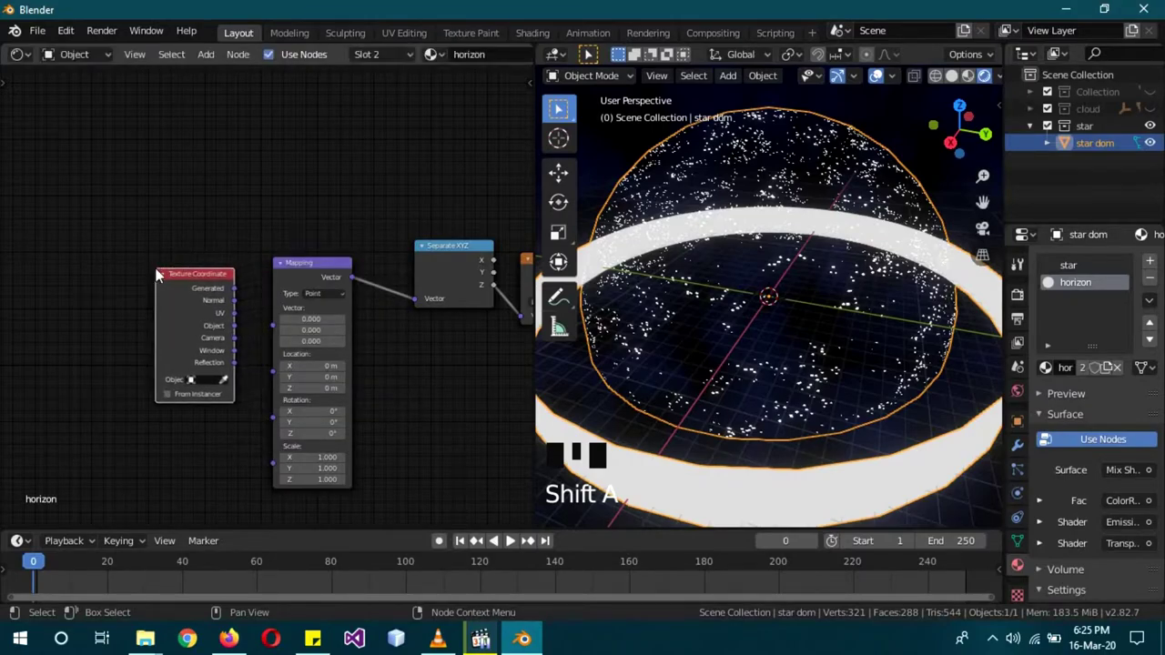
key("o")
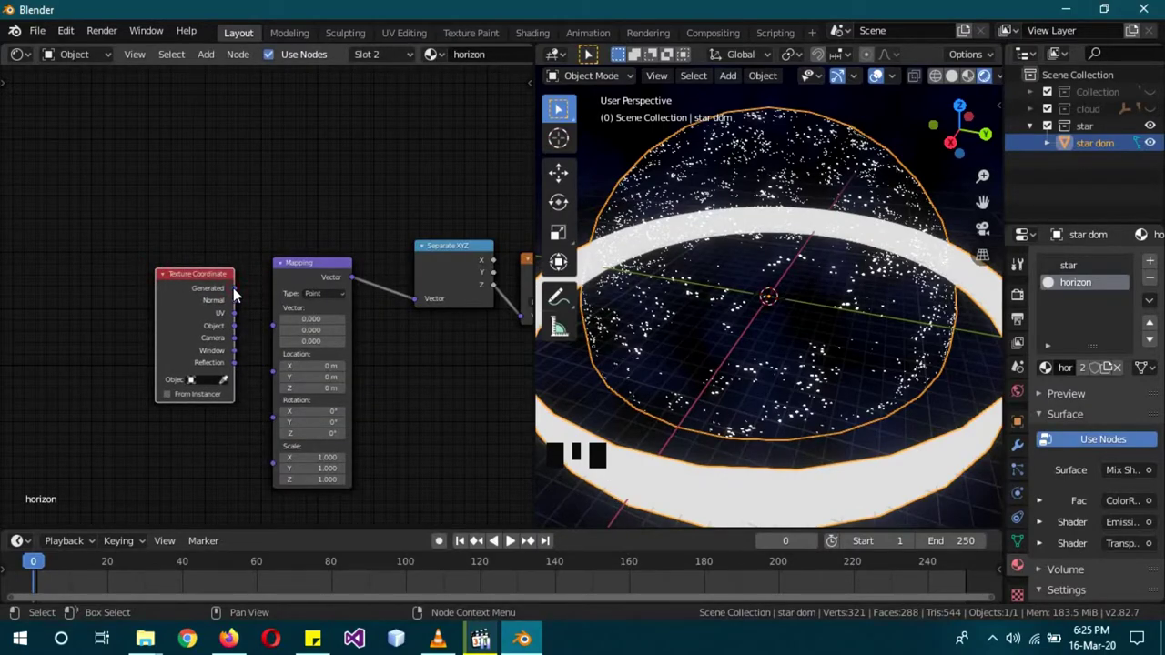
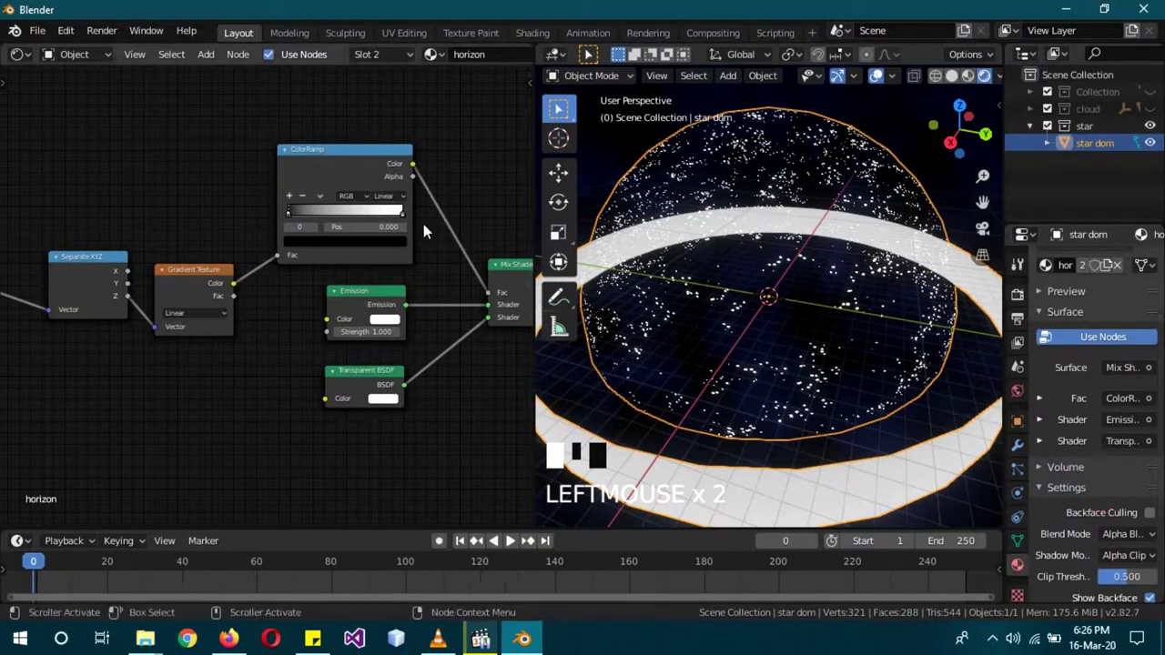
Step: Set Alpha Blend and move the horizon ColorRamp stop to about 0.127, checking the band on the dome
left_click_drag(406, 218, 293, 227)
left_click_drag(782, 420, 425, 192)
left_click(425, 192)
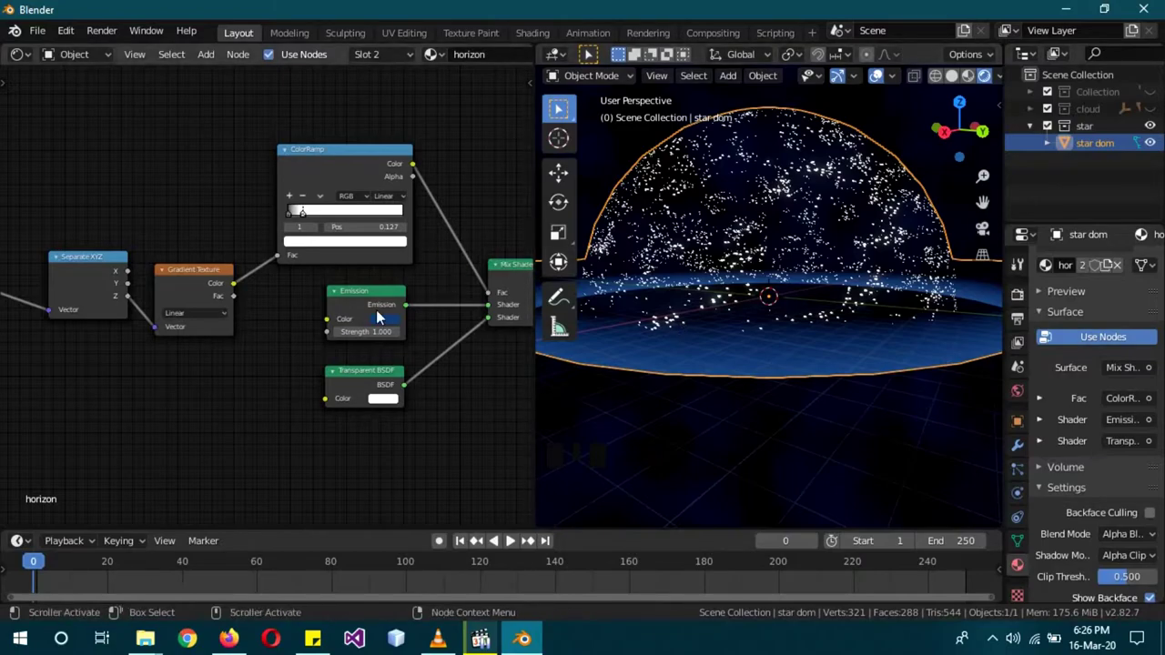
left_click_drag(756, 403, 703, 397)
scroll("down", 3)
scroll("up", 3)
scroll("up", 3)
key("a")
Step: Tint the horizon Emission blue and hide the star collection
left_click_drag(859, 345, 1161, 129)
left_click(1161, 129)
left_click(1154, 116)
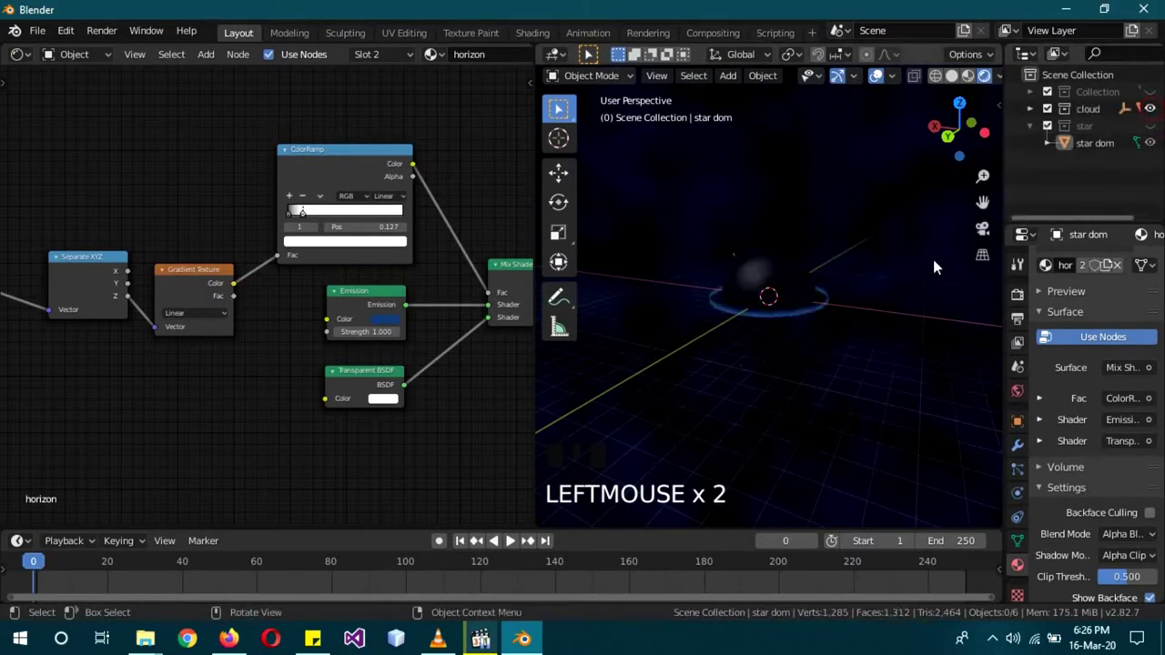
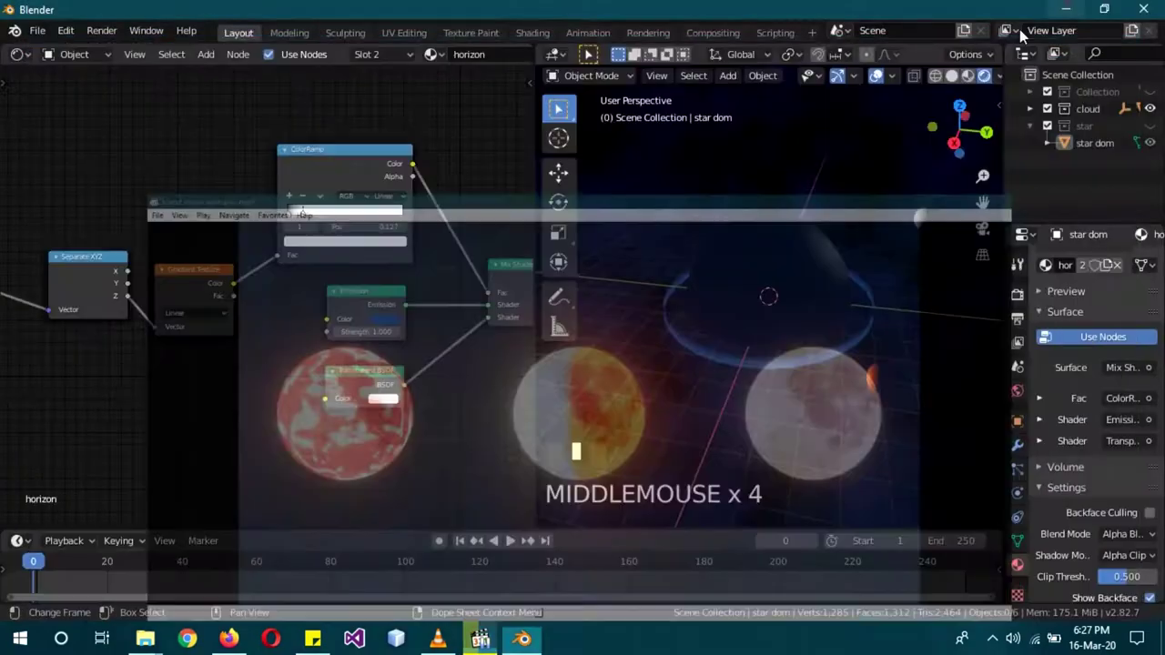
Step: Create a new material named 'sun' and delete its default Principled BSDF node
left_click(933, 224)
left_click(1111, 342)
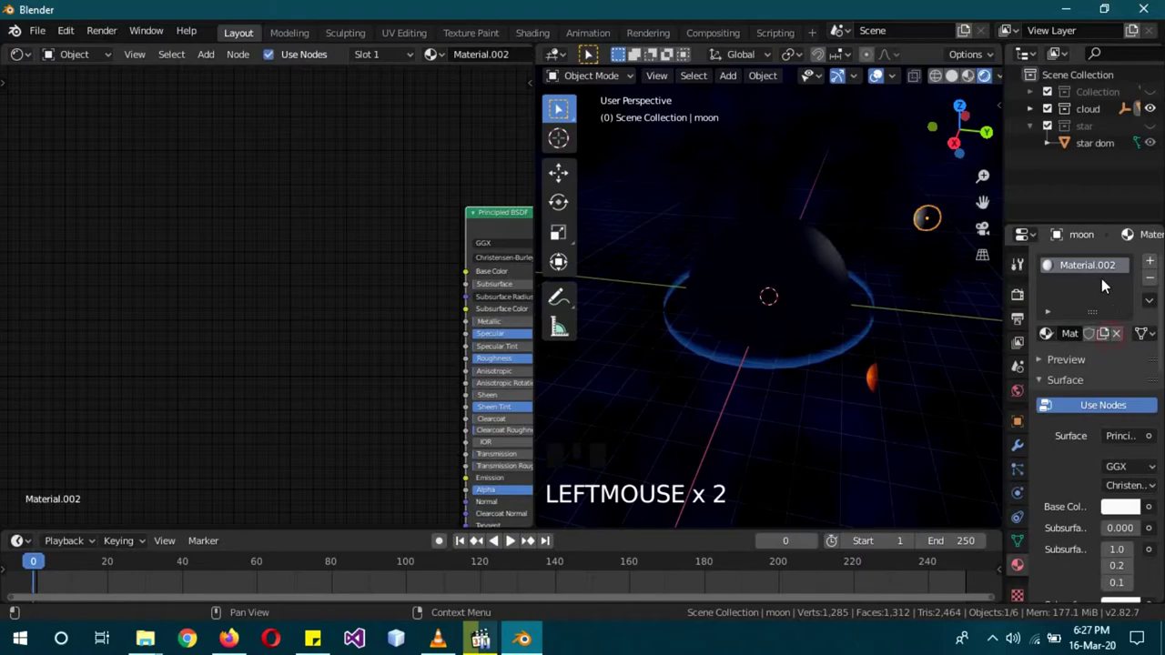
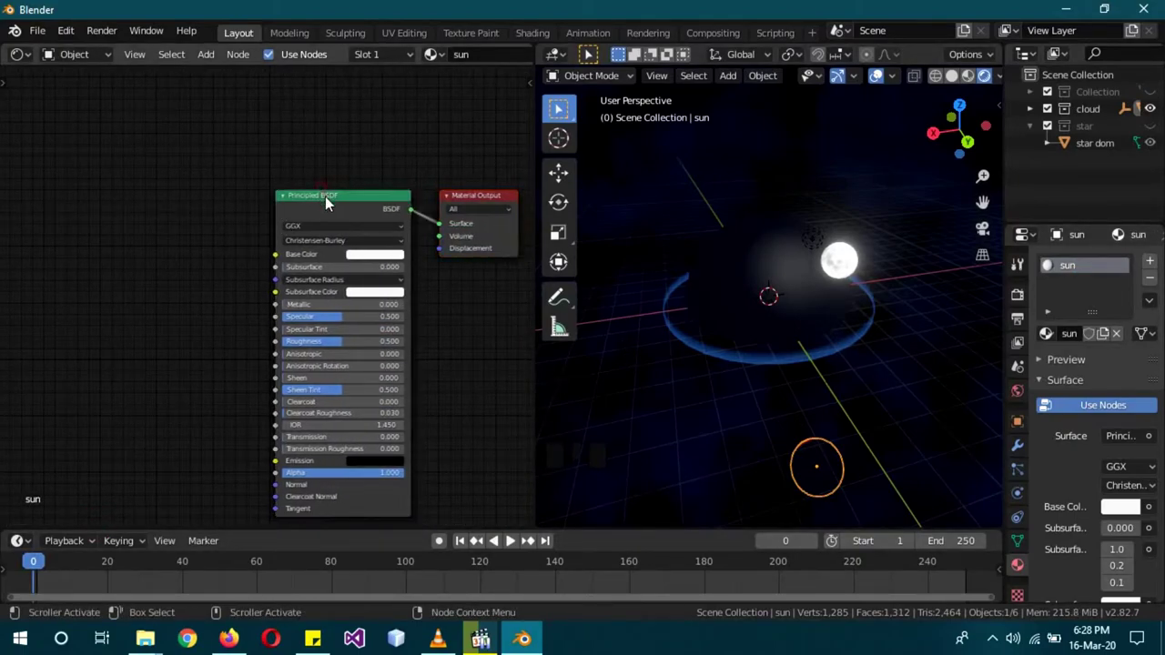
left_click(331, 201)
key("Delete")
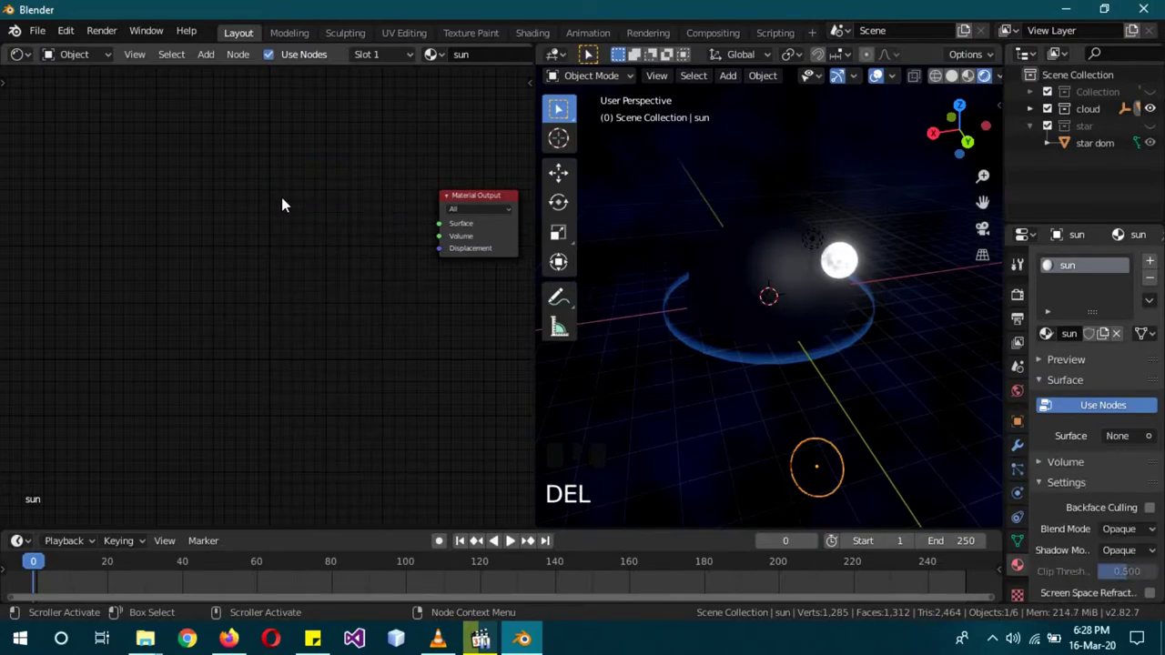
Step: Build the sun shader: Noise Texture into yellow-orange ColorRamp into strength-20 Emission
key("shift+a")
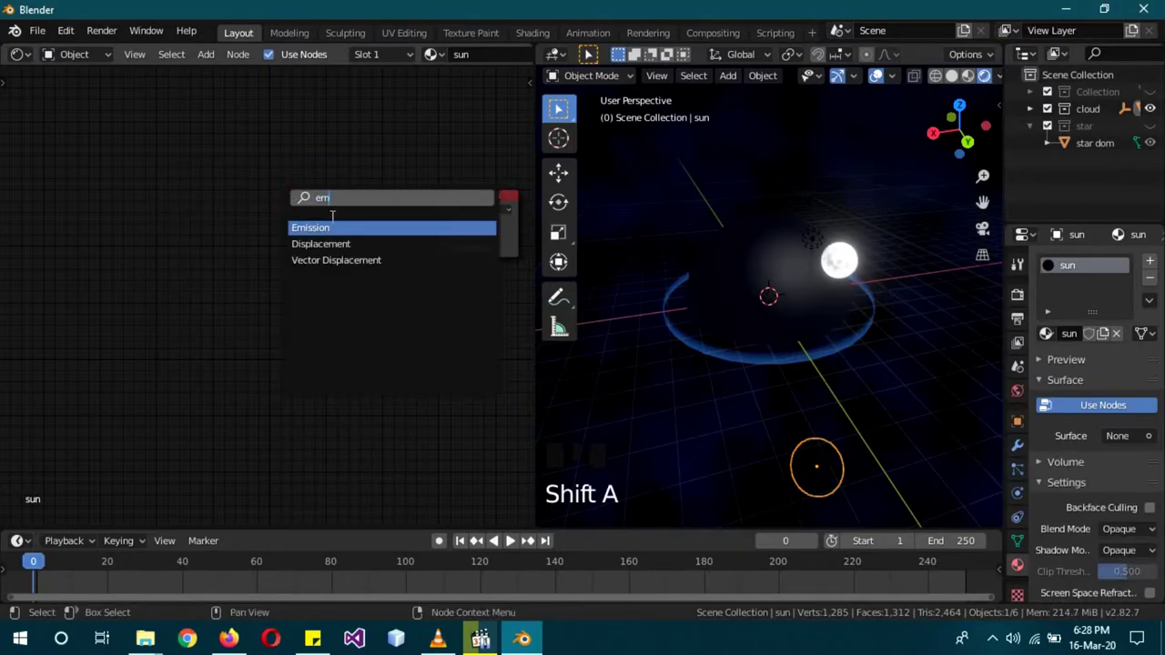
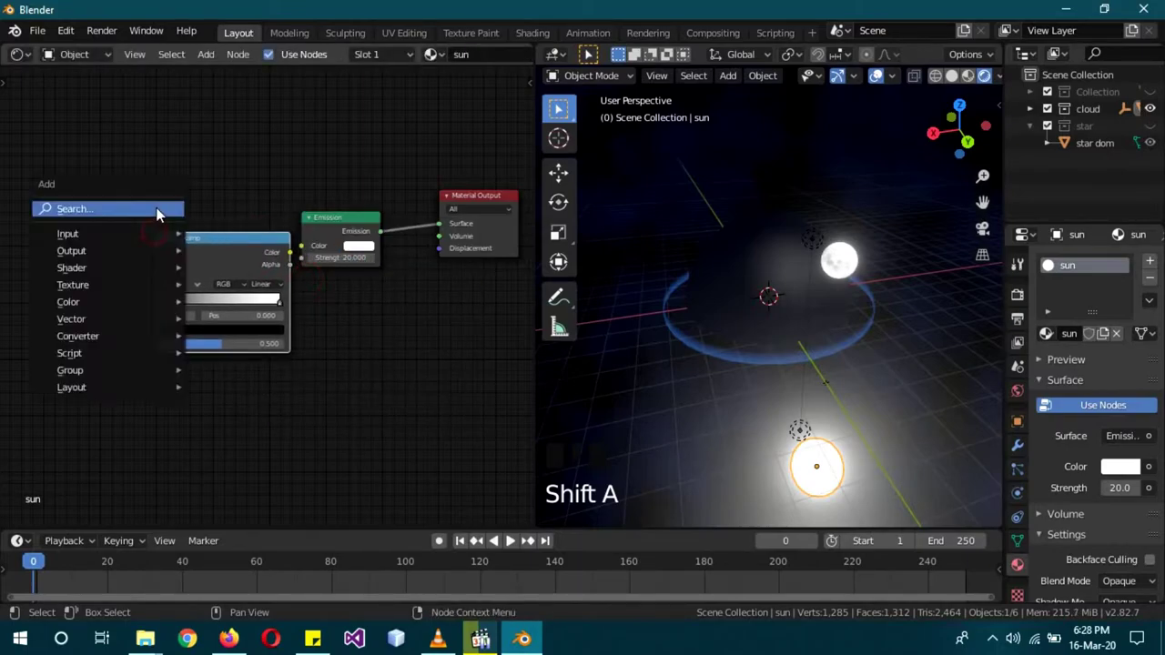
key("shift+a")
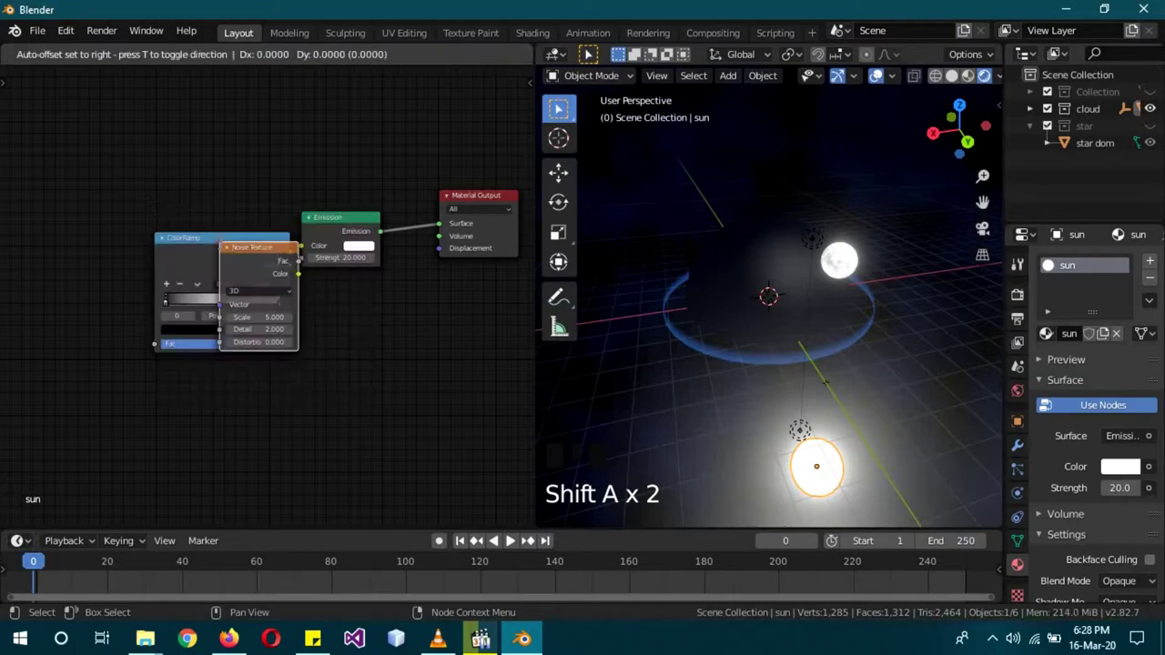
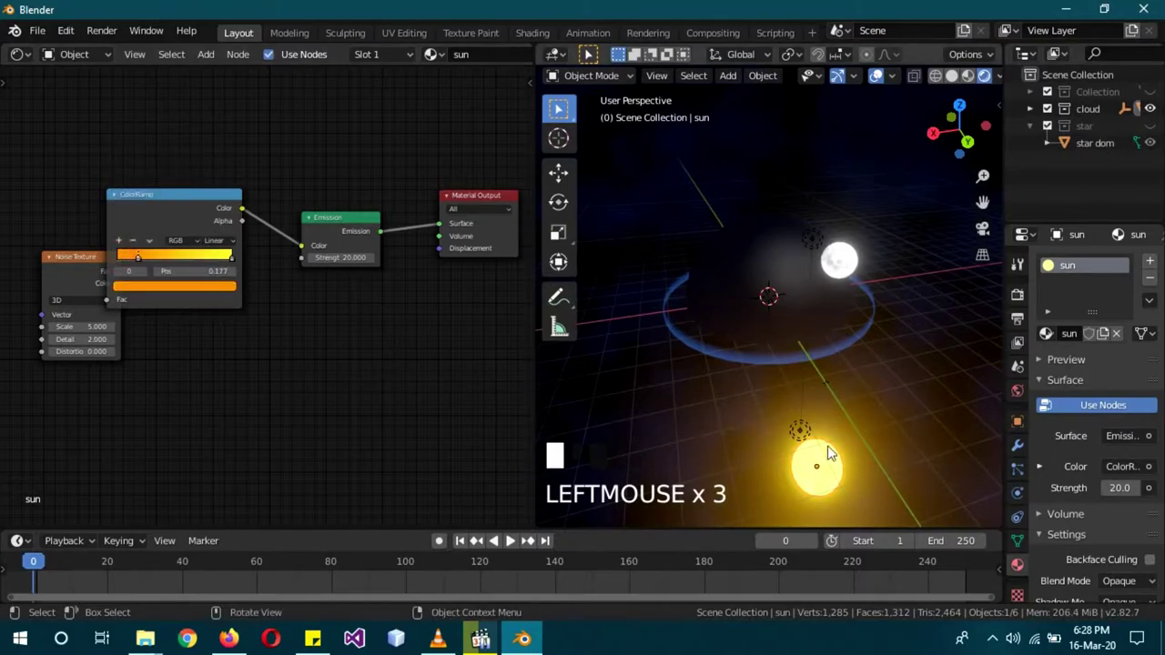
key("a")
Step: Orbit around the domes and select the cloud dome to work on its material
left_click_drag(871, 396, 144, 261)
left_click_drag(144, 261, 757, 423)
left_click(826, 446)
left_click_drag(827, 446, 796, 281)
left_click(796, 282)
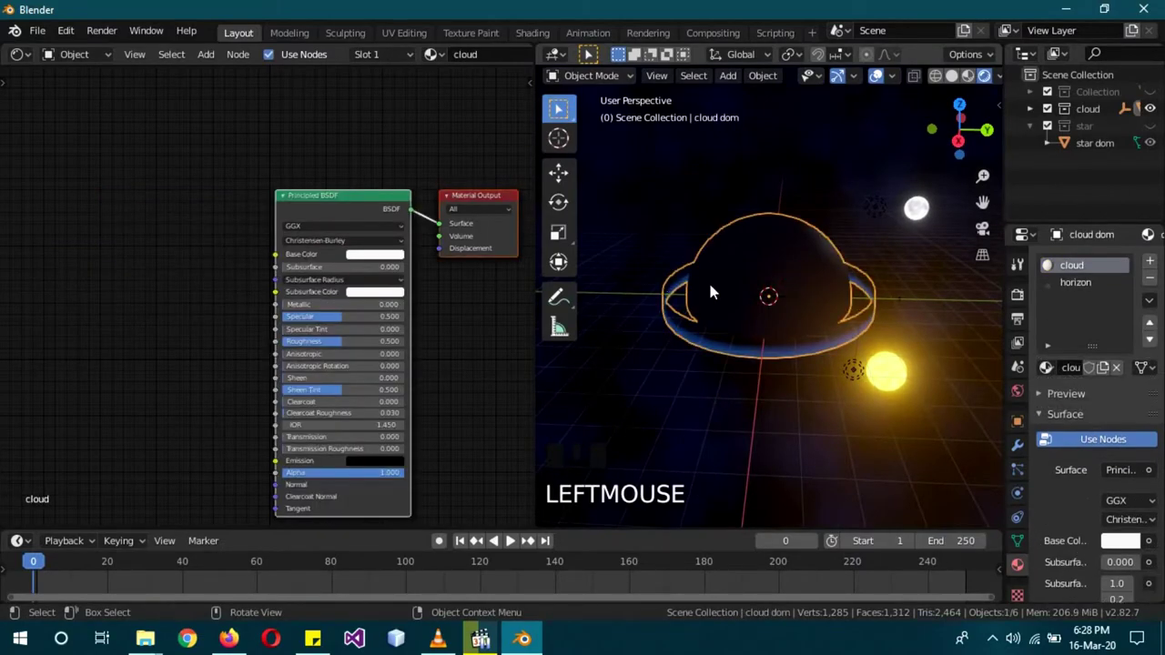
Step: Delete the cloud dome material's default Principled BSDF node
left_click(320, 202)
key("Delete")
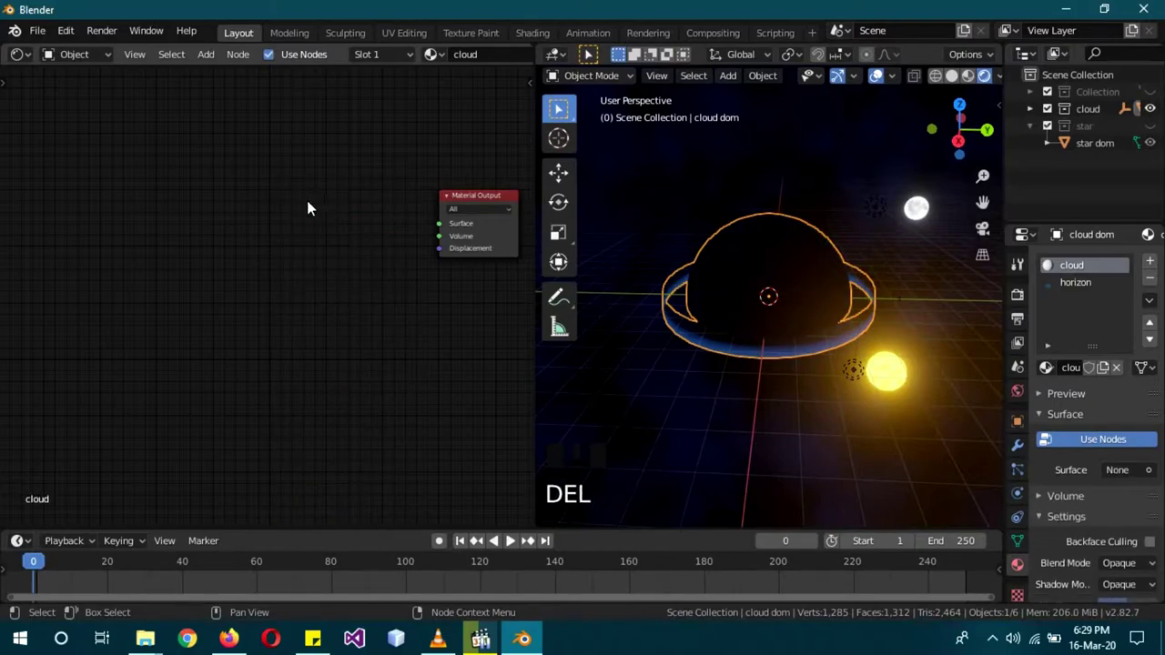
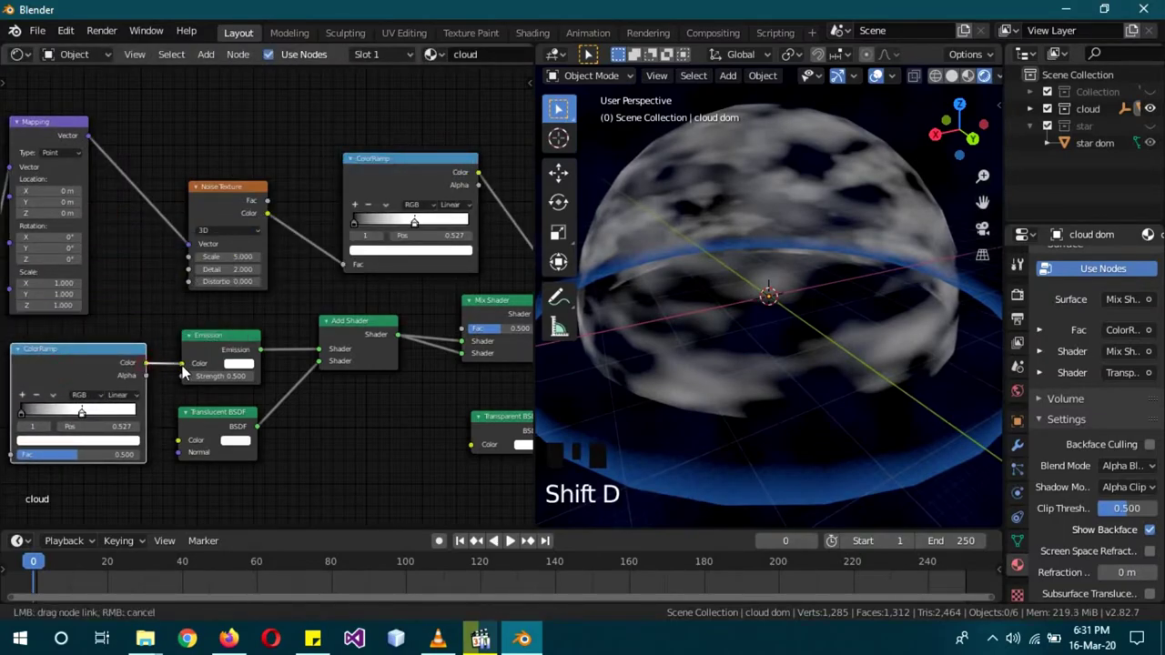
Step: Remove the lower ColorRamp node and adjust the upper ColorRamp for softer, wispier clouds
left_click_drag(188, 370, 63, 429)
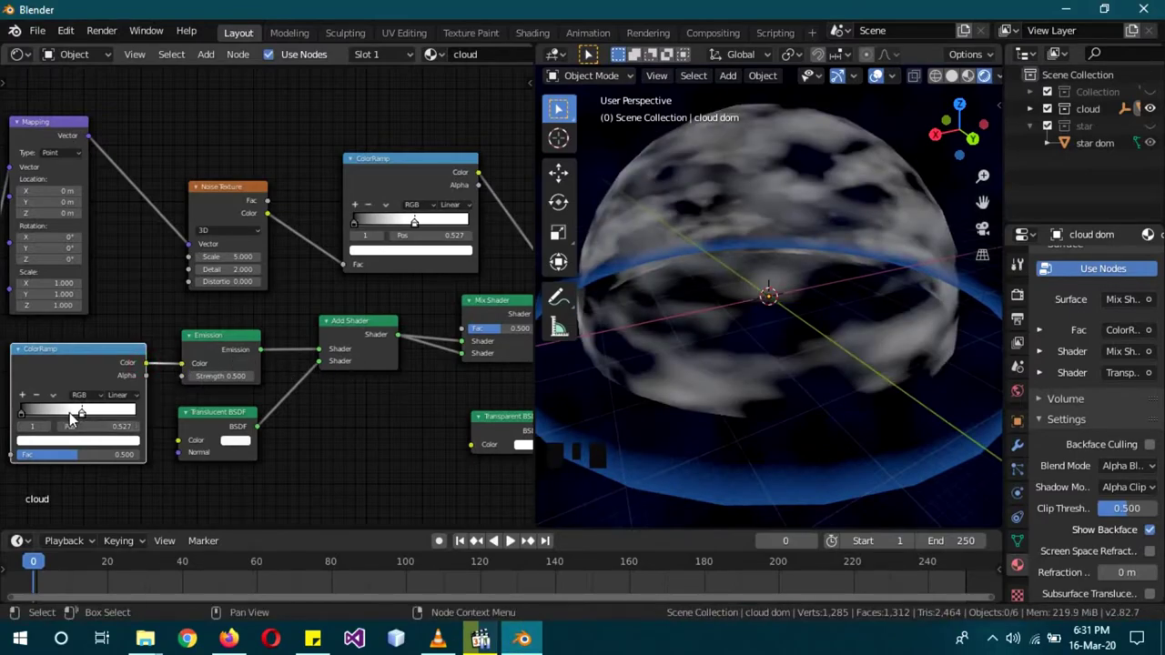
left_click_drag(95, 414, 58, 400)
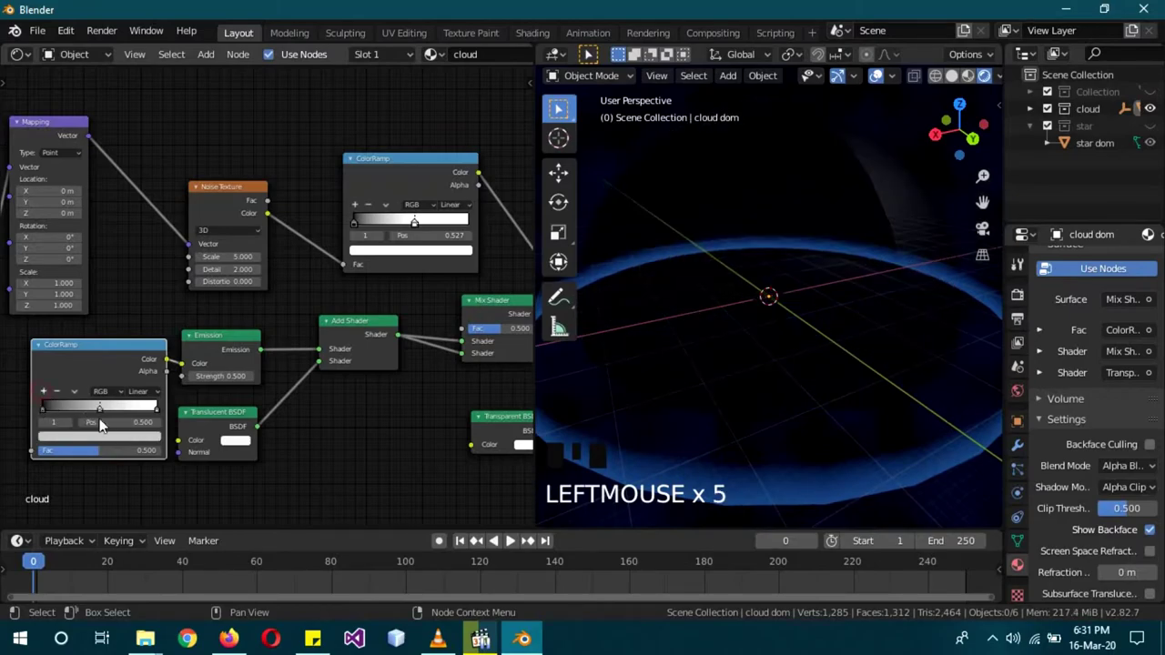
left_click_drag(126, 414, 96, 350)
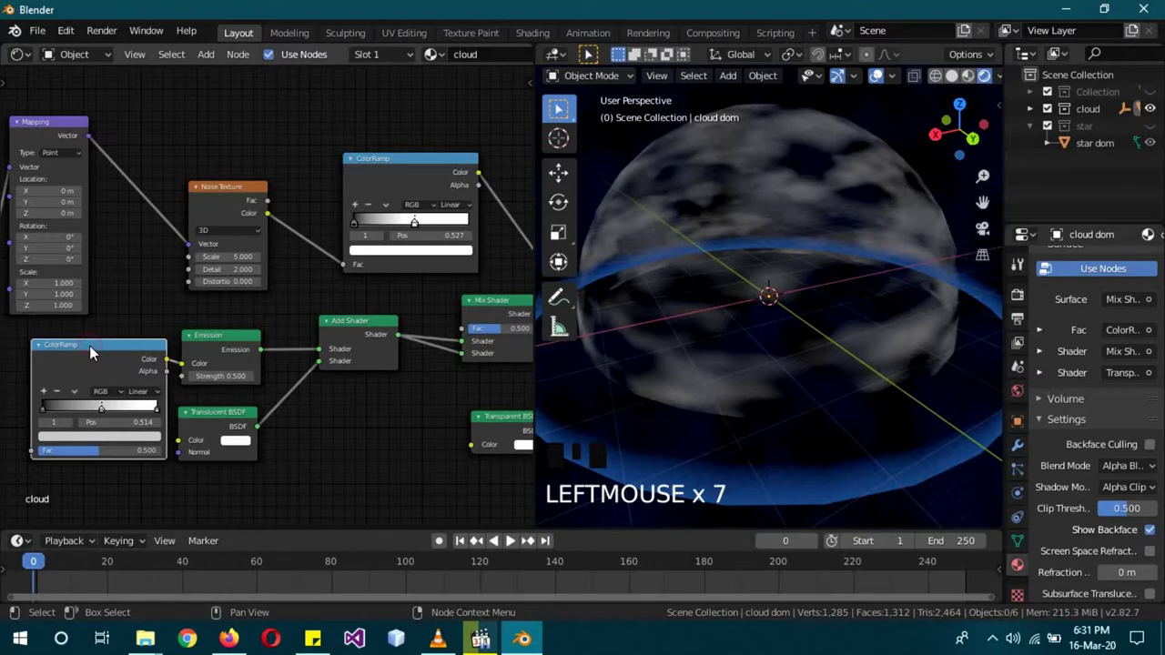
key("Delete")
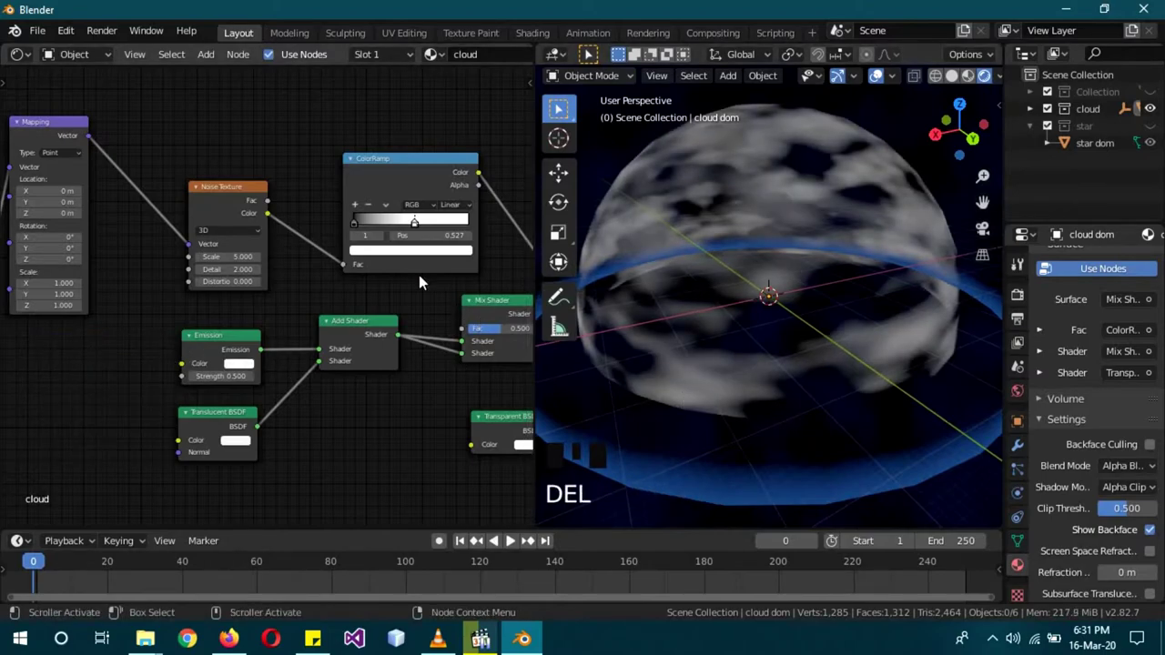
left_click(420, 230)
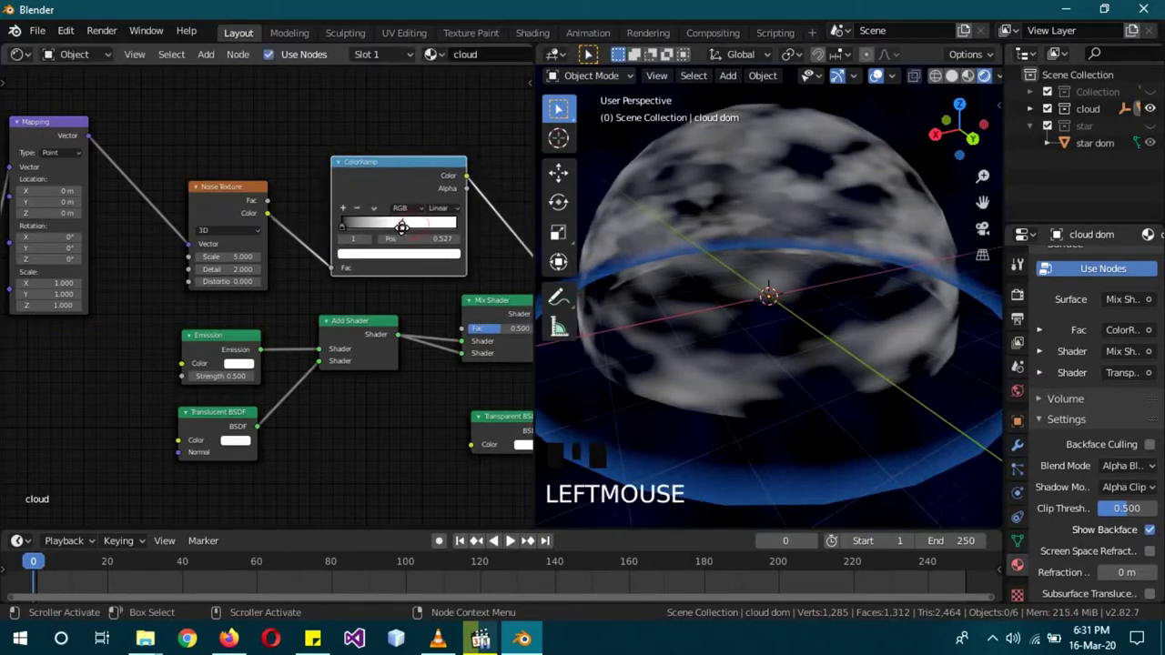
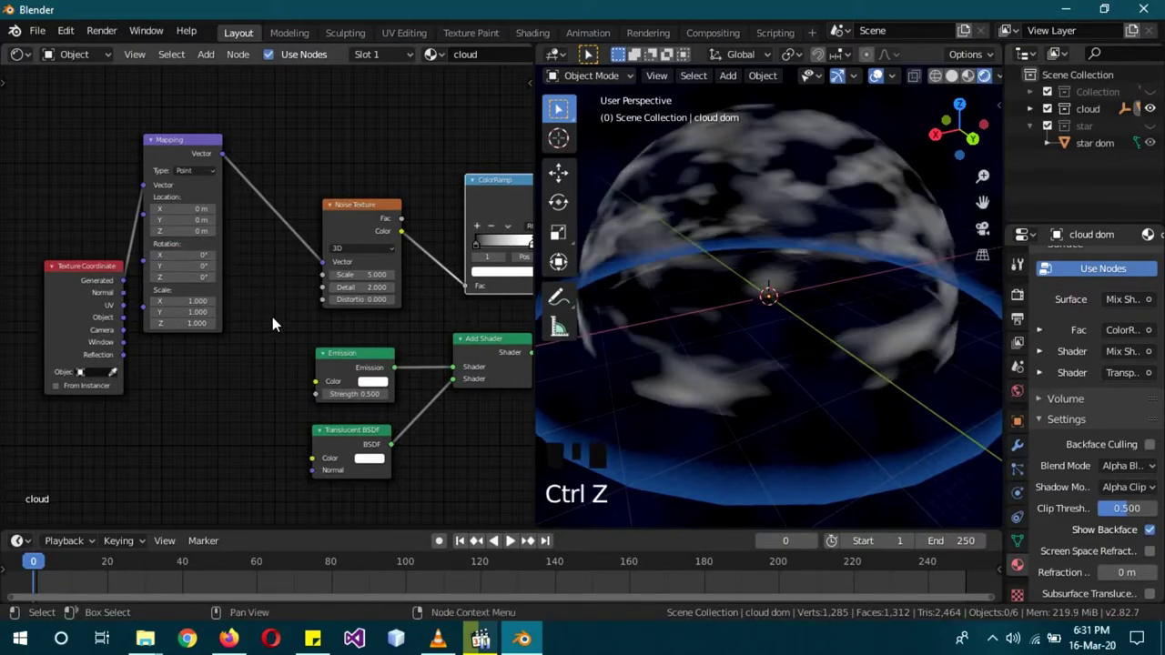
Step: Add a Point light, inspect the whole sky, and start editing its Power in Light properties
left_click_drag(797, 393, 1153, 136)
left_click(1154, 135)
left_click(1158, 104)
scroll("down", 3)
scroll("up", 3)
left_click_drag(695, 358, 760, 376)
scroll("down", 3)
scroll("up", 3)
left_click_drag(785, 352, 773, 357)
scroll("down", 3)
left_click_drag(818, 383, 849, 361)
scroll("down", 3)
left_click(911, 193)
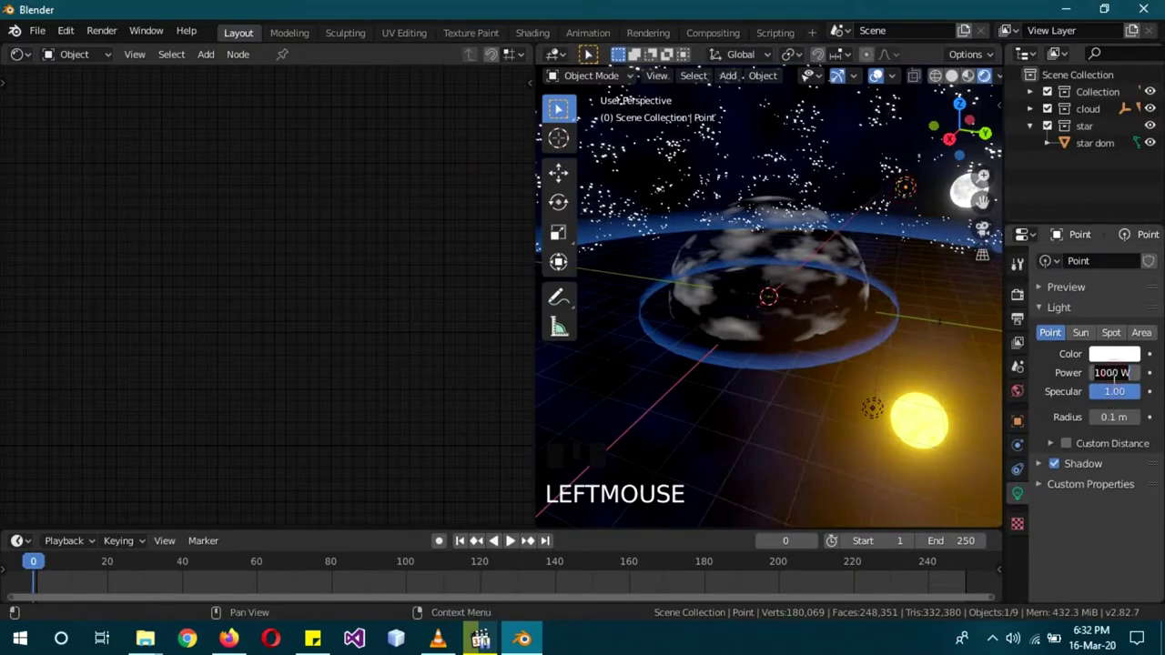
Step: Confirm the first light's power and set the second point light's power to 5000 W
key("KP_0")
scroll("up", 3)
scroll("down", 3)
scroll("down", 3)
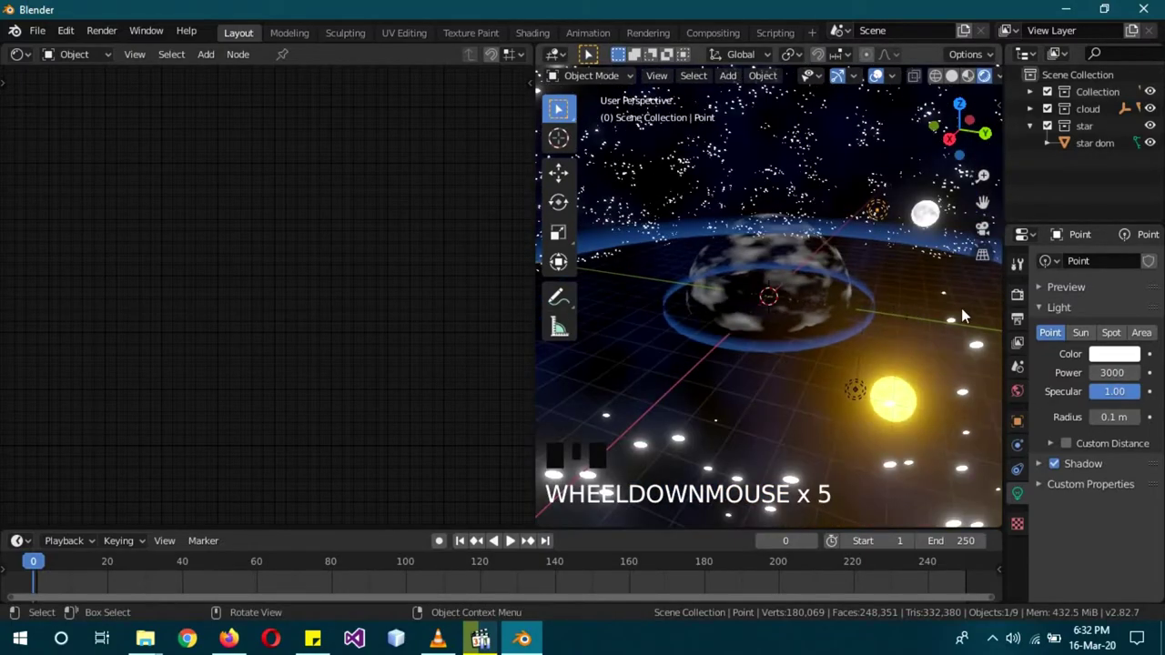
left_click(854, 397)
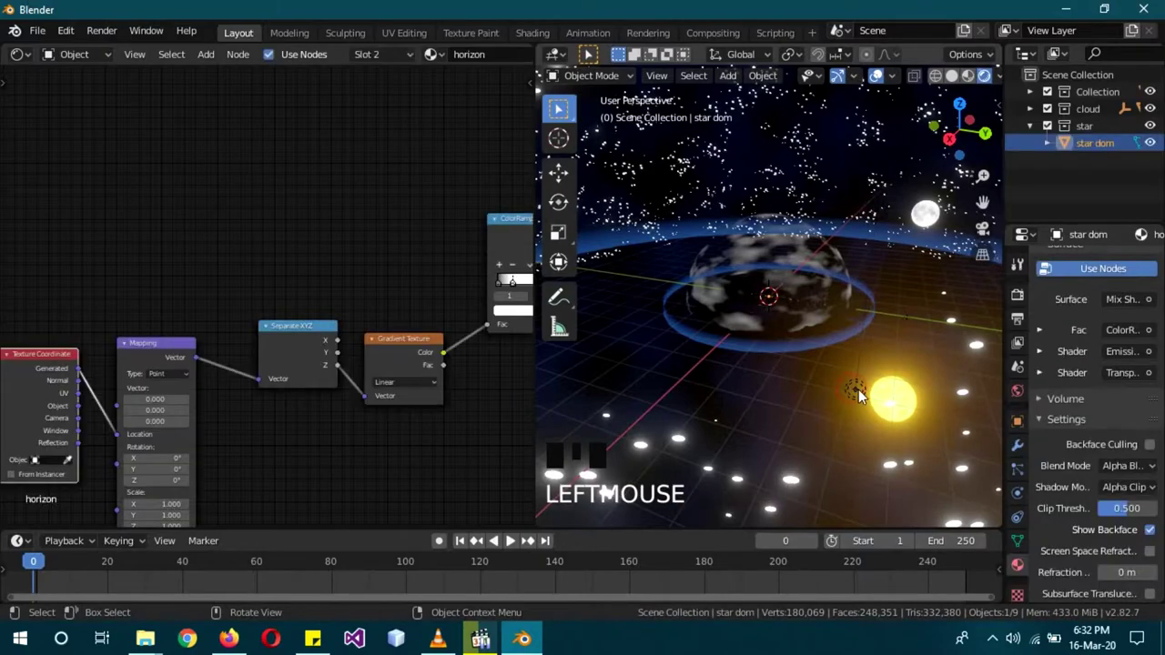
left_click(866, 394)
left_click_drag(876, 422, 876, 393)
left_click(877, 393)
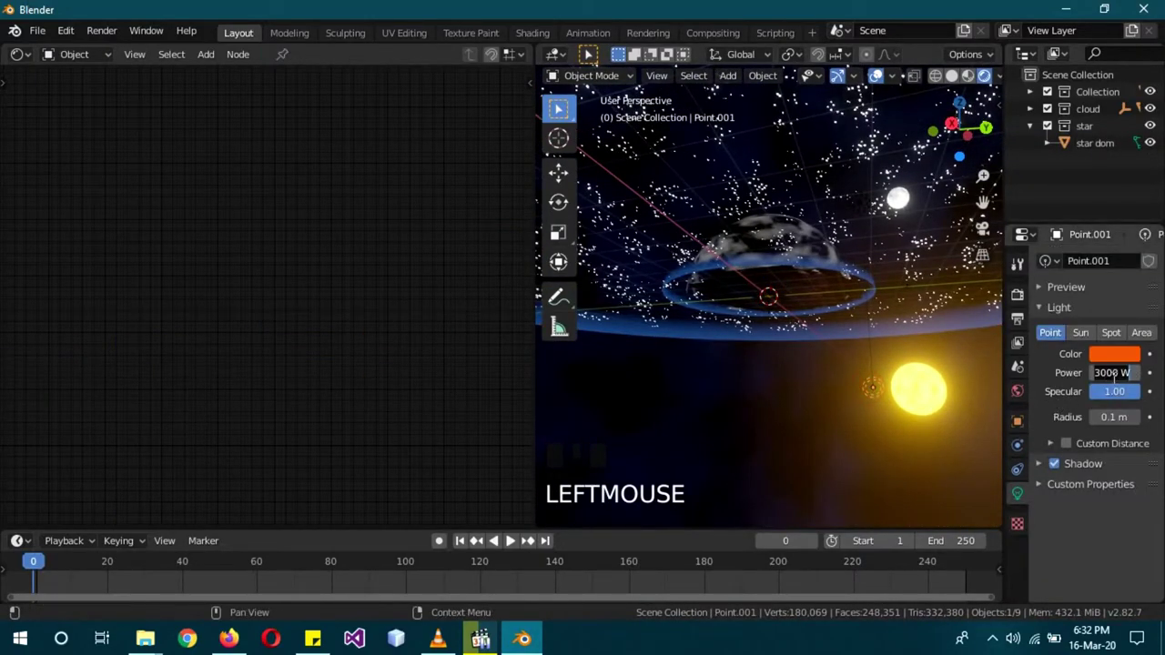
key("KP_0")
Step: From side view, start moving the sun and lights about -15 m along global Y
key("KP_3")
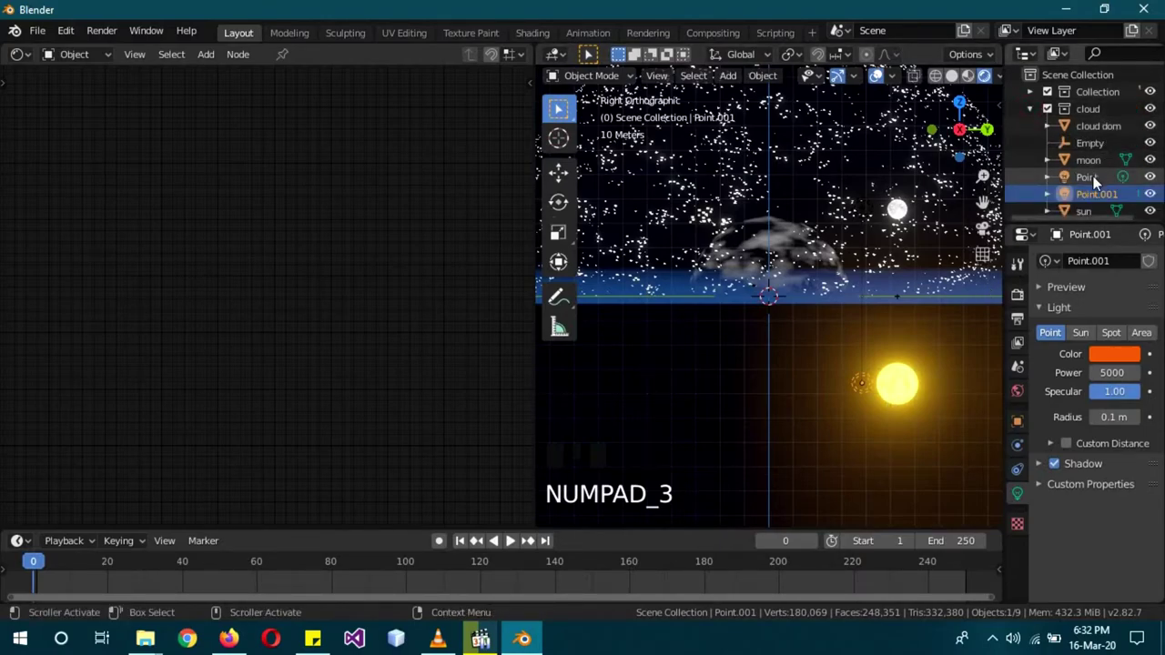
left_click(1100, 184)
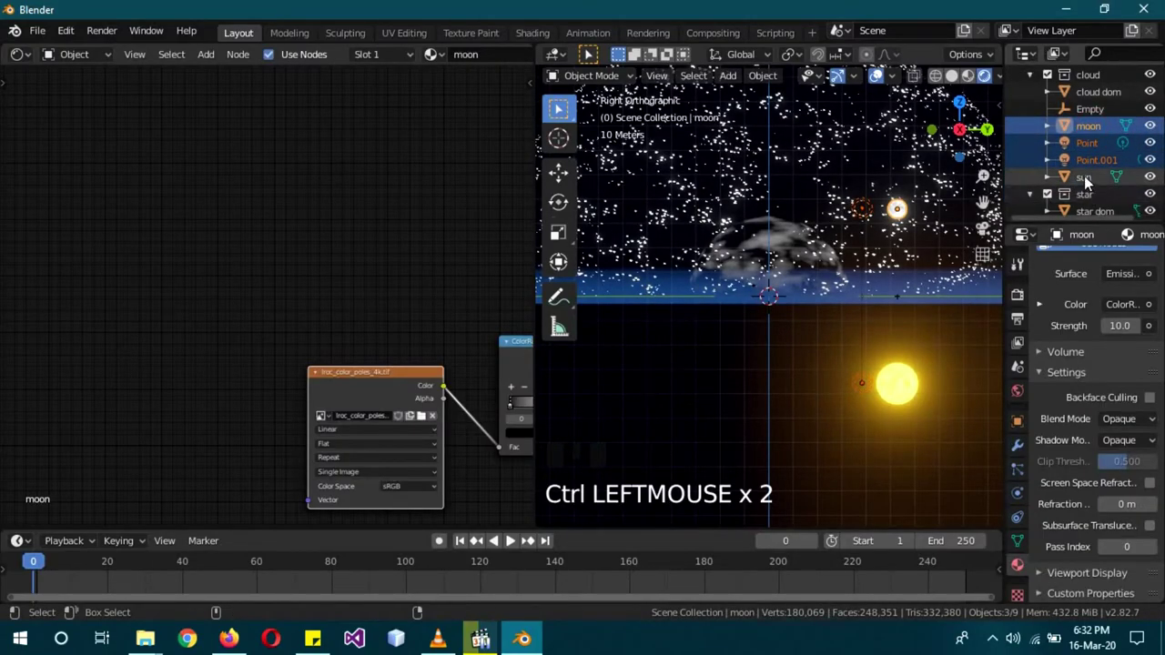
key("g")
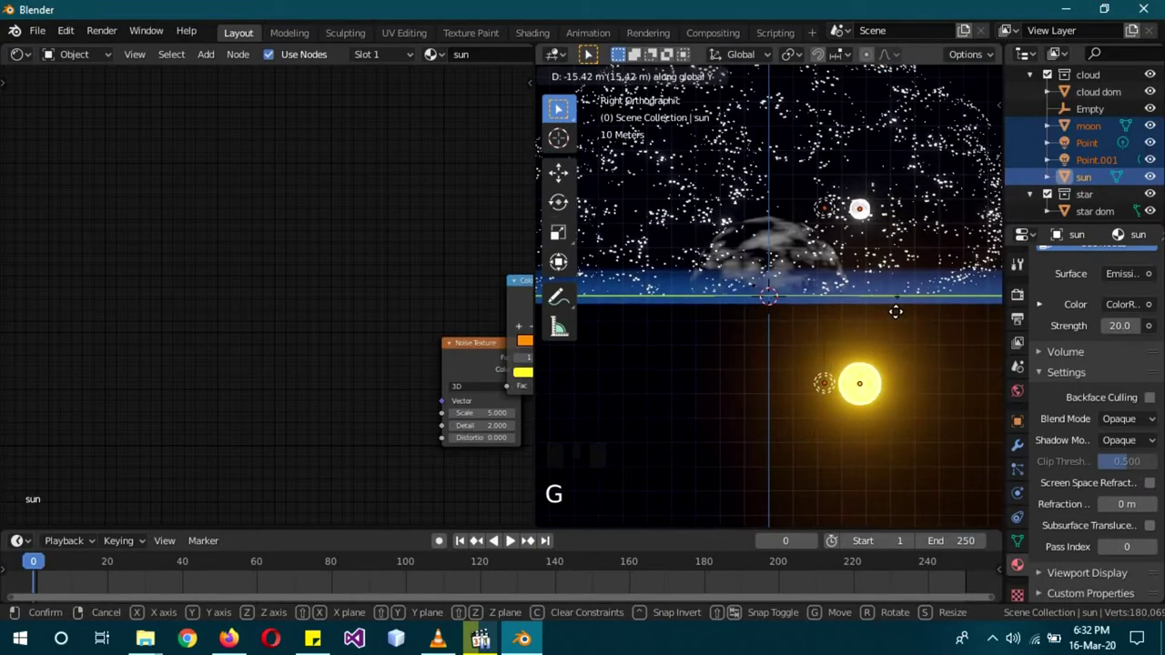
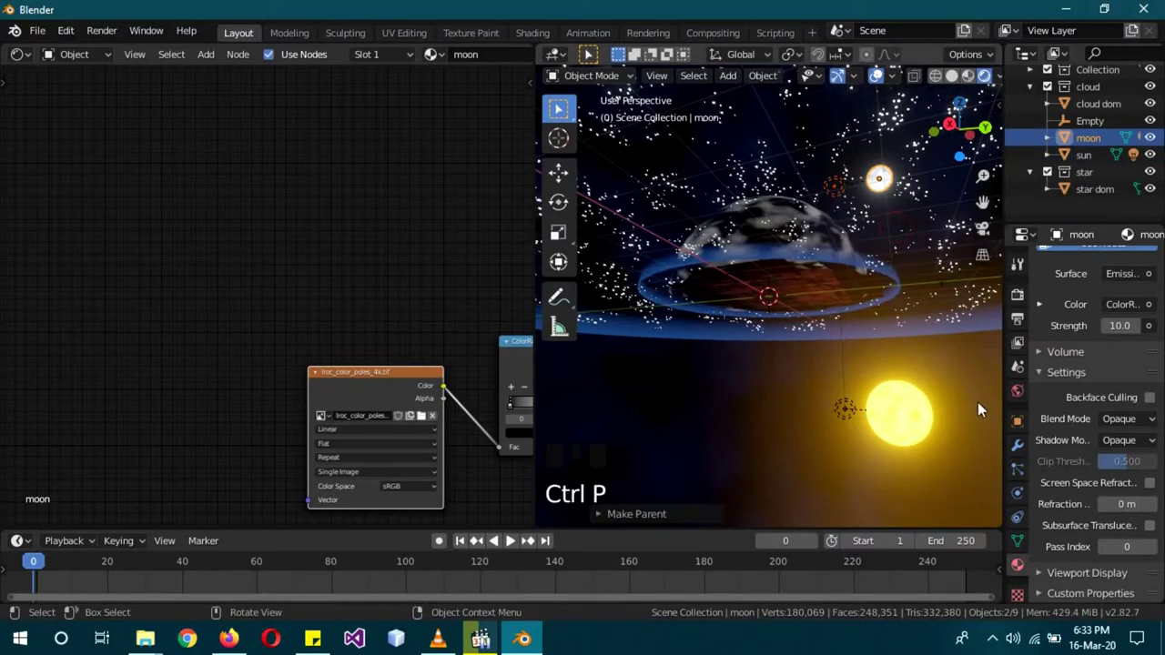
Step: Parent each point light beneath its moon or sun and bring up the moon's Object transform settings
left_click(975, 410)
left_click(884, 187)
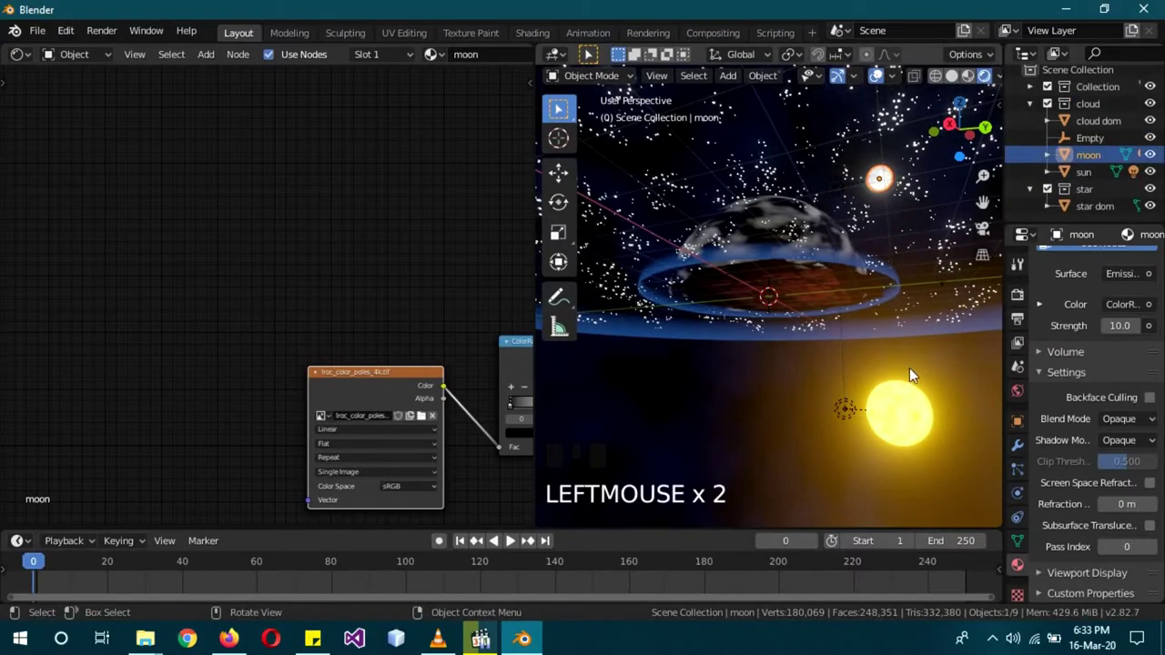
left_click(902, 435)
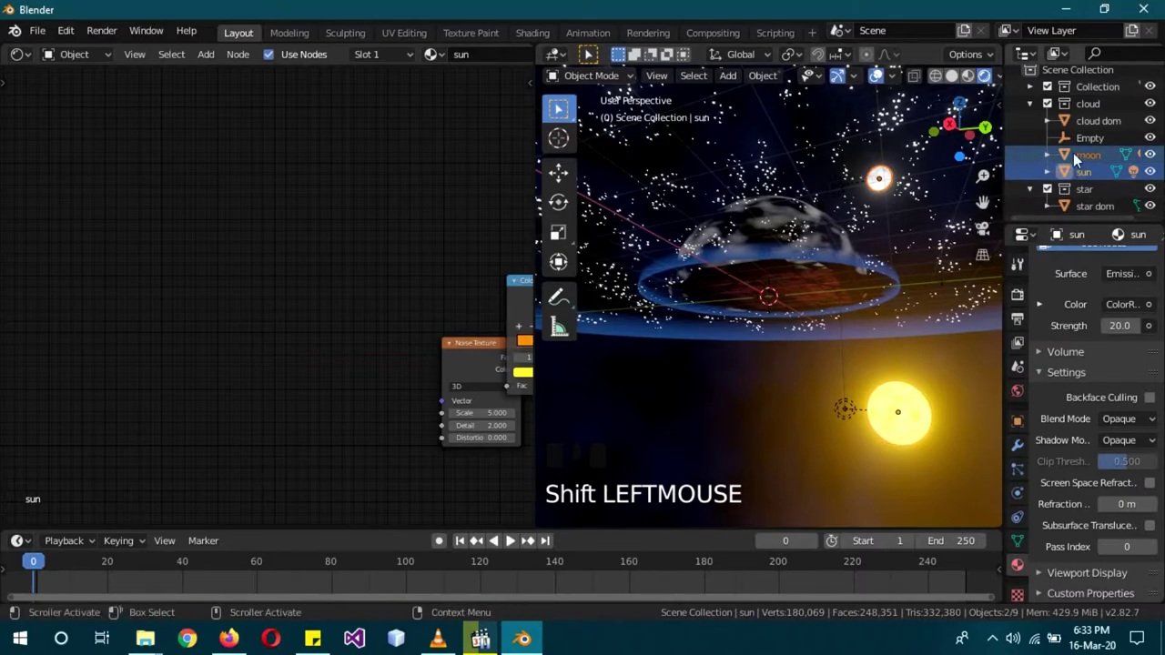
left_click(1091, 149)
left_click_drag(940, 347, 950, 322)
left_click(950, 321)
left_click(880, 450)
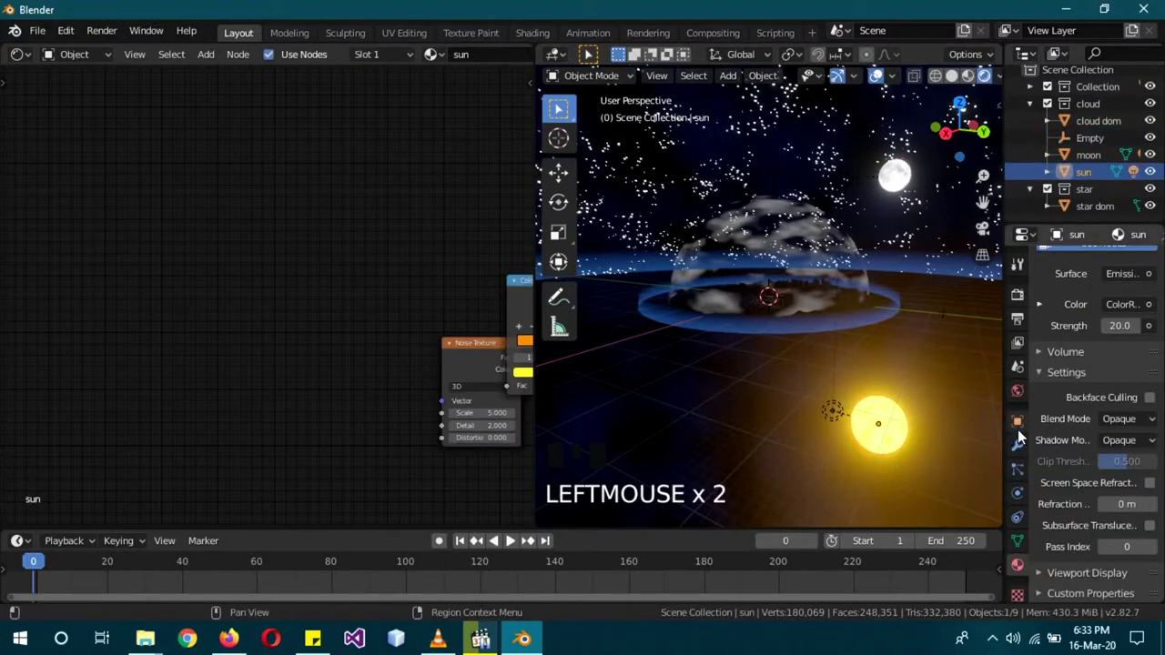
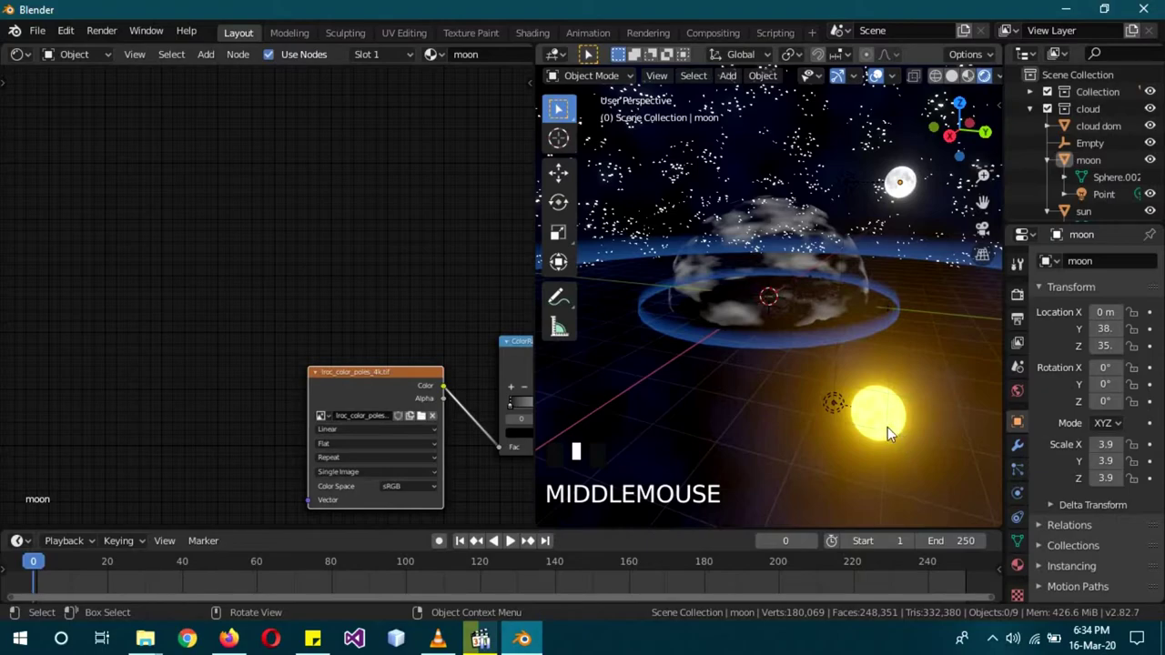
Step: Parent the moon and sun to the Empty with Ctrl+P Object, then expand the Collection for the camera
left_click(884, 430)
left_click(905, 190)
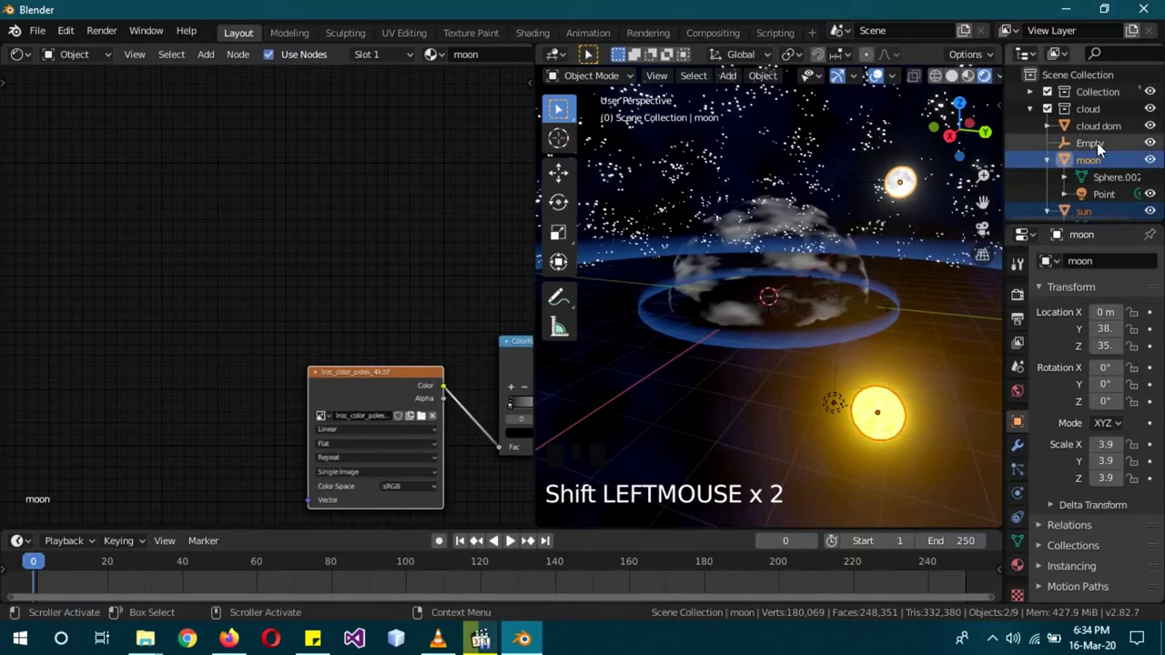
left_click(1104, 146)
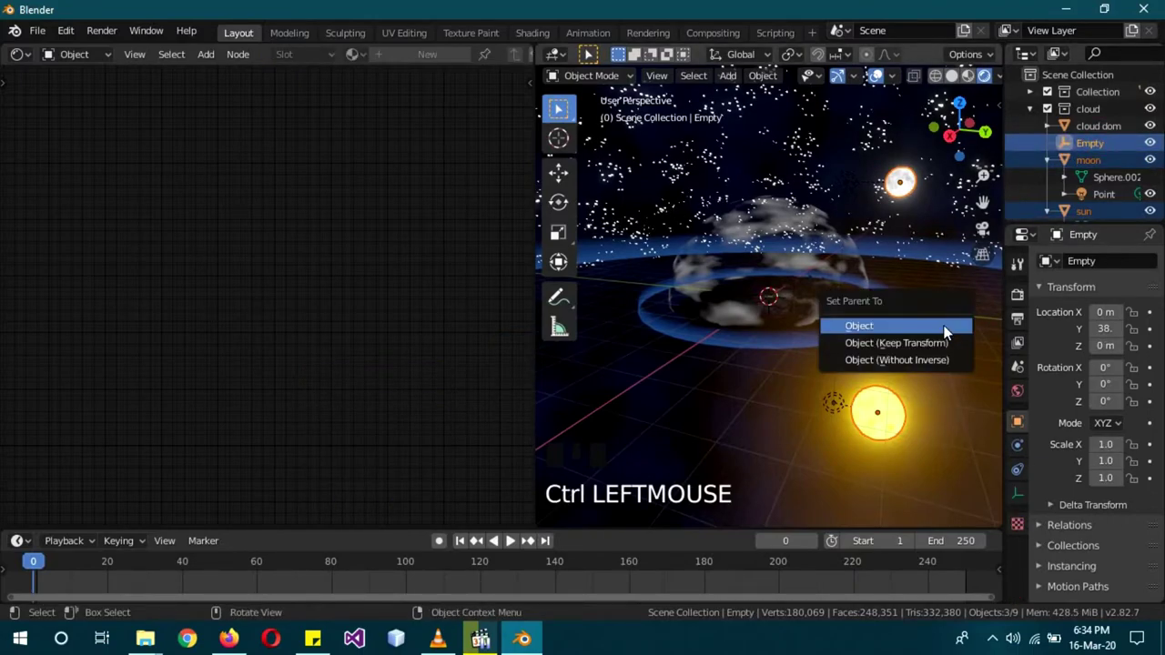
key("ctrl+p")
left_click(1096, 146)
key("r")
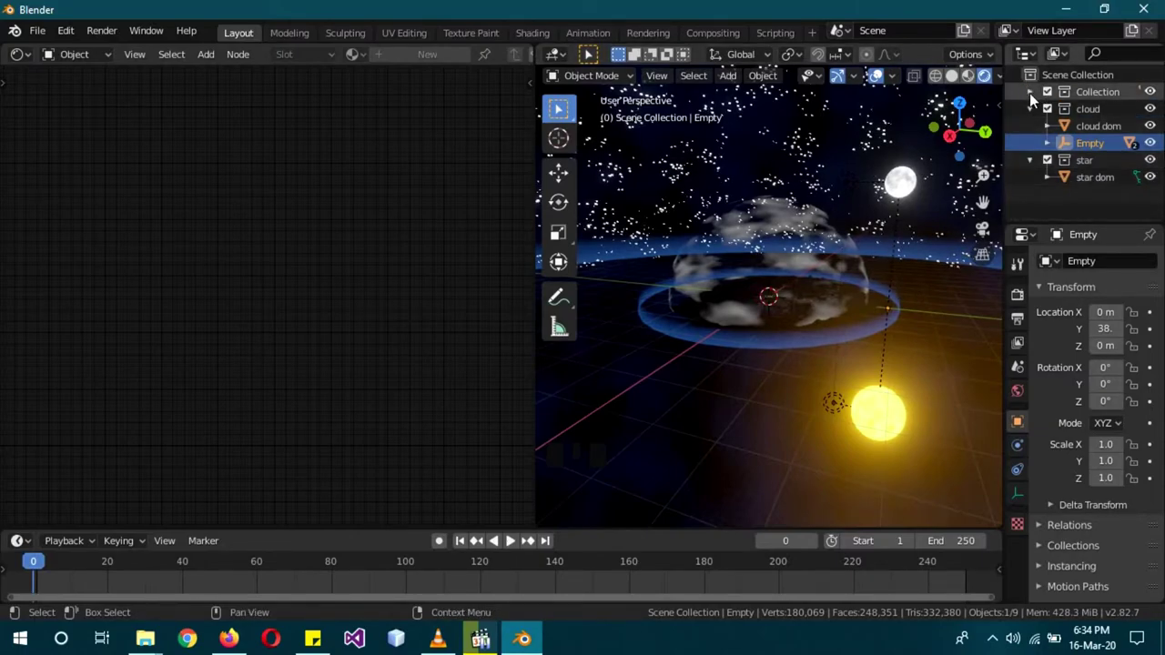
left_click(1058, 124)
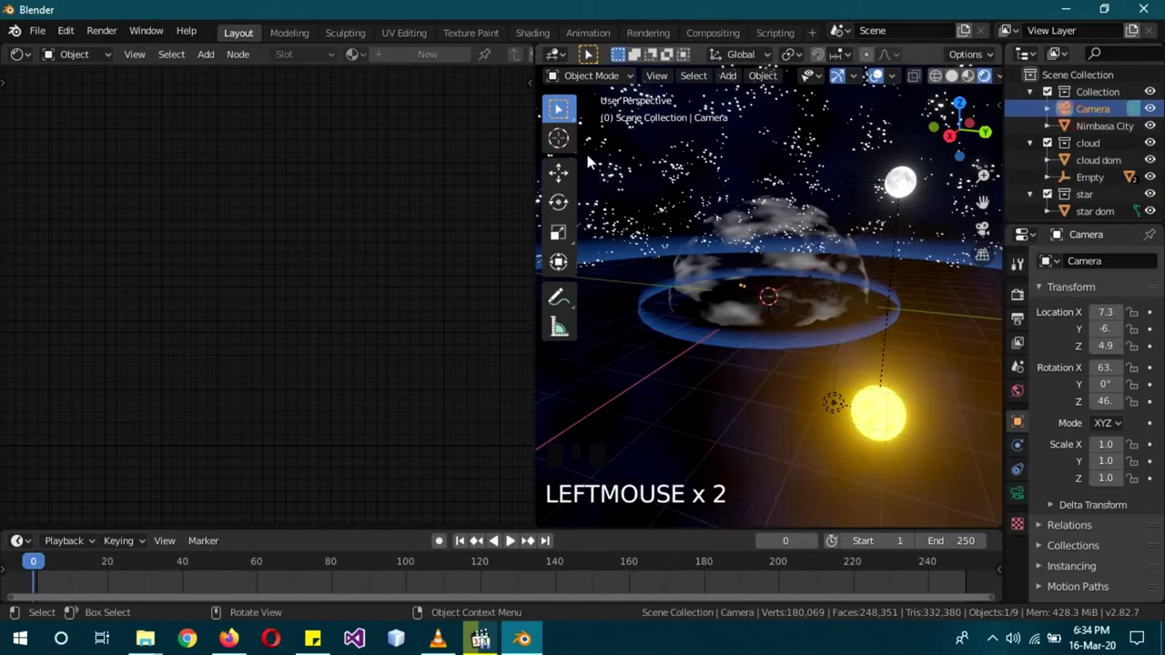
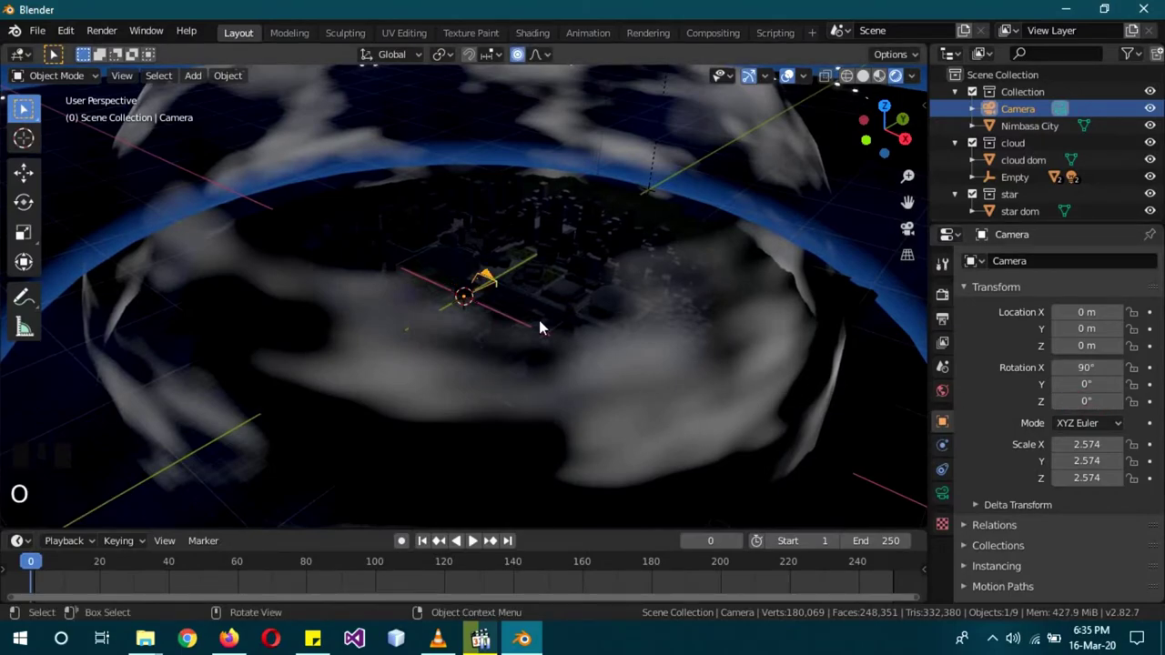
Step: View through the camera and tilt it up toward the dome to about 106° X rotation
key("o")
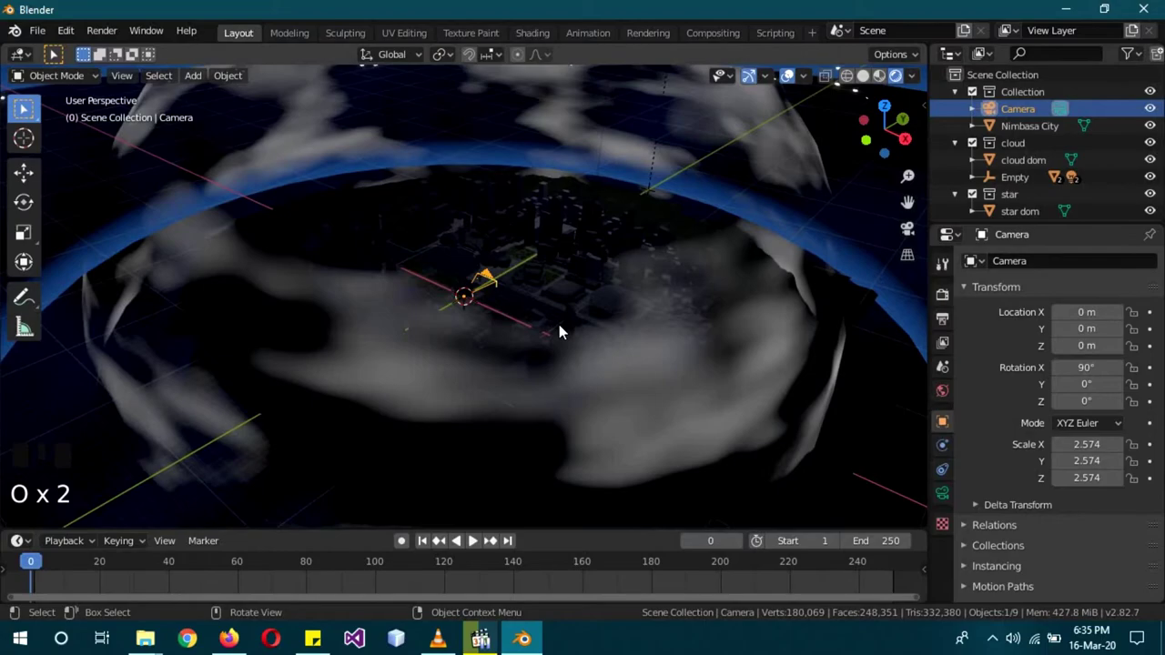
key("KP_0")
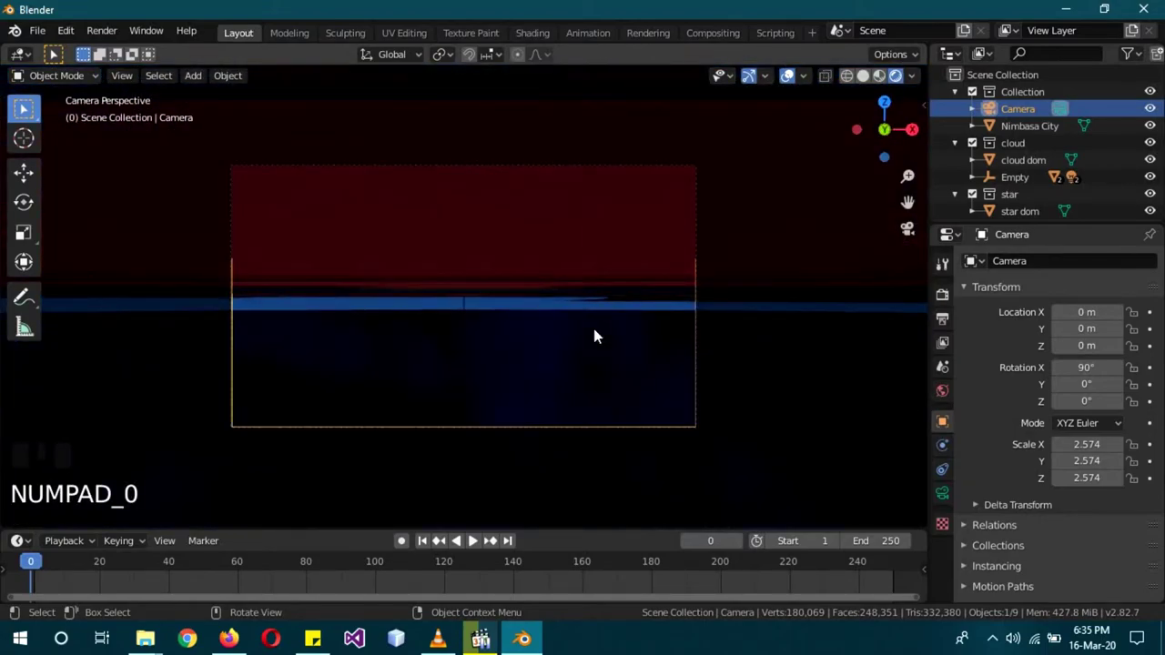
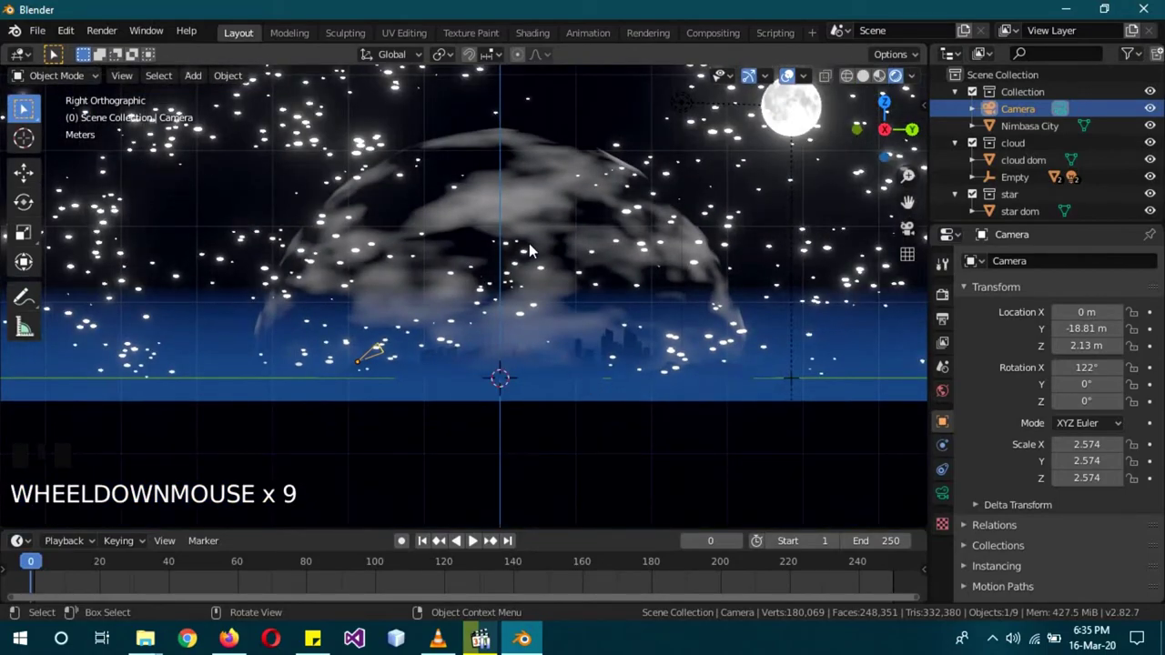
key("r")
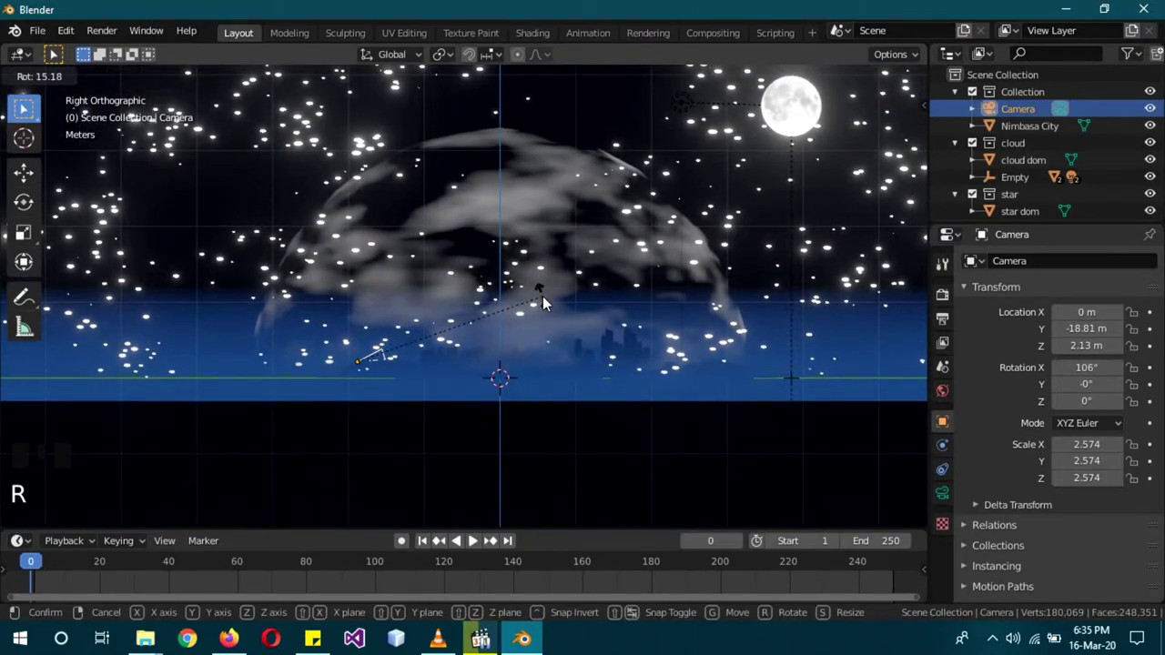
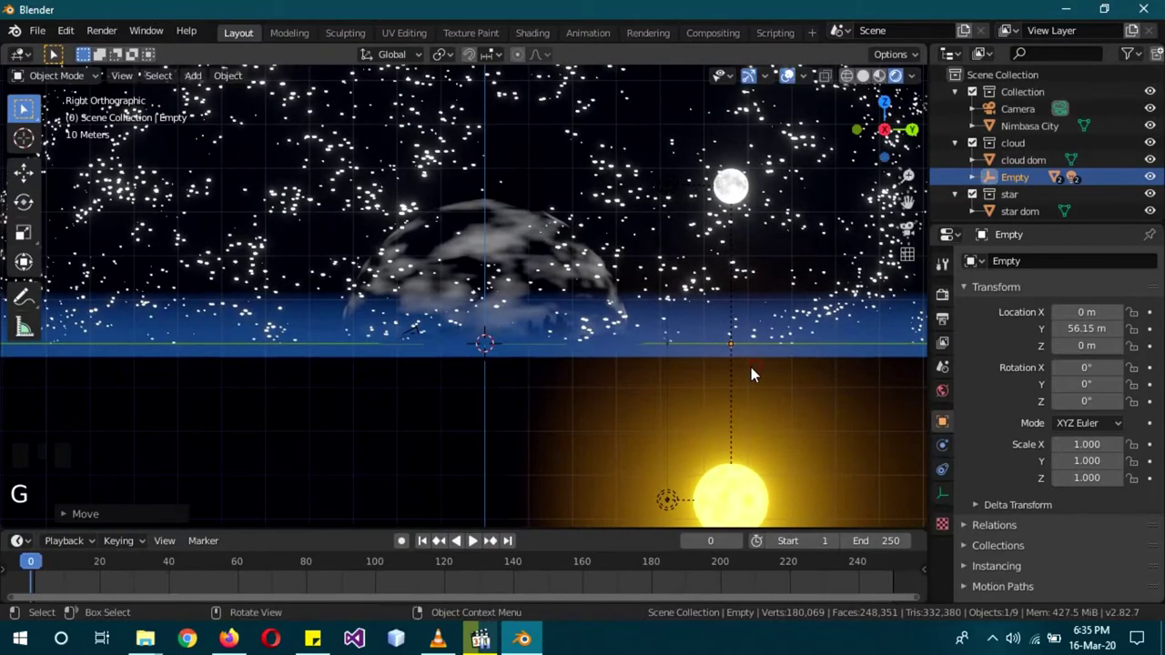
Step: Check the shot, then move the camera forward along Y to about -9.54 m
key("KP_0")
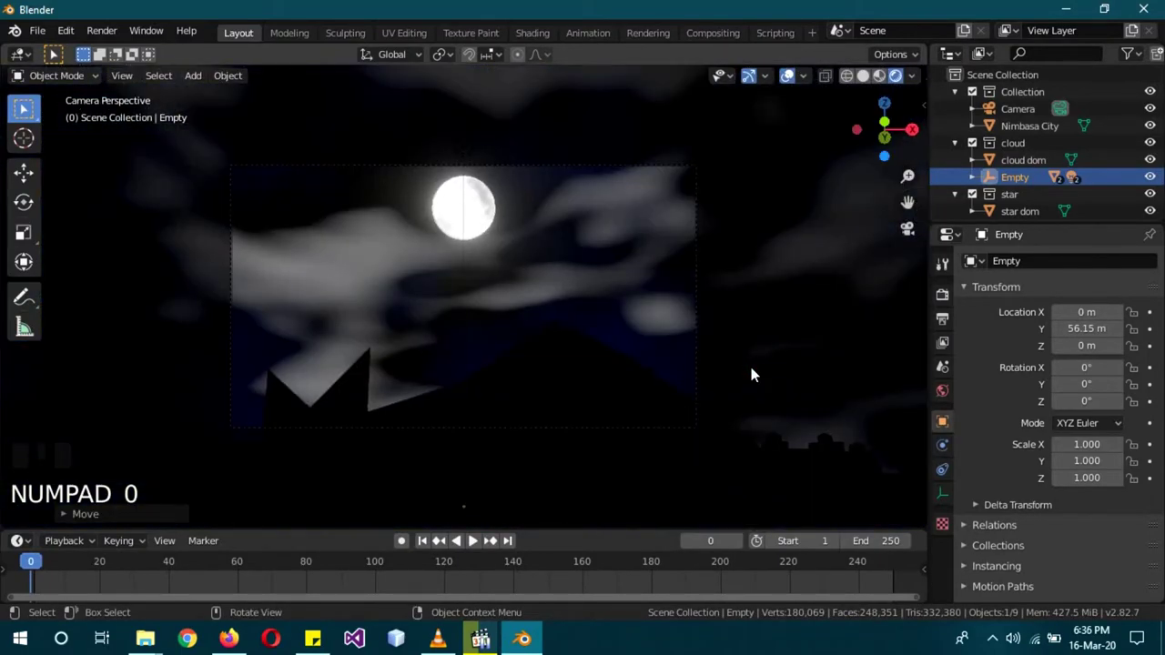
key("KP_0")
left_click_drag(744, 406, 824, 267)
left_click(824, 266)
key("g")
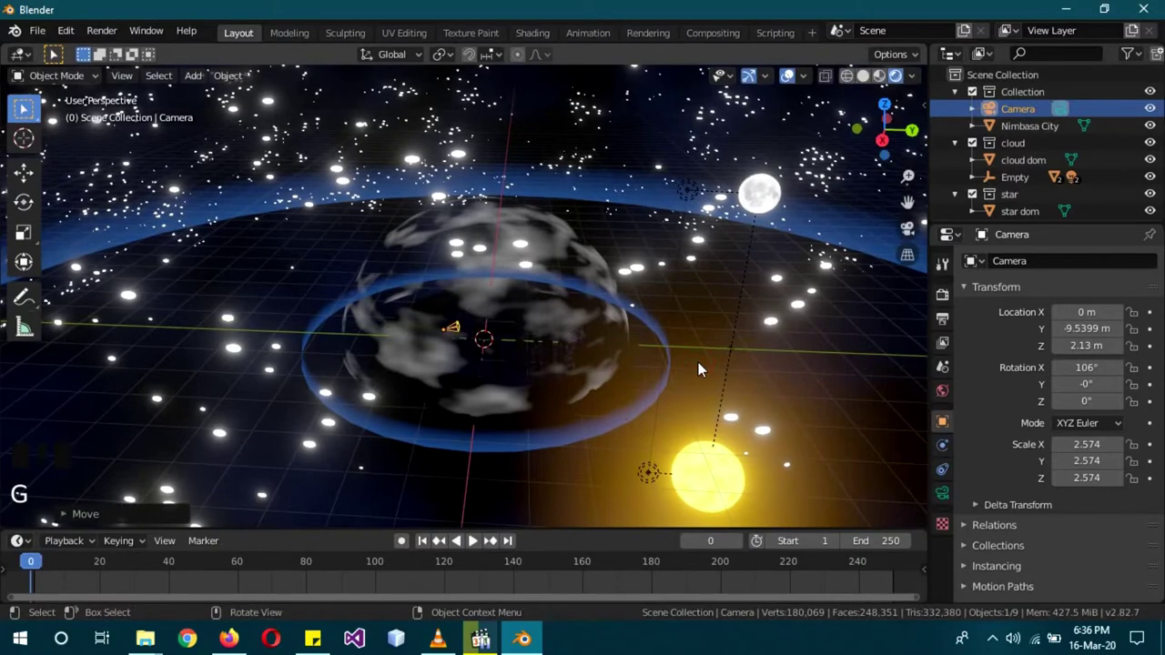
Step: Check the camera shot and pull the camera back to Y -22.09 m
key("KP_0")
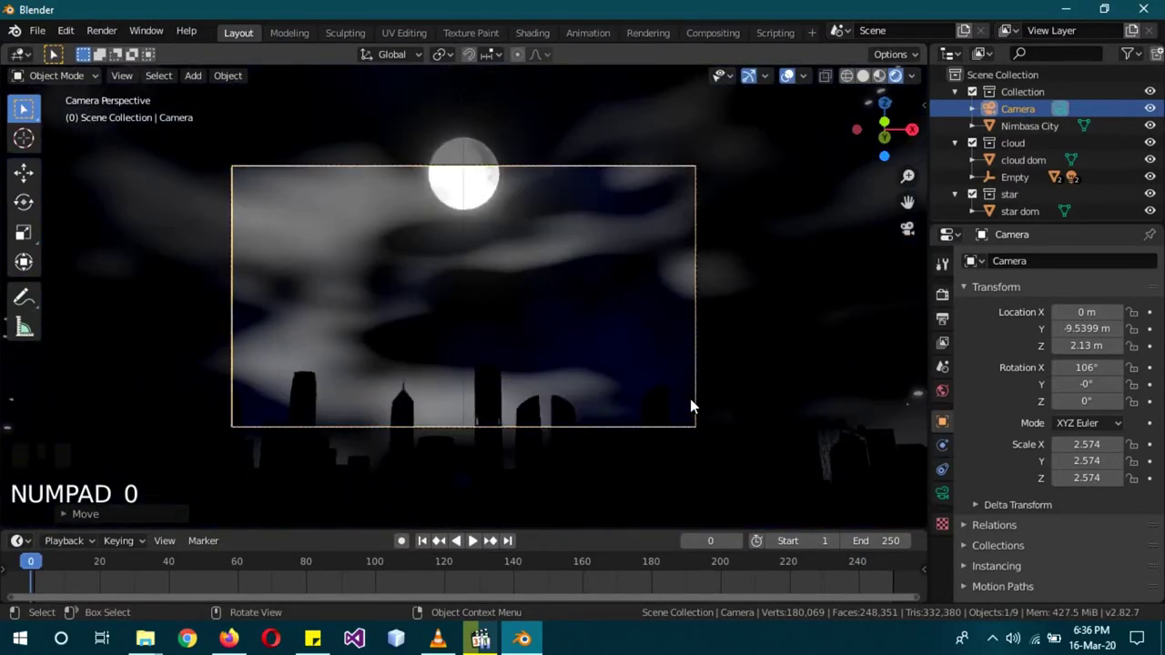
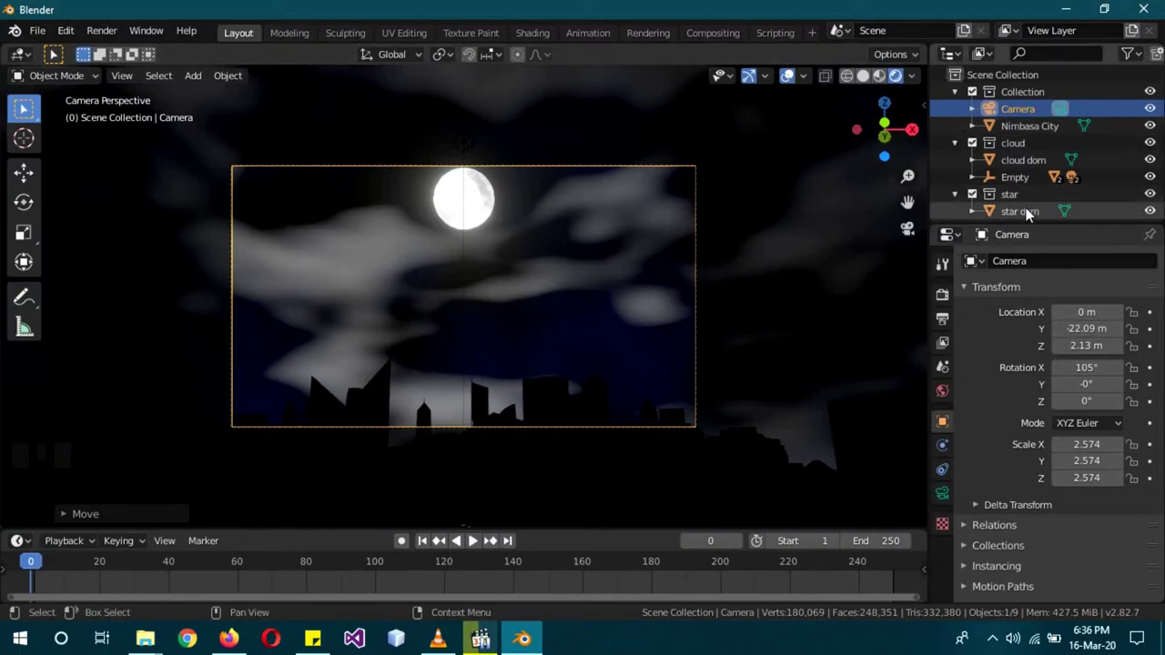
left_click(932, 229)
left_click_drag(683, 297, 649, 303)
scroll("down", 3)
scroll("down", 3)
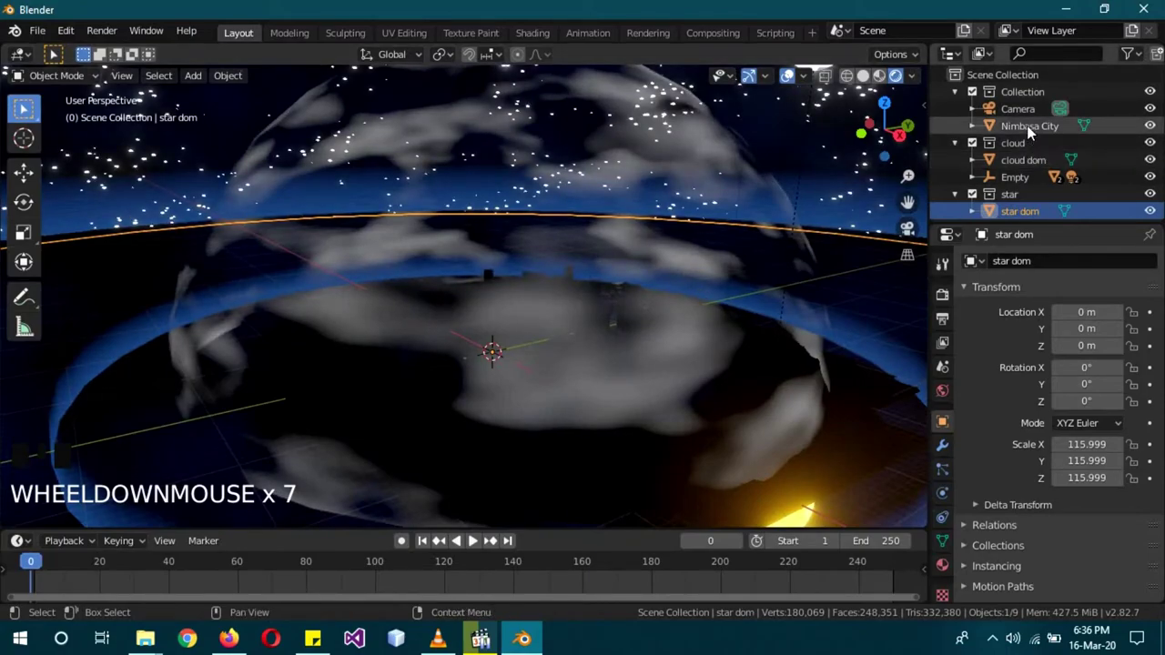
left_click(1034, 129)
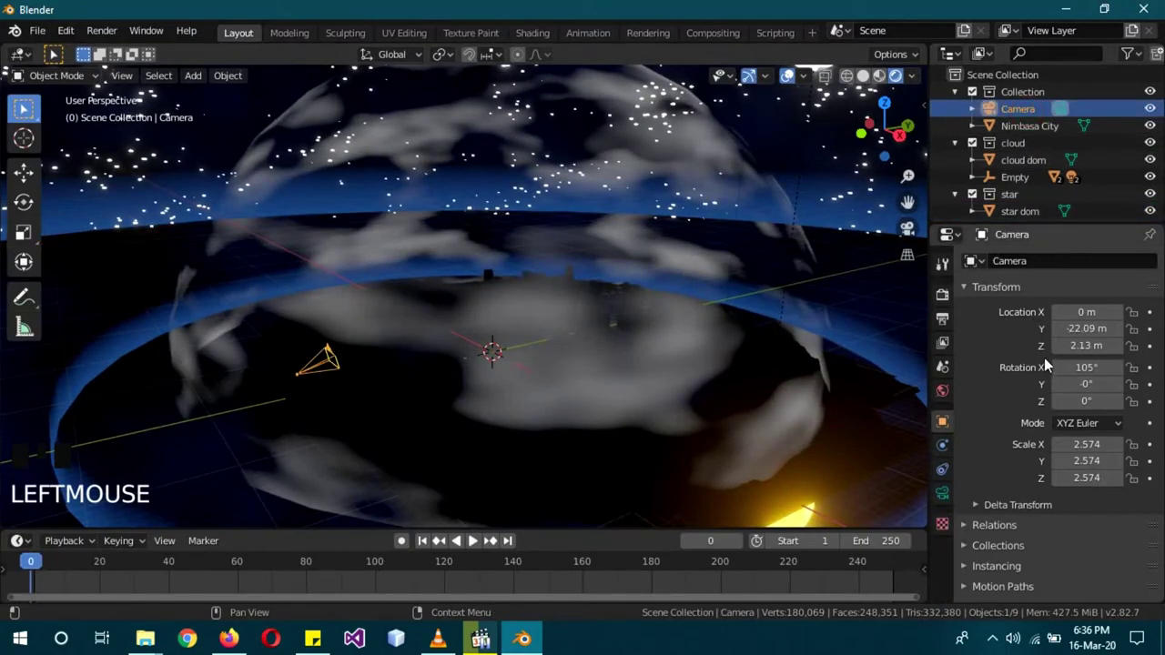
scroll("down", 3)
Step: Scale the star dome down to about 88 so stars fill the camera view
left_click(633, 302)
key("s")
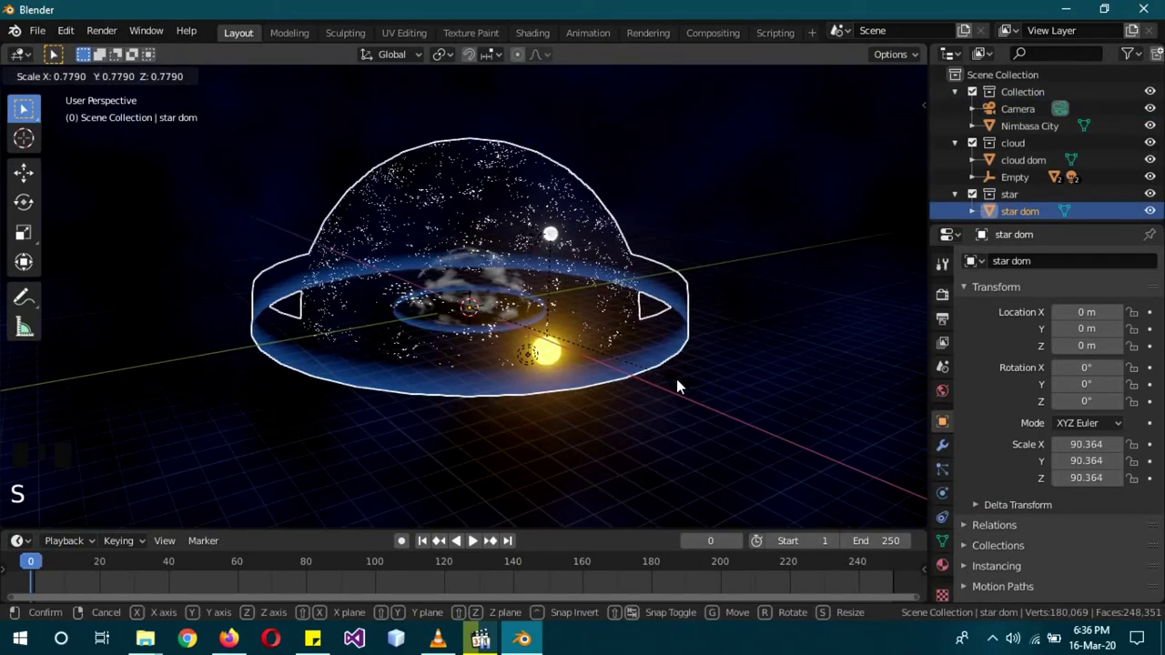
key("KP_0")
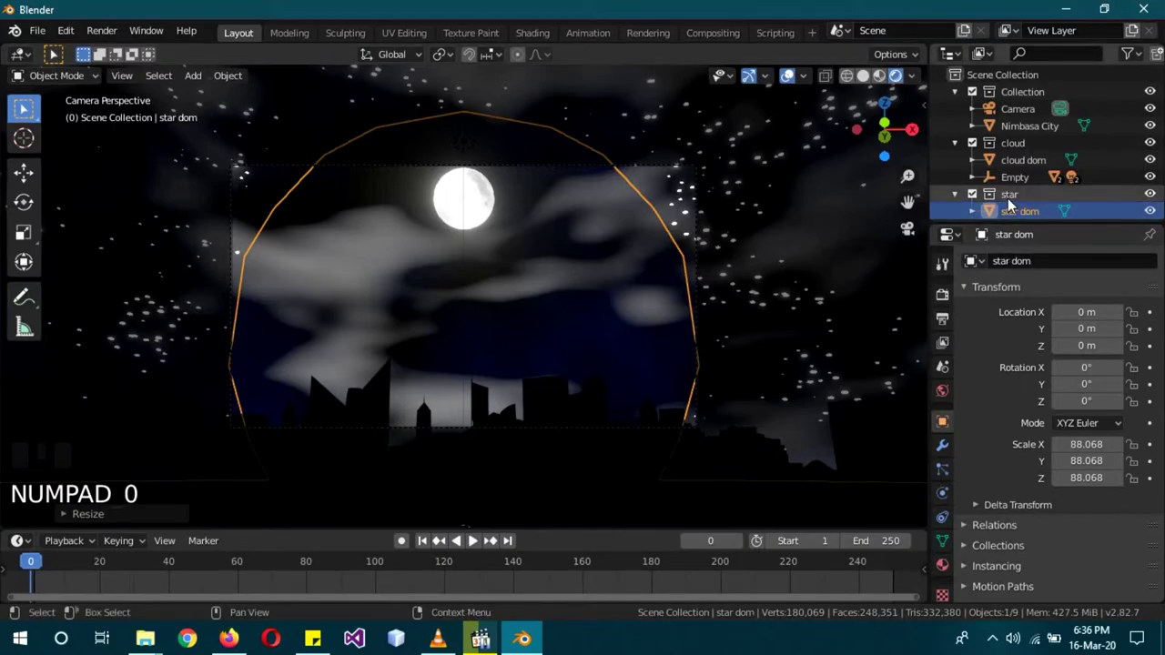
Step: Key the moon-and-sun Empty's Y rotation from 0° at frame 0 to 180° at frame 120 and scrub the result
left_click(1015, 117)
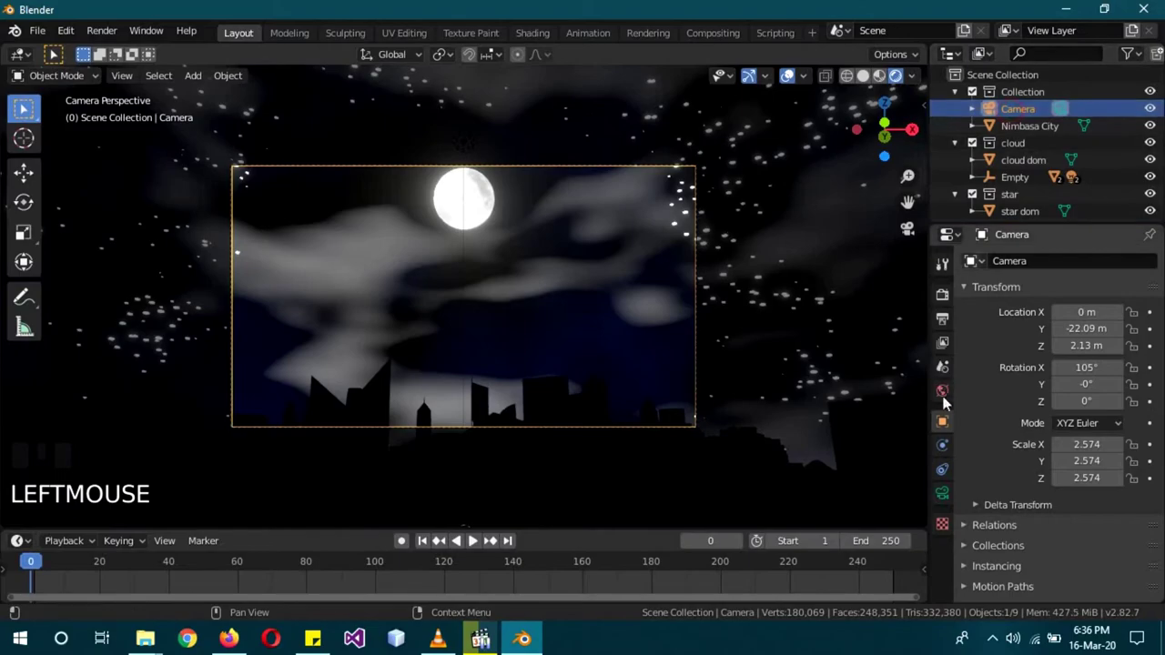
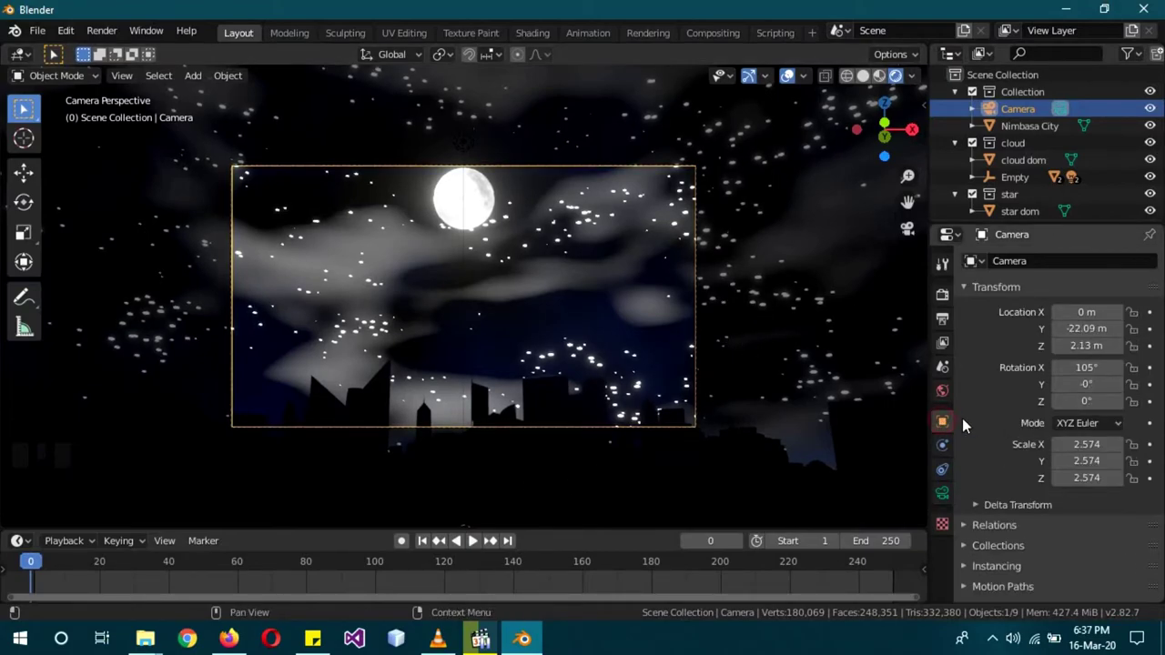
left_click(1015, 180)
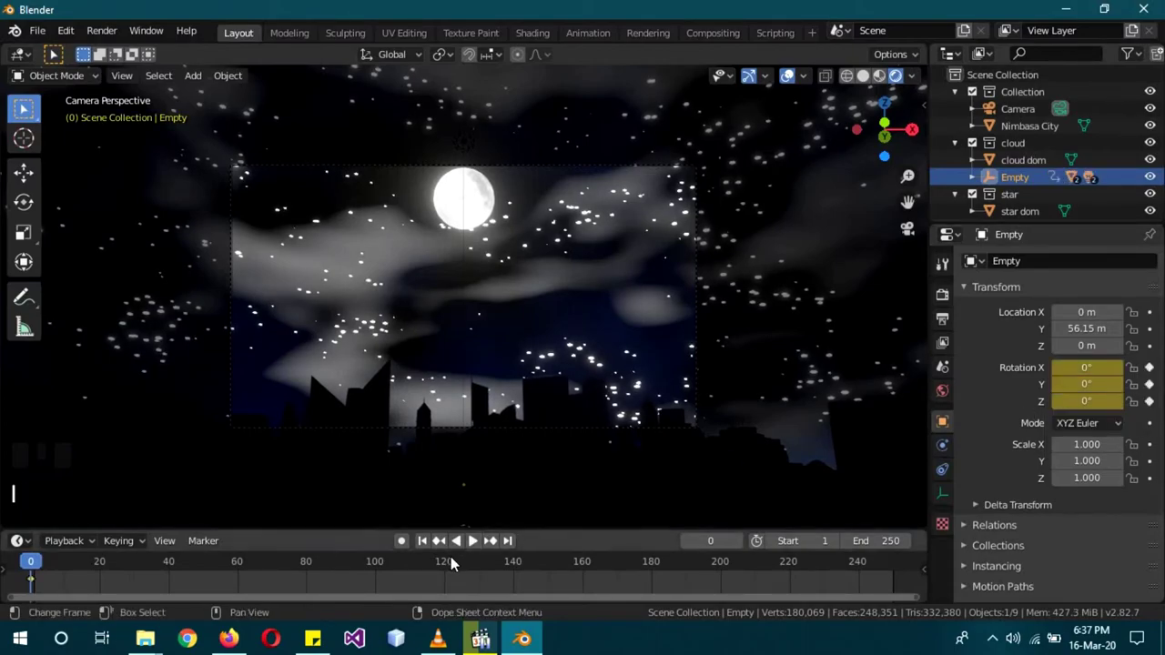
left_click(453, 566)
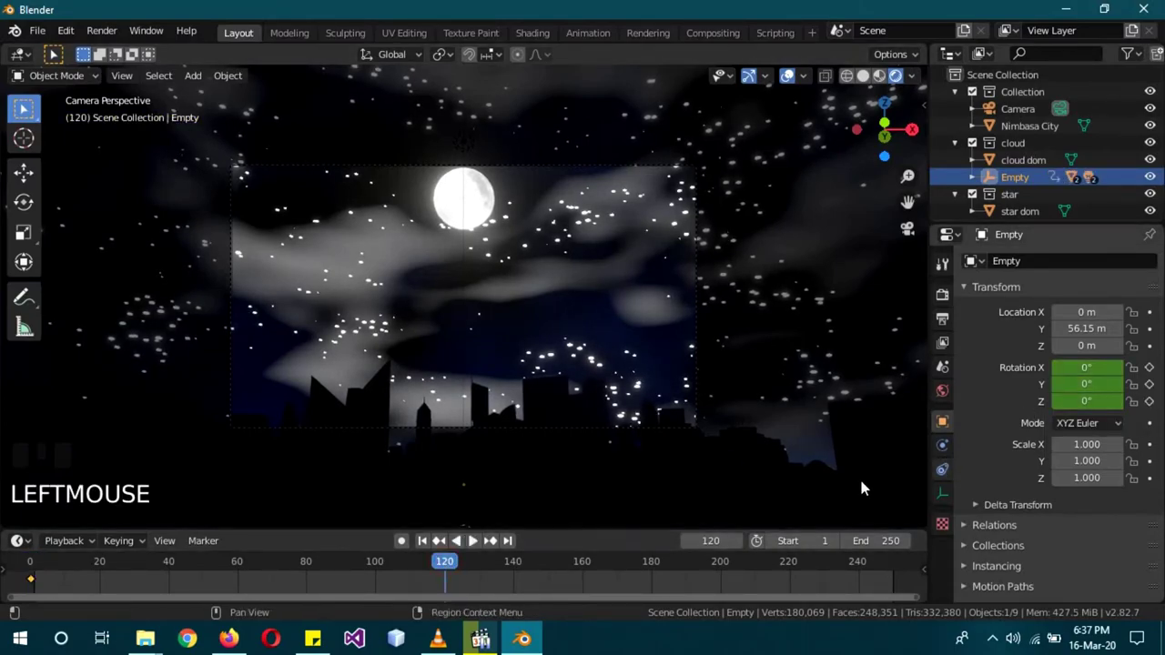
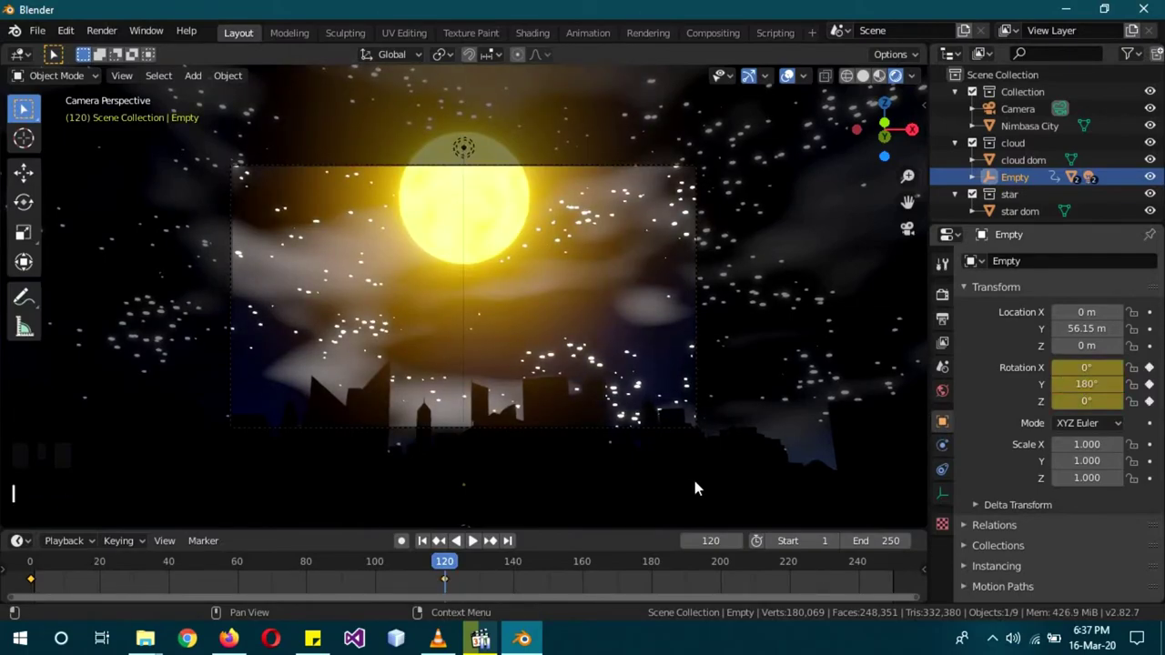
left_click_drag(417, 571, 477, 547)
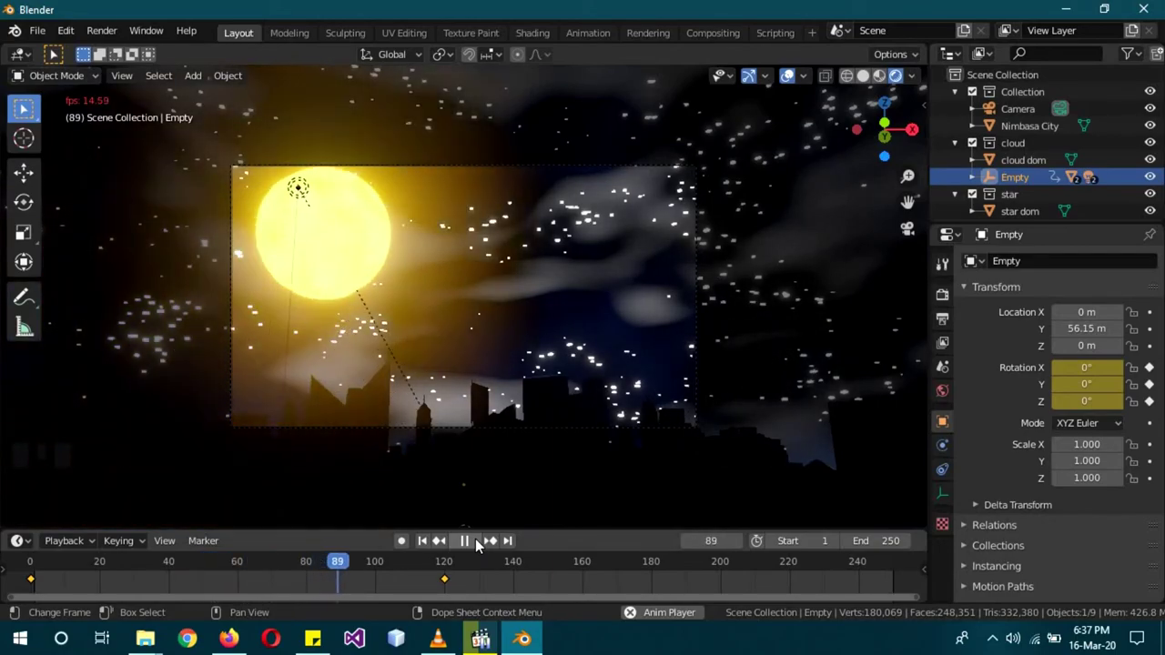
left_click_drag(478, 547, 525, 548)
left_click_drag(314, 569, 1034, 166)
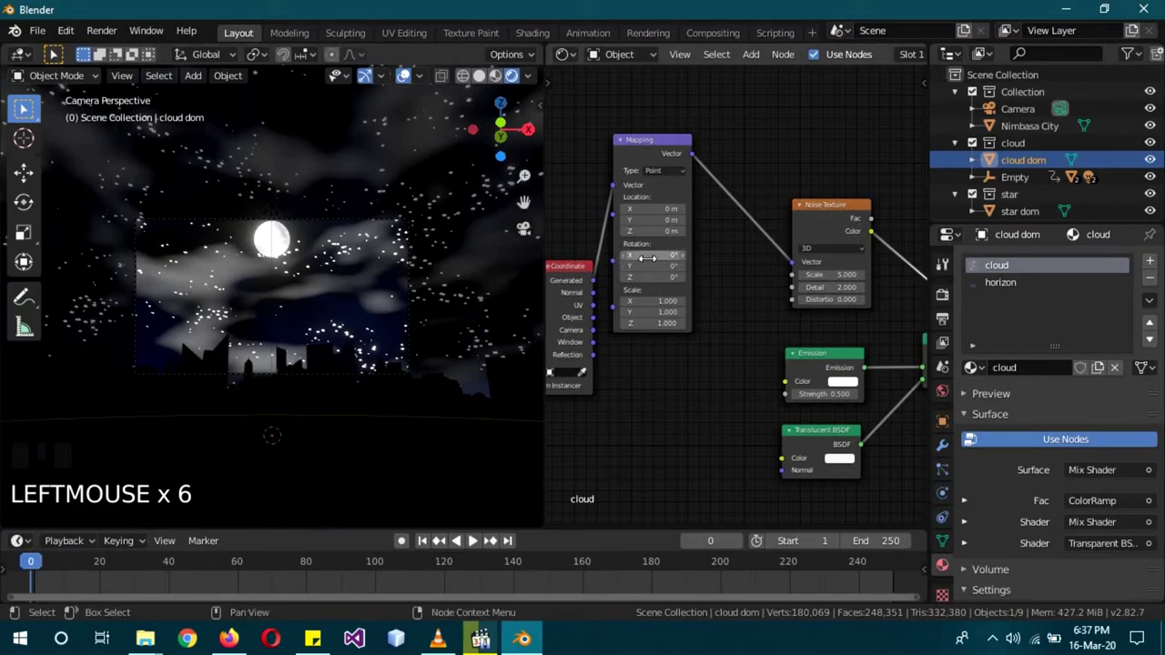
Step: Key the cloud Mapping node at frame 0, then key Location 1.1 m / -1.7 m and Y rotation 13.1° at frame 120
key("i")
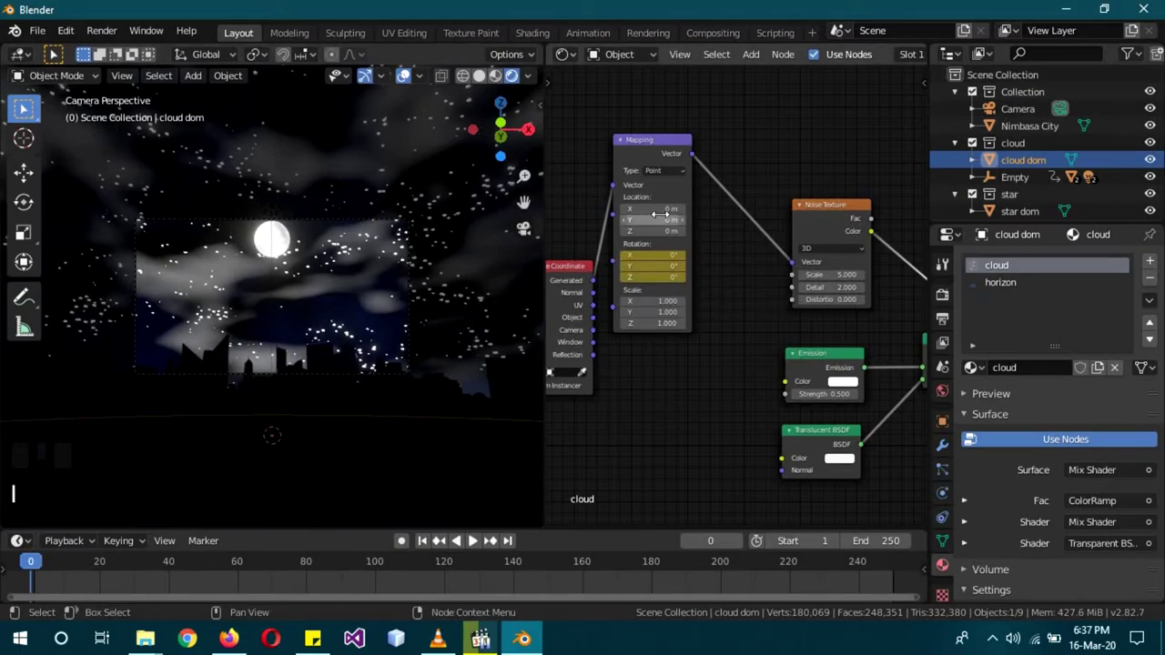
key("i")
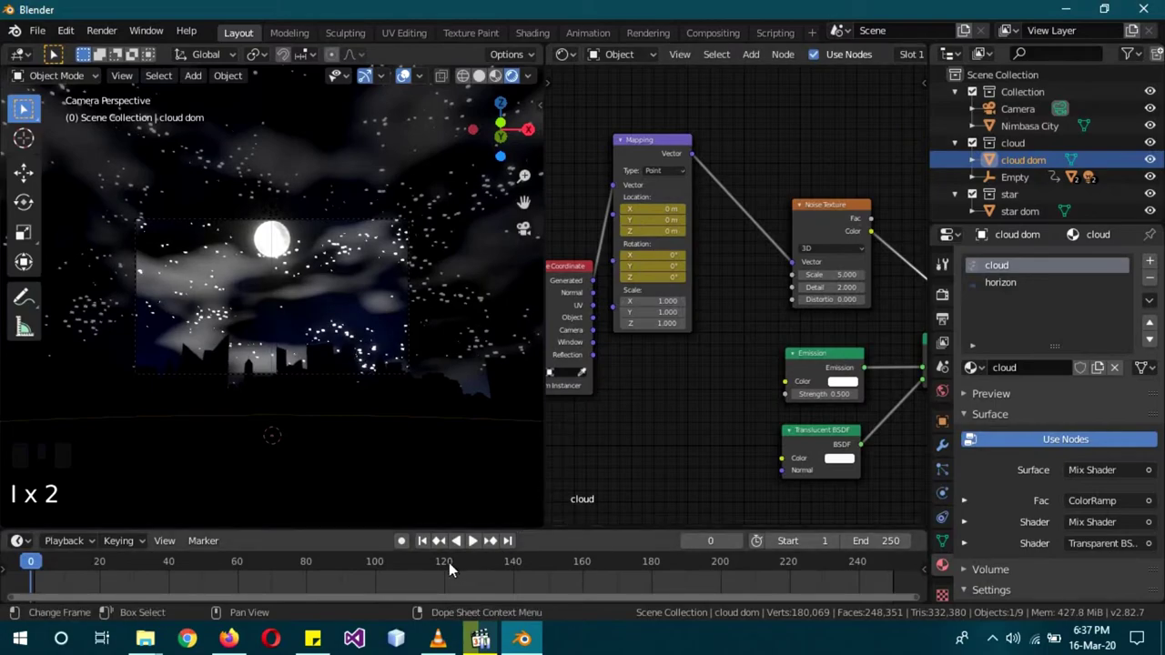
left_click_drag(451, 566, 550, 447)
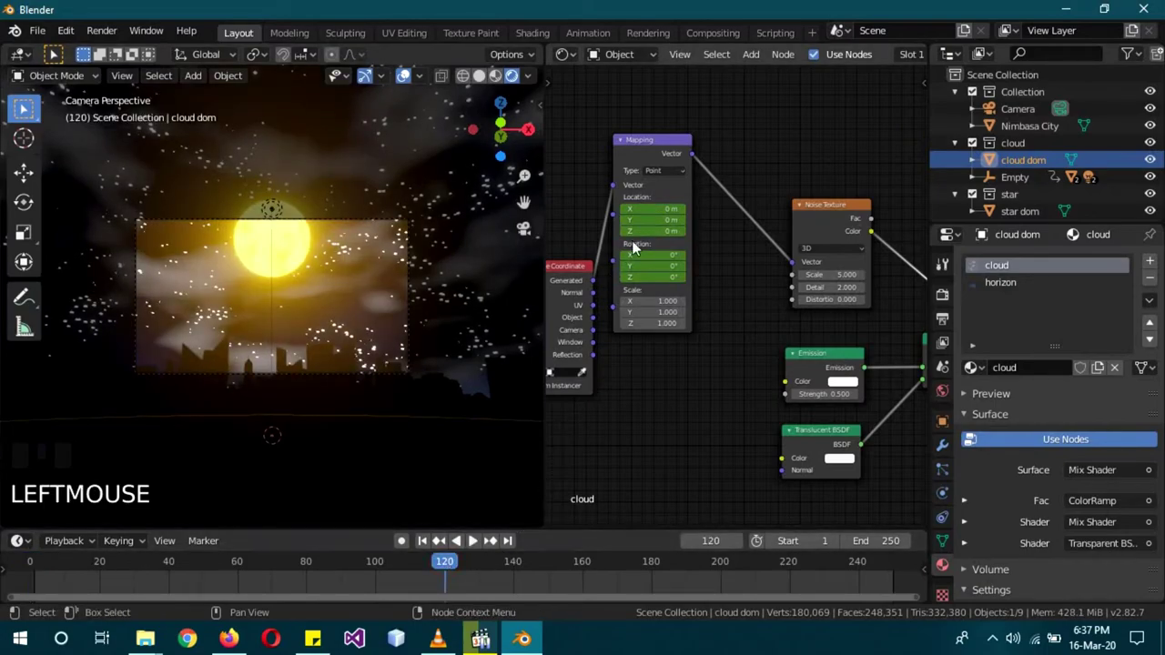
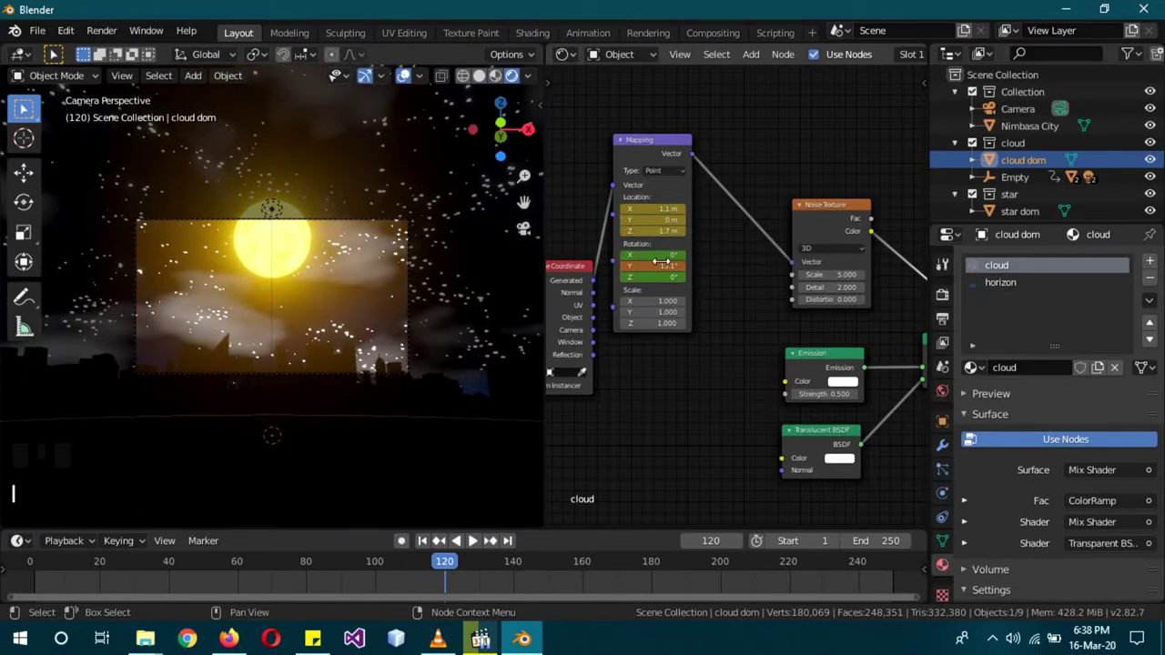
key("i")
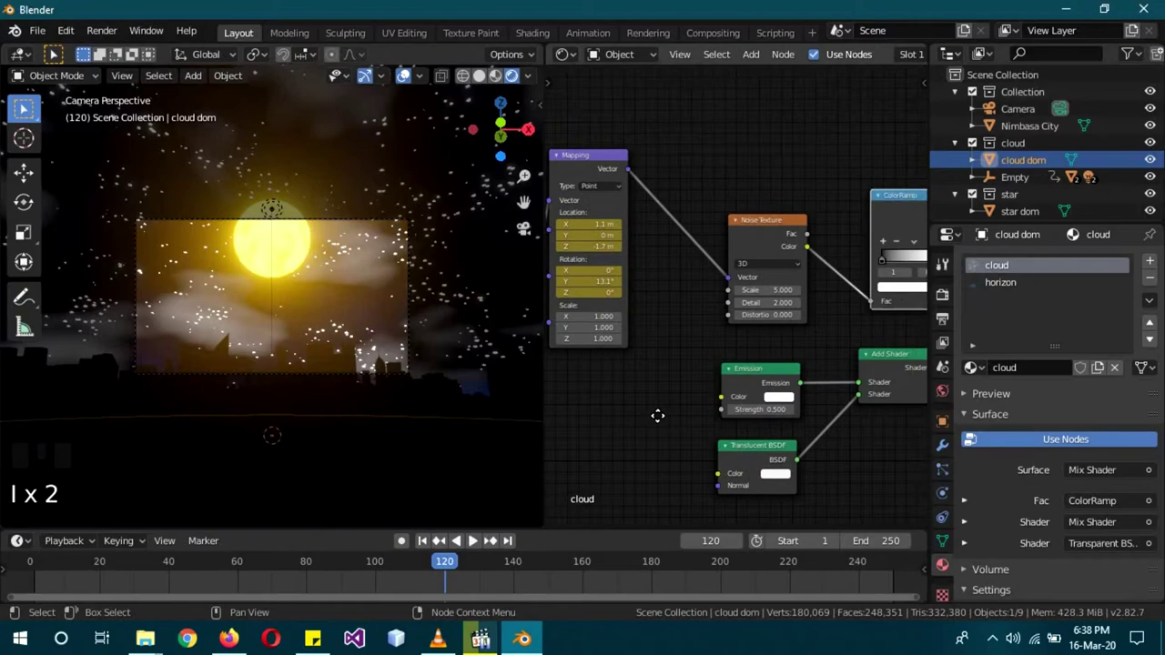
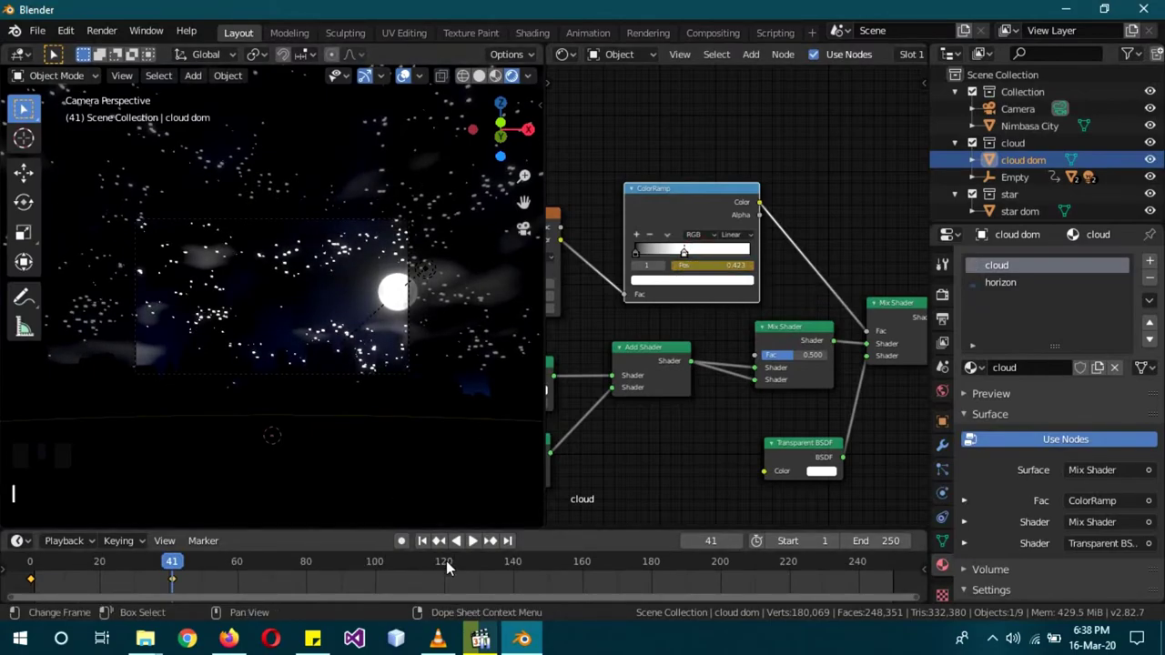
Step: Move the cloud ColorRamp's right stop to about 0.55 and keyframe its position
left_click(451, 564)
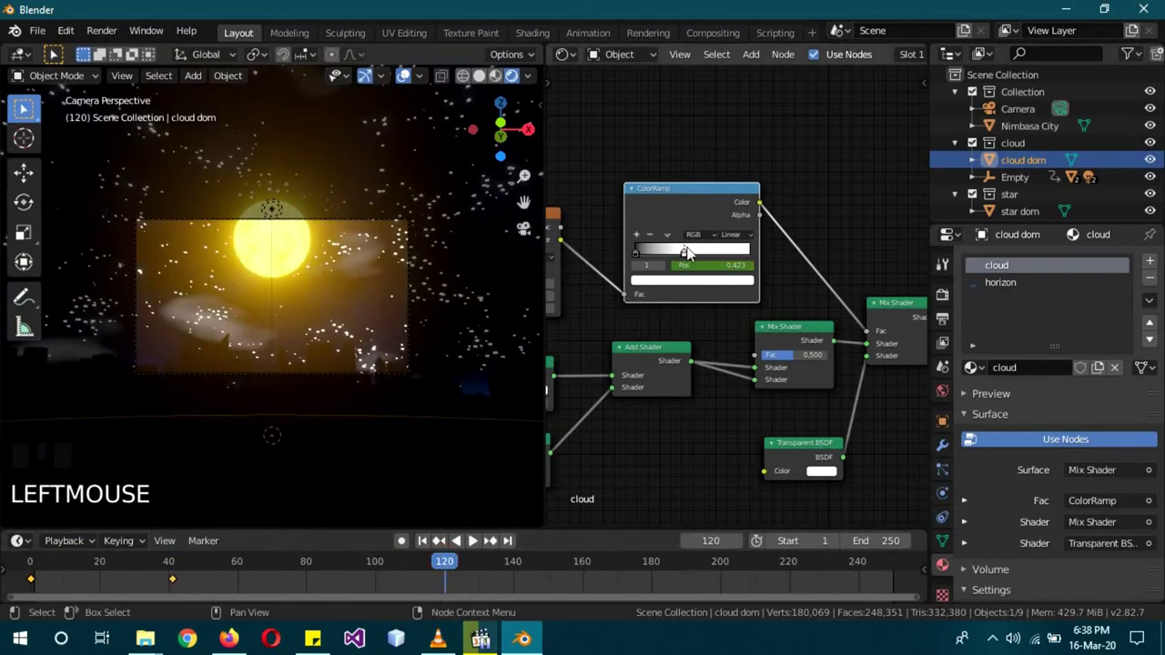
left_click(696, 260)
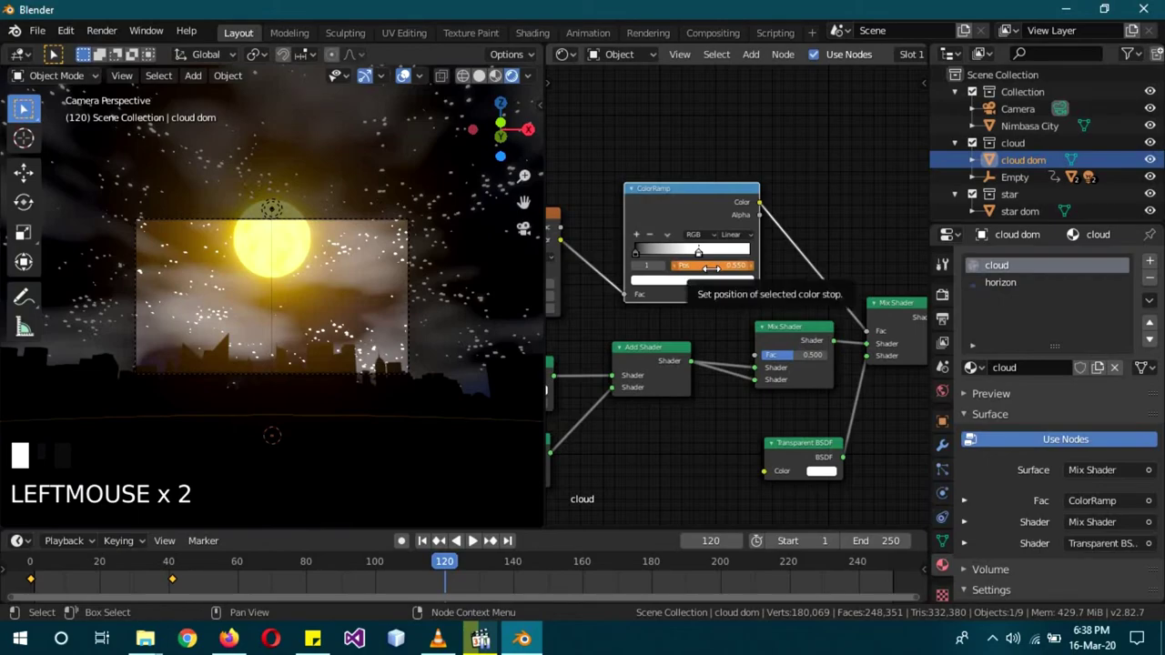
left_click_drag(432, 568, 97, 582)
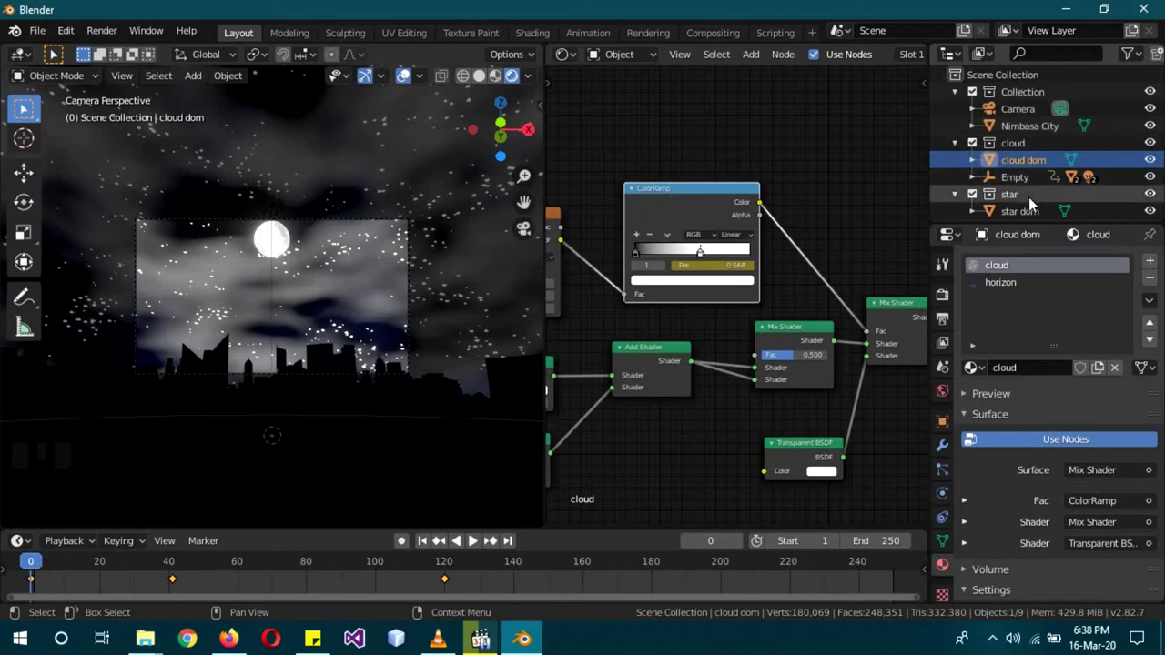
Step: Select the star dome's star material and key its ColorRamp stop at 1.000, then preview the stars
left_click(1031, 217)
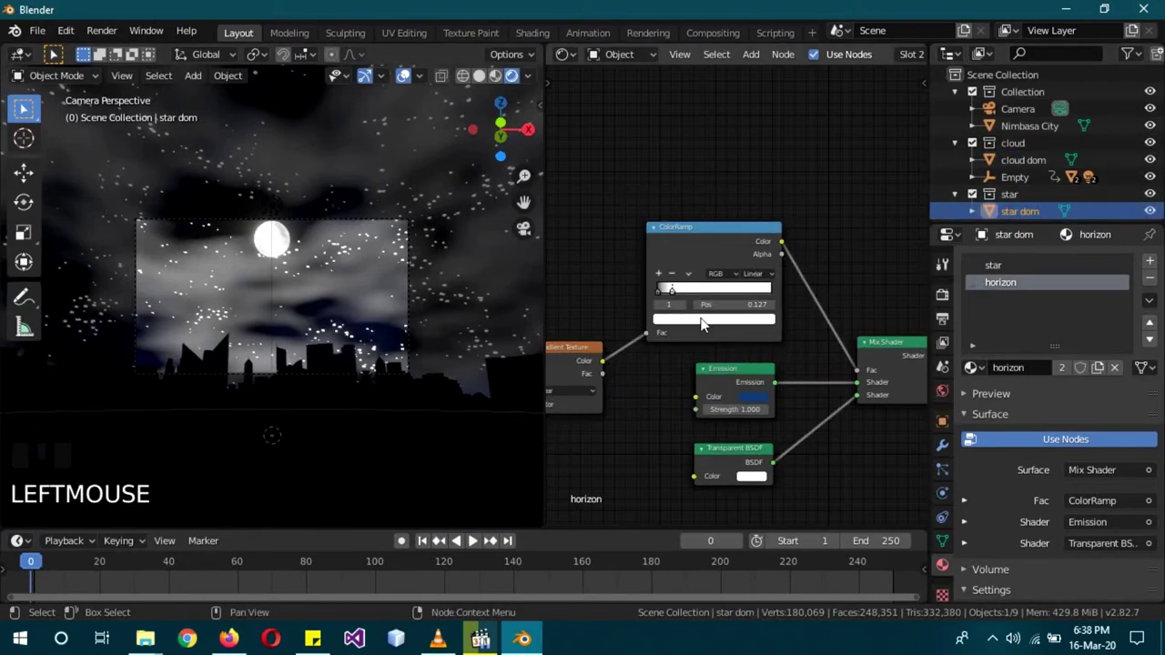
left_click_drag(691, 295, 674, 301)
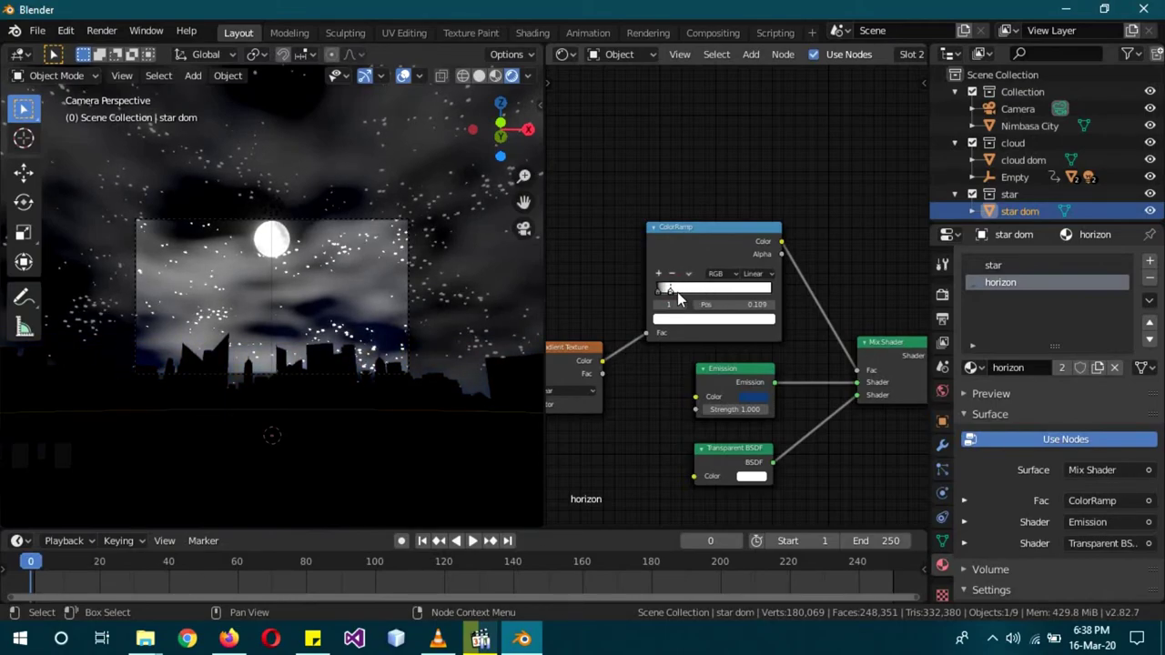
left_click(1015, 270)
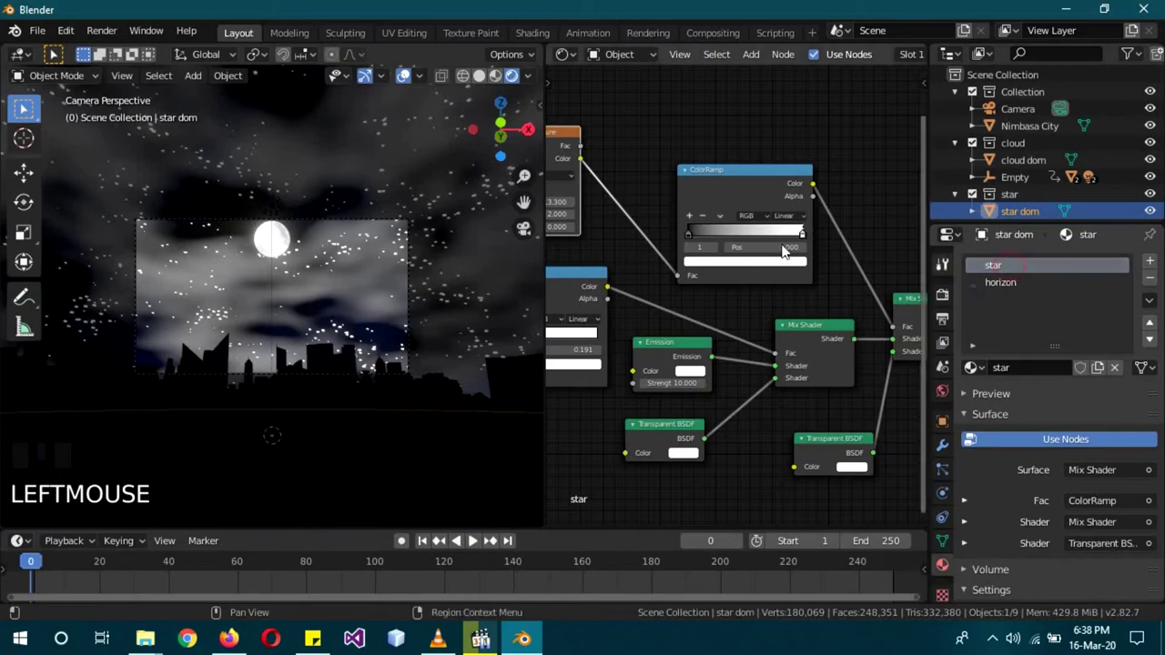
left_click_drag(798, 238, 835, 237)
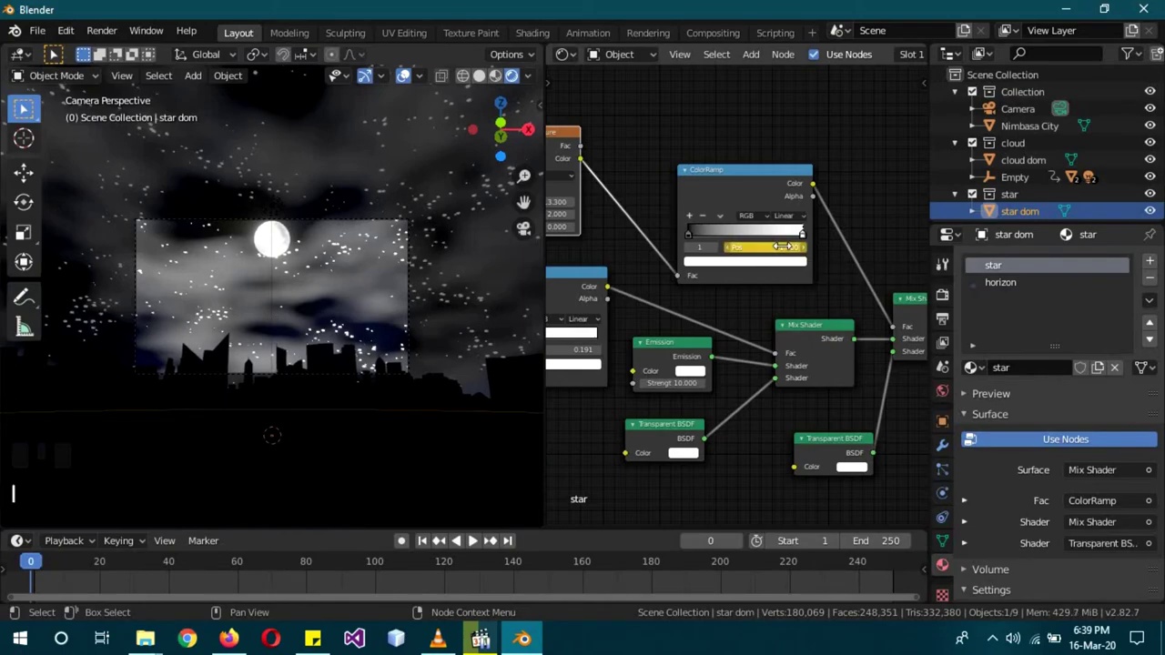
left_click_drag(345, 567, 319, 569)
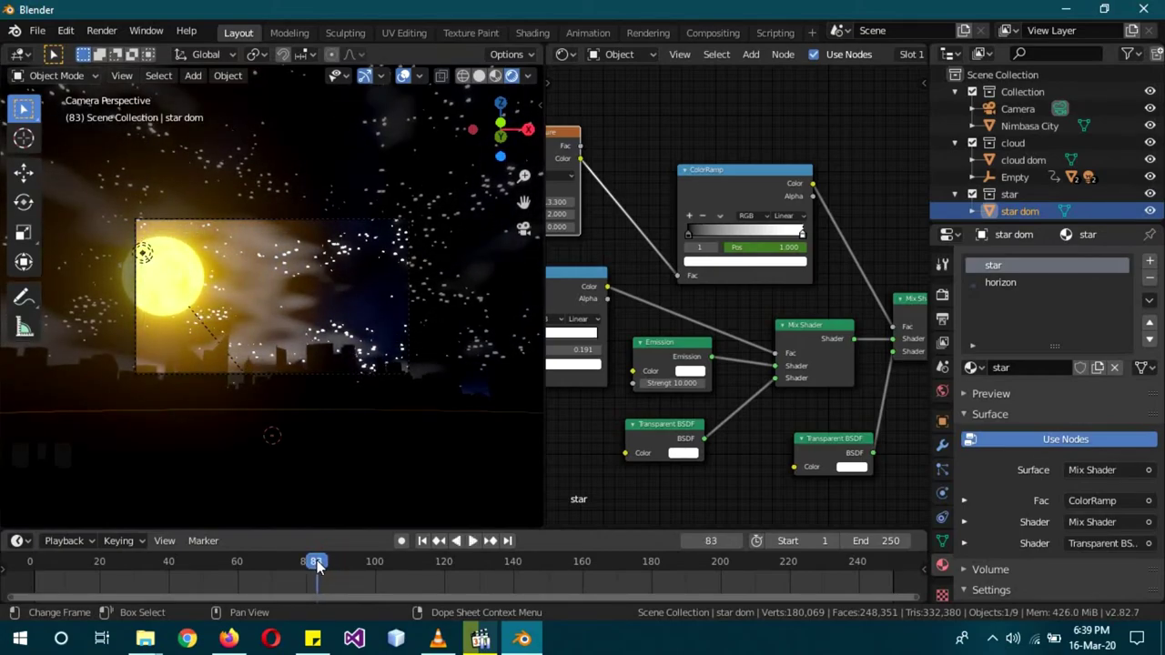
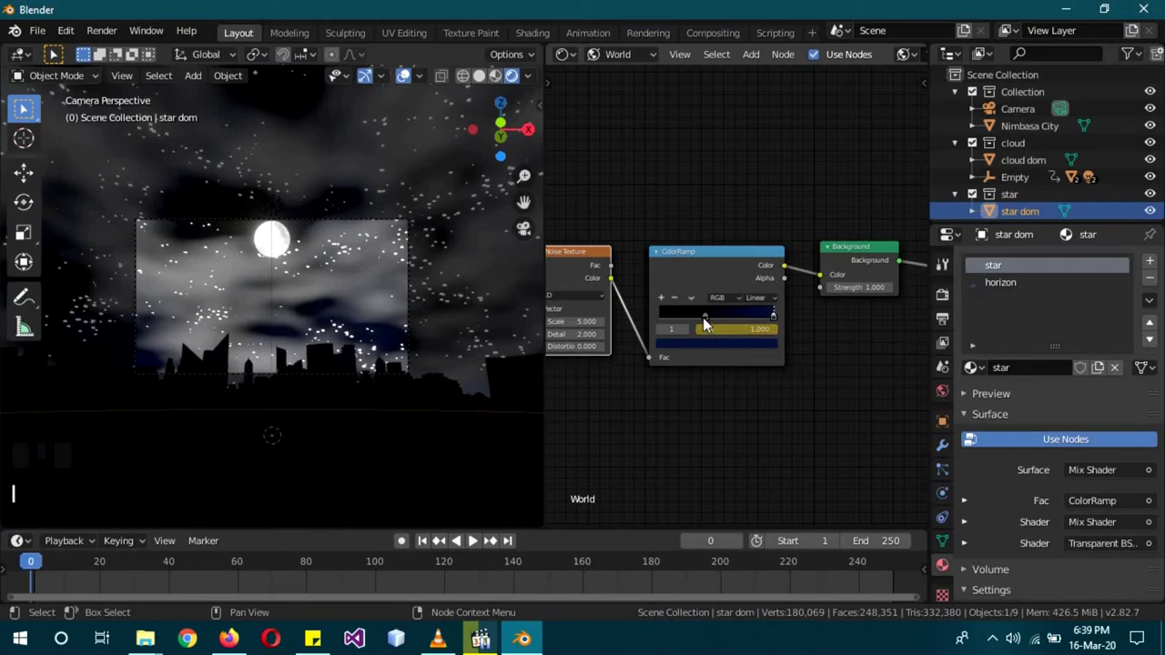
Step: Key both World ColorRamp stops' positions and dark night-blue colours at frame 0, with the dark stop at 0.395
left_click_drag(707, 320, 731, 342)
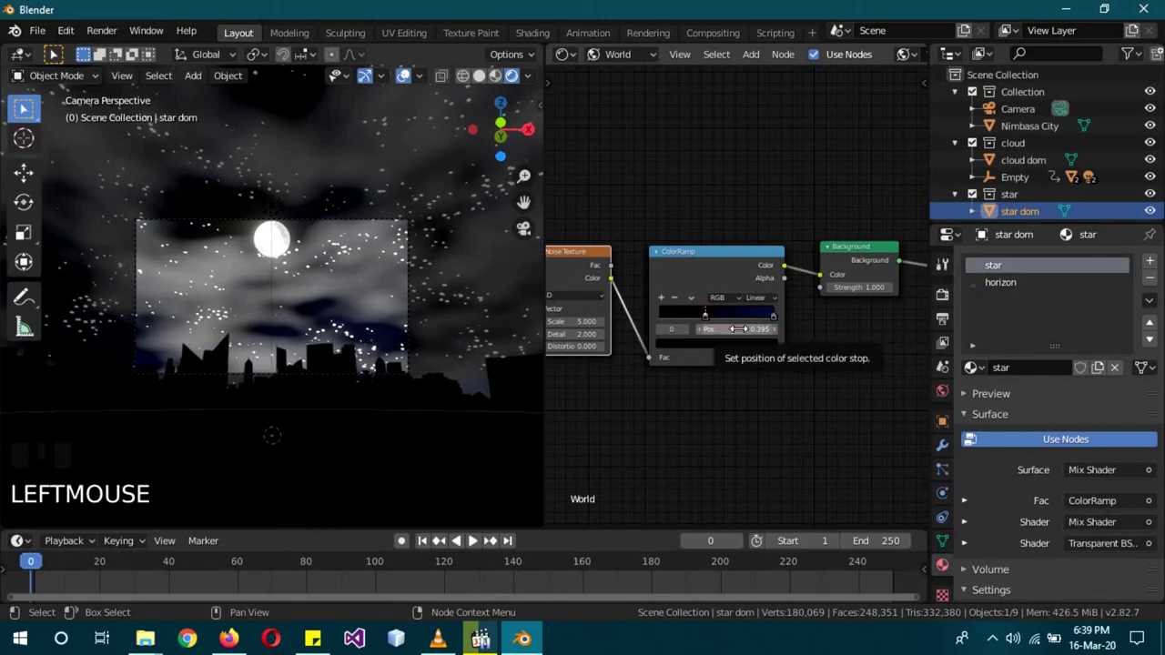
key("i")
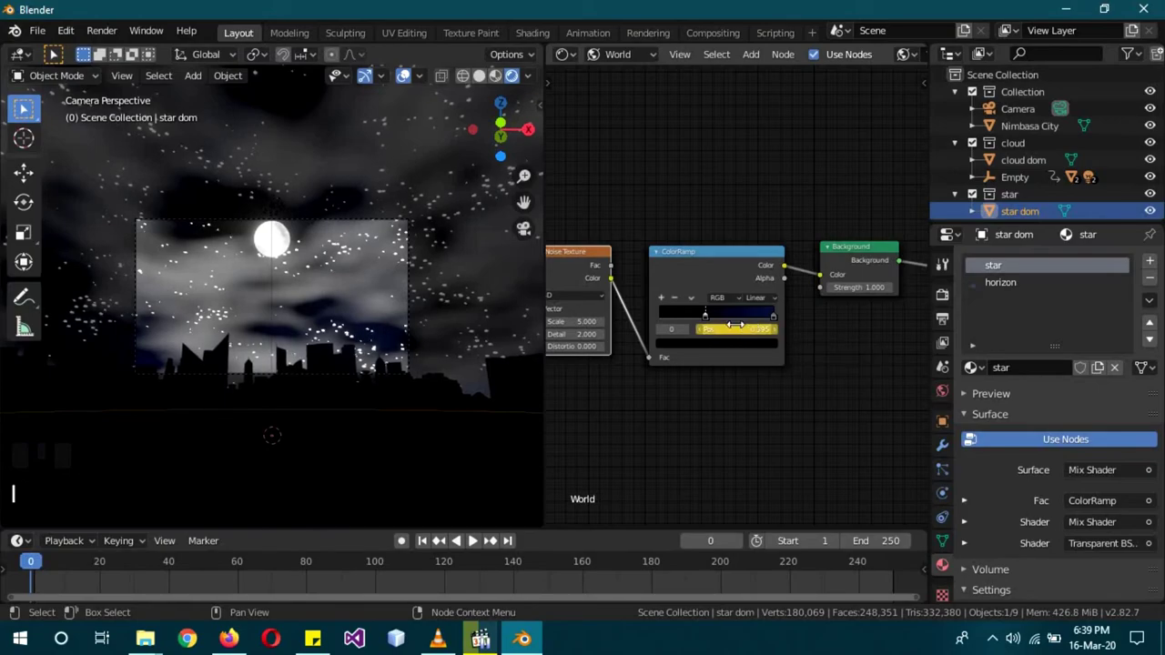
key("i")
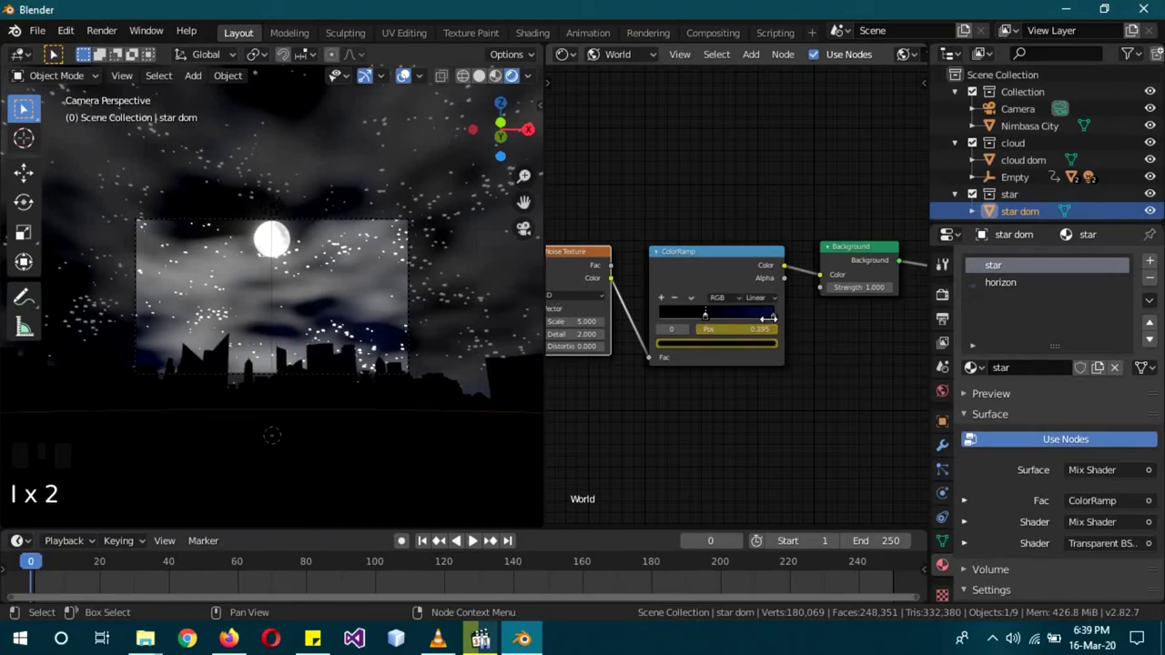
left_click_drag(776, 320, 759, 348)
key("i")
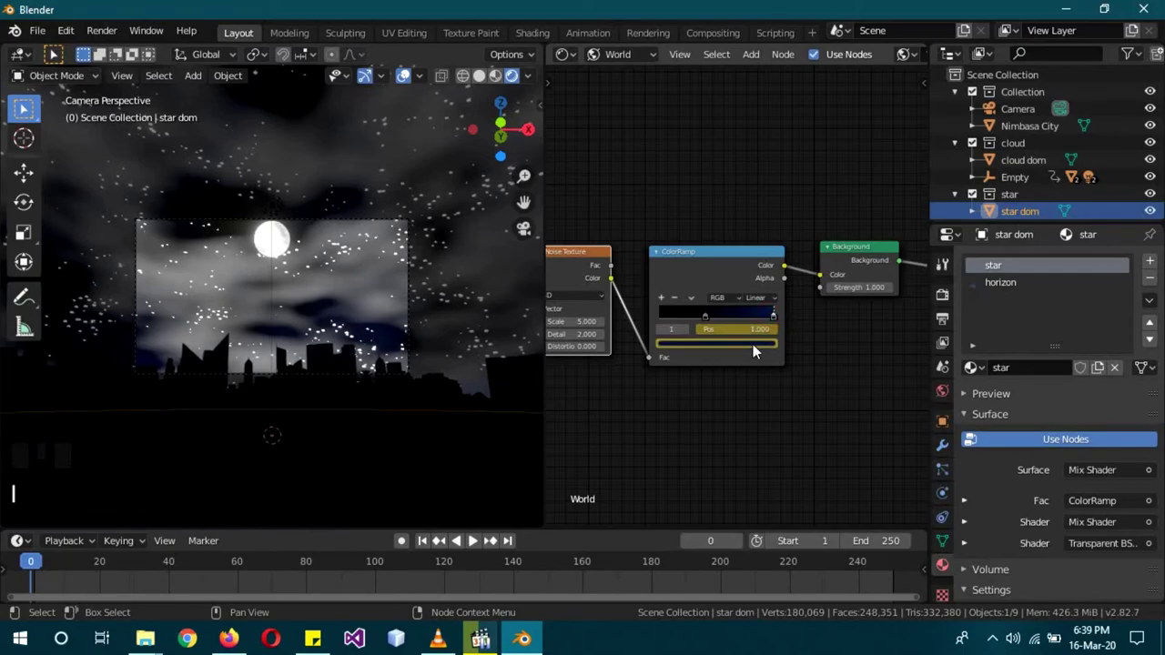
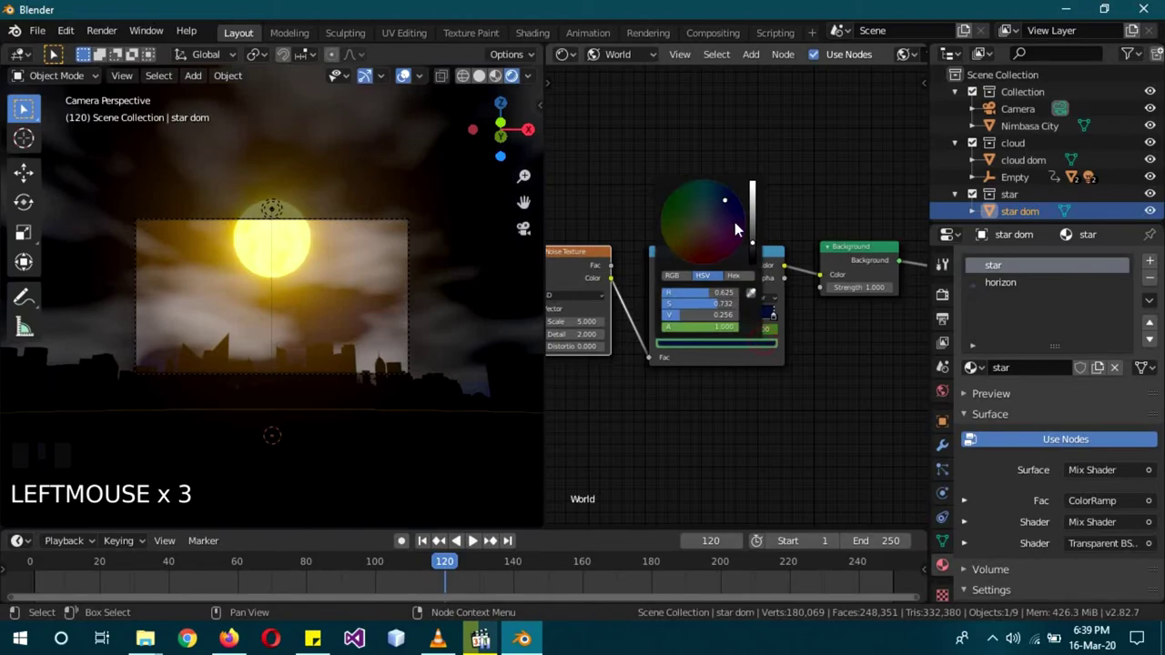
Step: At frame 120 set both sky stops to light daytime blues and key them, then return to frame 0
left_click(756, 217)
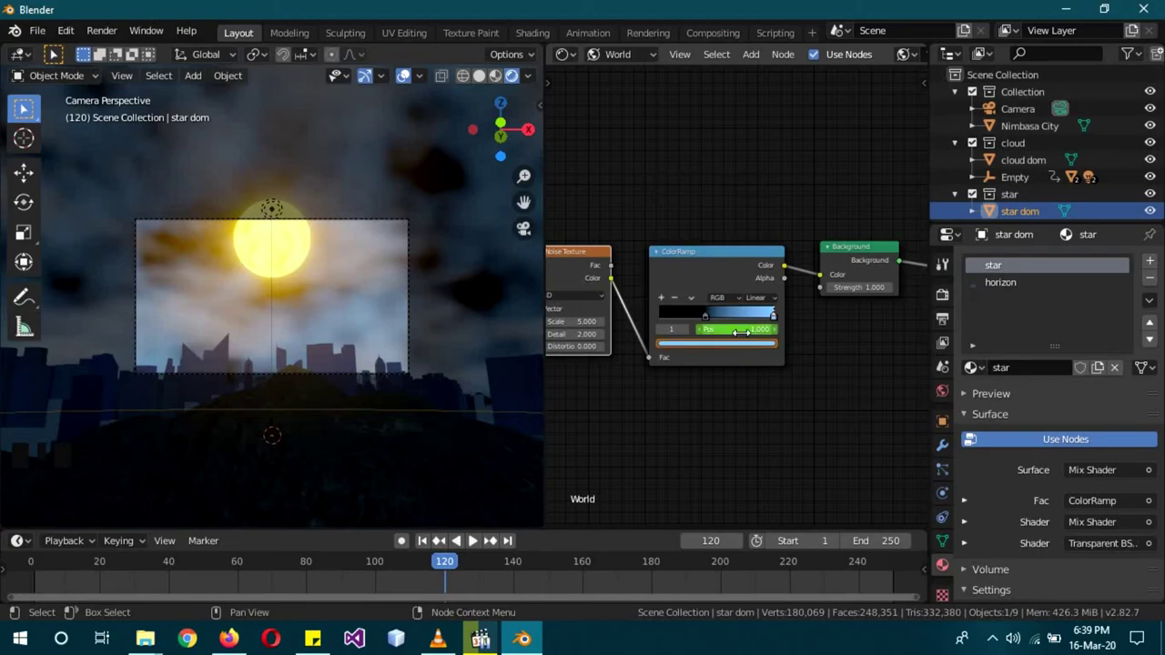
left_click(708, 326)
left_click(697, 320)
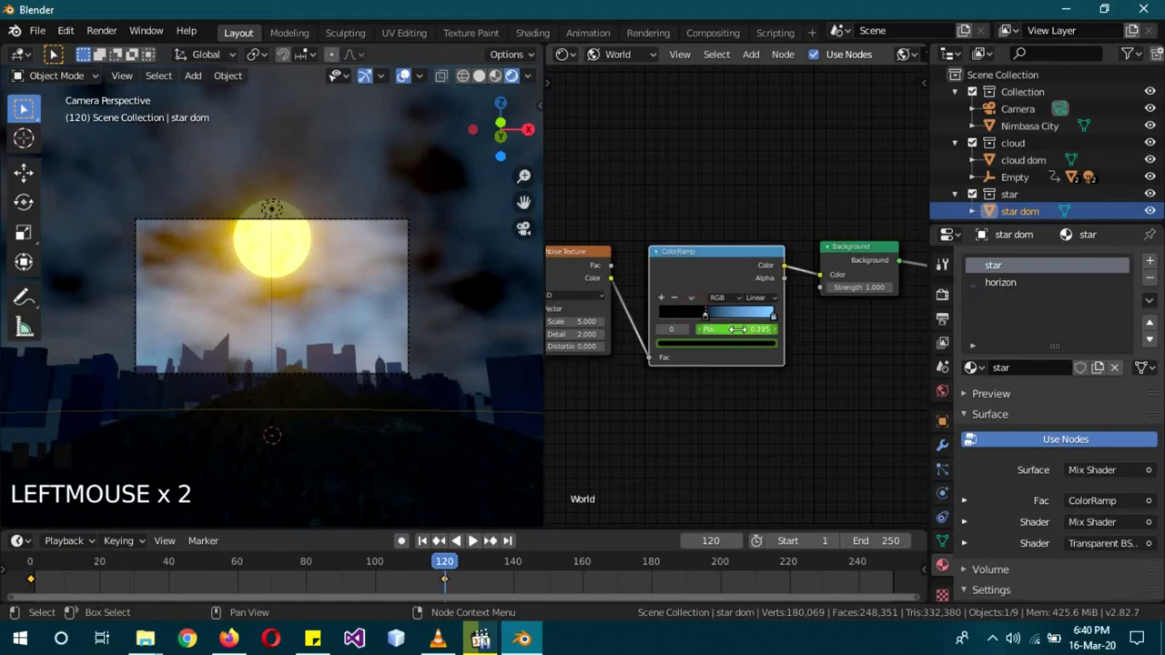
left_click(759, 244)
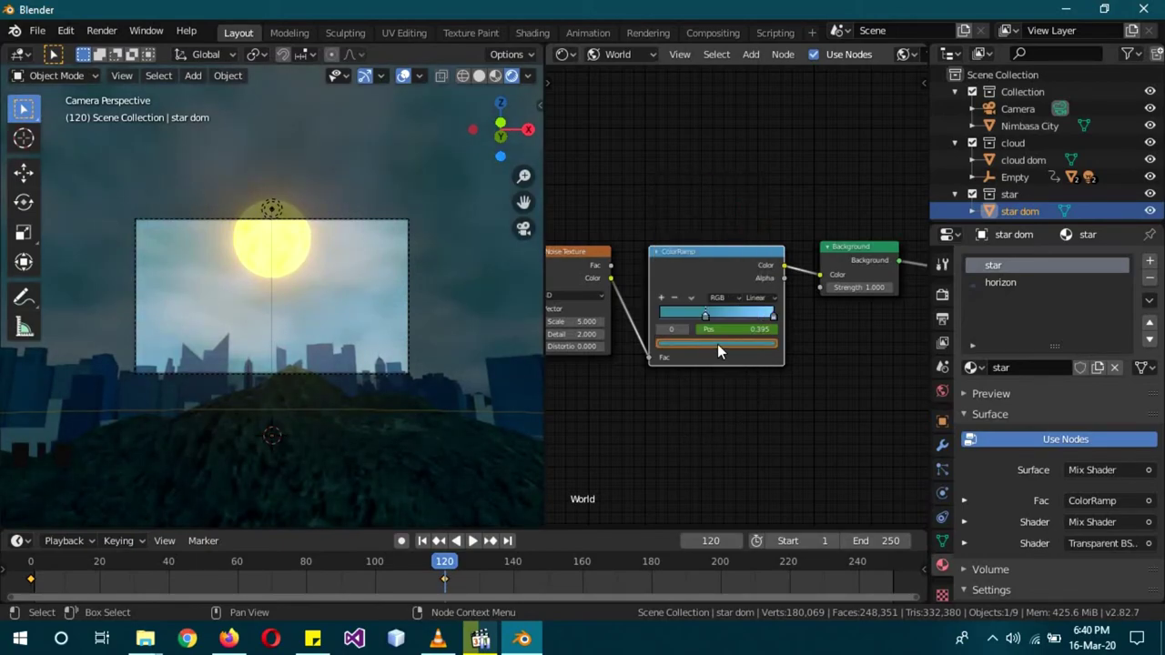
left_click_drag(426, 570, 922, 582)
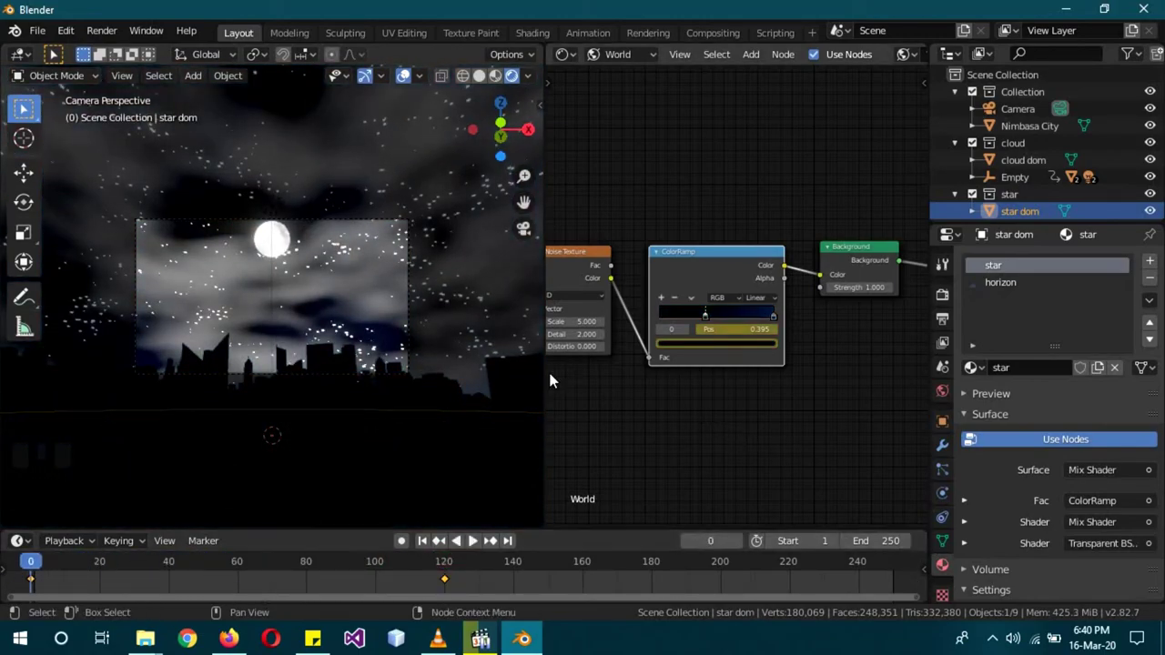
scroll("up", 3)
left_click_drag(267, 409, 269, 409)
scroll("down", 3)
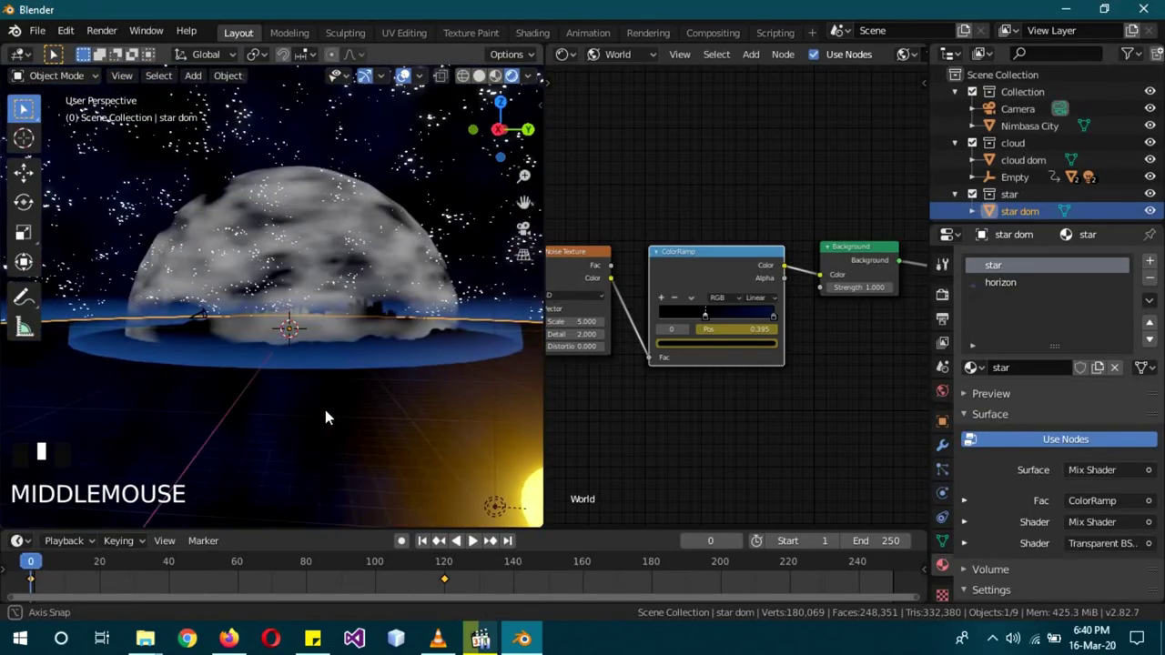